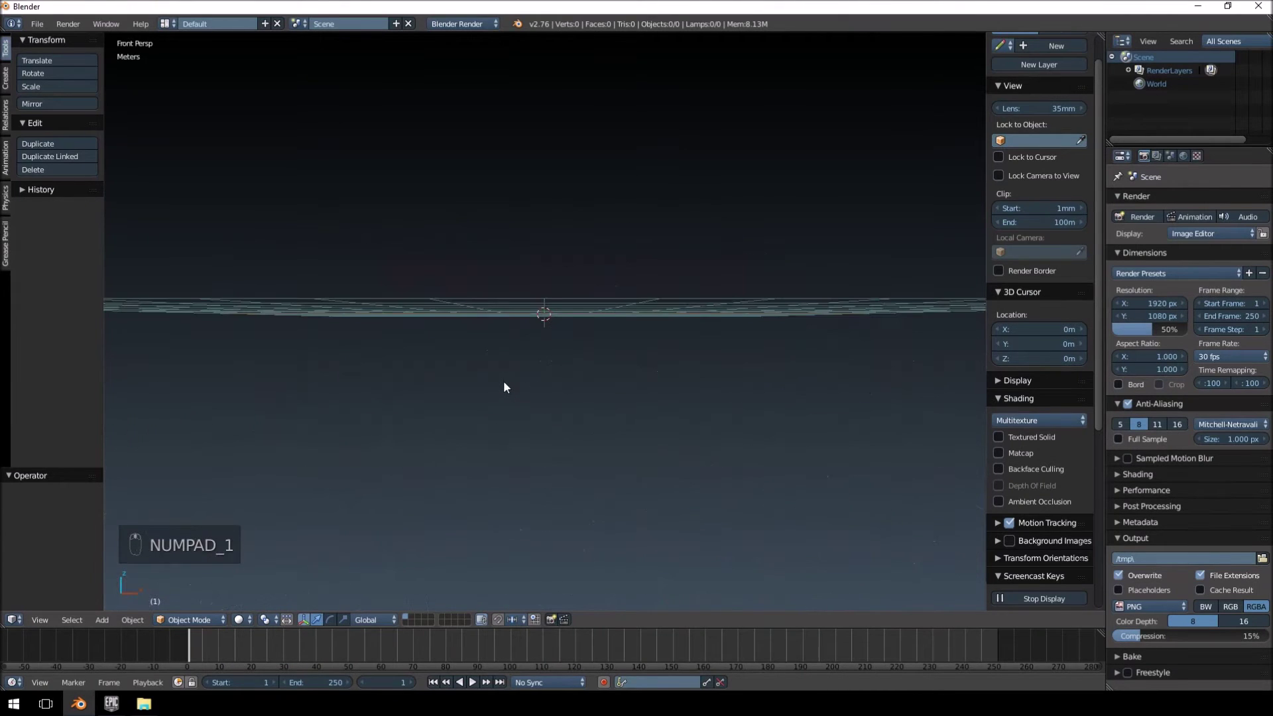
- Add a 2 m cube in front ortho view and enter edit mode on it
key(KP_5)
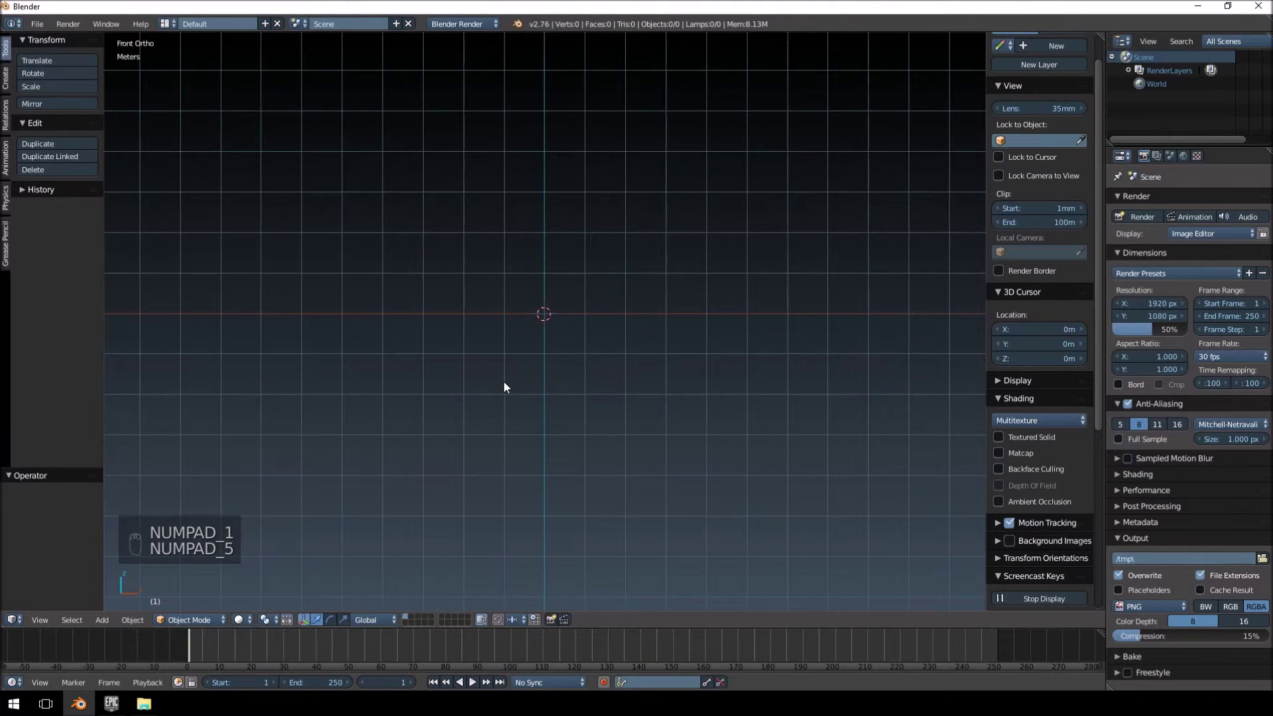
key(shift+a)
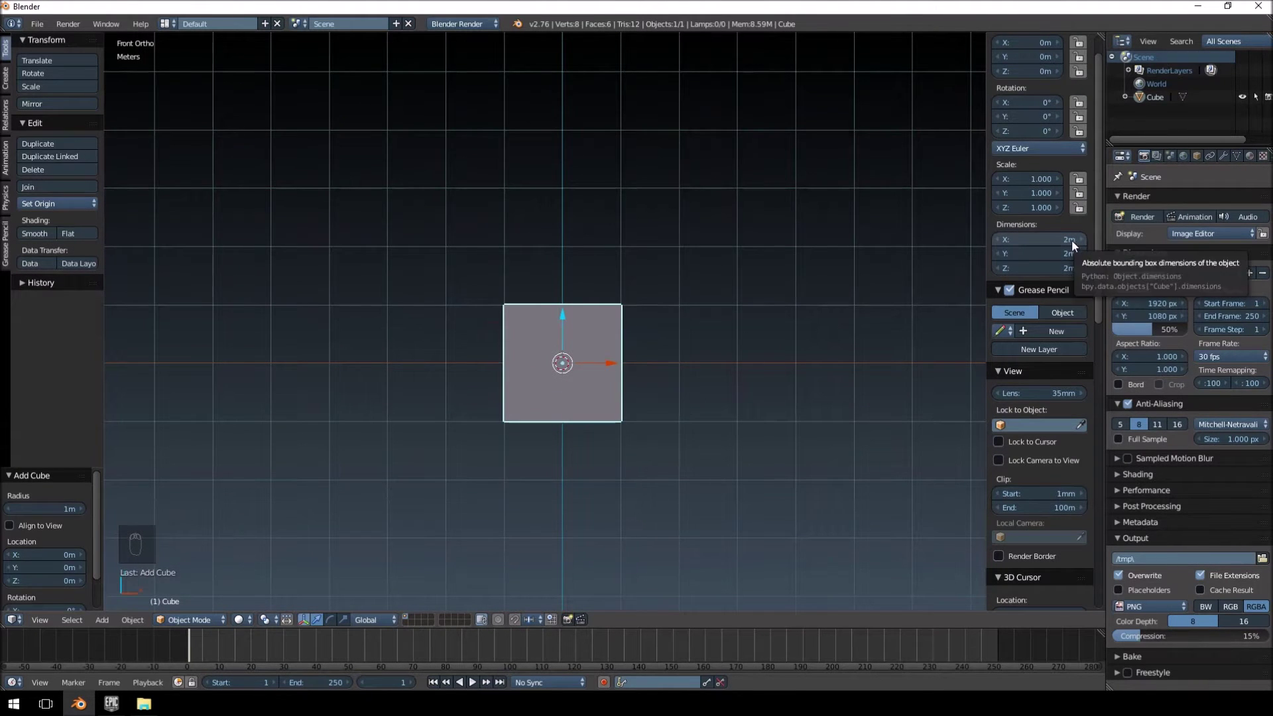
middle_click(658, 359)
key(Tab)
- In wireframe, move edges to reshape the cube into a 3 m × 2 m × 1.1 m block, then return to object mode
key(a)
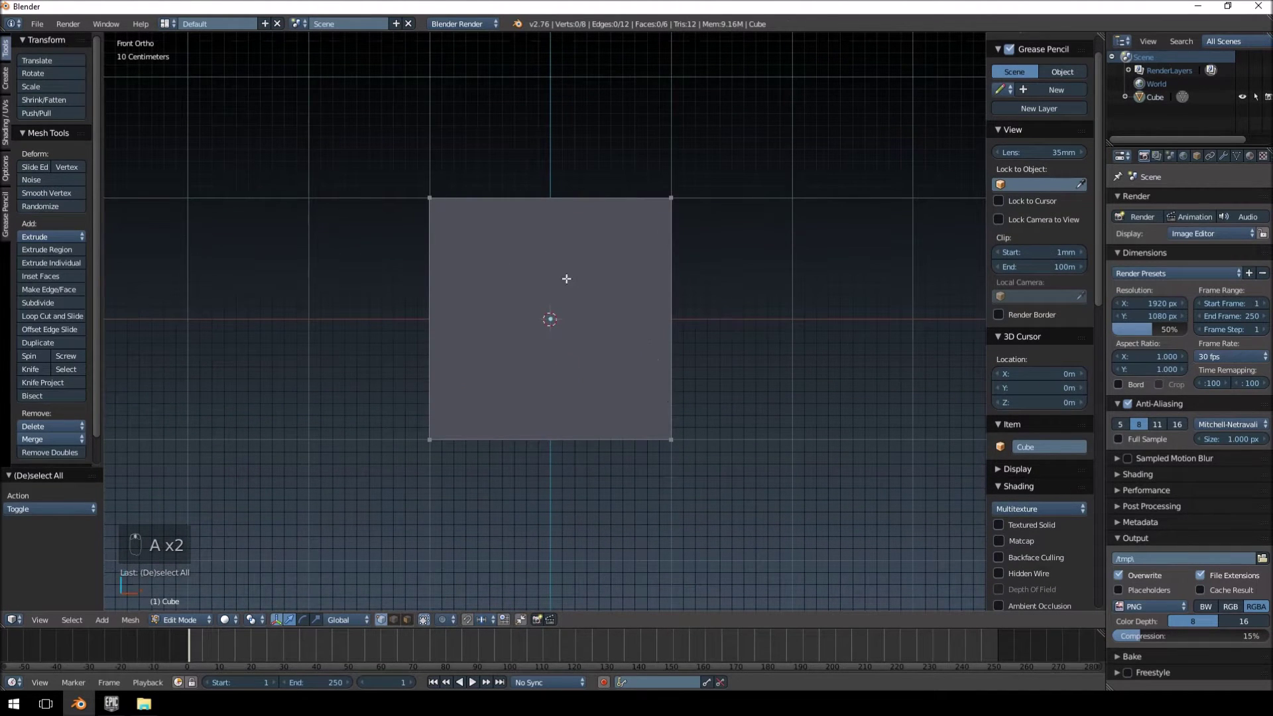
key(z)
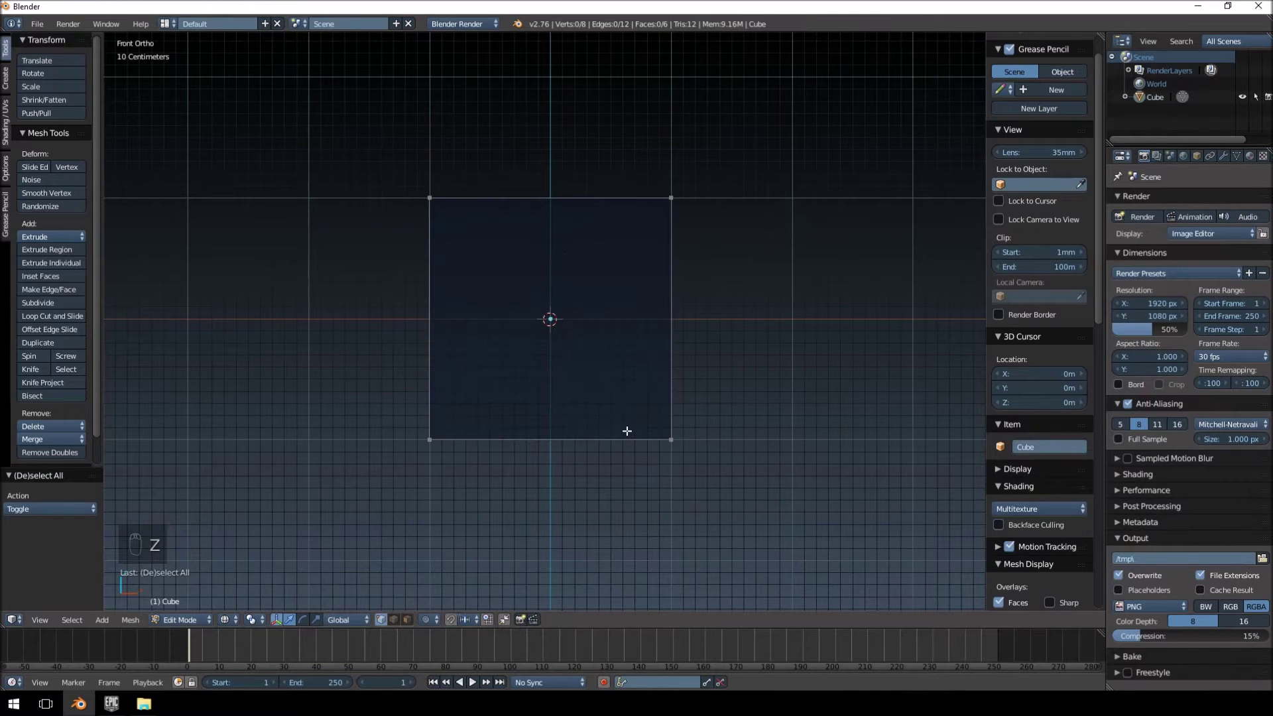
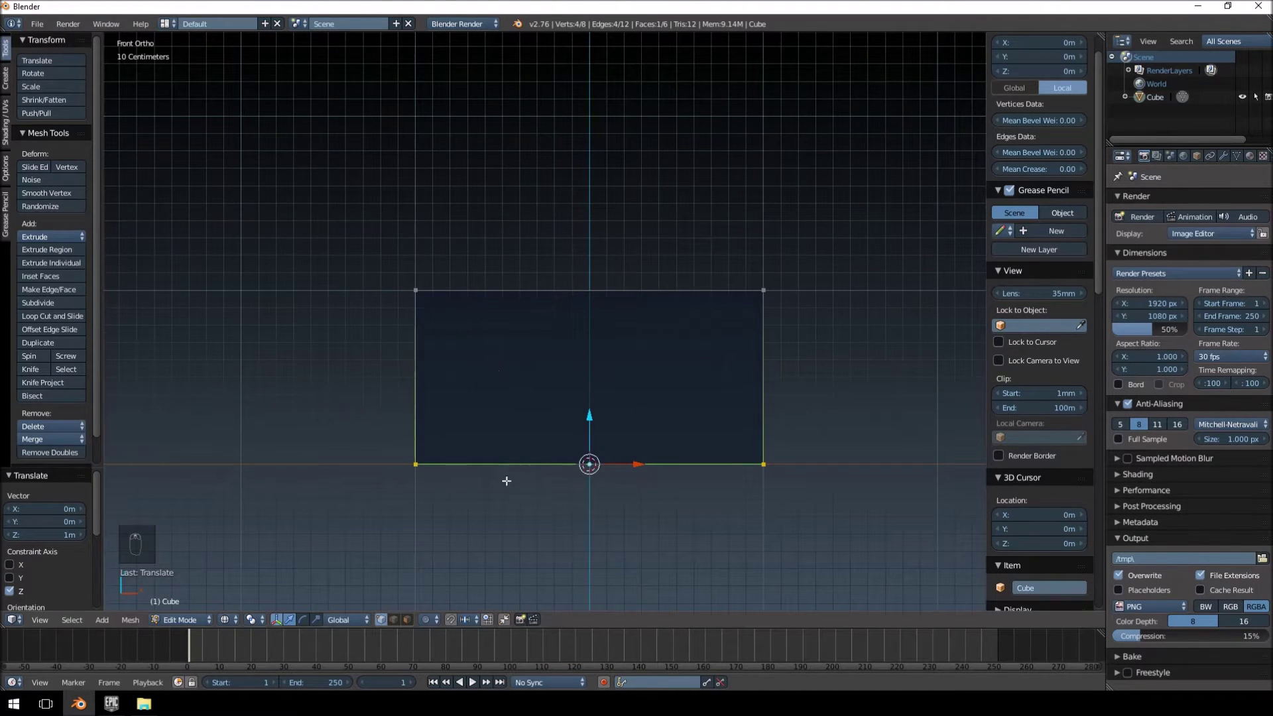
key(a)
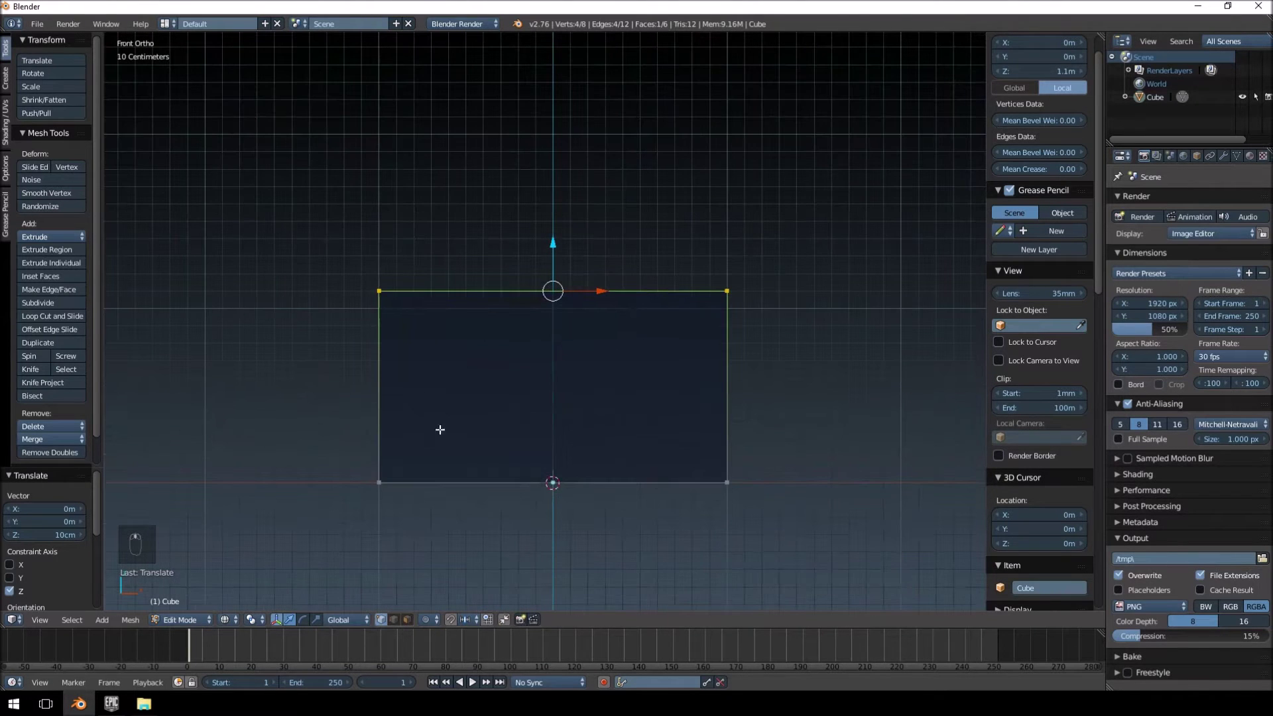
key(a)
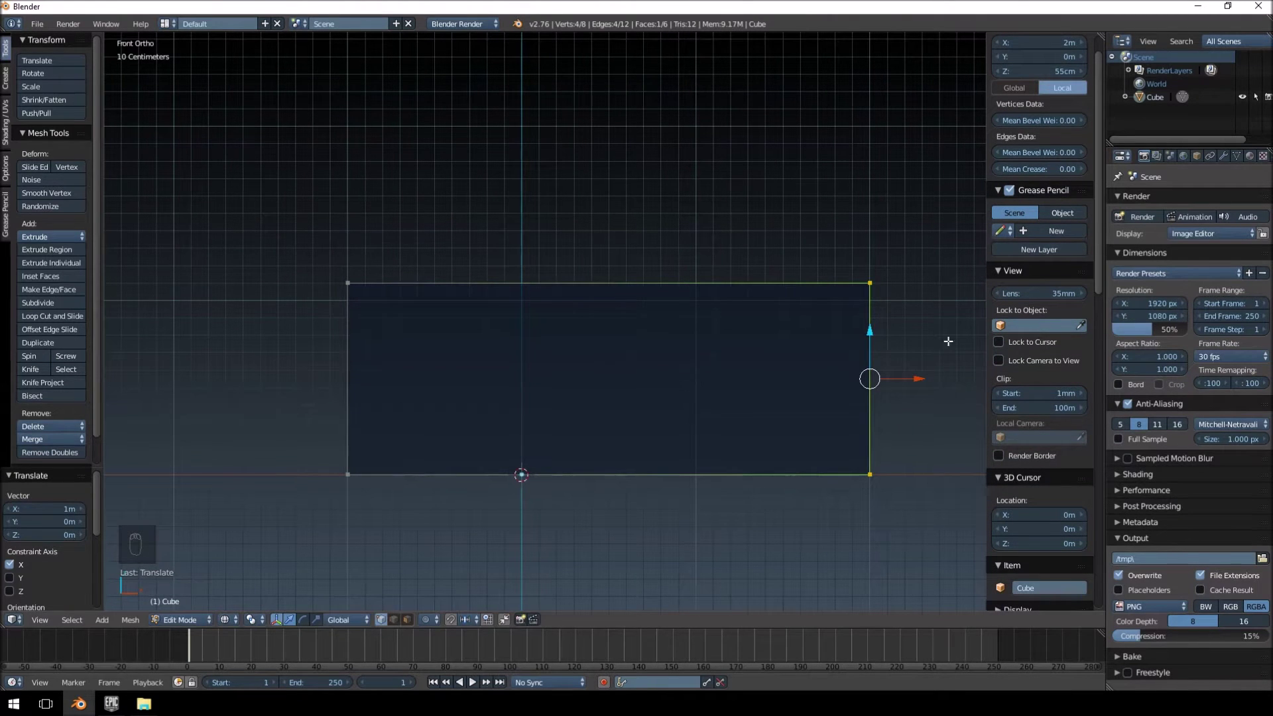
key(Tab)
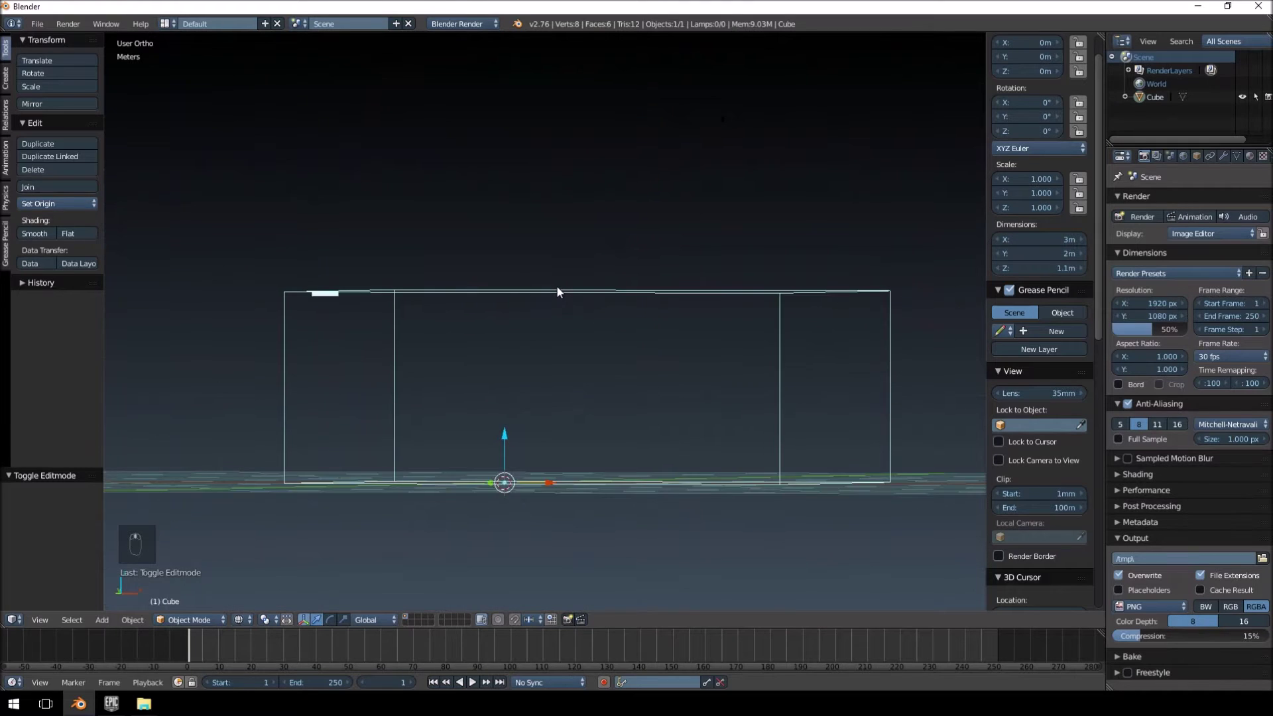
- Back in edit mode, move the front face along Y to set the block's thickness
key(KP_3)
key(Tab)
key(a)
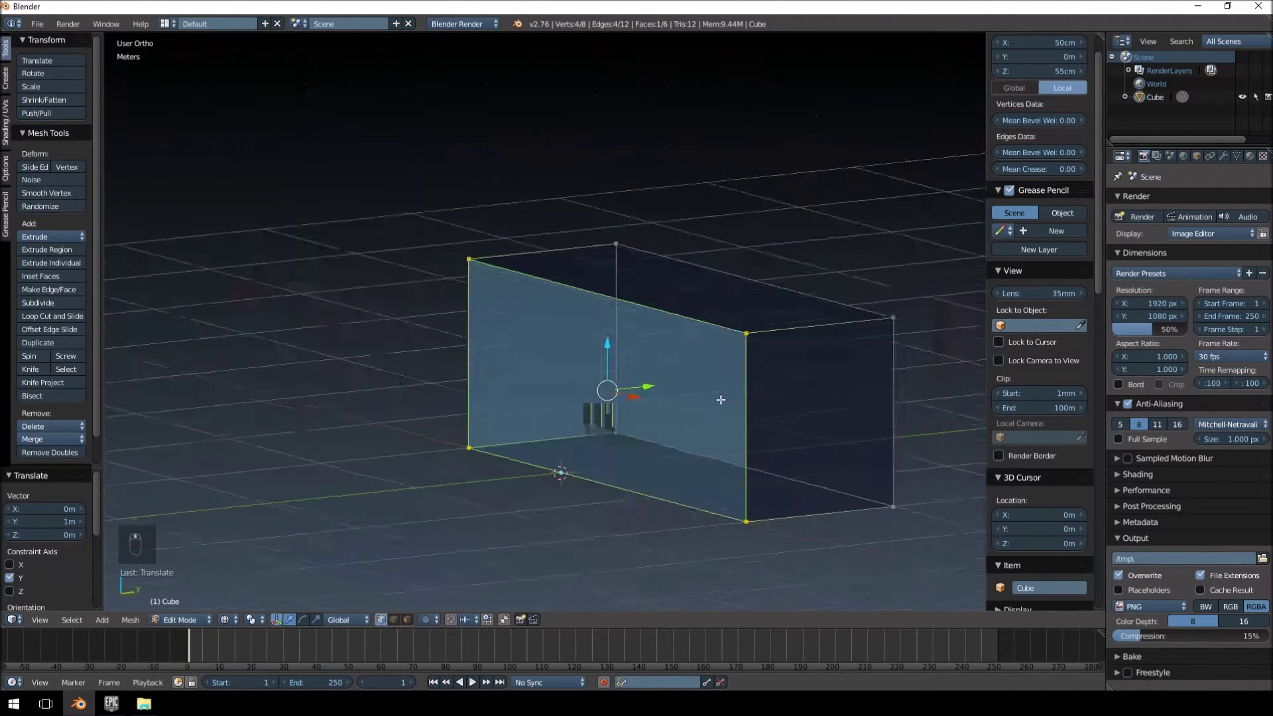
key(KP_3)
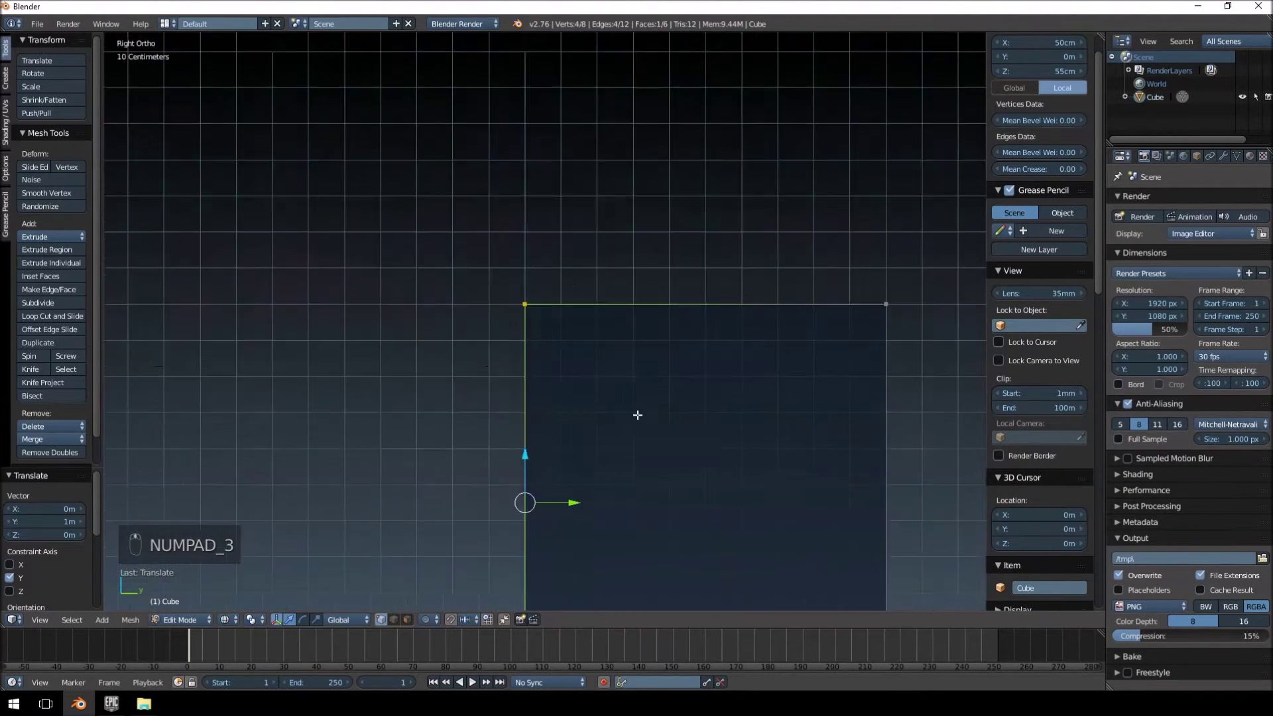
key(a)
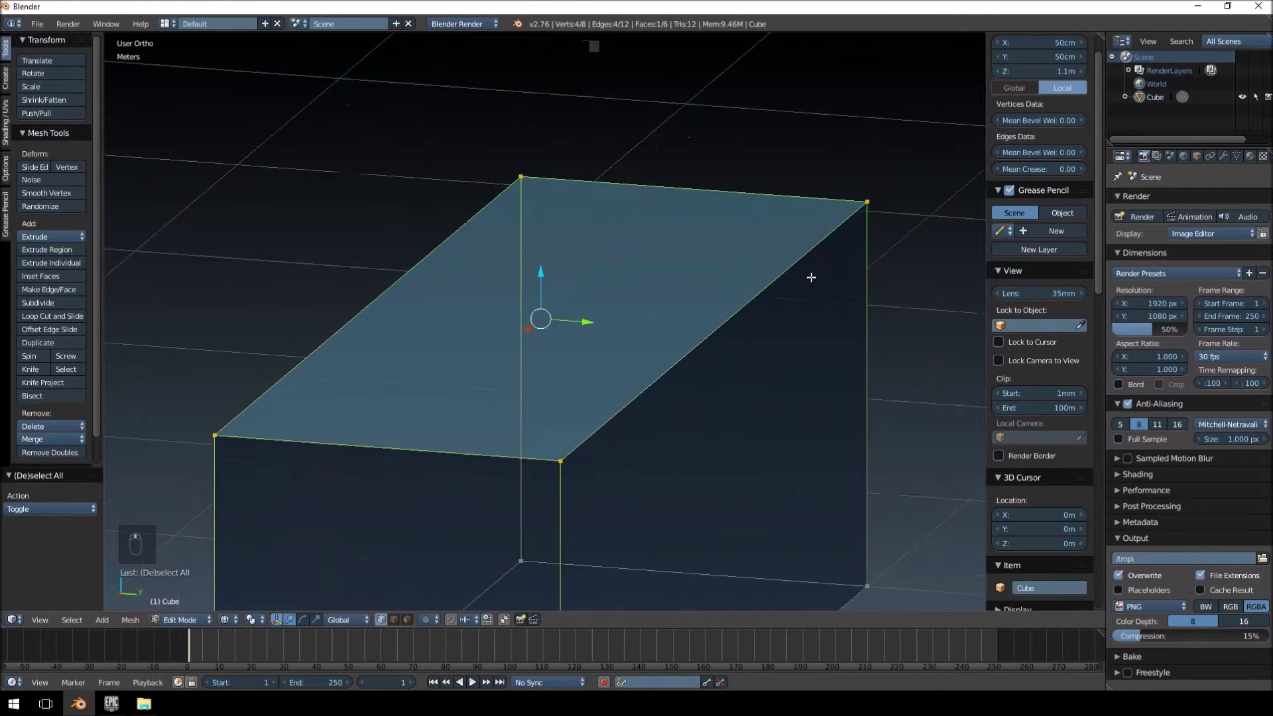
- Scale the top face to 40% along Y only, undoing an overly small first attempt
key(s)
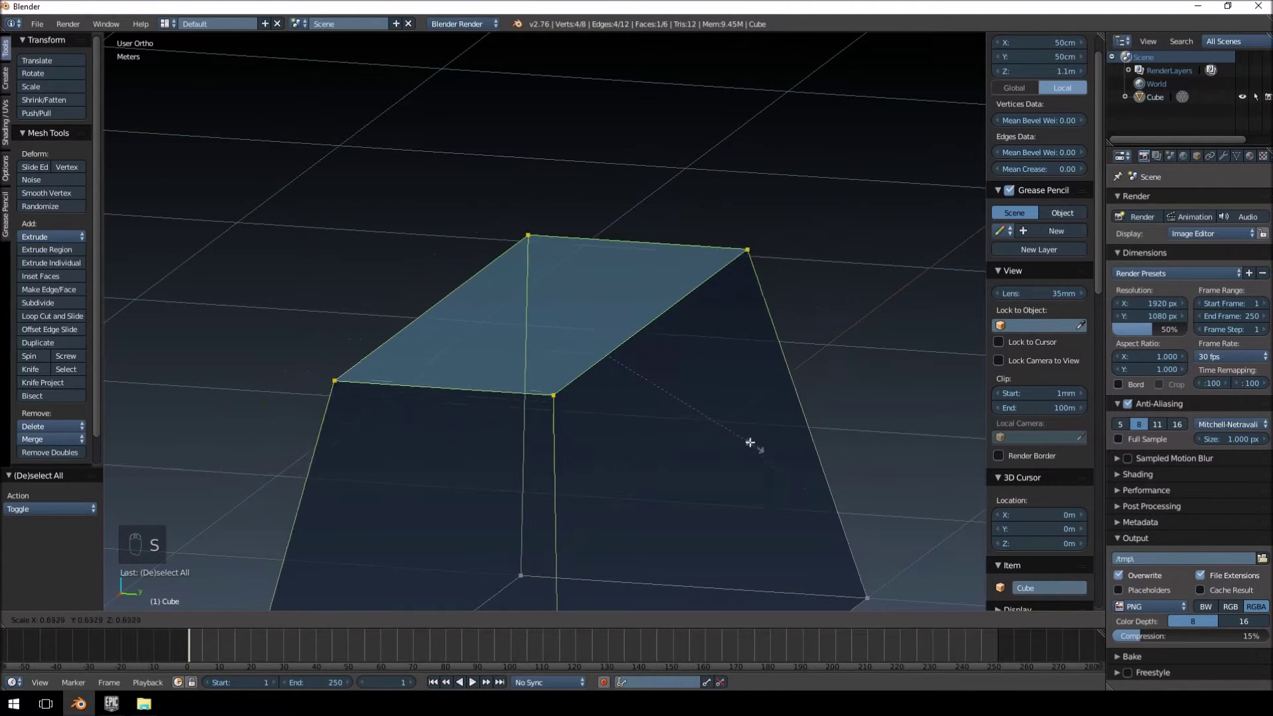
click(573, 334)
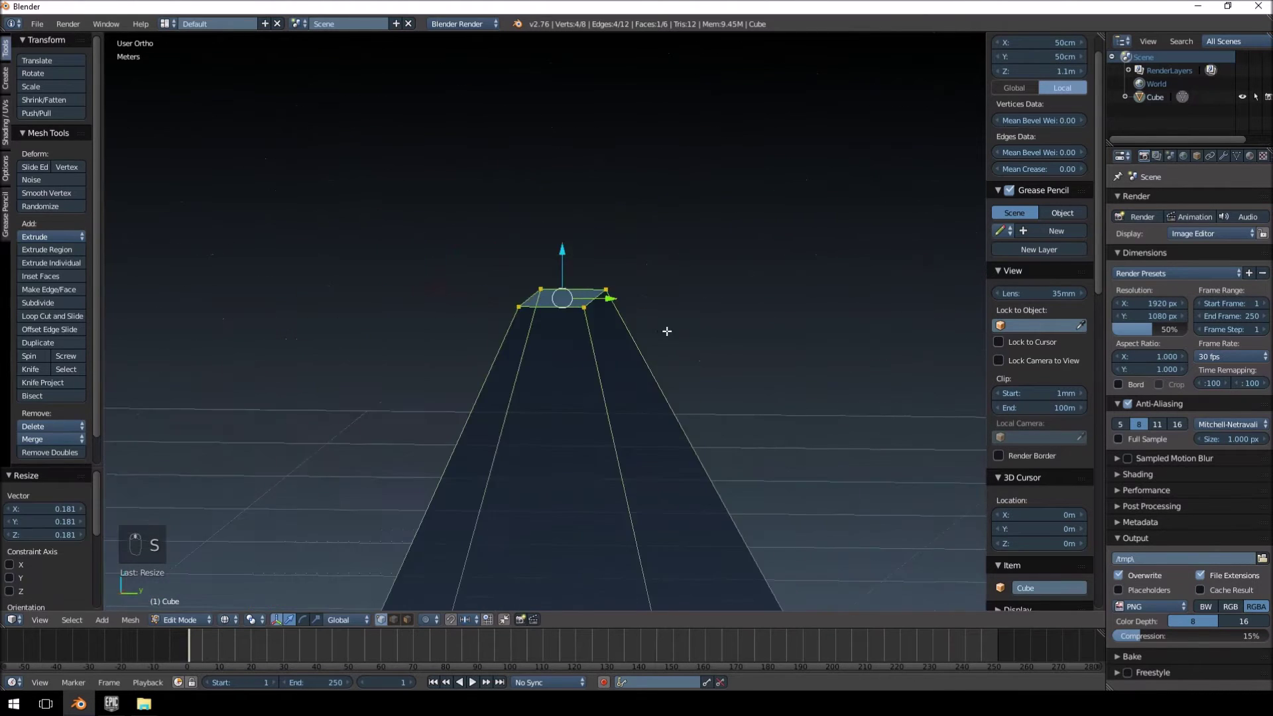
key(KP_3)
key(ctrl+z)
key(s)
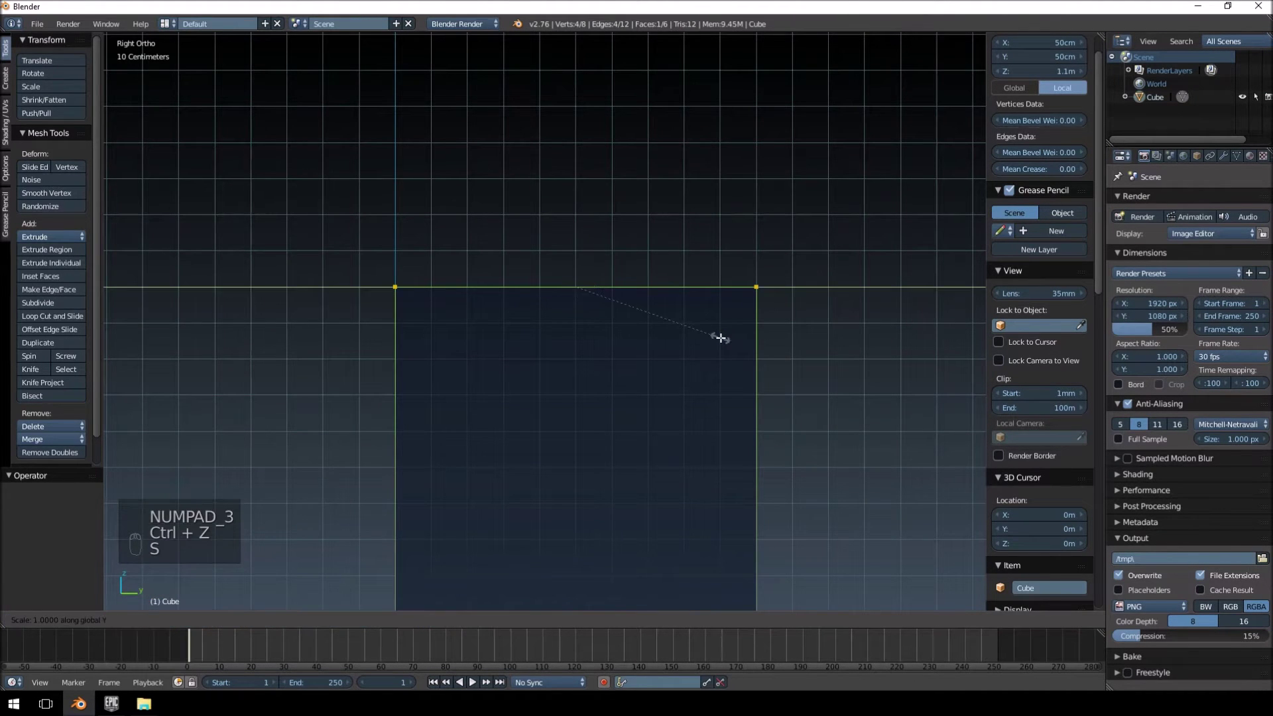
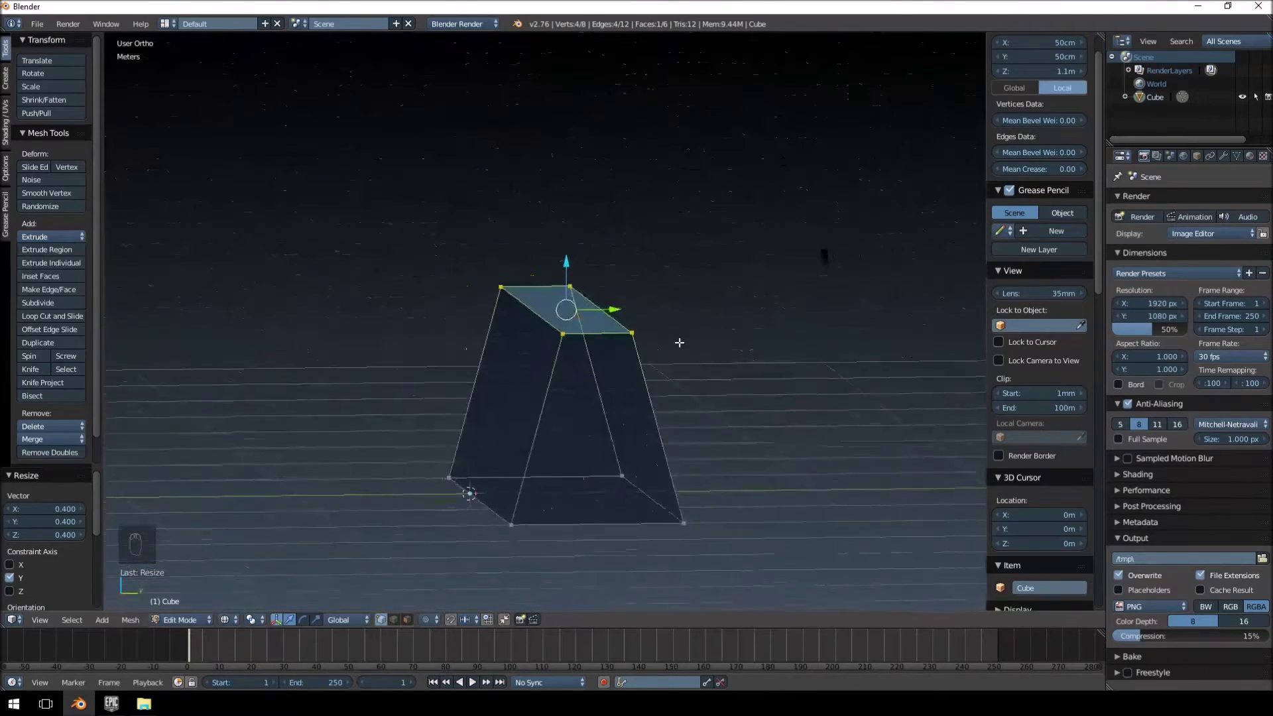
key(KP_3)
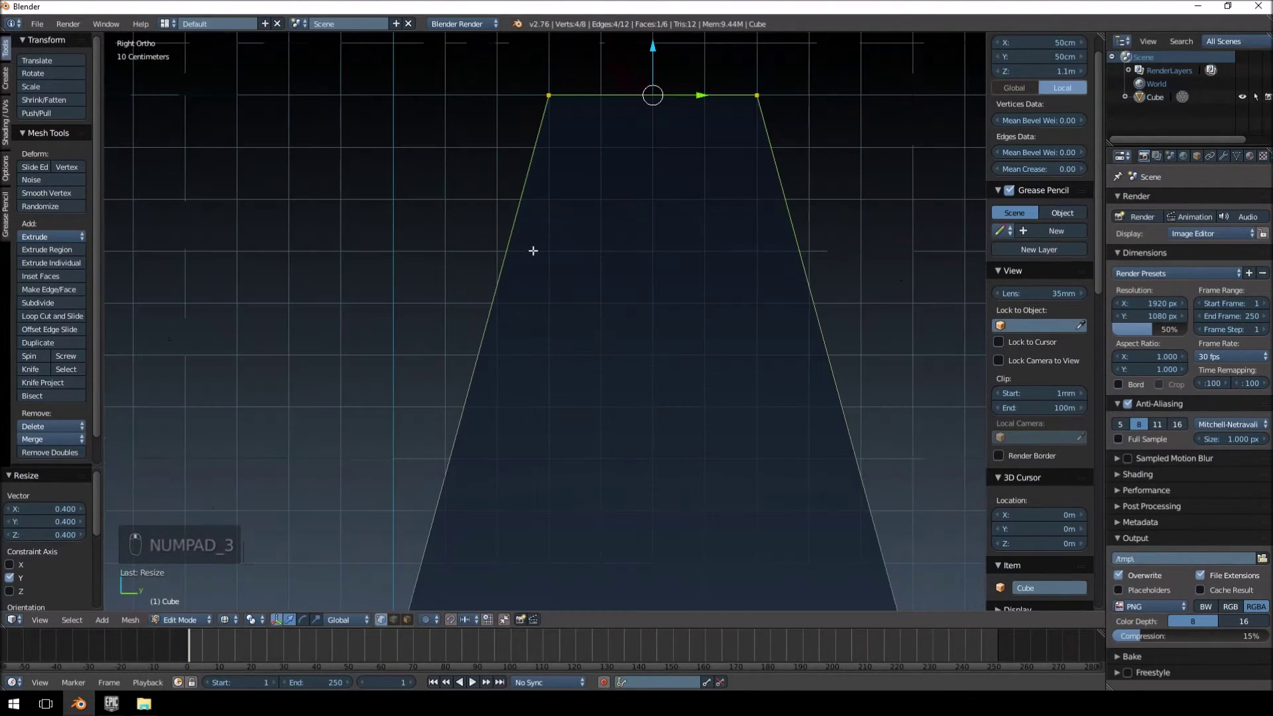
- Add a horizontal edge loop near the bottom and scale it to 70% along Y for a flared base
key(ctrl+r)
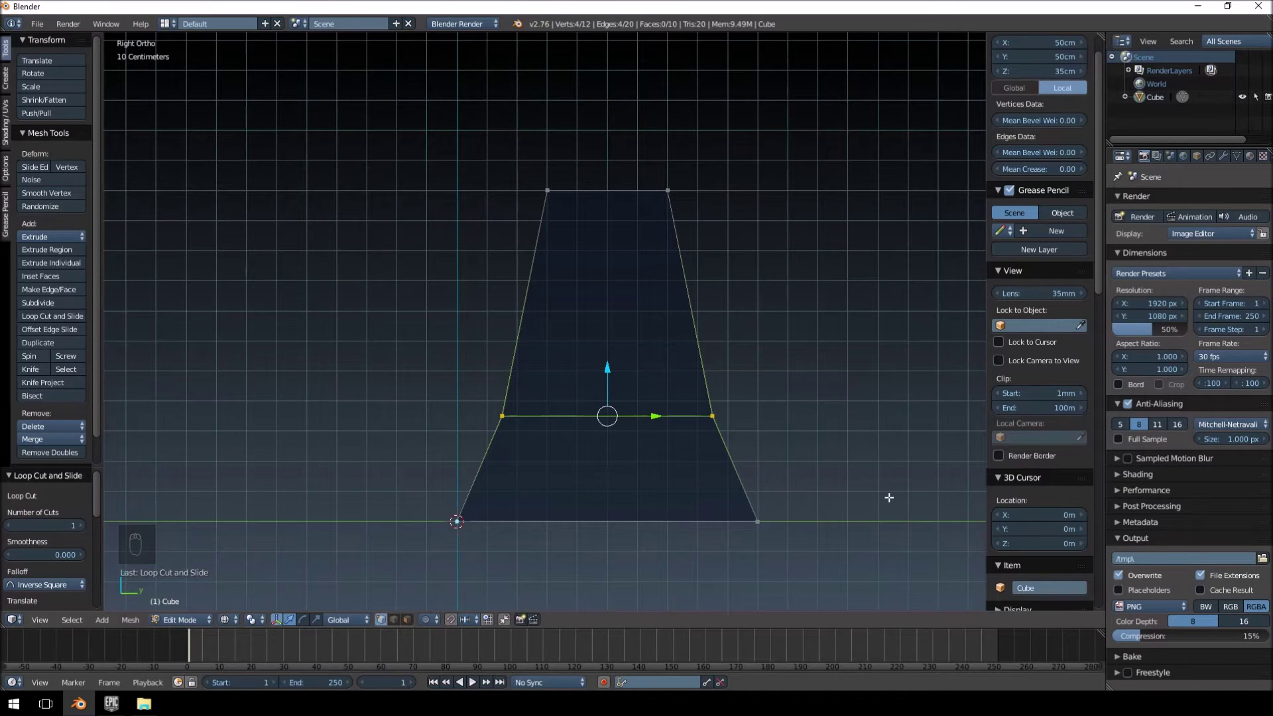
key(s)
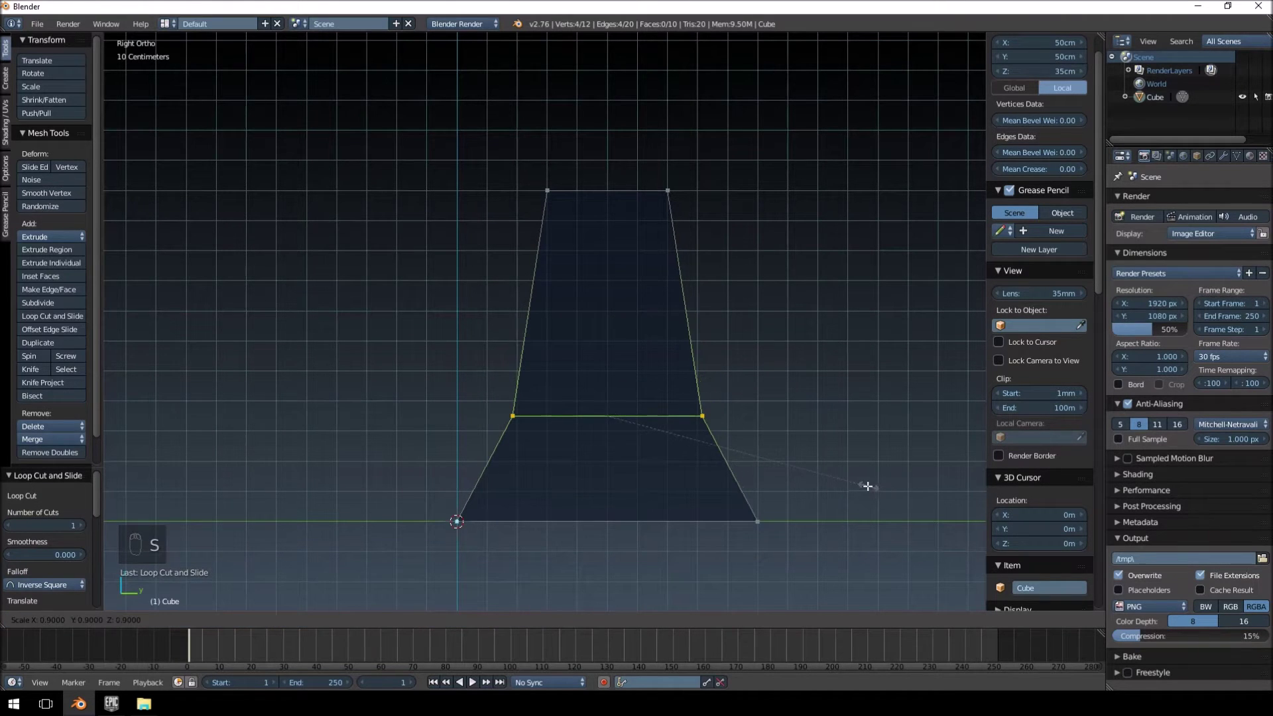
key(s)
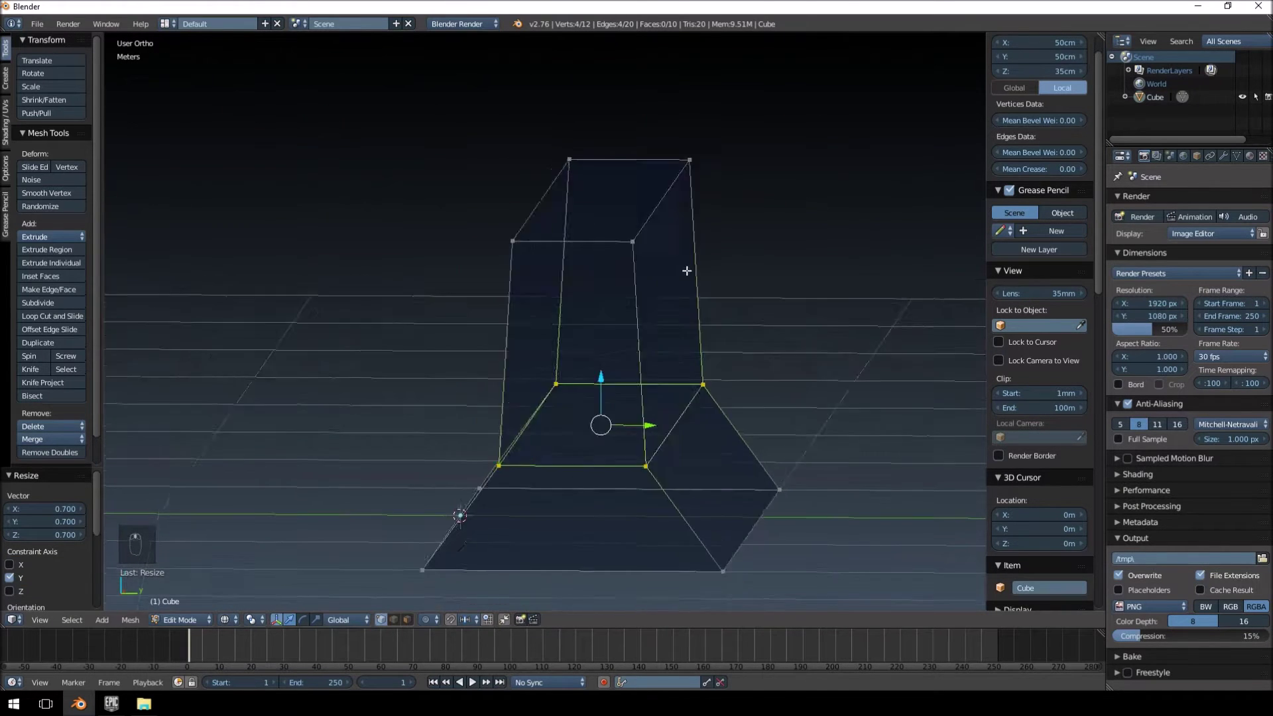
key(Tab)
key(Tab)
key(z)
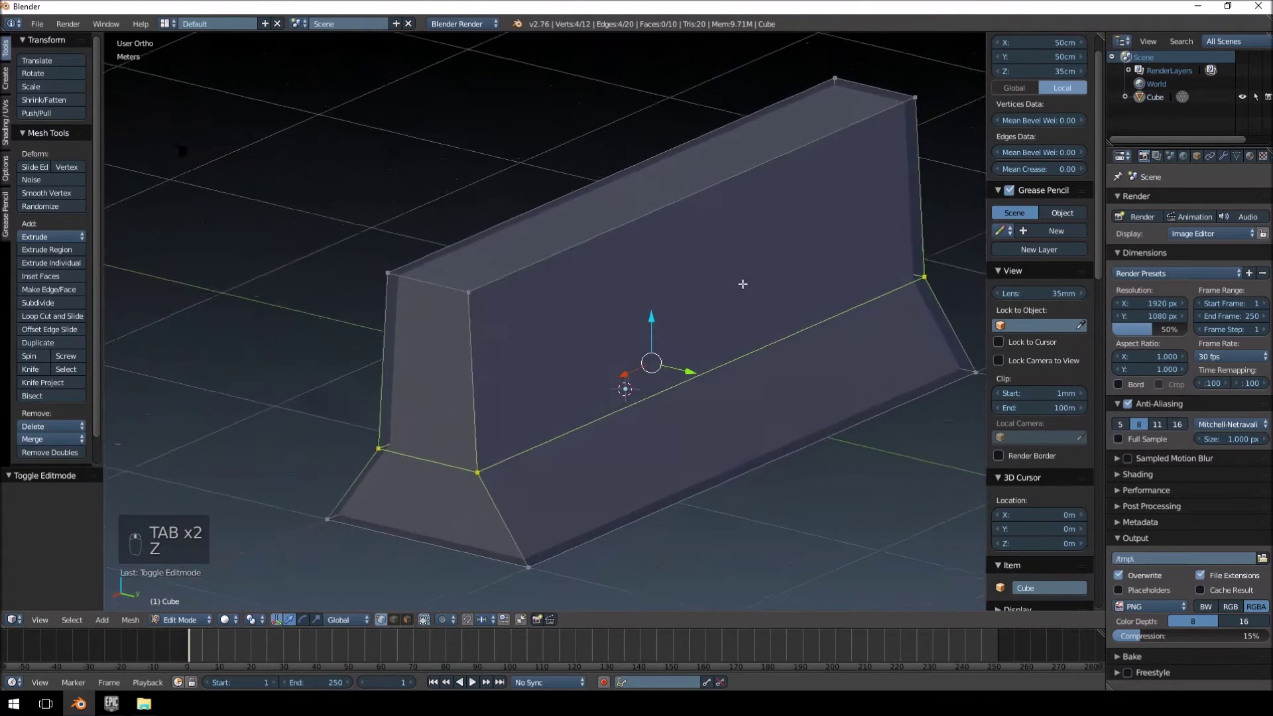
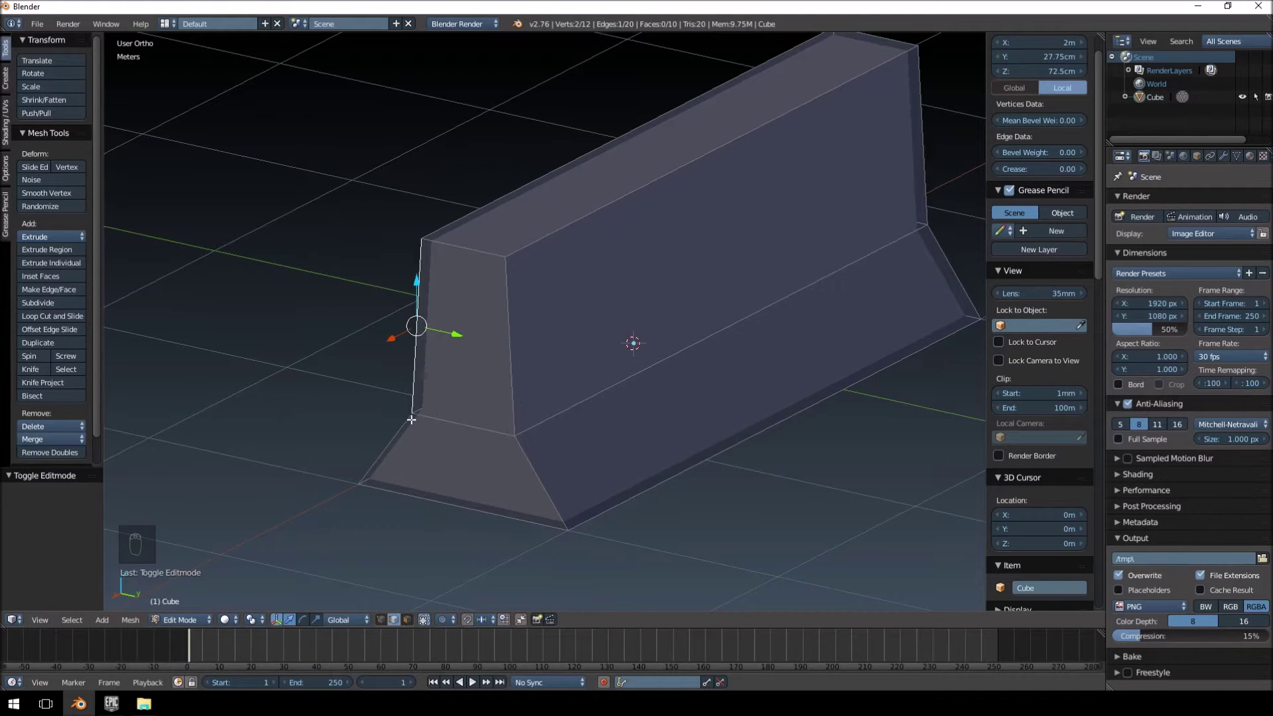
- Box-select the barrier's top vertices and settle on a front ortho view of the block
drag(417, 379, 428, 275)
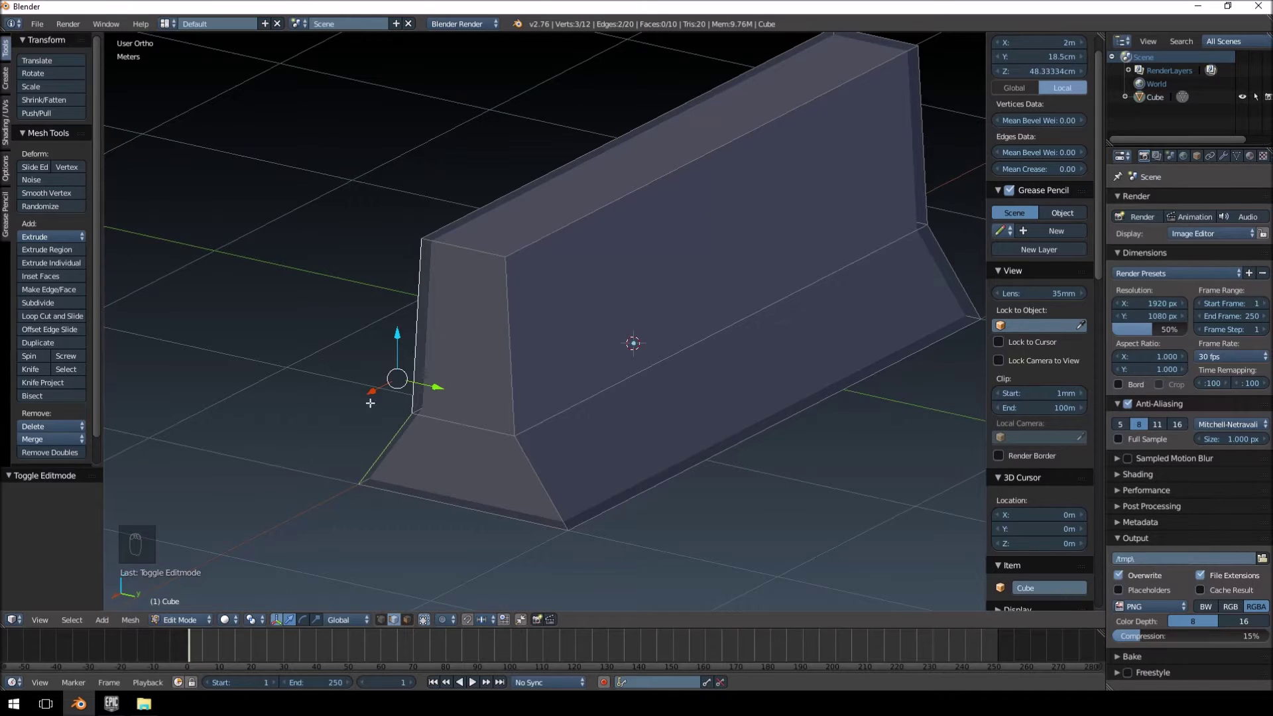
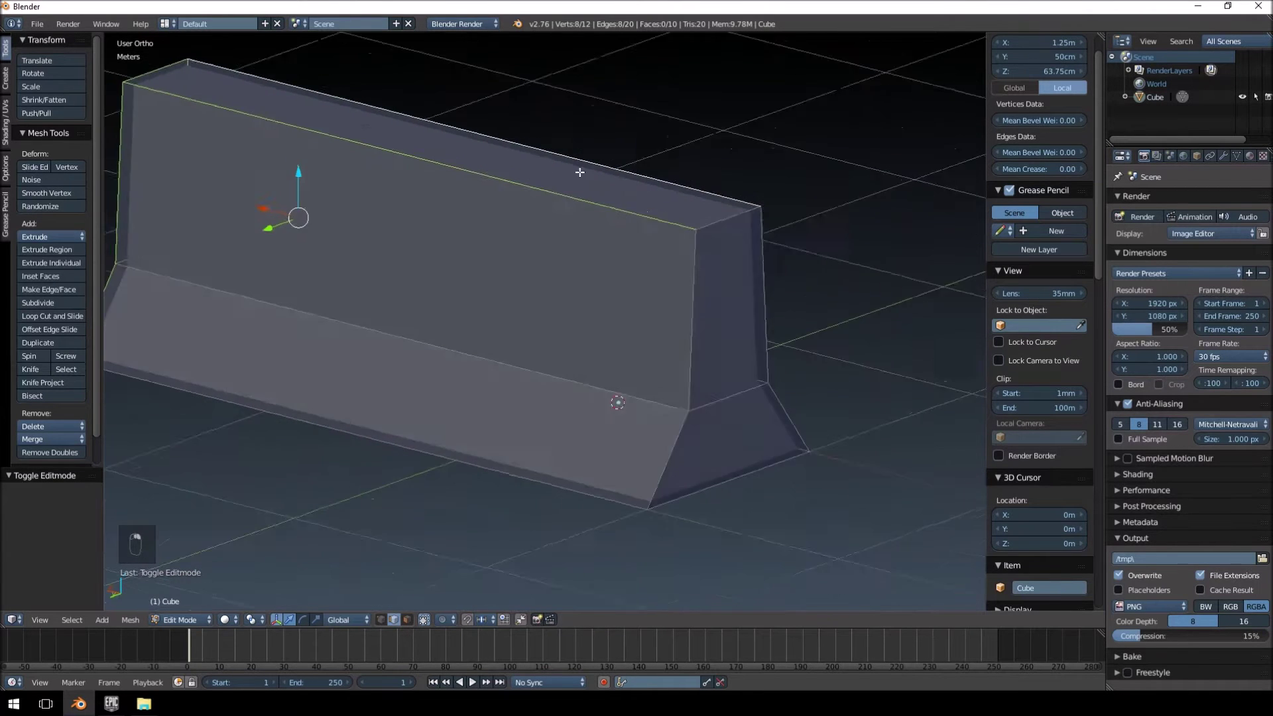
middle_click(577, 170)
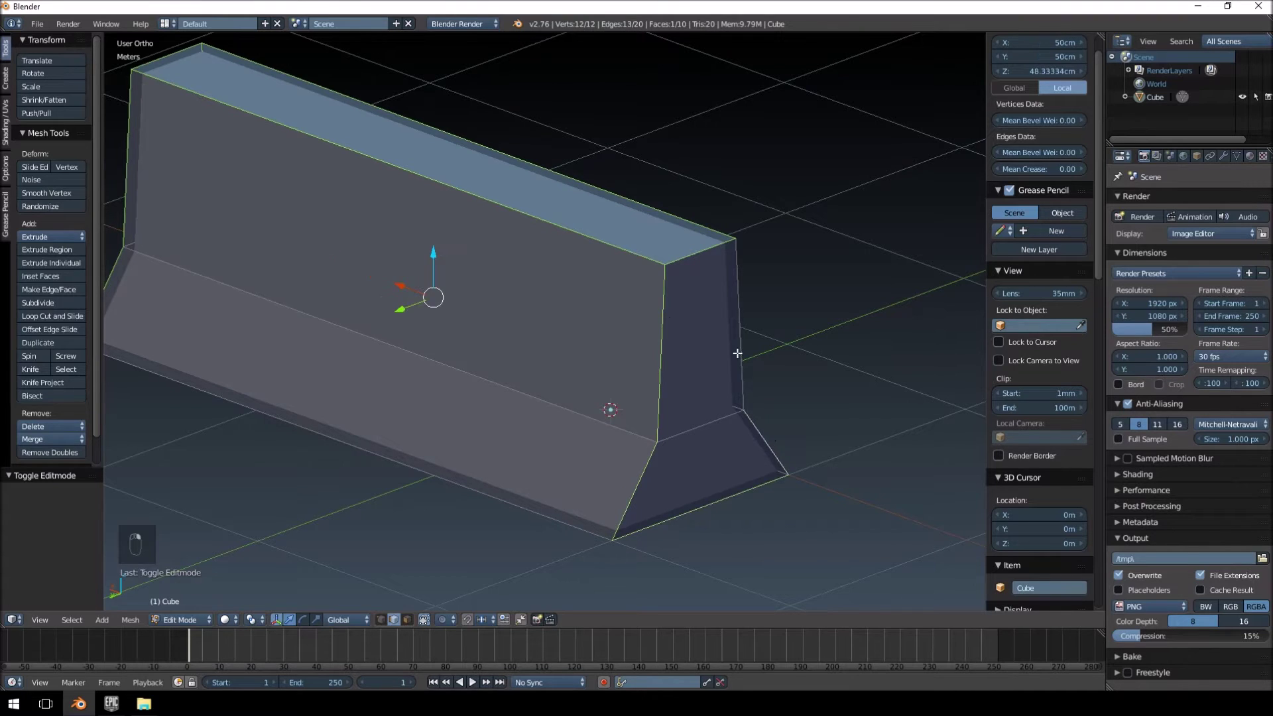
middle_click(845, 162)
key(KP_1)
key(KP_3)
key(KP_1)
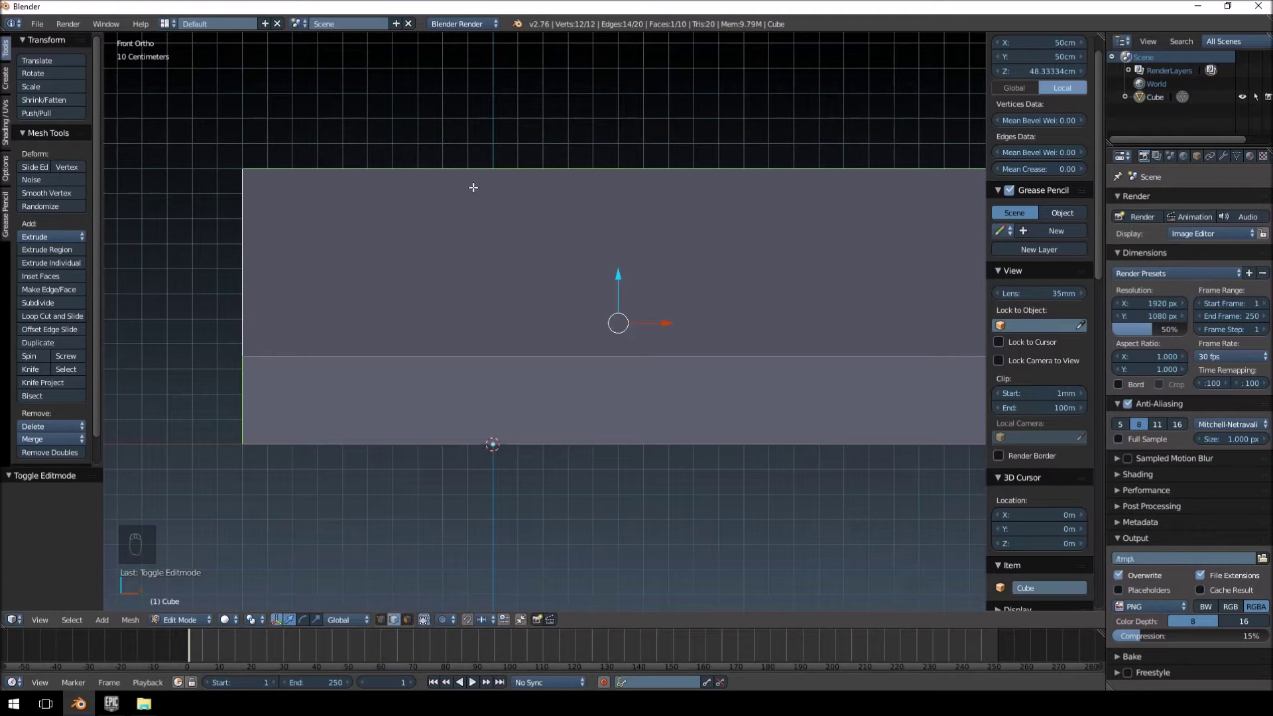
- Bevel the barrier's long edges into chamfered corners, reaching 28 vertices, then return to object mode
key(ctrl+b)
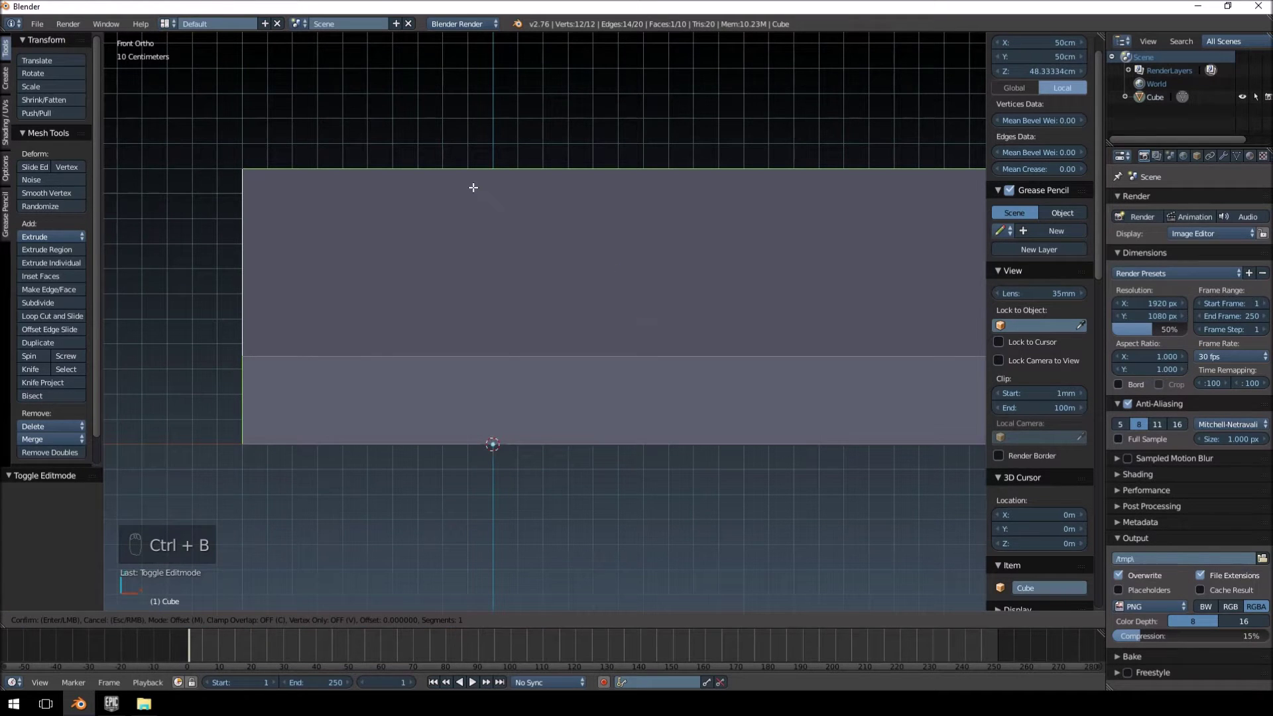
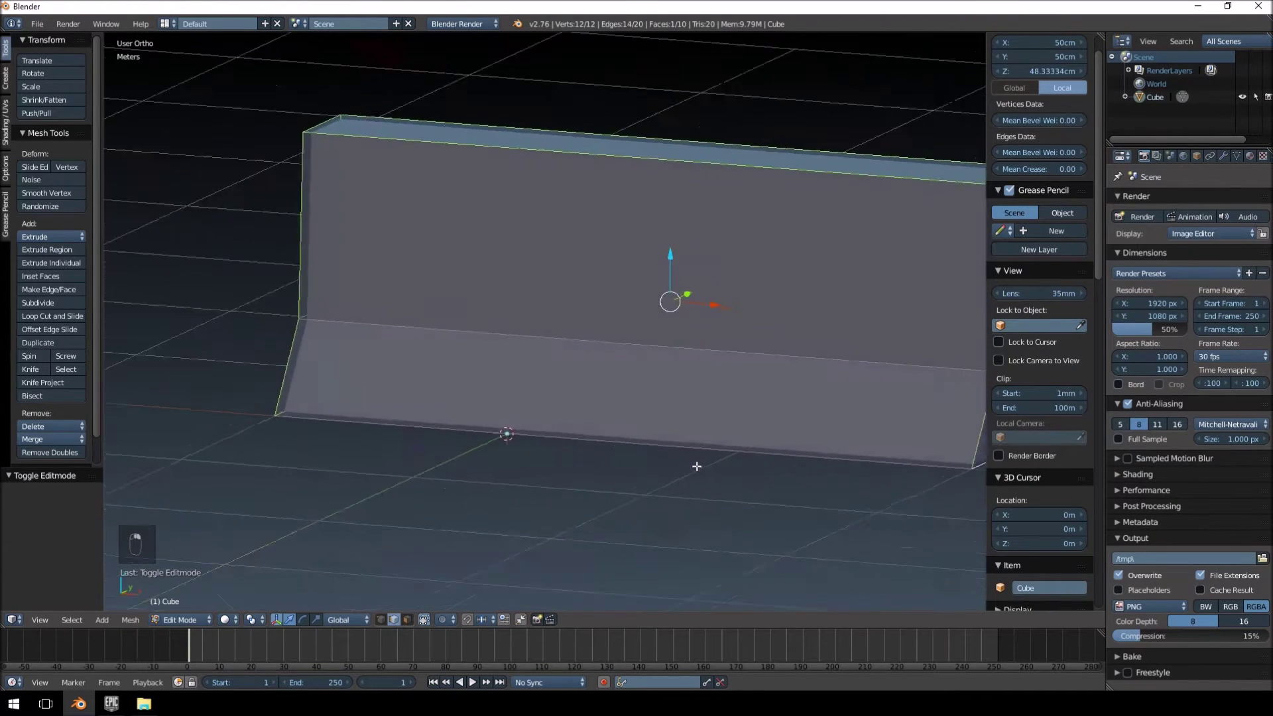
key(ctrl+b)
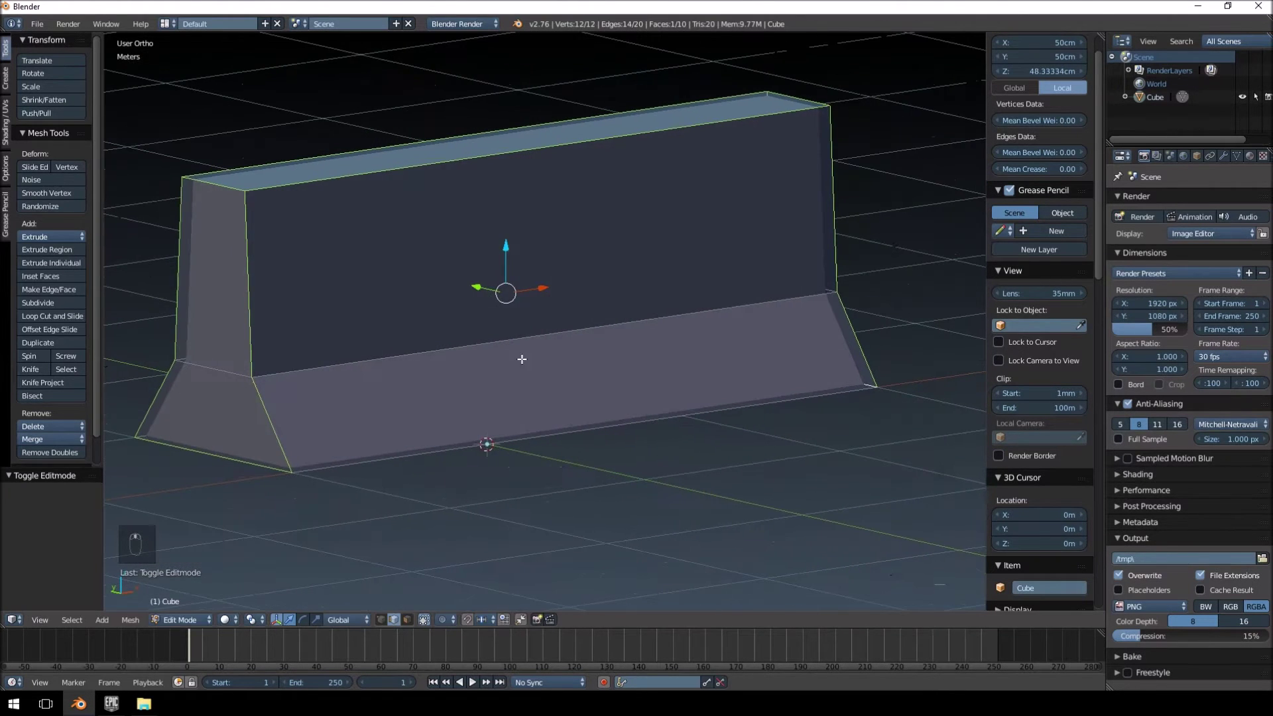
key(ctrl+b)
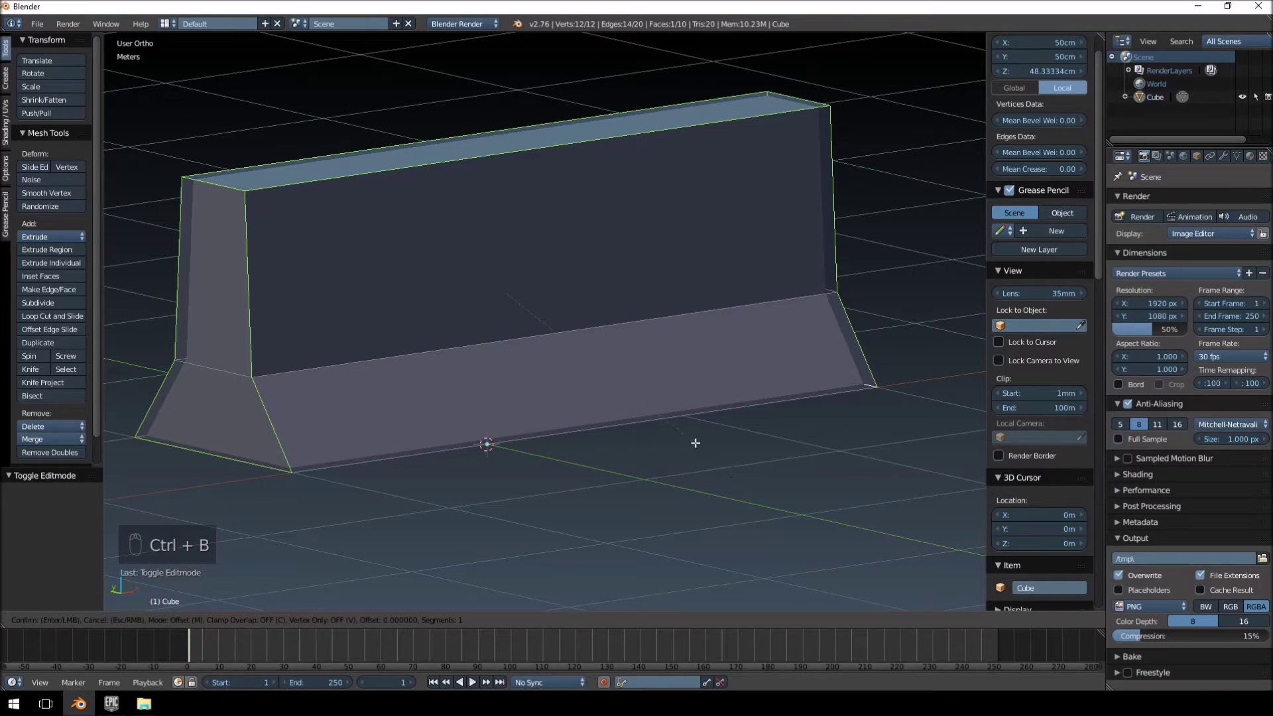
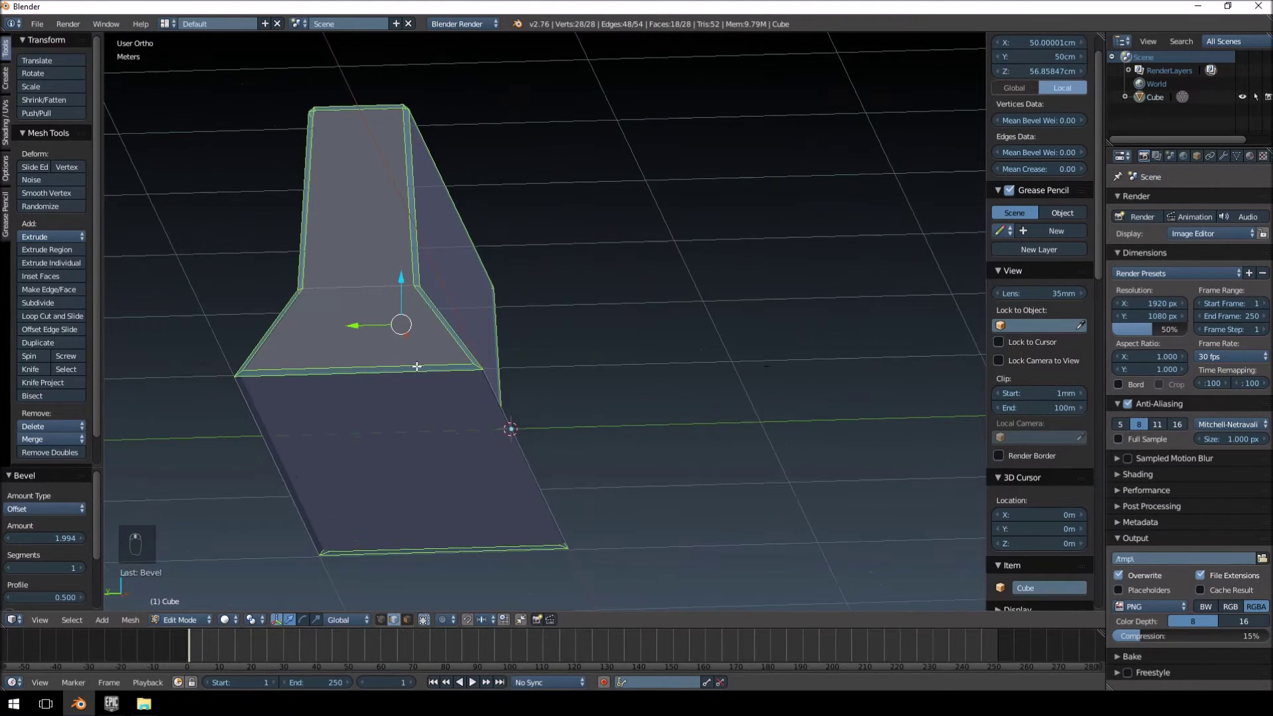
key(Tab)
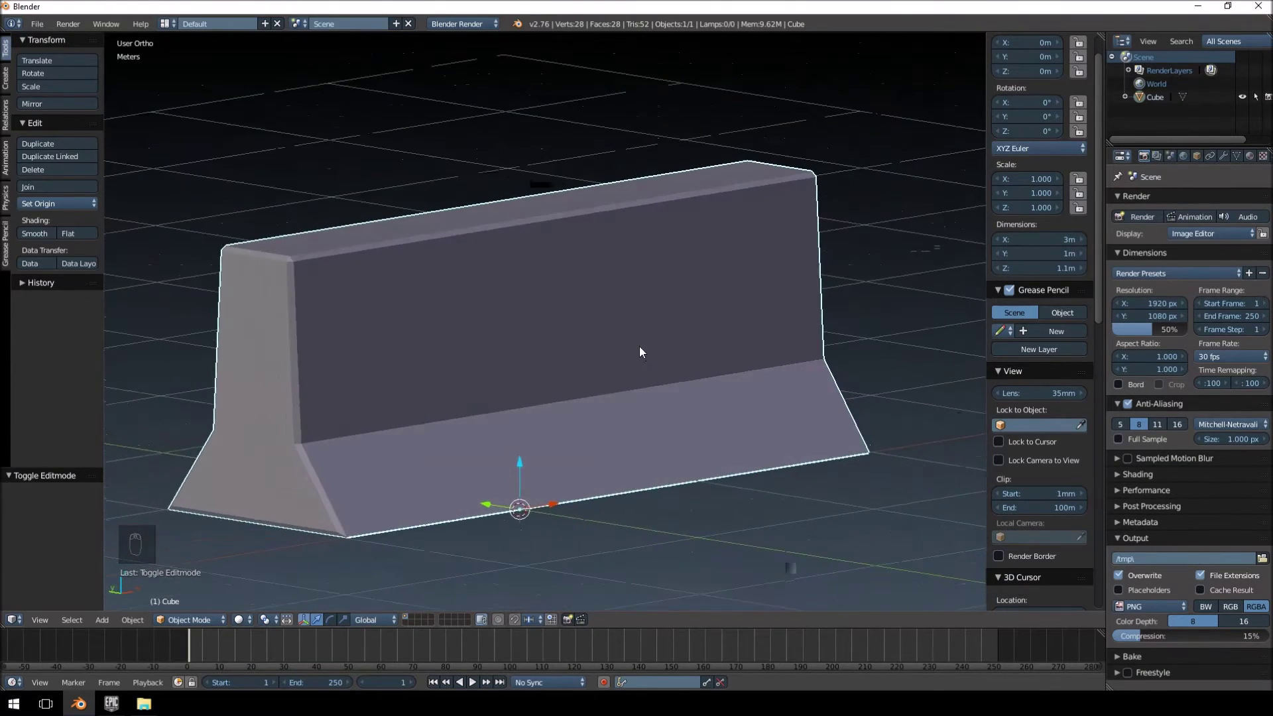
- Duplicate the low_poly barrier in place and move the copy to another layer
drag(490, 299, 453, 294)
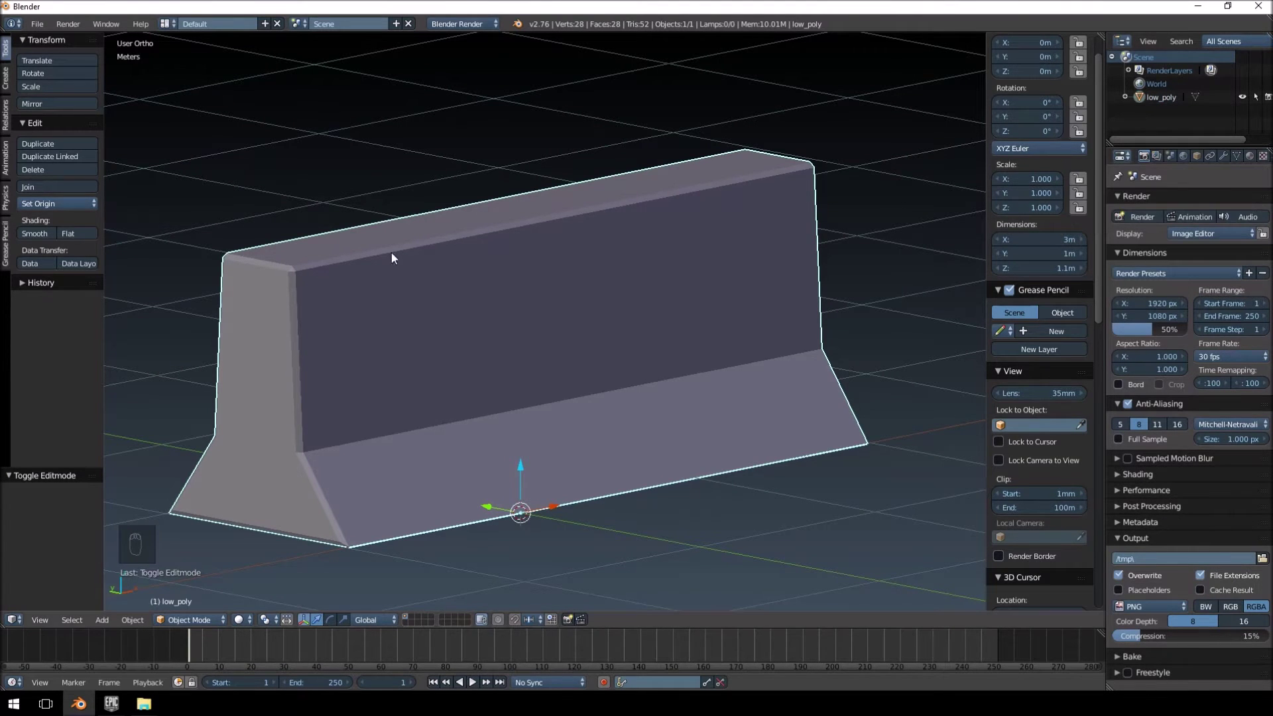
drag(496, 235, 540, 240)
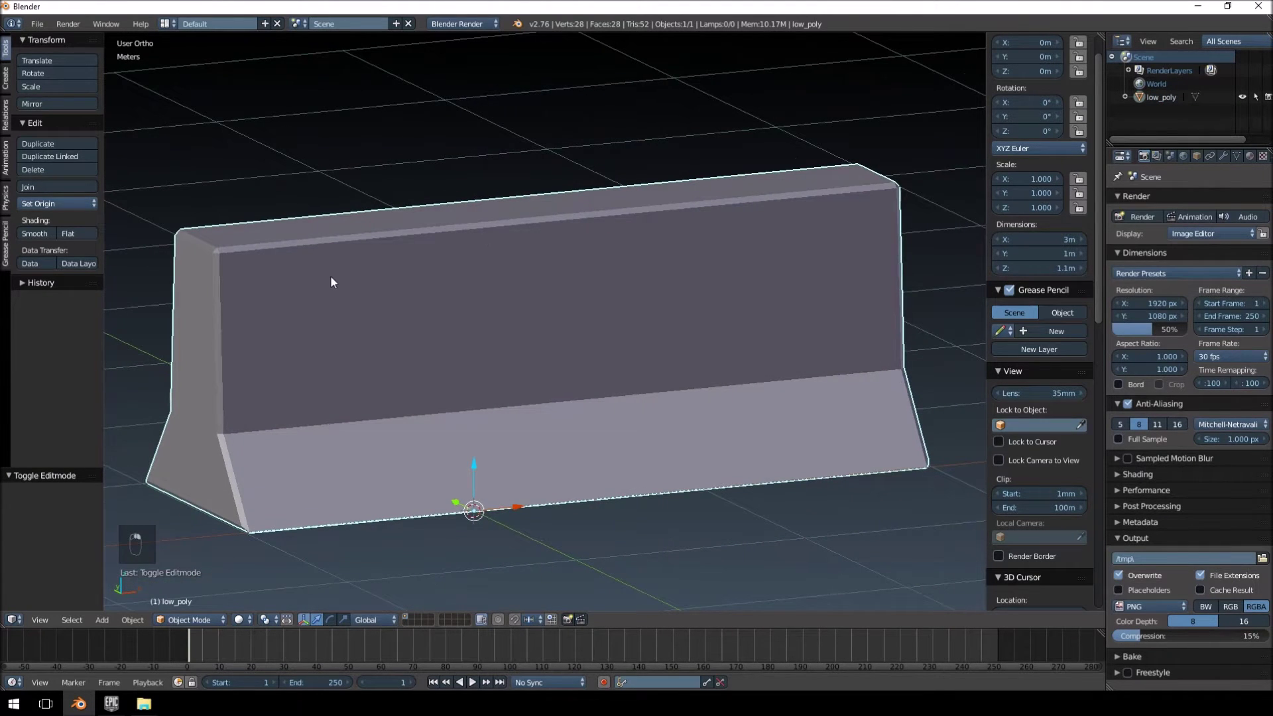
key(shift+d)
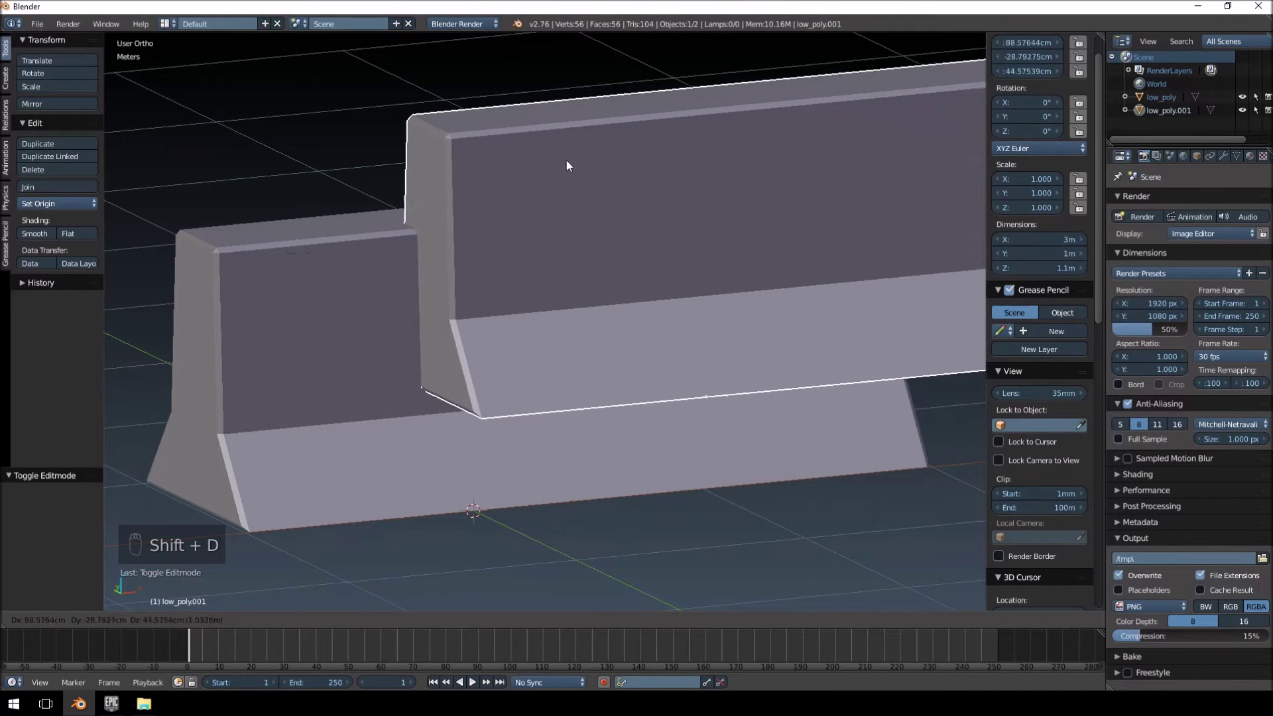
key(m)
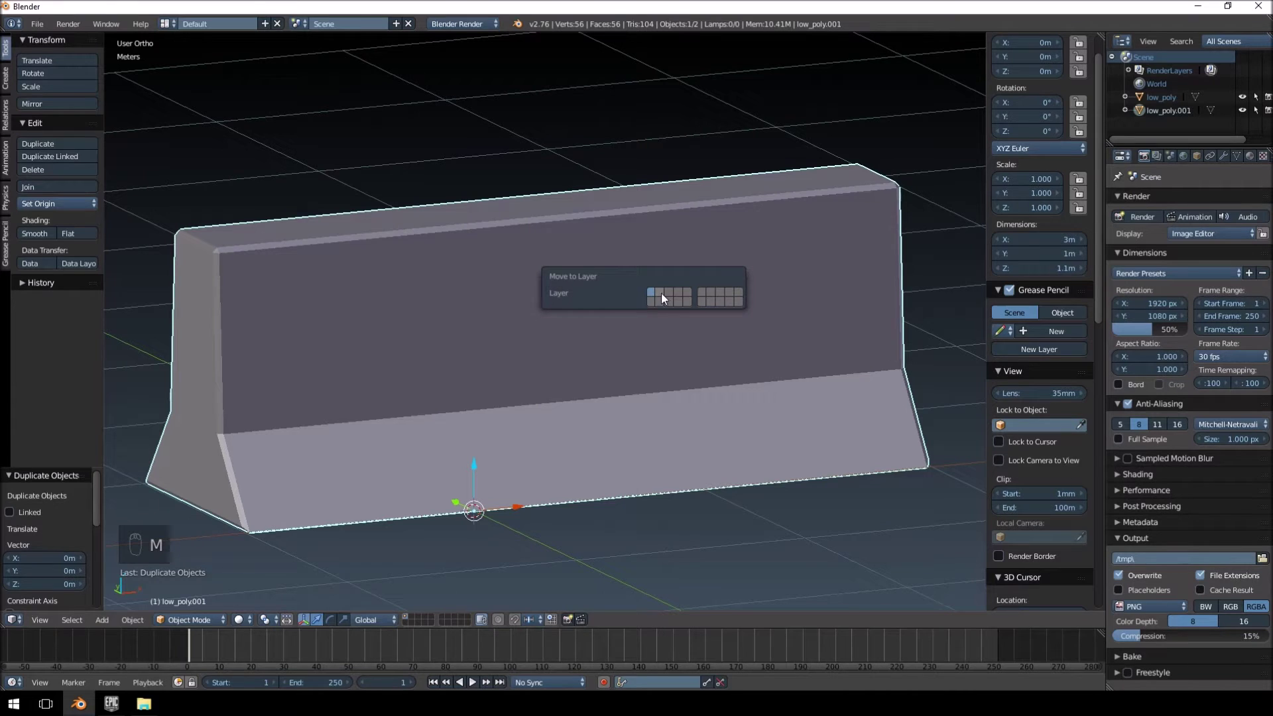
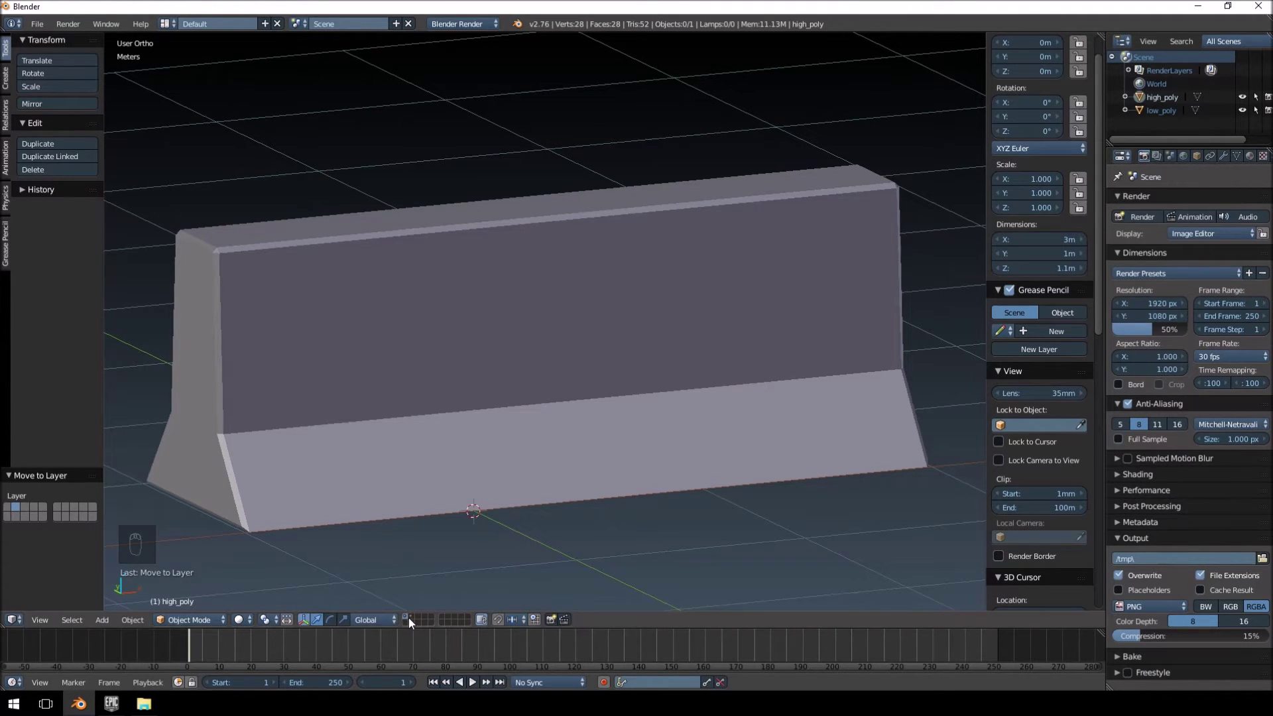
- Select high_poly, frame it in the viewport, enter edit mode and deselect all vertices
click(414, 621)
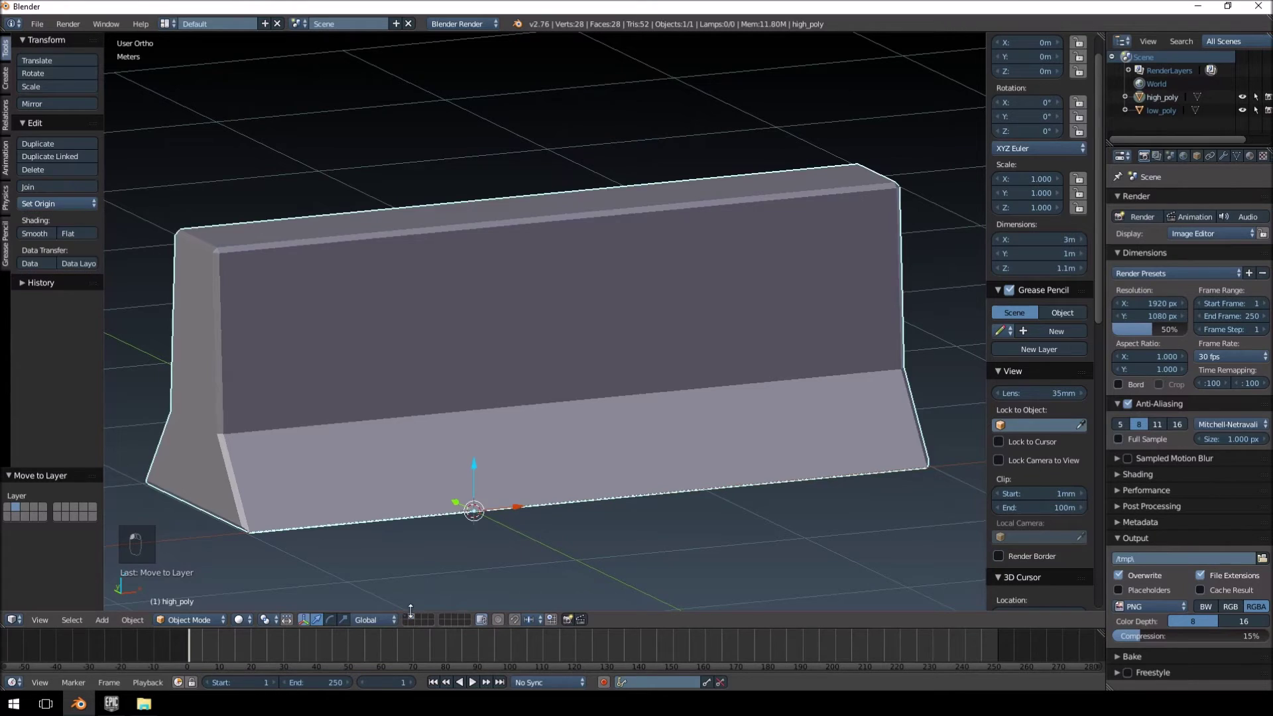
drag(468, 423, 1172, 117)
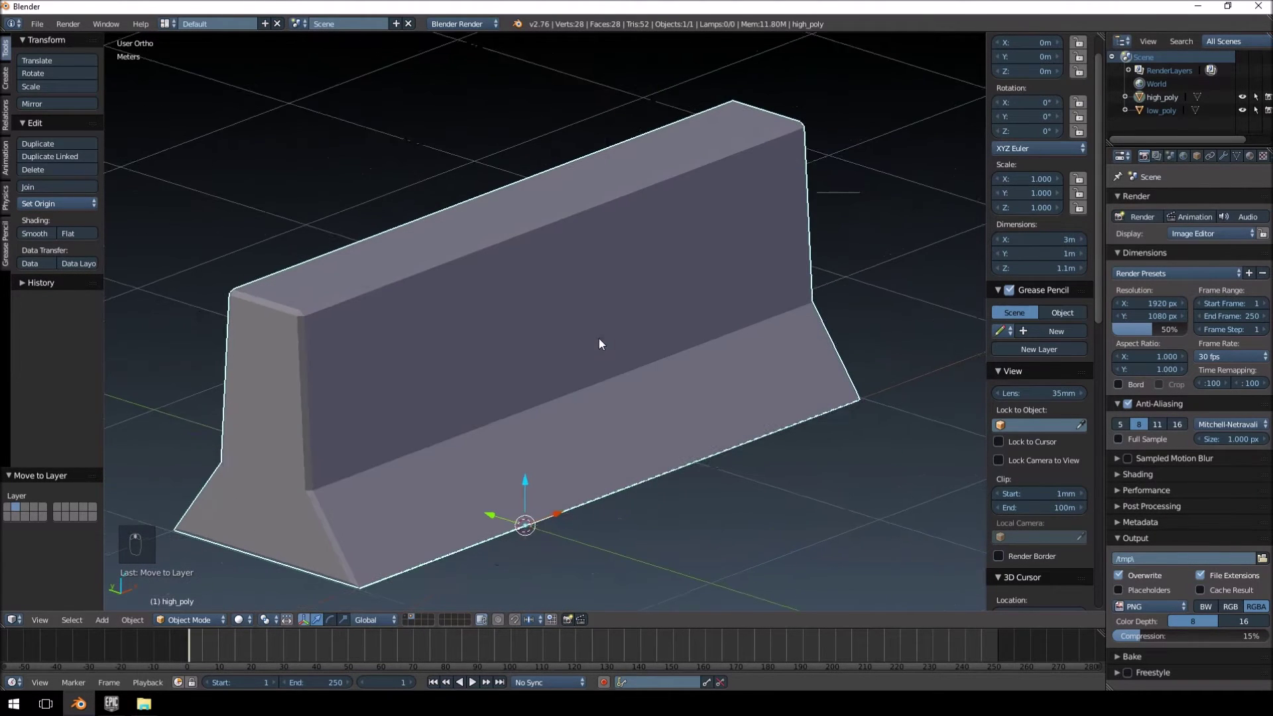
middle_click(498, 245)
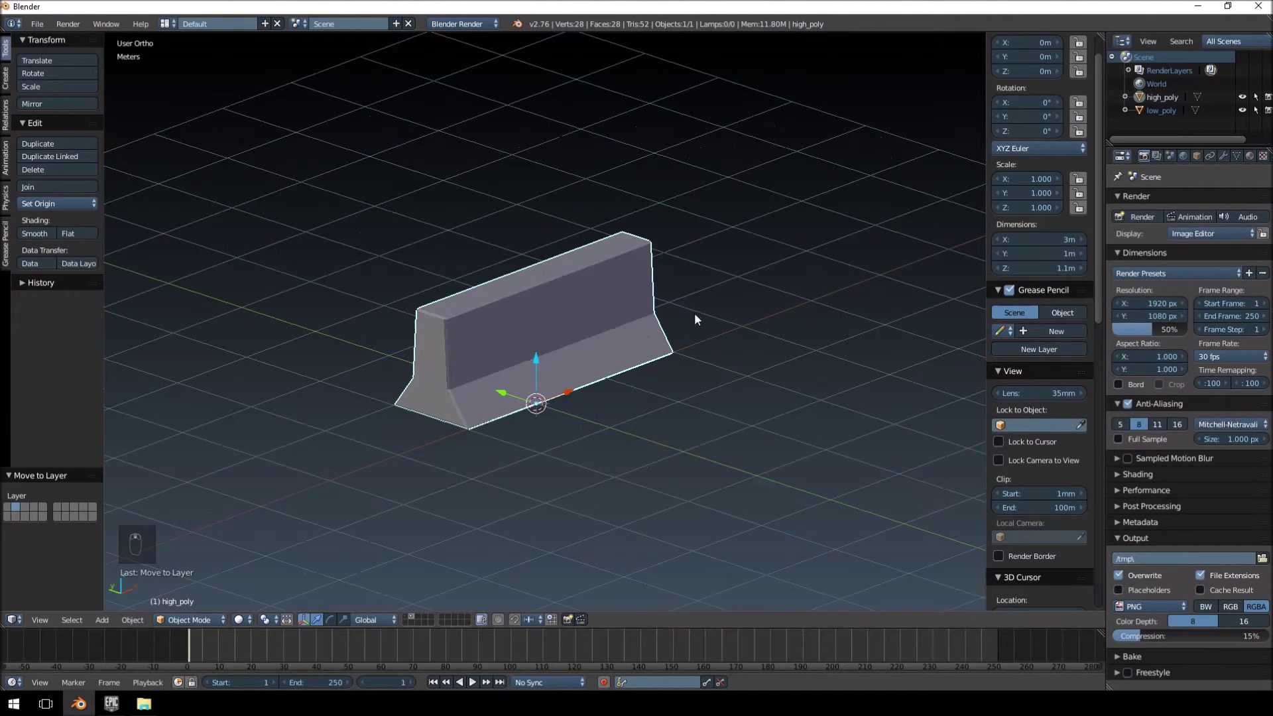
drag(626, 415, 616, 403)
key(Tab)
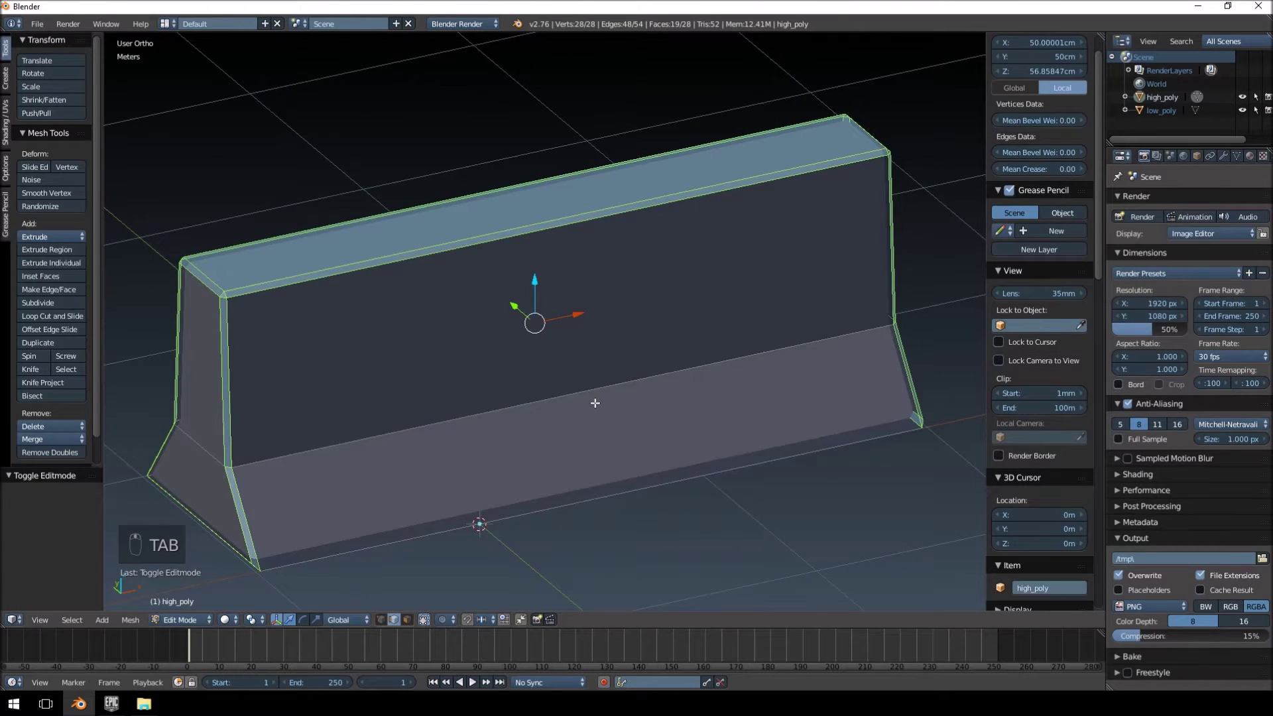
key(a)
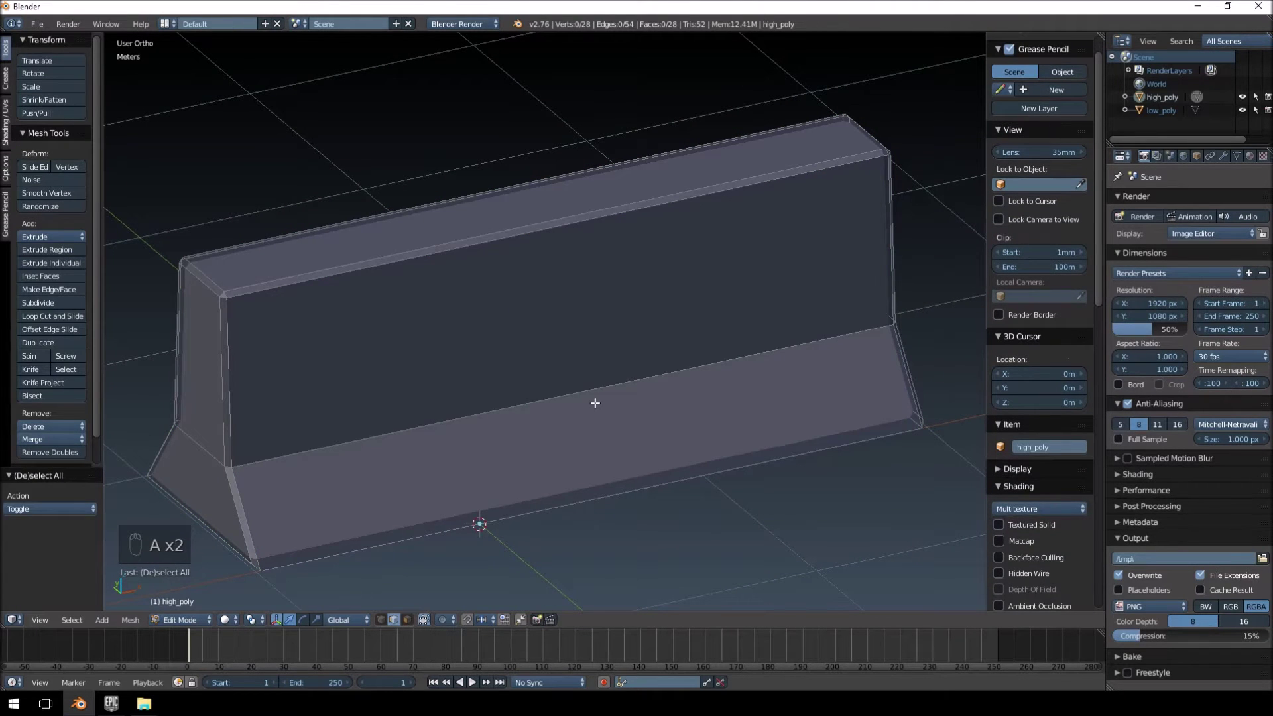
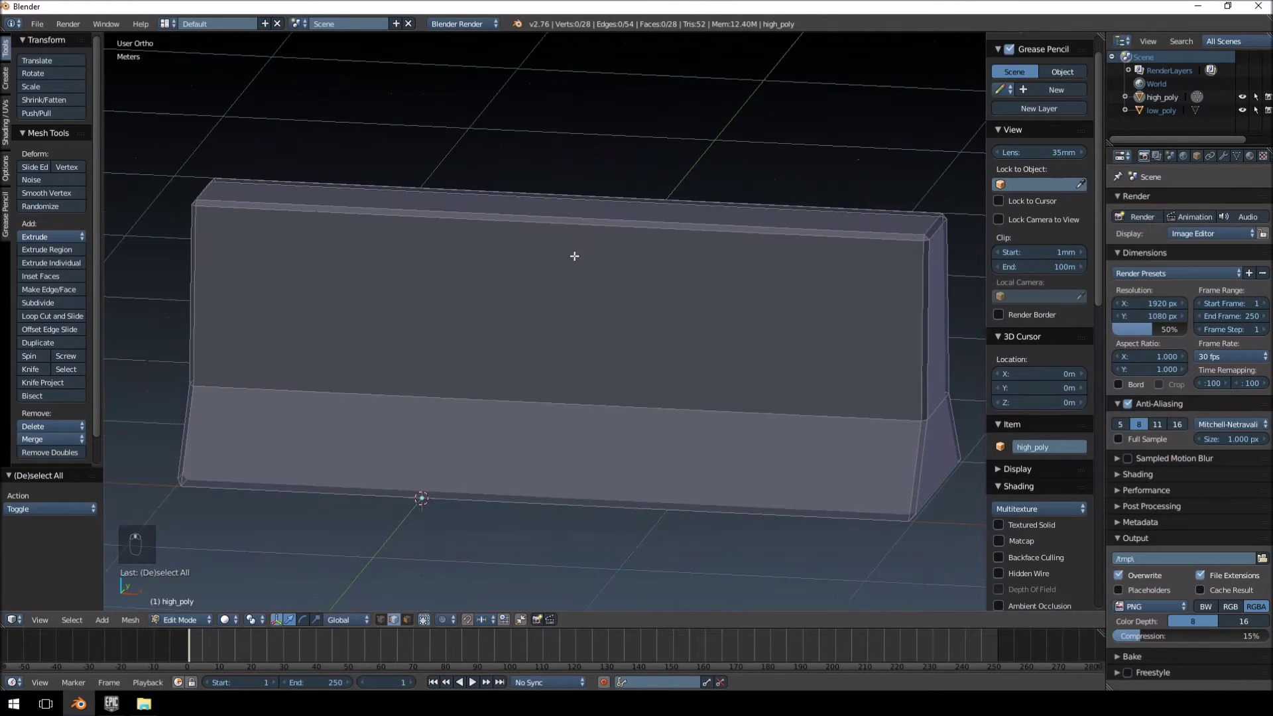
- Loop-cut the wall vertically and horizontally, plus the lower slope and ends, reaching 620 vertices
key(KP_1)
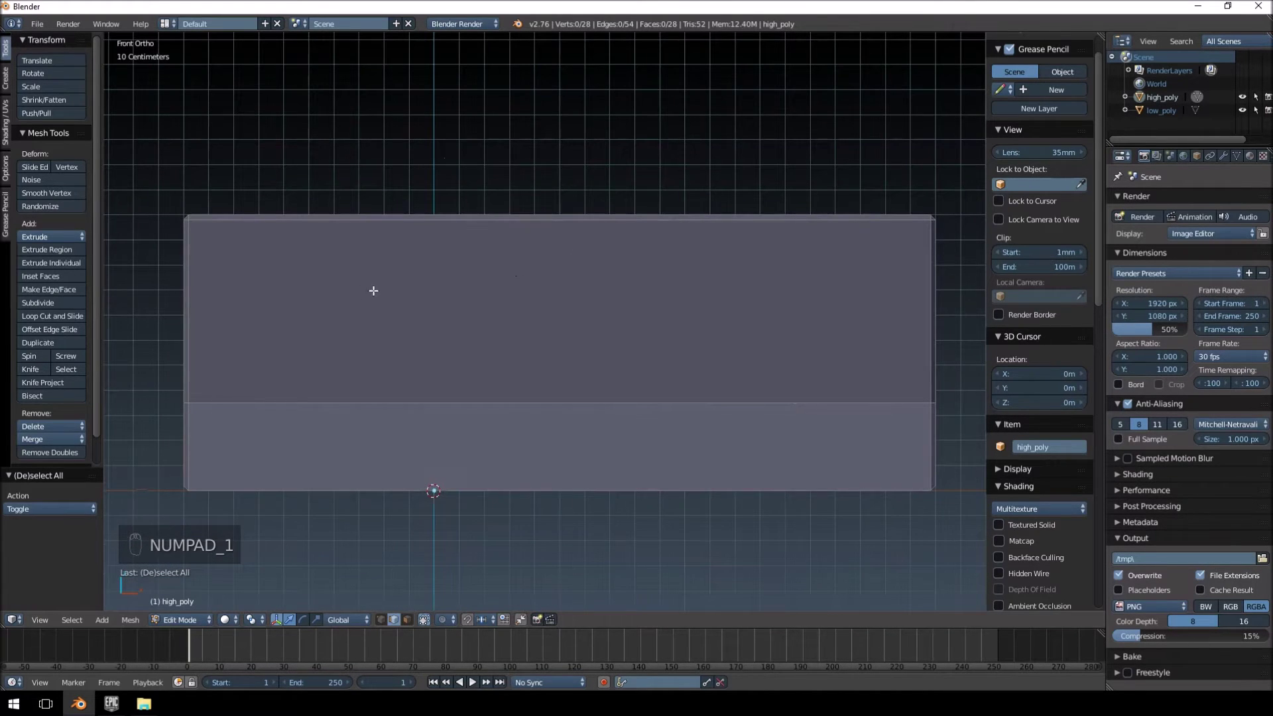
key(ctrl+r)
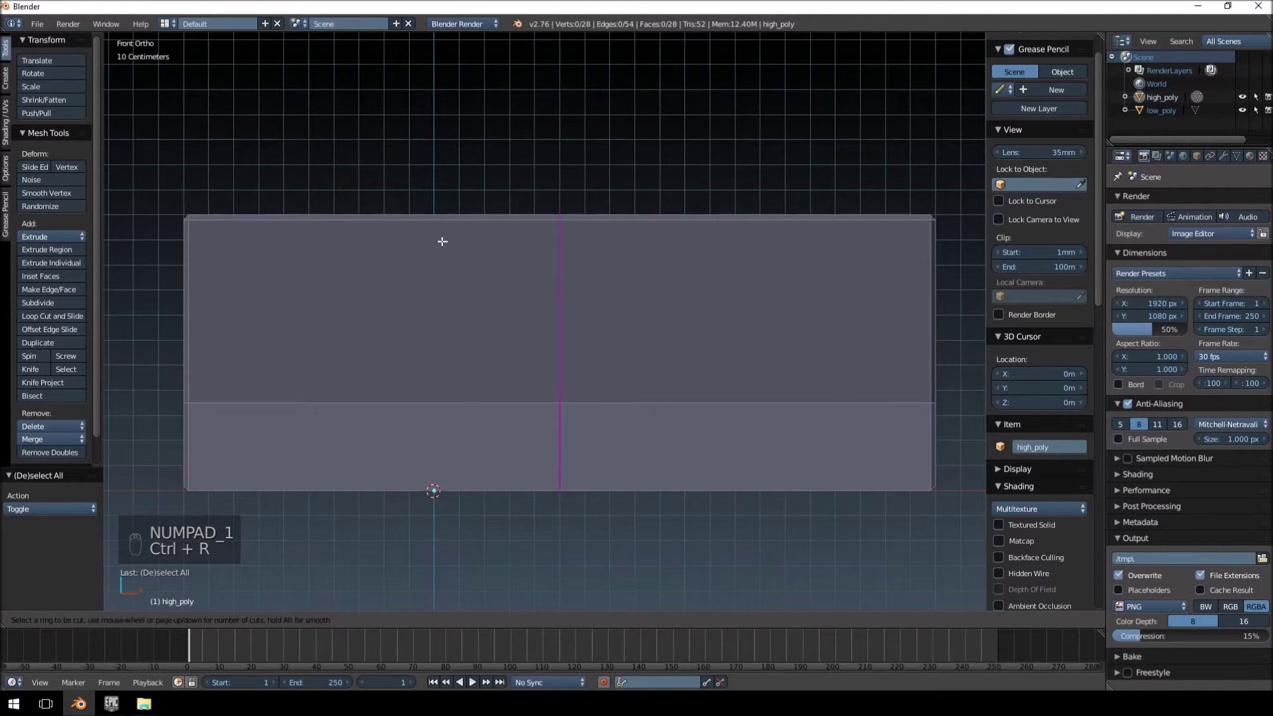
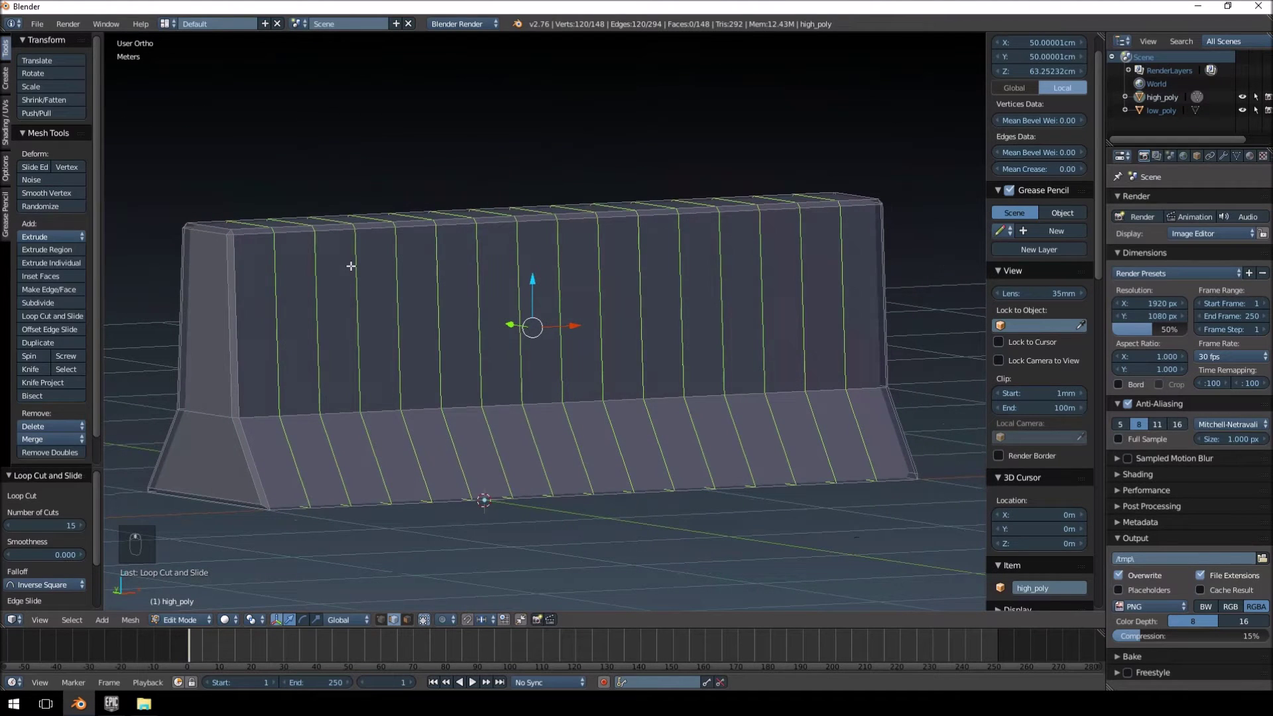
key(ctrl+r)
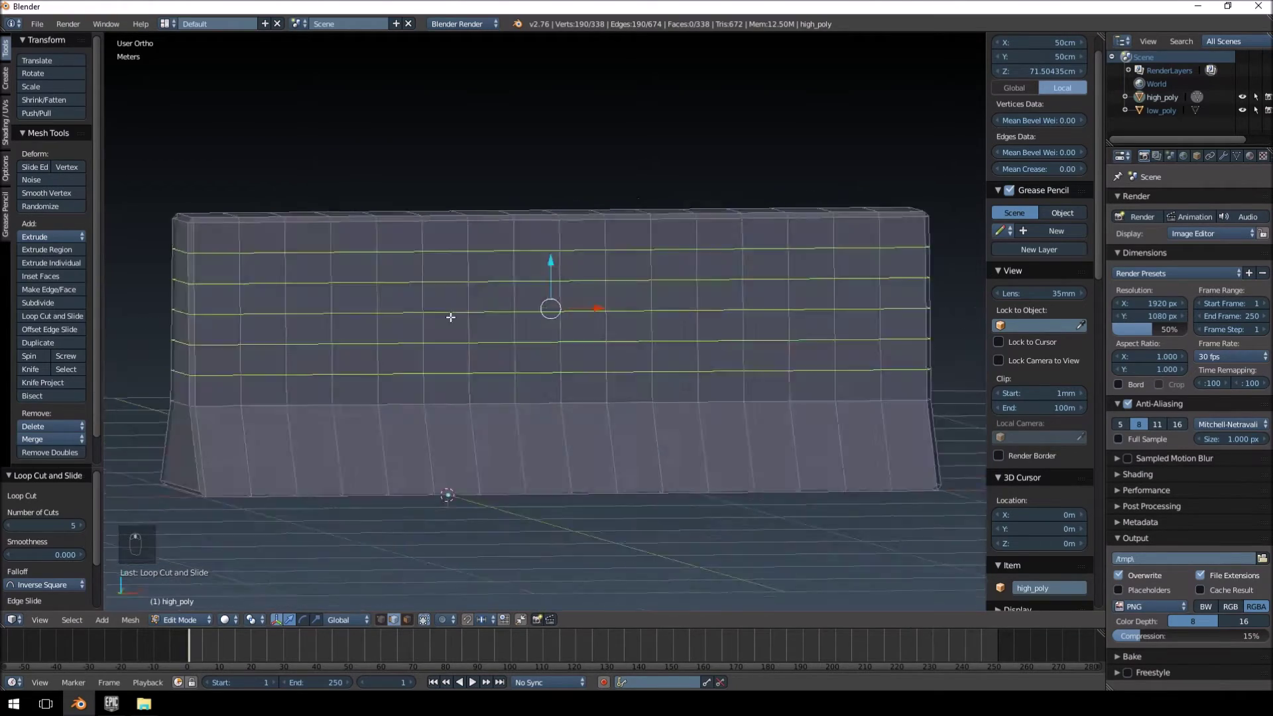
drag(428, 314, 384, 328)
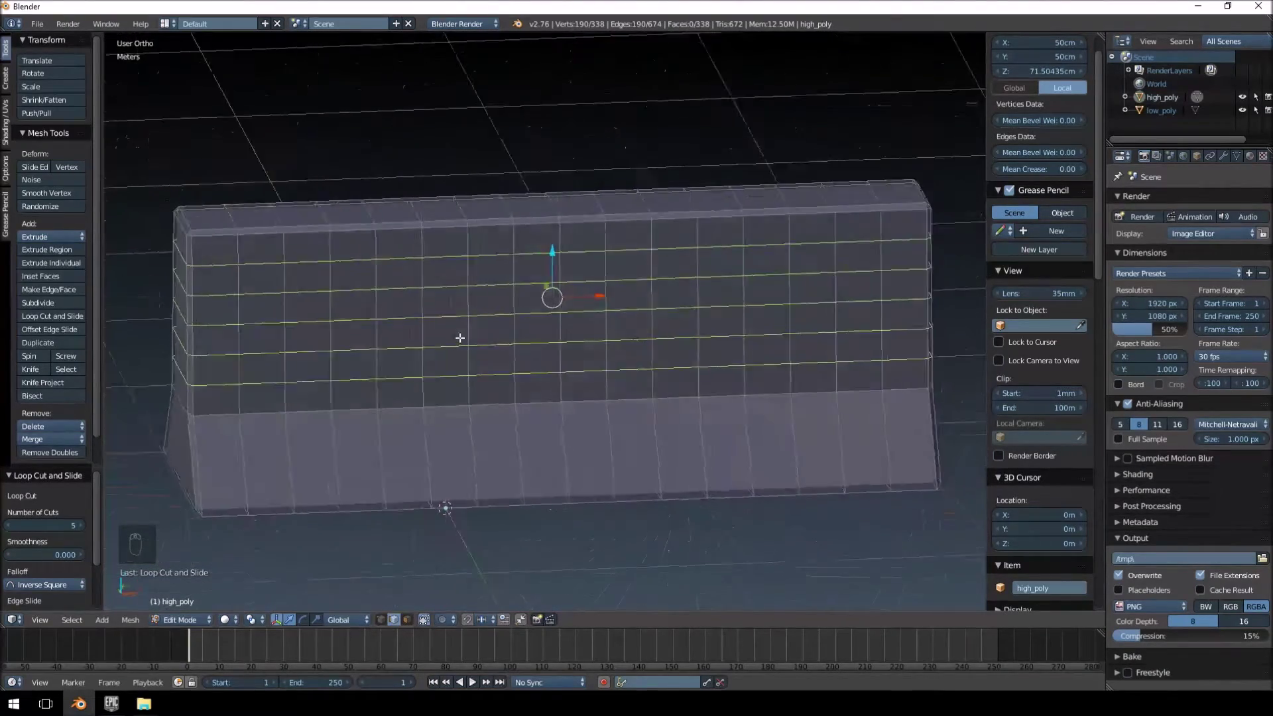
key(ctrl+r)
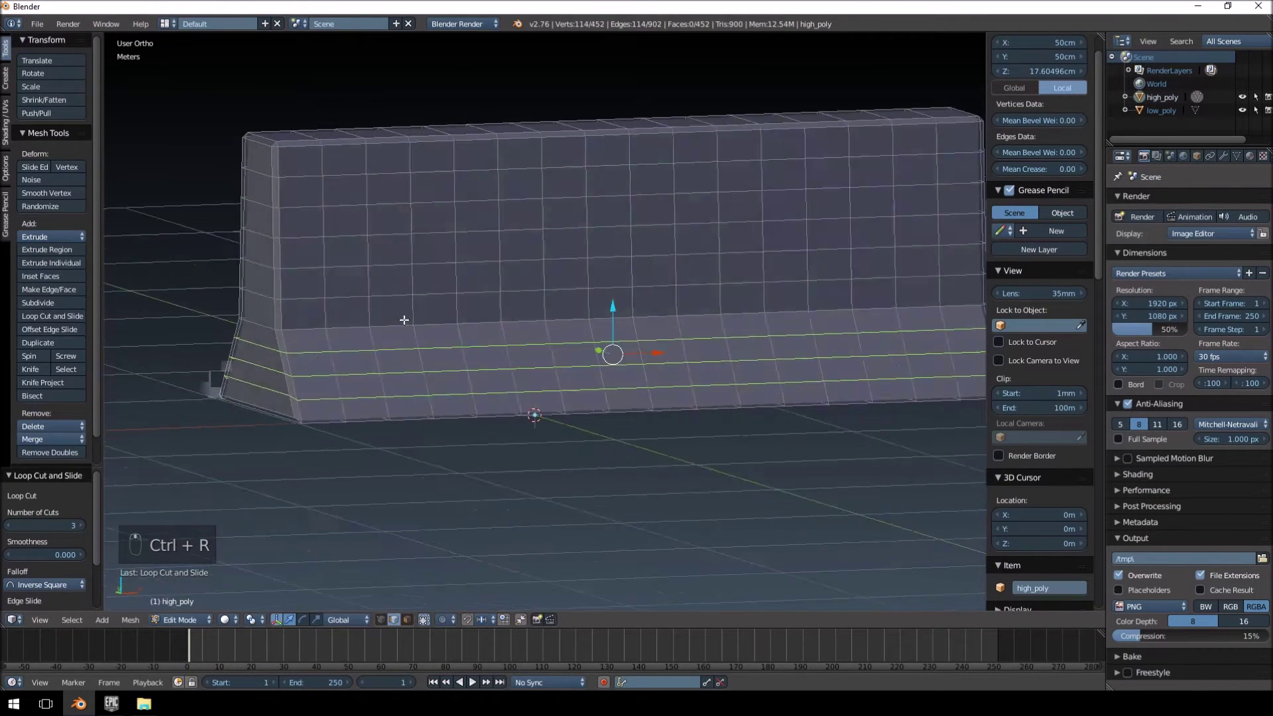
key(ctrl+r)
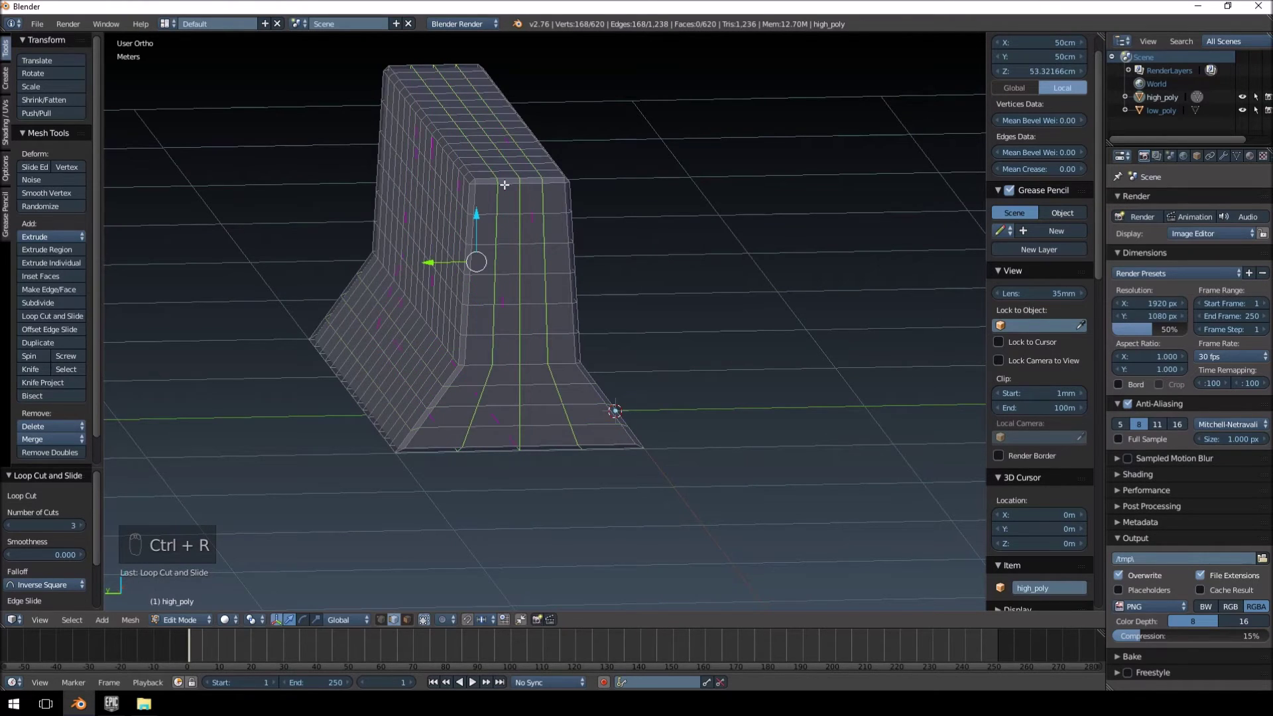
key(Tab)
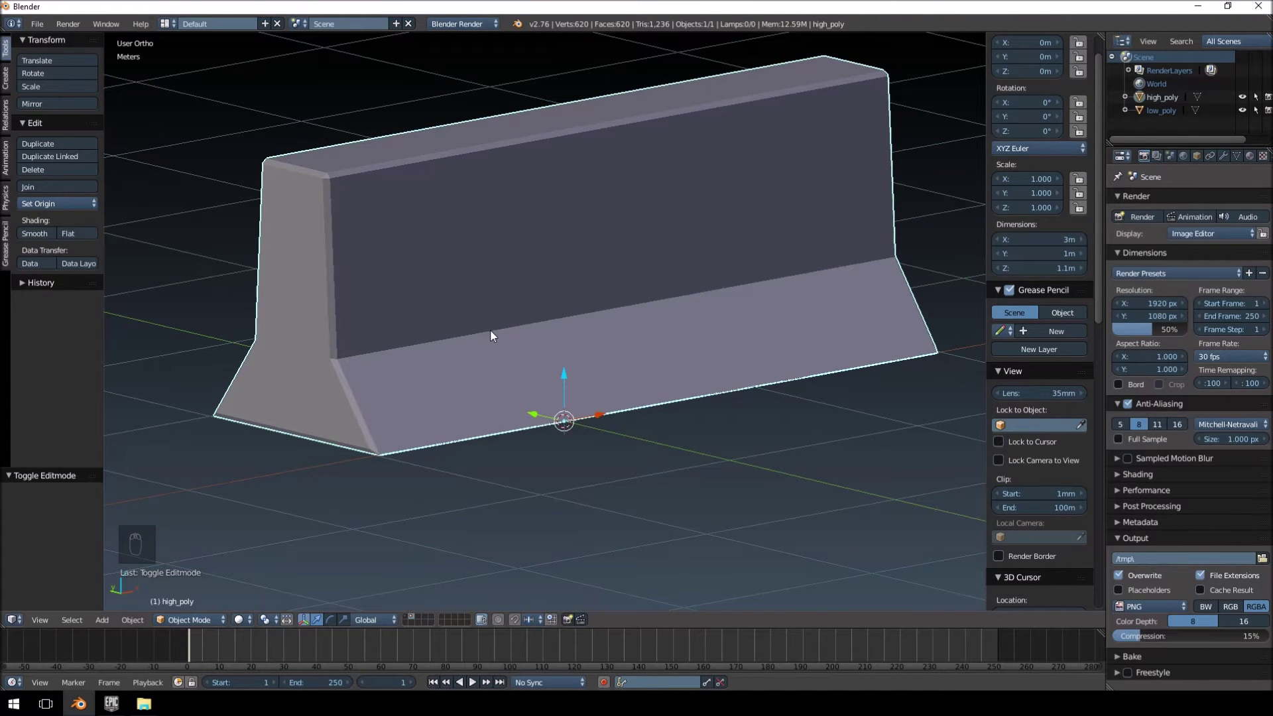
- Select the whole high_poly mesh and subdivide it four times to about 158,210 vertices
key(Tab)
key(a)
key(a)
key(w)
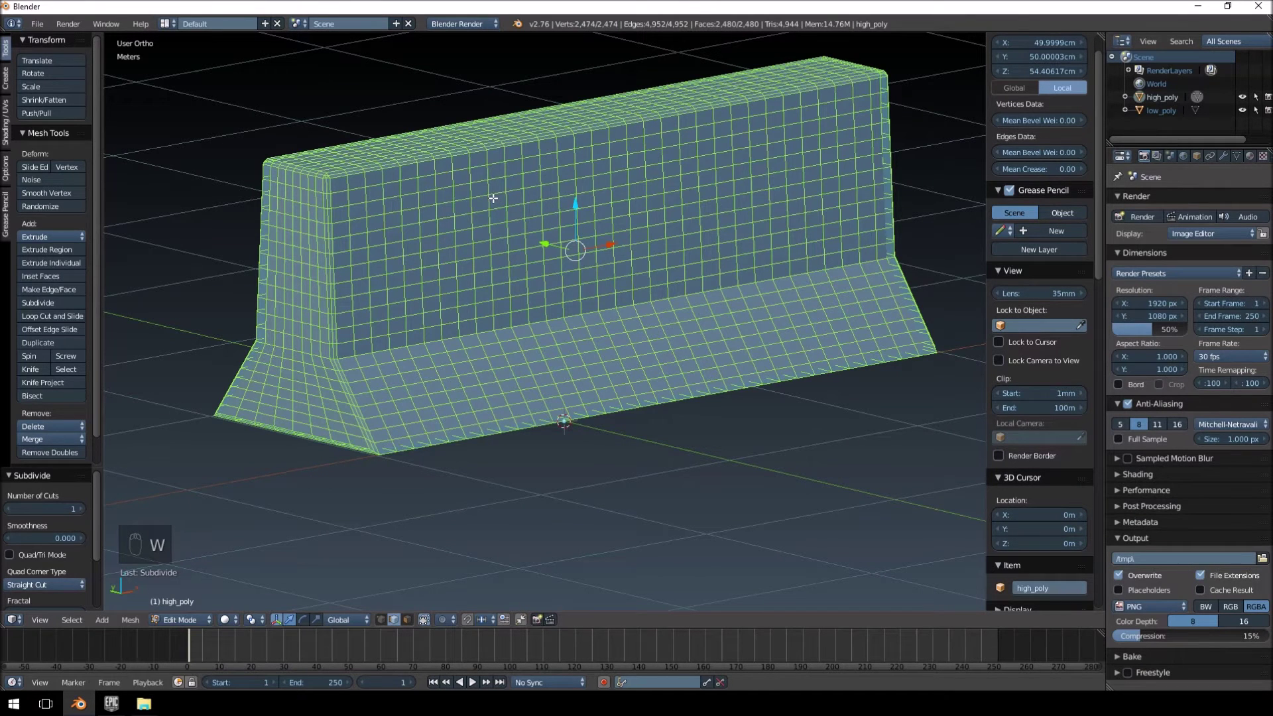
key(w)
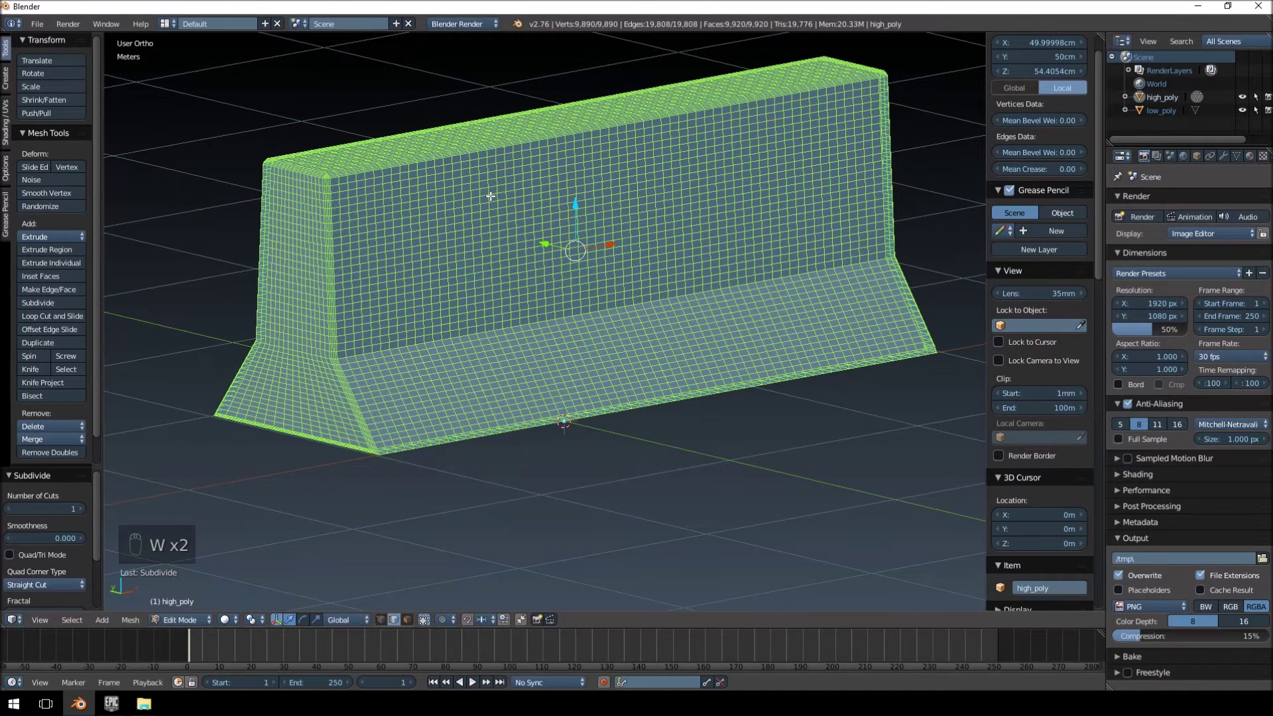
key(w)
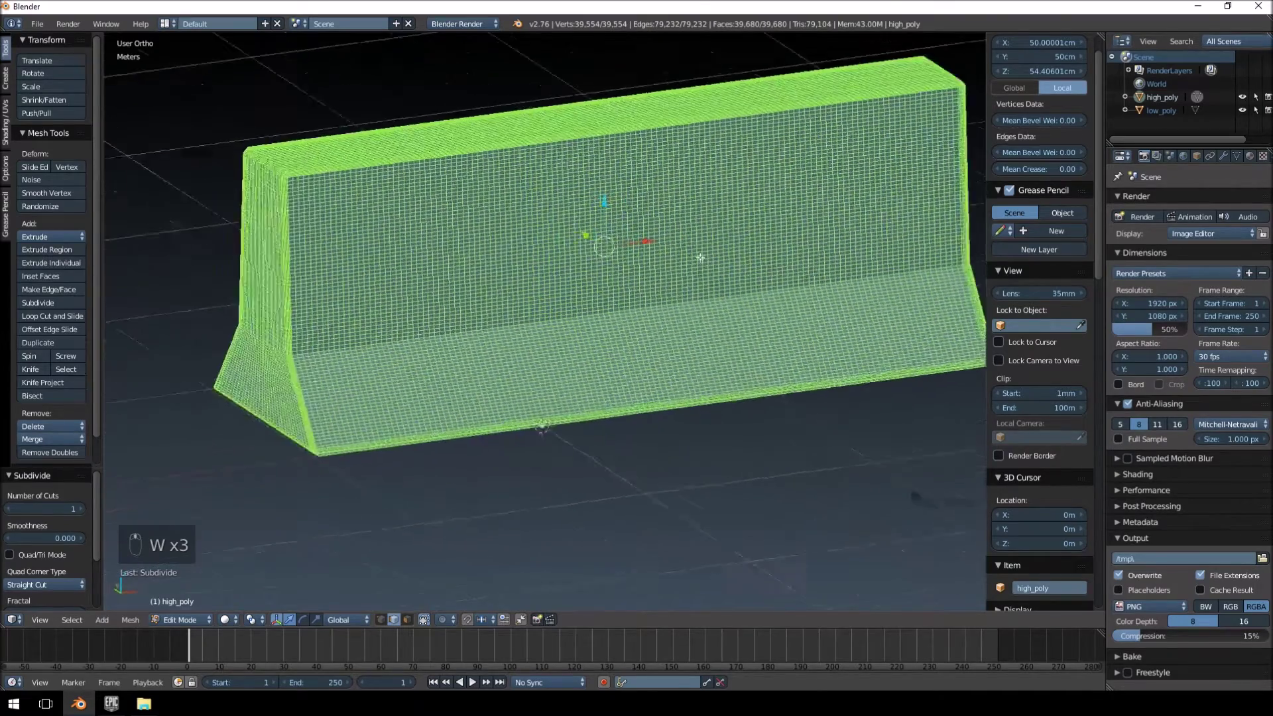
key(w)
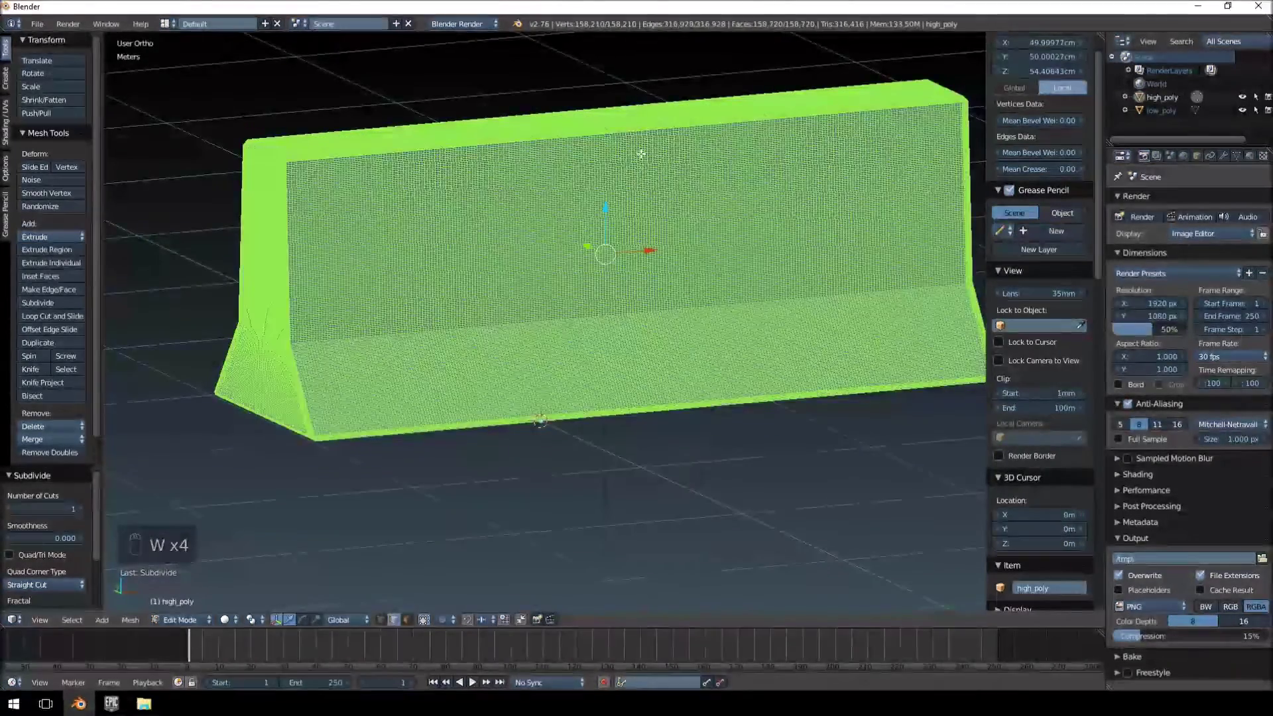
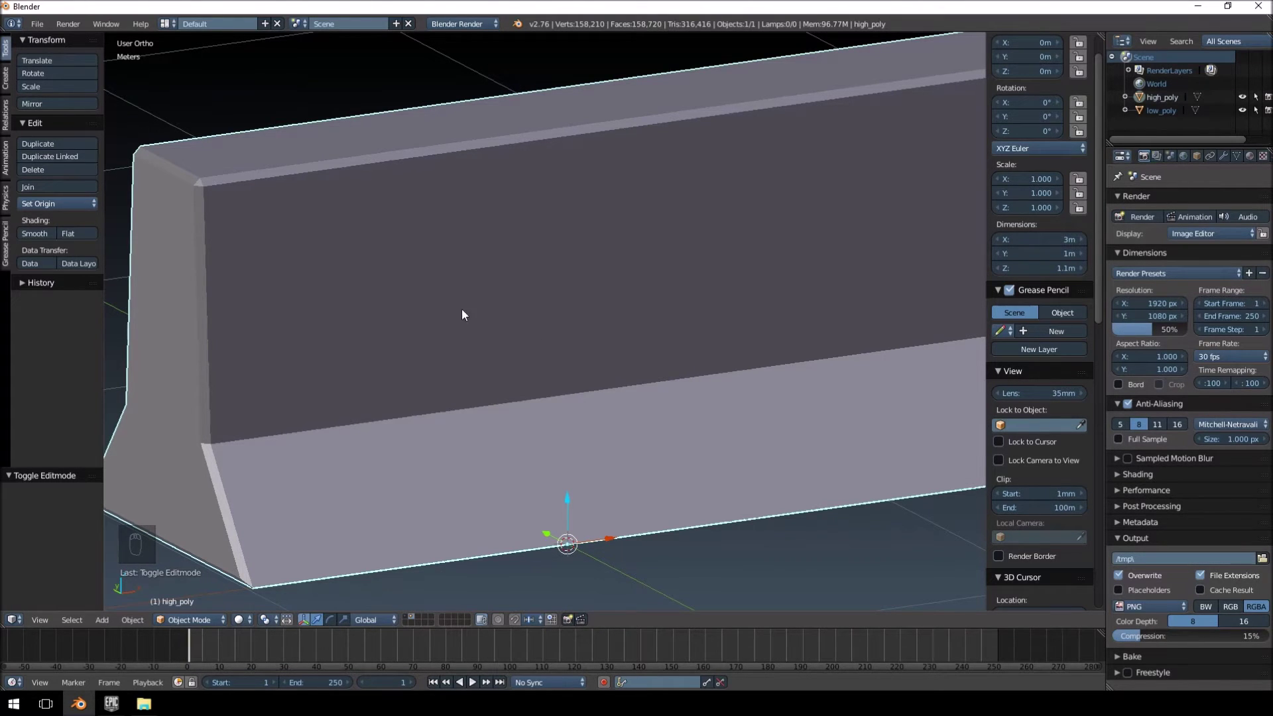
- Shade the high_poly barrier smooth from the Tool Shelf
drag(544, 196, 530, 168)
middle_click(526, 174)
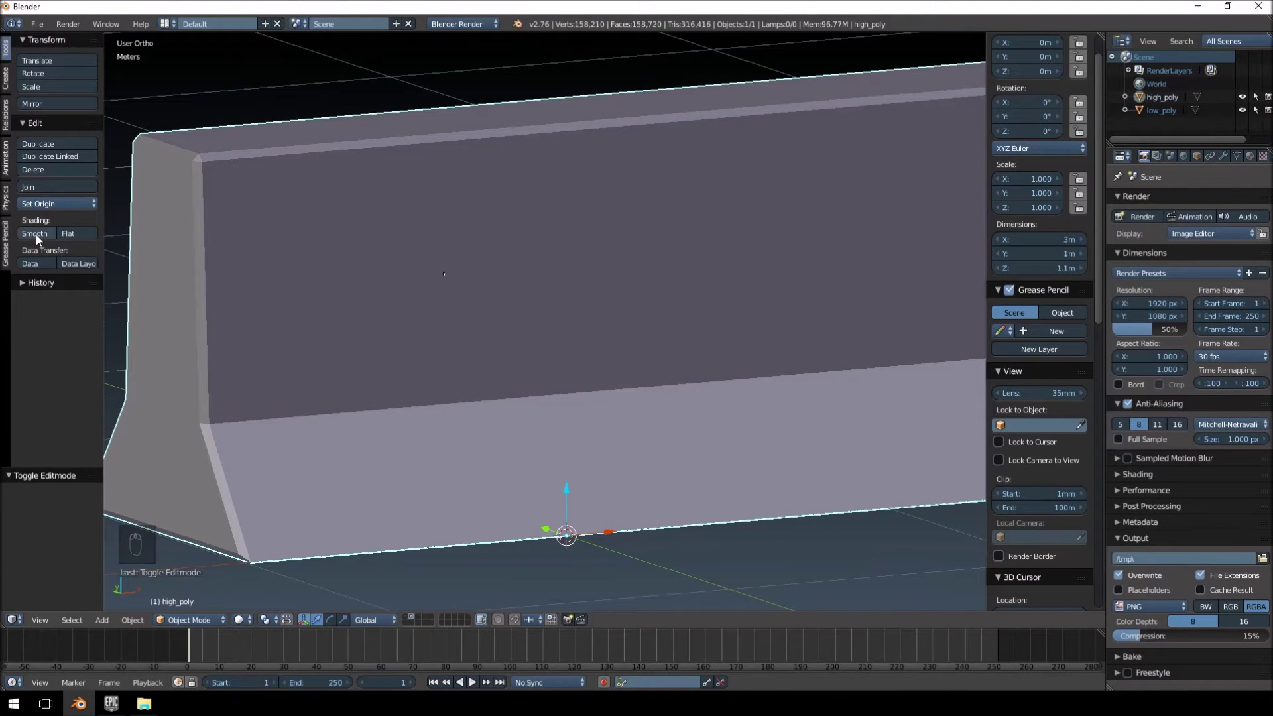
middle_click(403, 234)
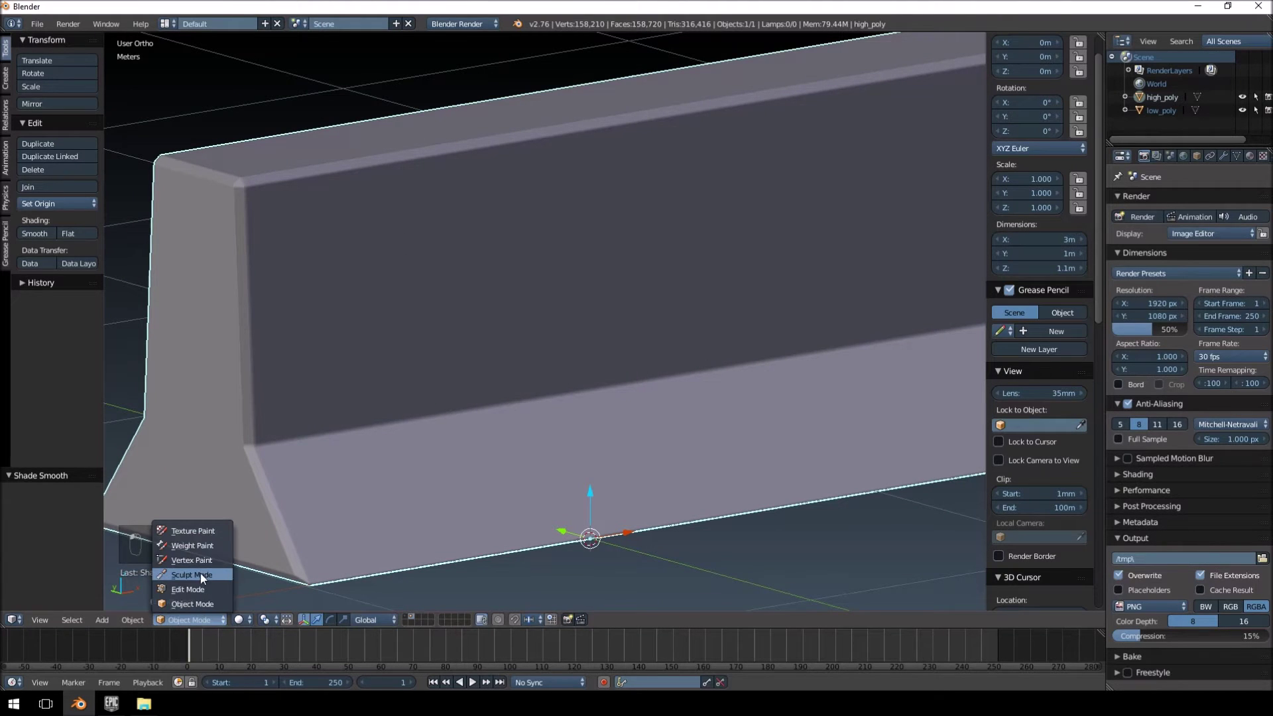
text(...)
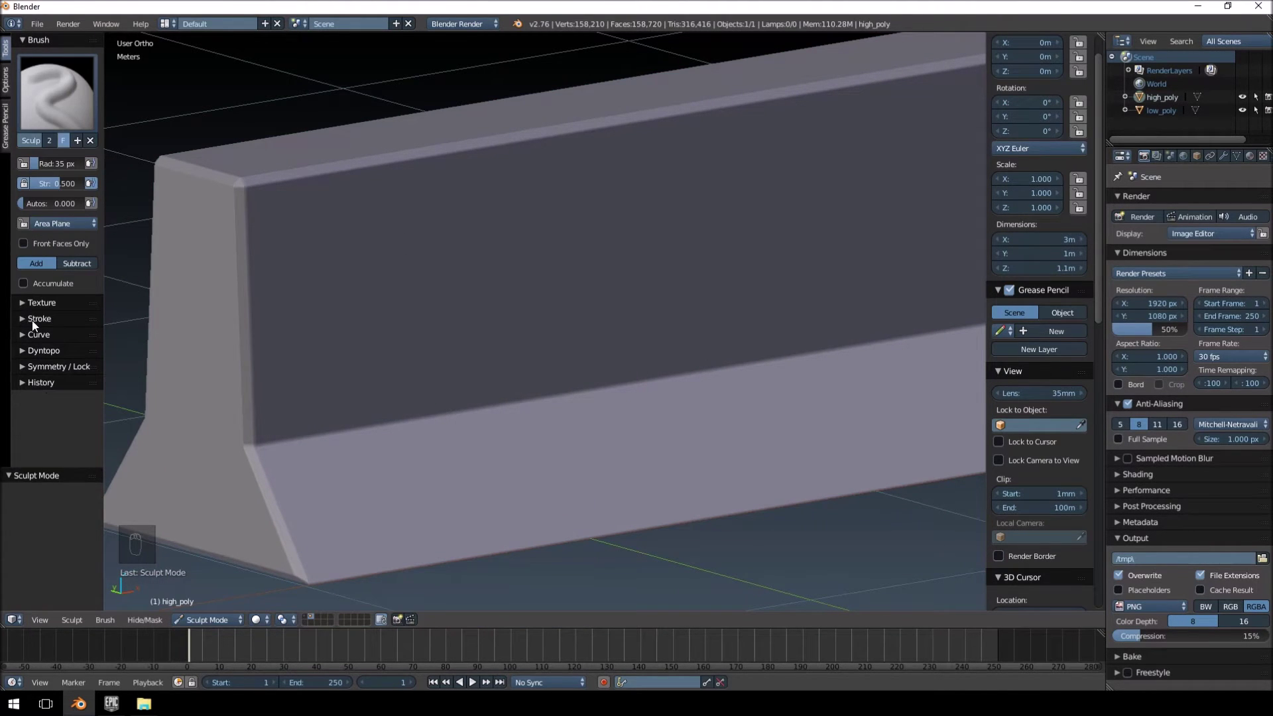
- Enter Sculpt Mode on the barrier with Dyntopo enabled at 8 px detail
drag(25, 354, 46, 317)
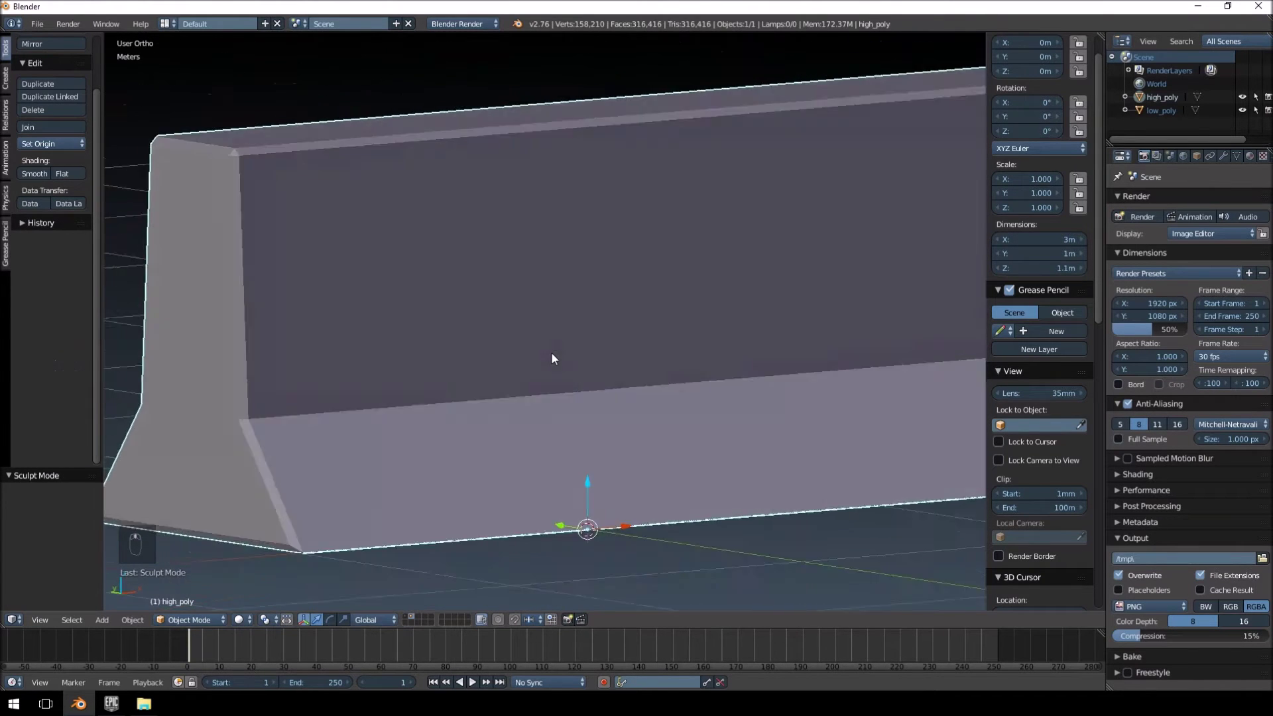
middle_click(563, 374)
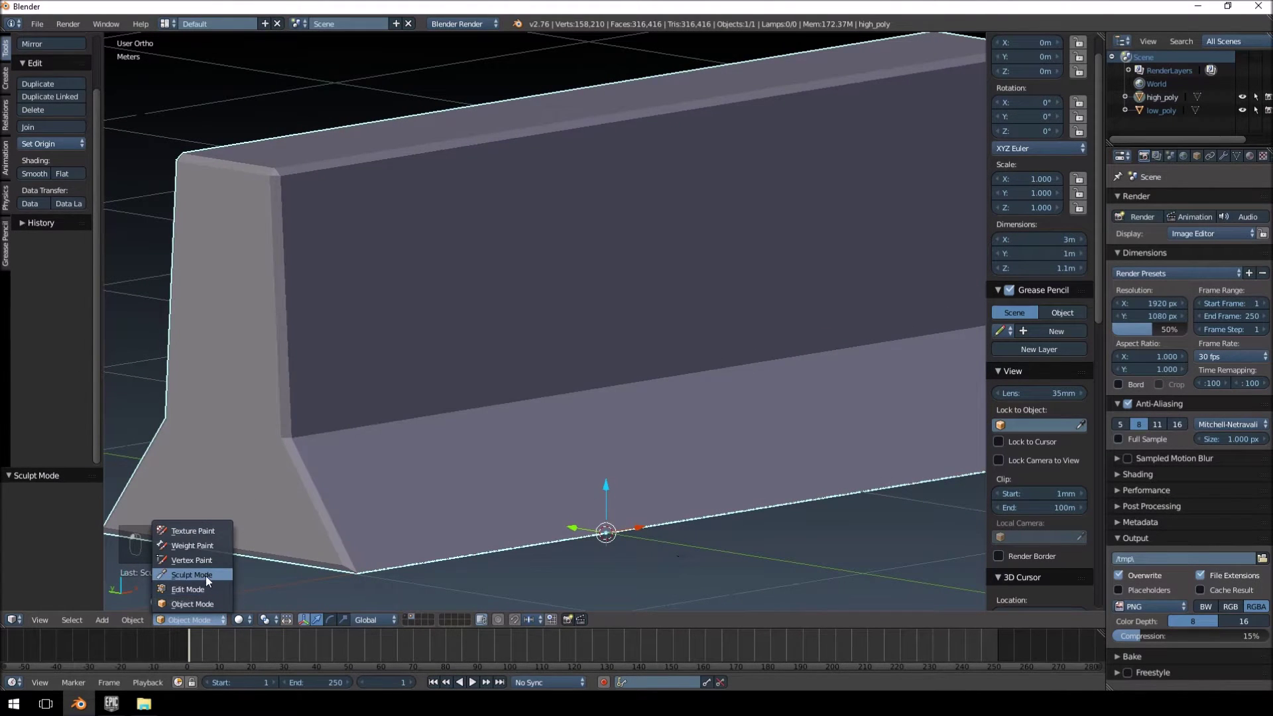
drag(176, 589, 57, 321)
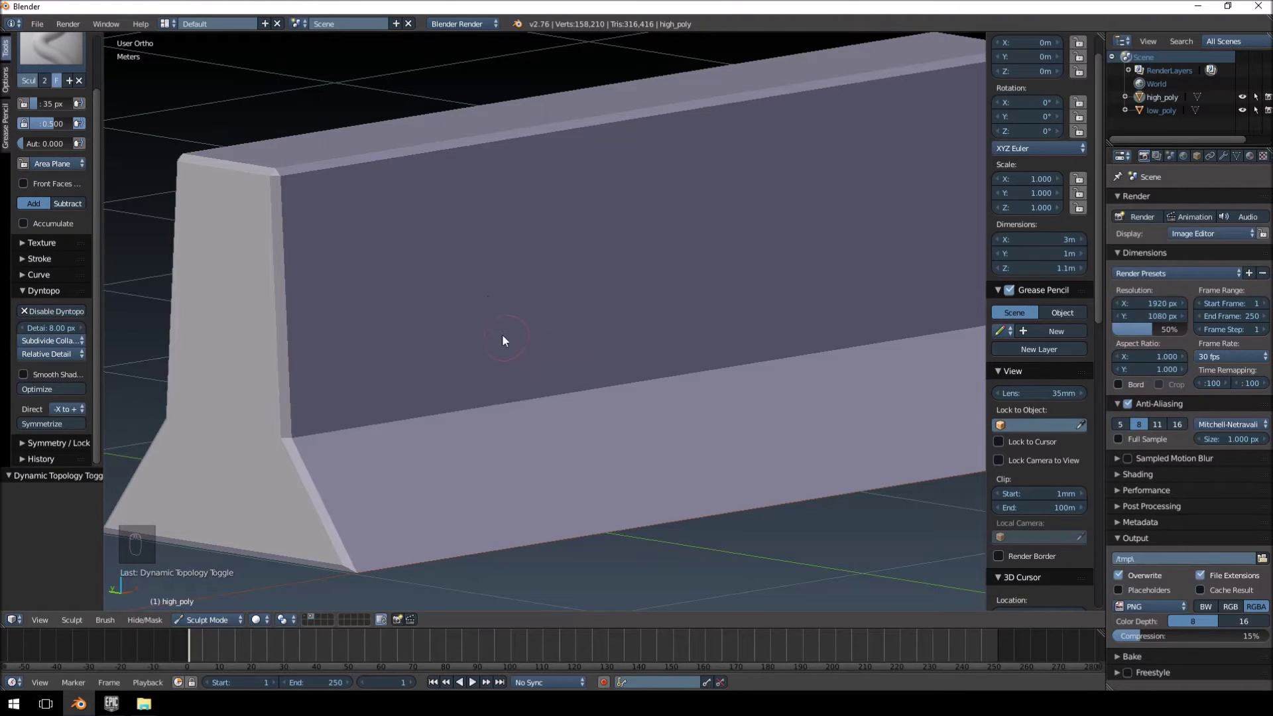
- Resize the brush and set Dyntopo to Subdivide Edges with Smooth Shading
key(f)
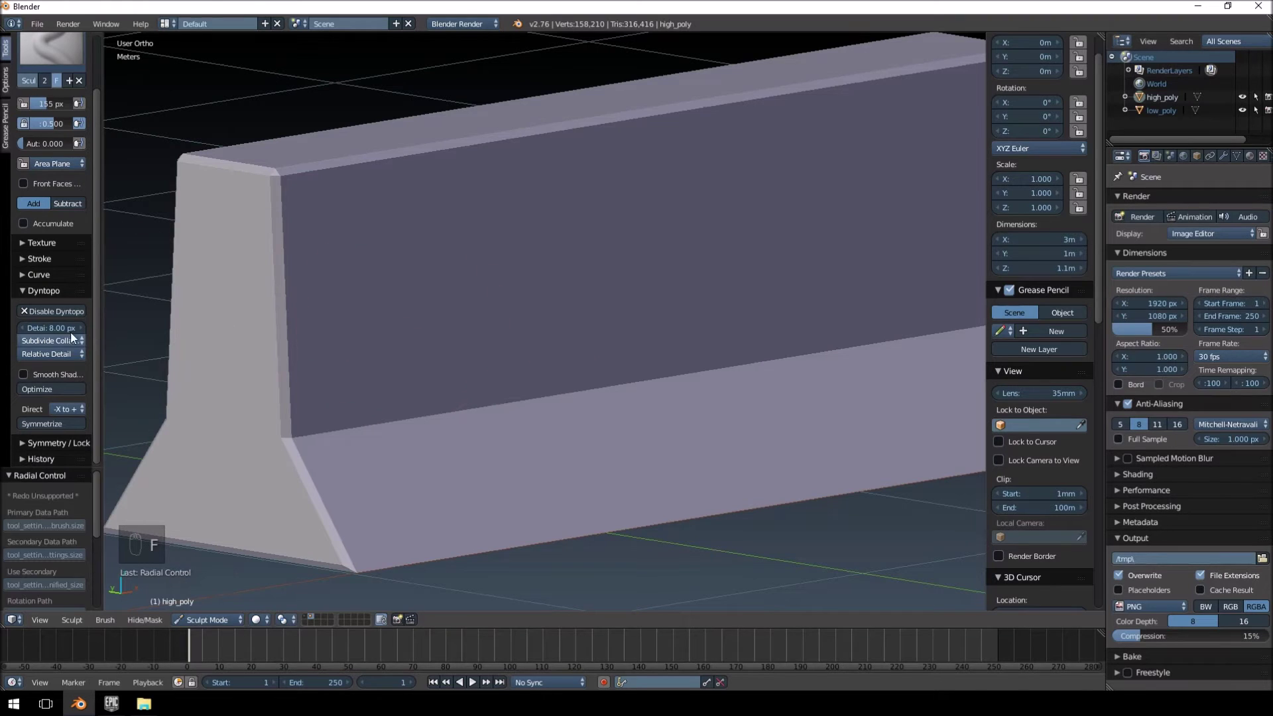
drag(310, 305, 384, 302)
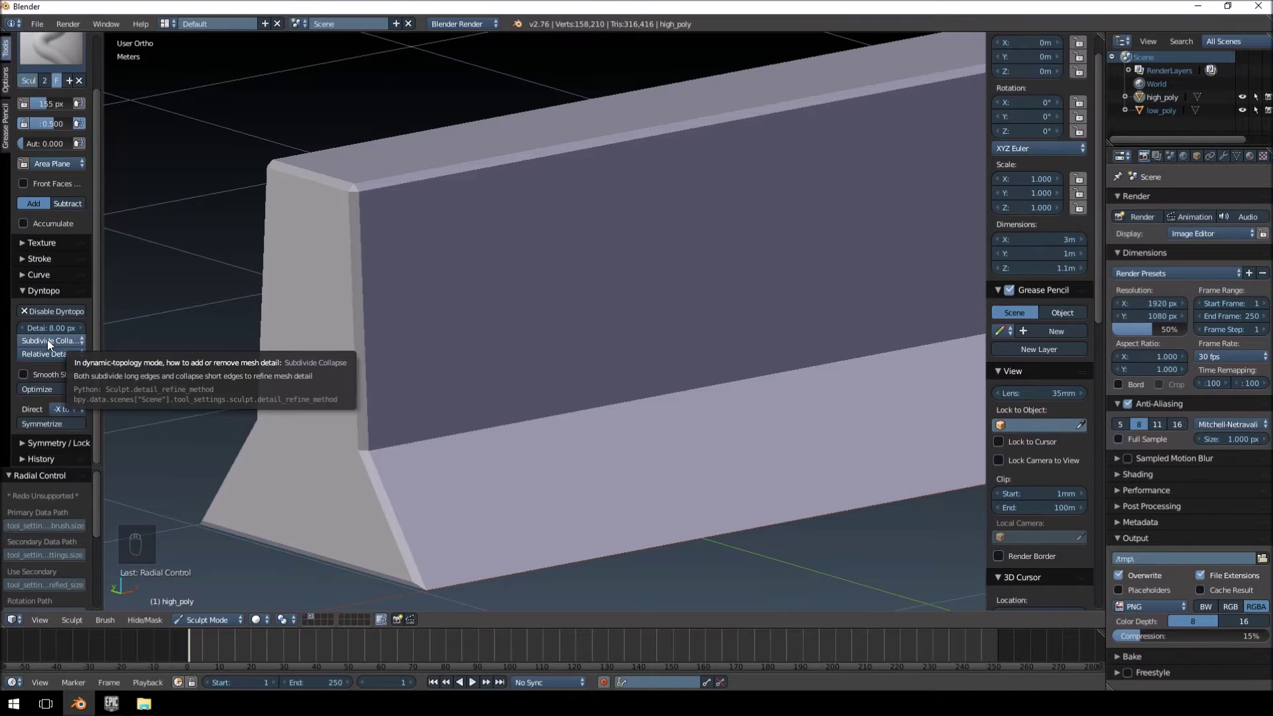
drag(56, 346, 36, 391)
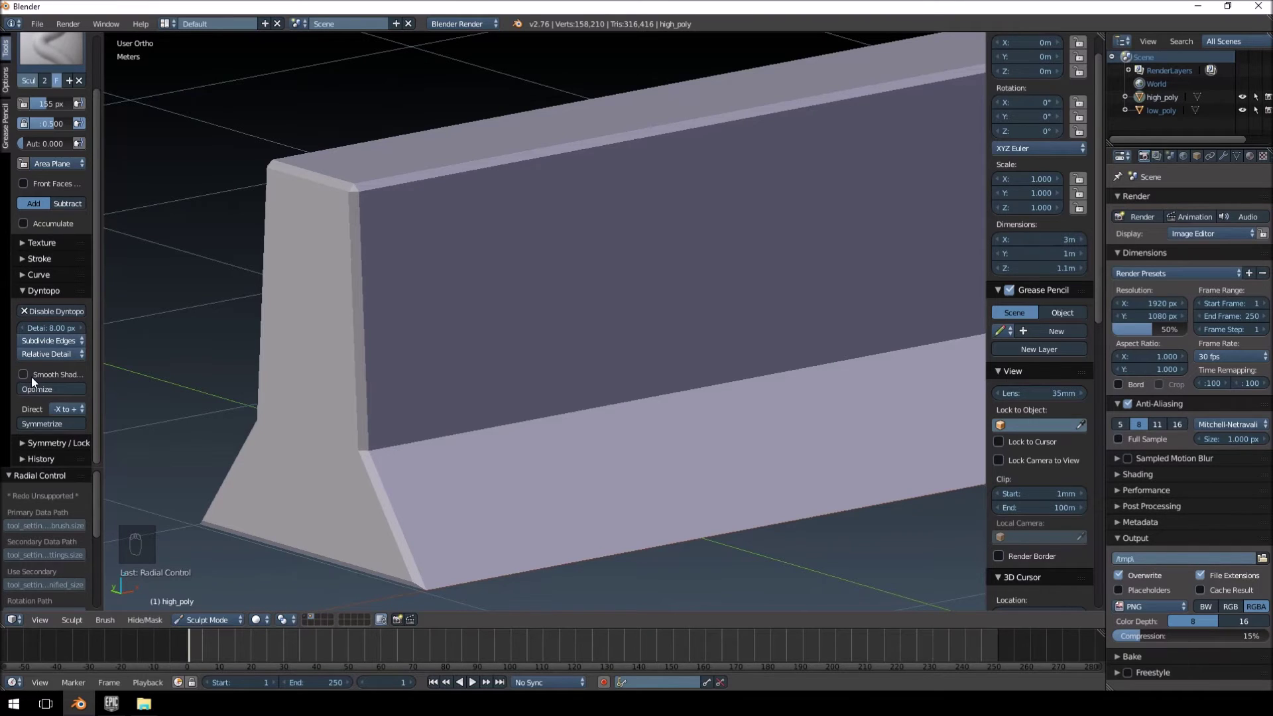
drag(37, 381, 96, 363)
- Soften the barrier's top corner edge with the Smooth brush
drag(97, 363, 28, 445)
drag(28, 446, 203, 377)
drag(204, 377, 396, 258)
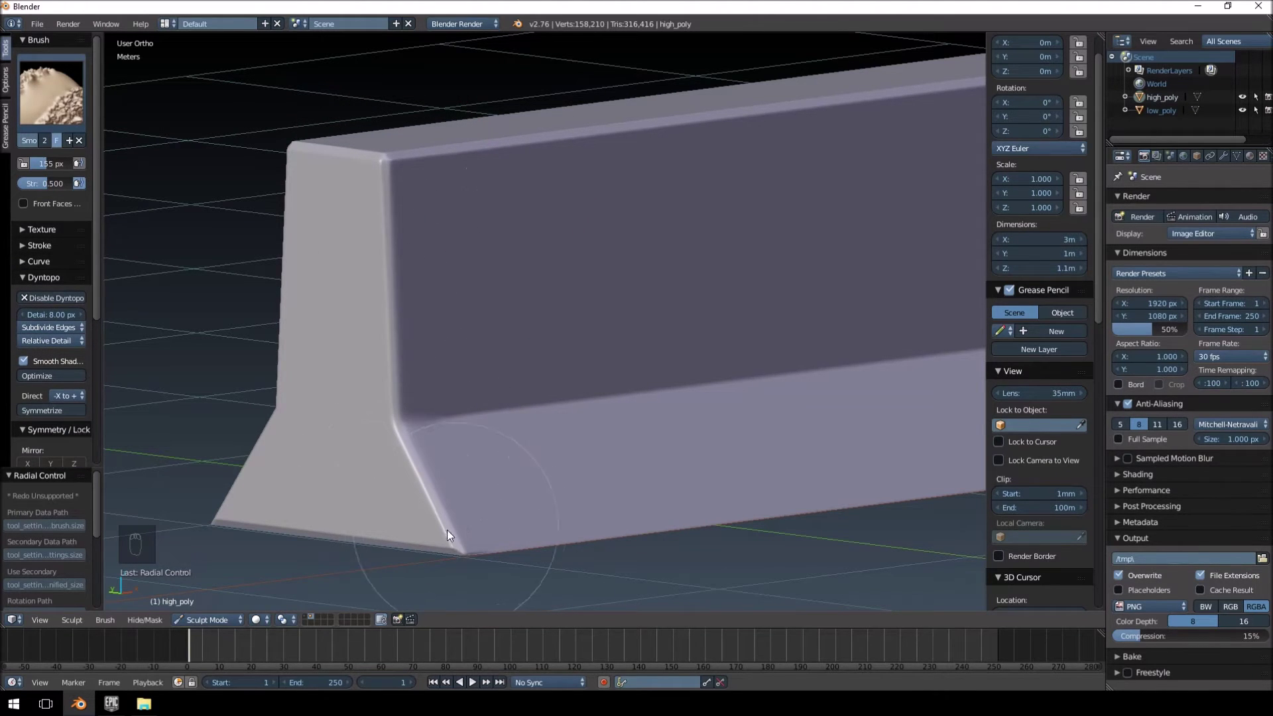
- Smooth the top front edge and nearby corner of the barrier
drag(383, 472, 529, 345)
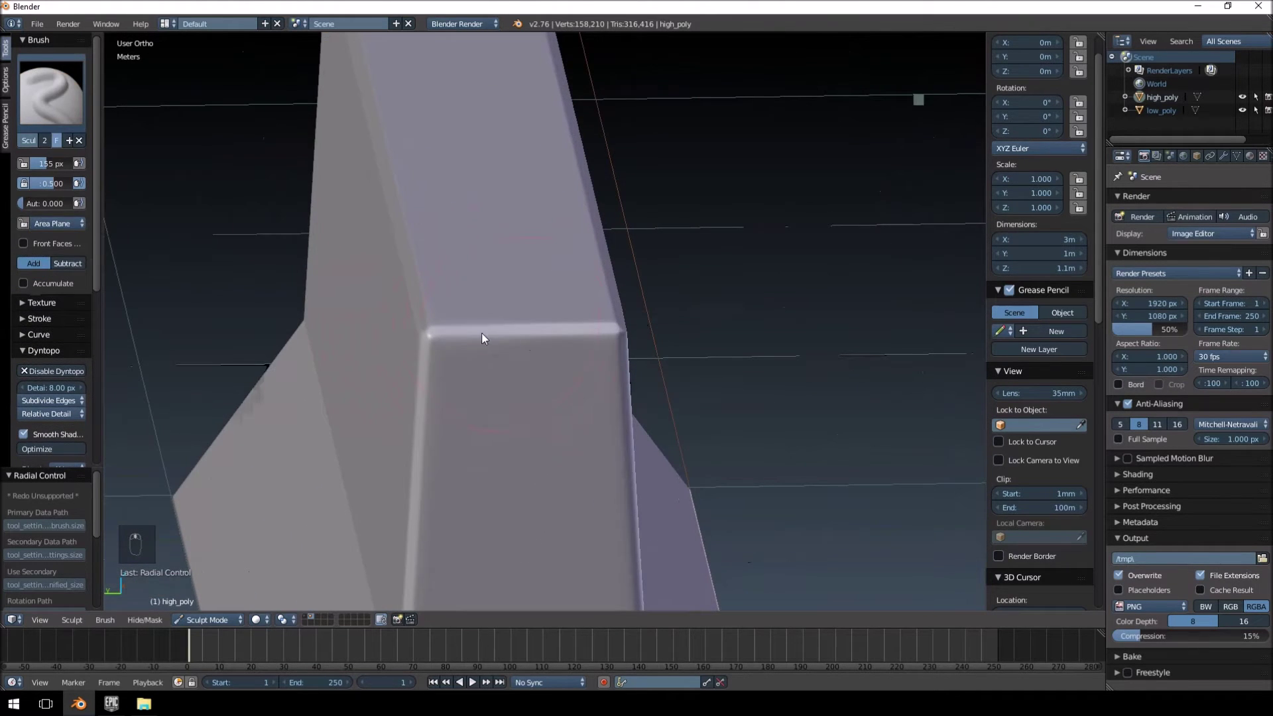
drag(546, 356, 894, 284)
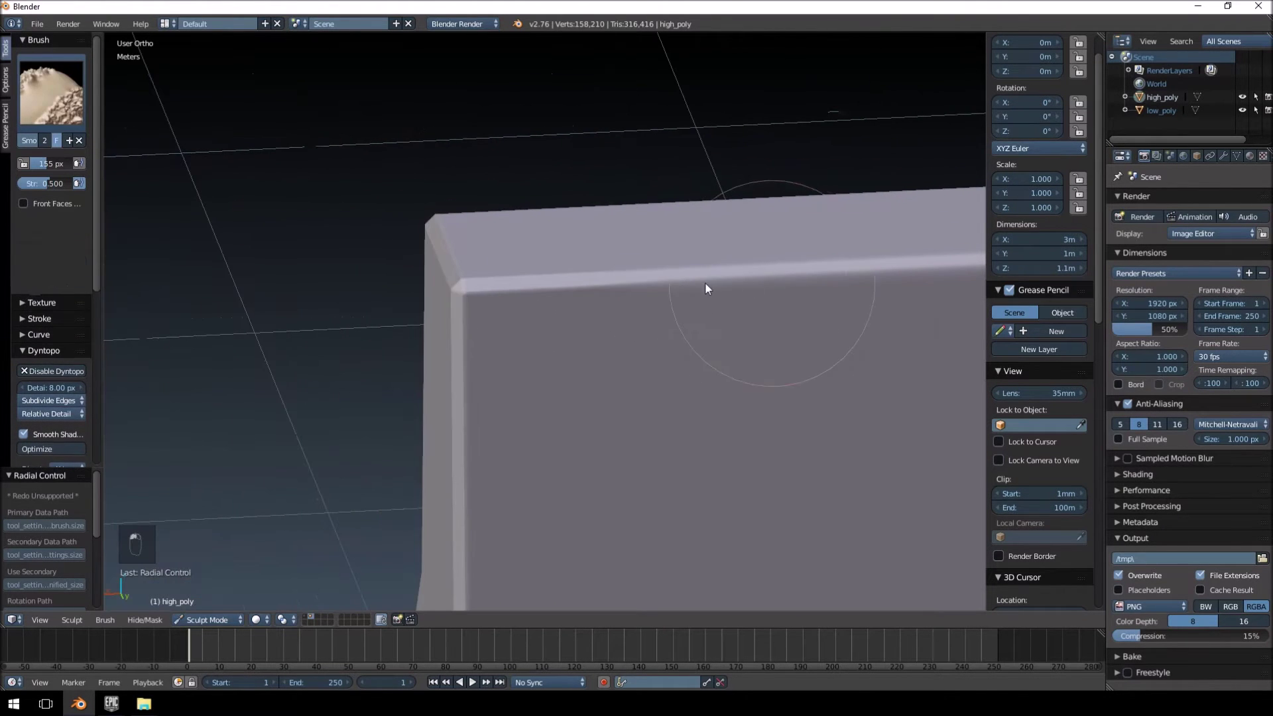
drag(653, 248, 689, 426)
drag(690, 426, 781, 372)
drag(710, 402, 568, 444)
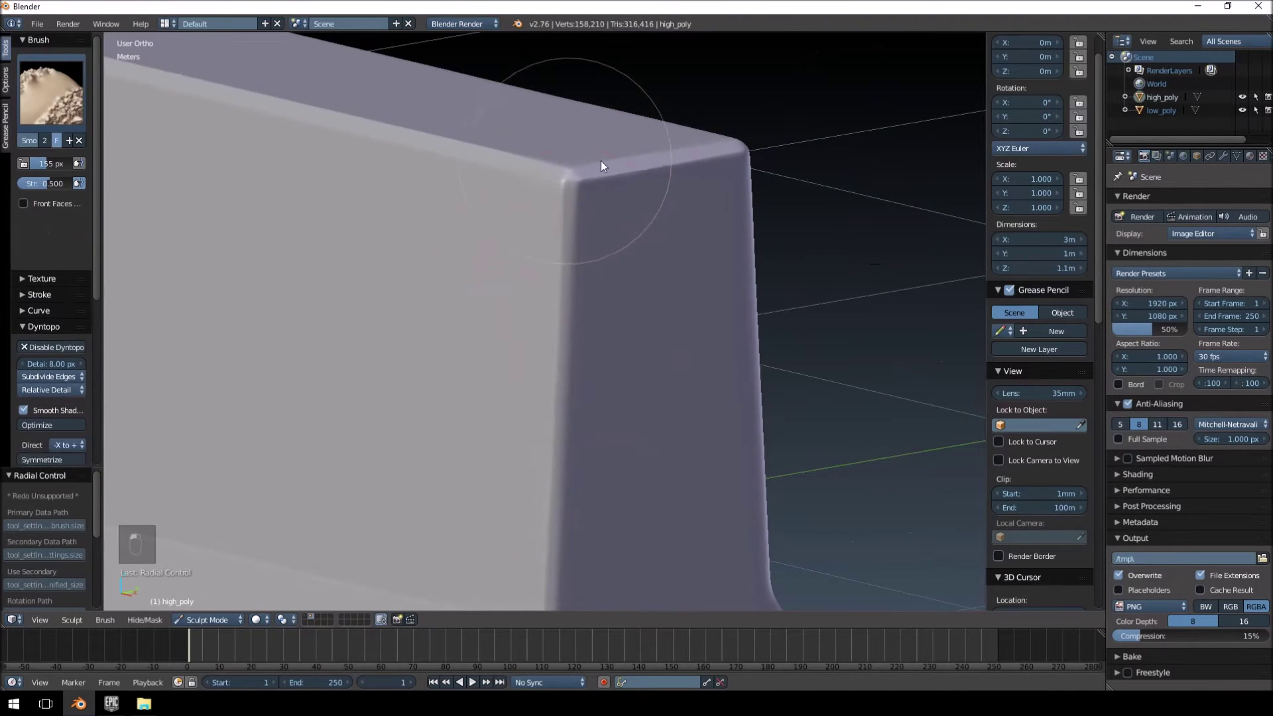
- Smooth along the long top edge, then return to a front view
drag(607, 274, 579, 266)
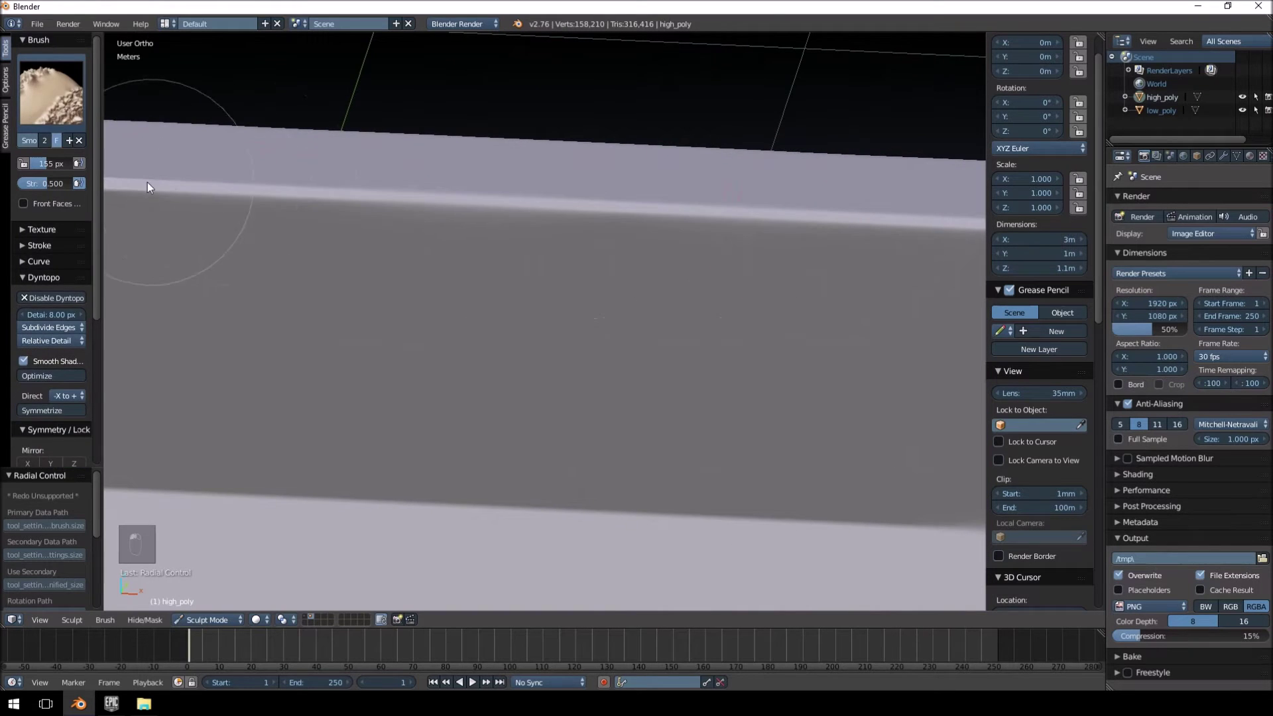
drag(406, 266, 417, 293)
drag(454, 250, 417, 275)
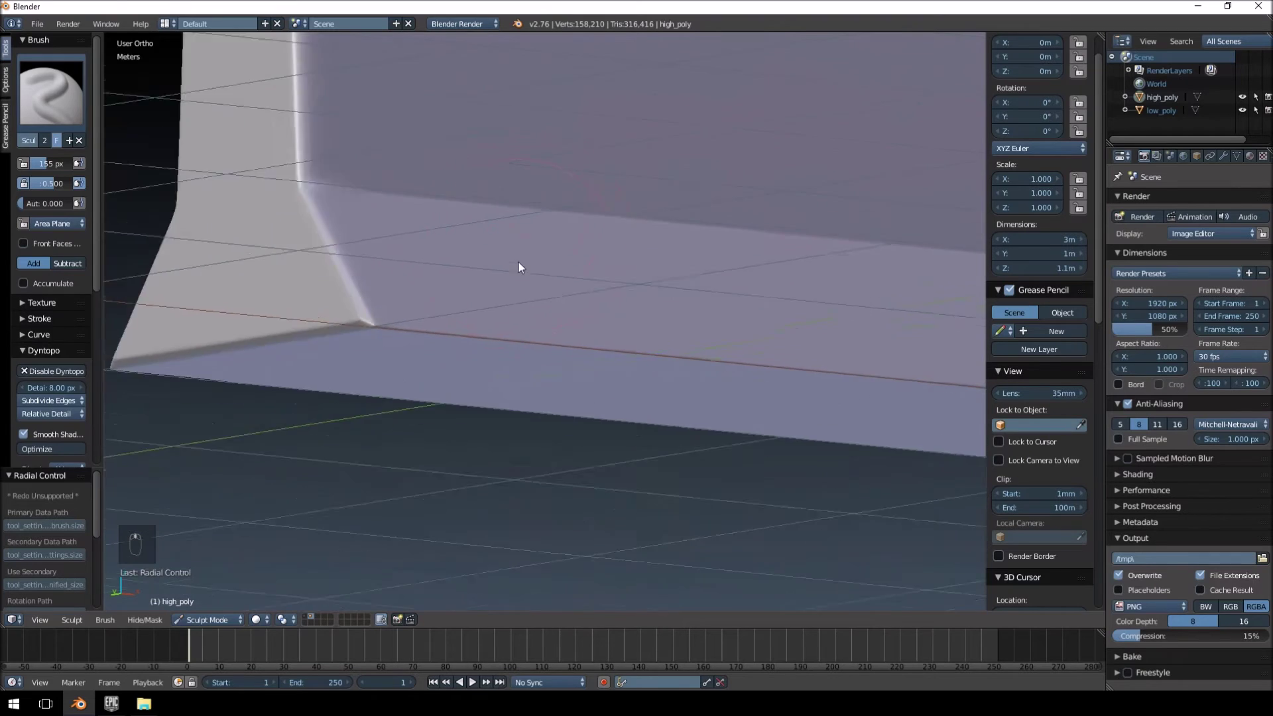
drag(292, 333, 394, 291)
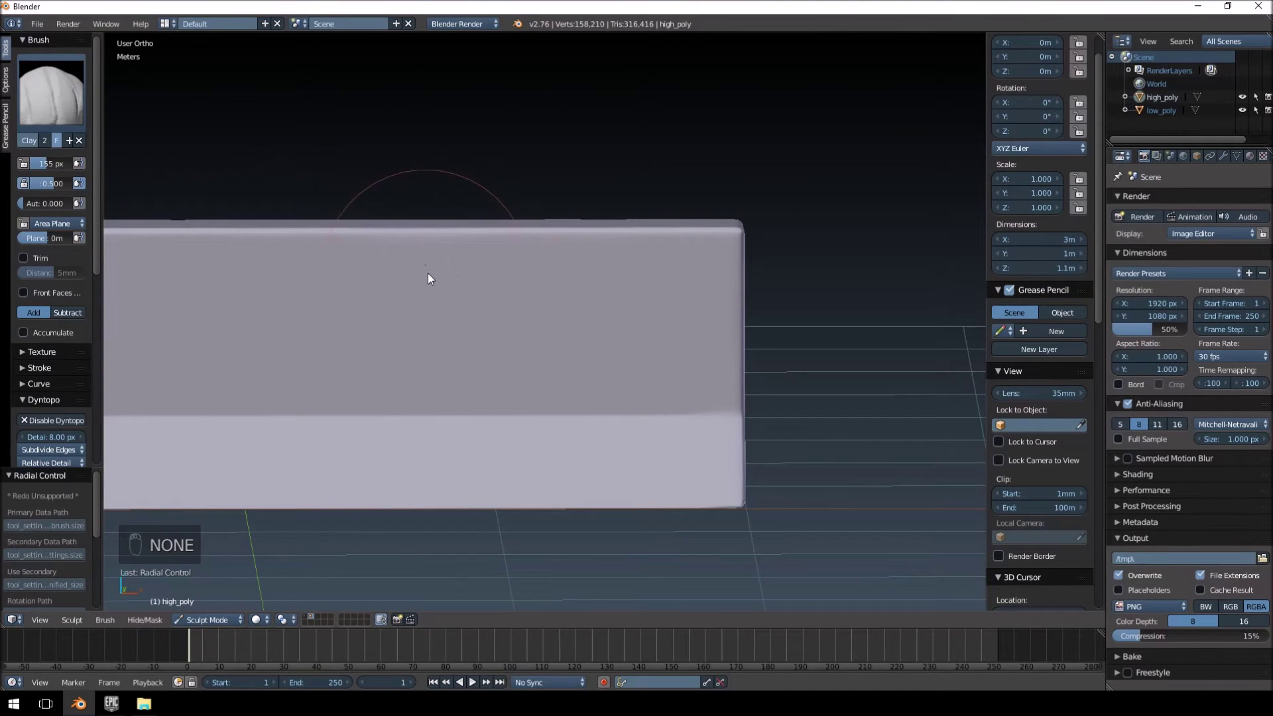
- Carve initial clay damage into the barrier's top corner, undoing a stray stroke
key(f)
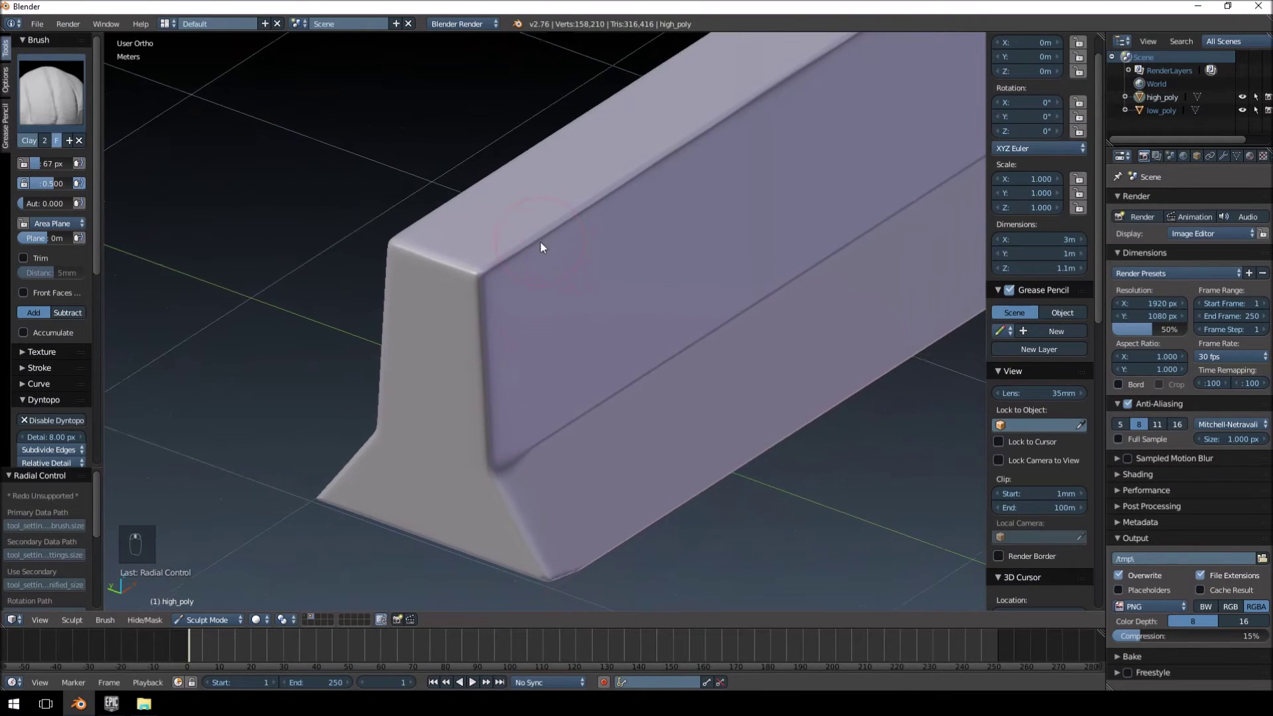
drag(432, 263, 403, 258)
key(f)
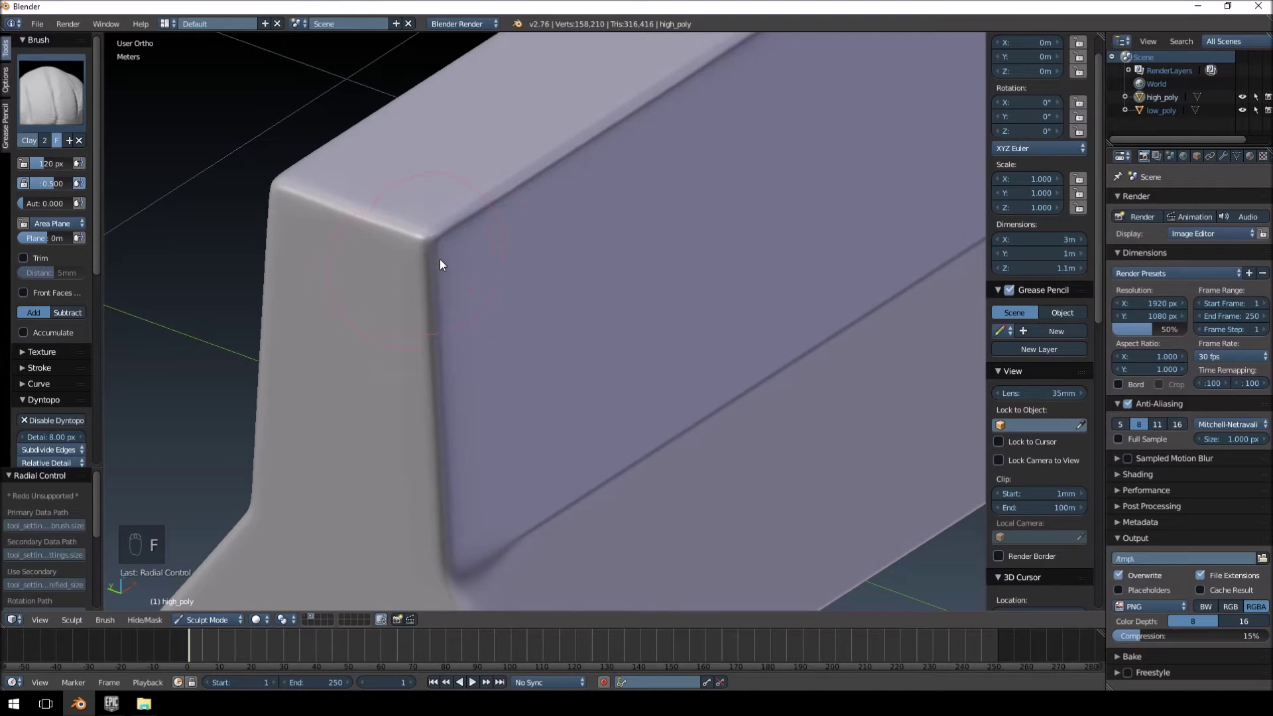
drag(490, 269, 463, 273)
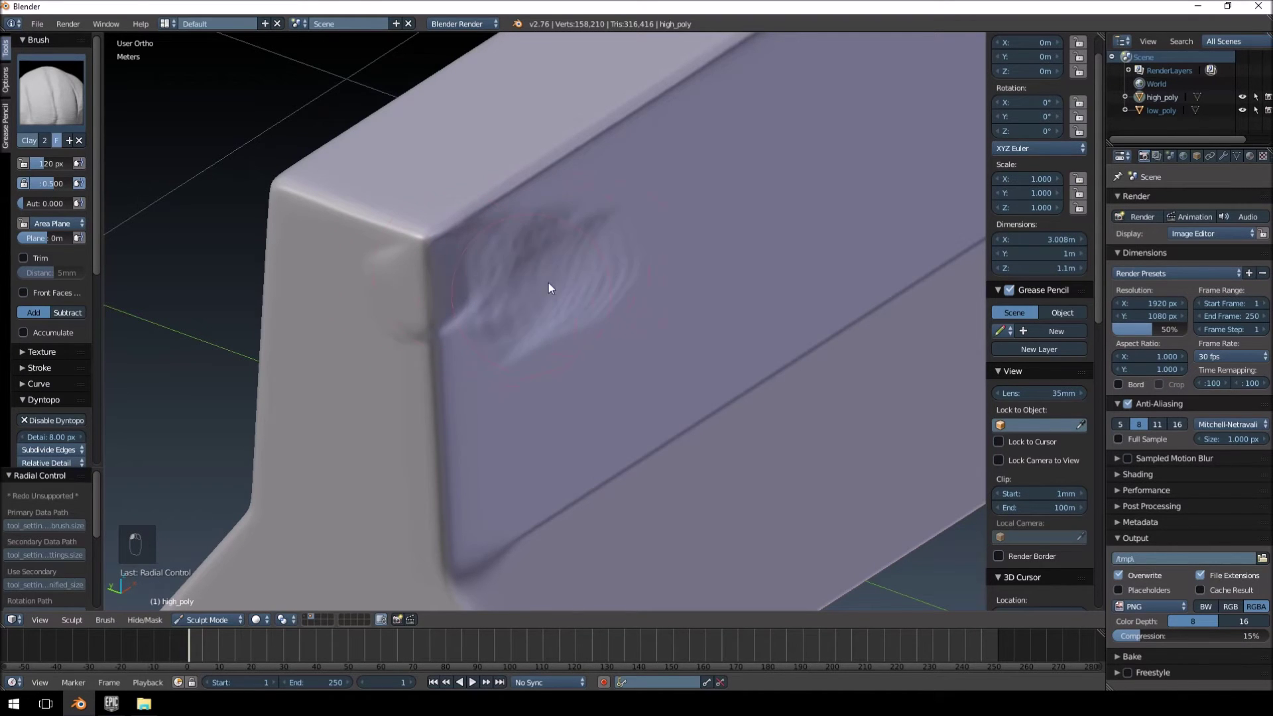
key(ctrl+z)
drag(423, 246, 409, 297)
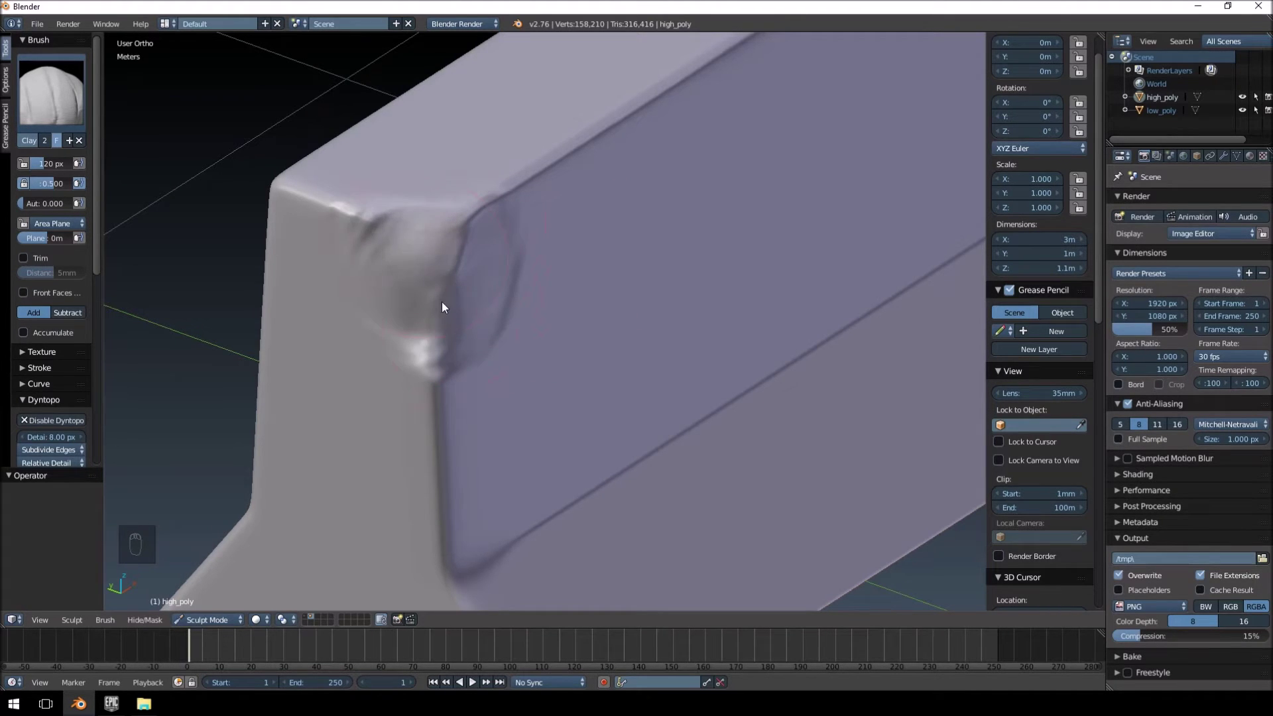
drag(451, 267, 455, 300)
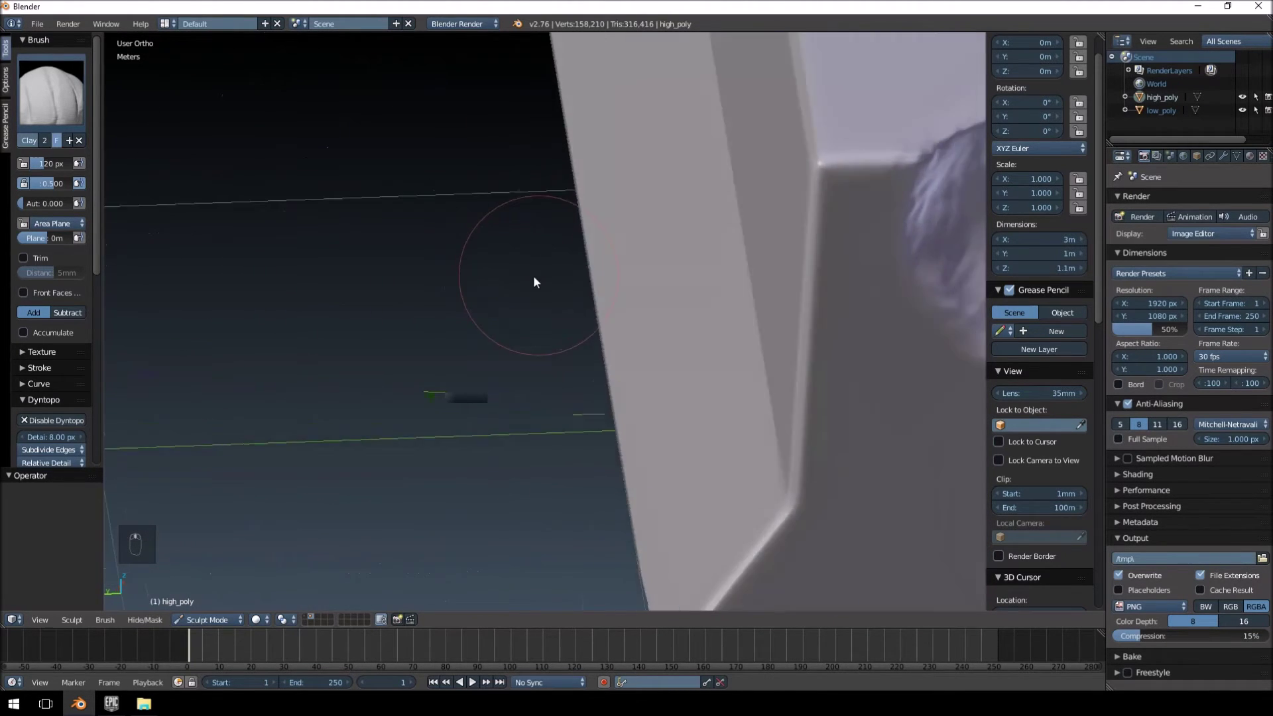
drag(513, 238, 454, 281)
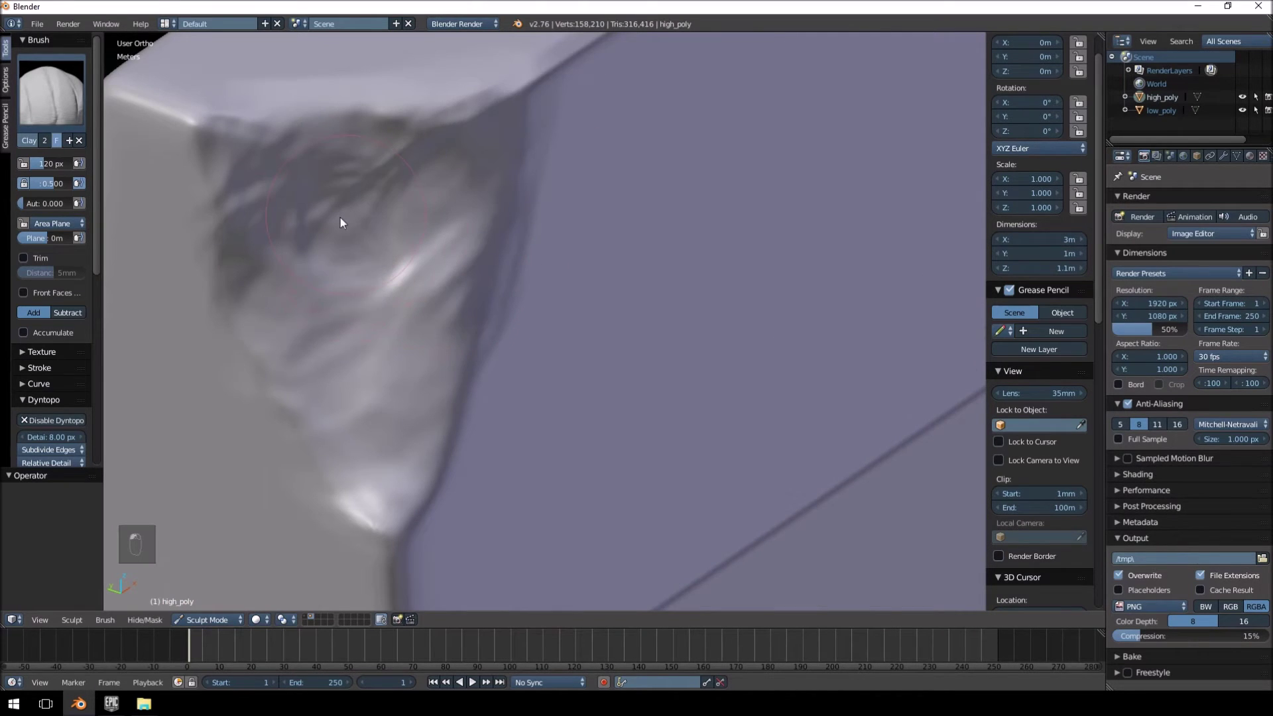
- Return to the Clay brush and set a new brush size for the dent
key(f)
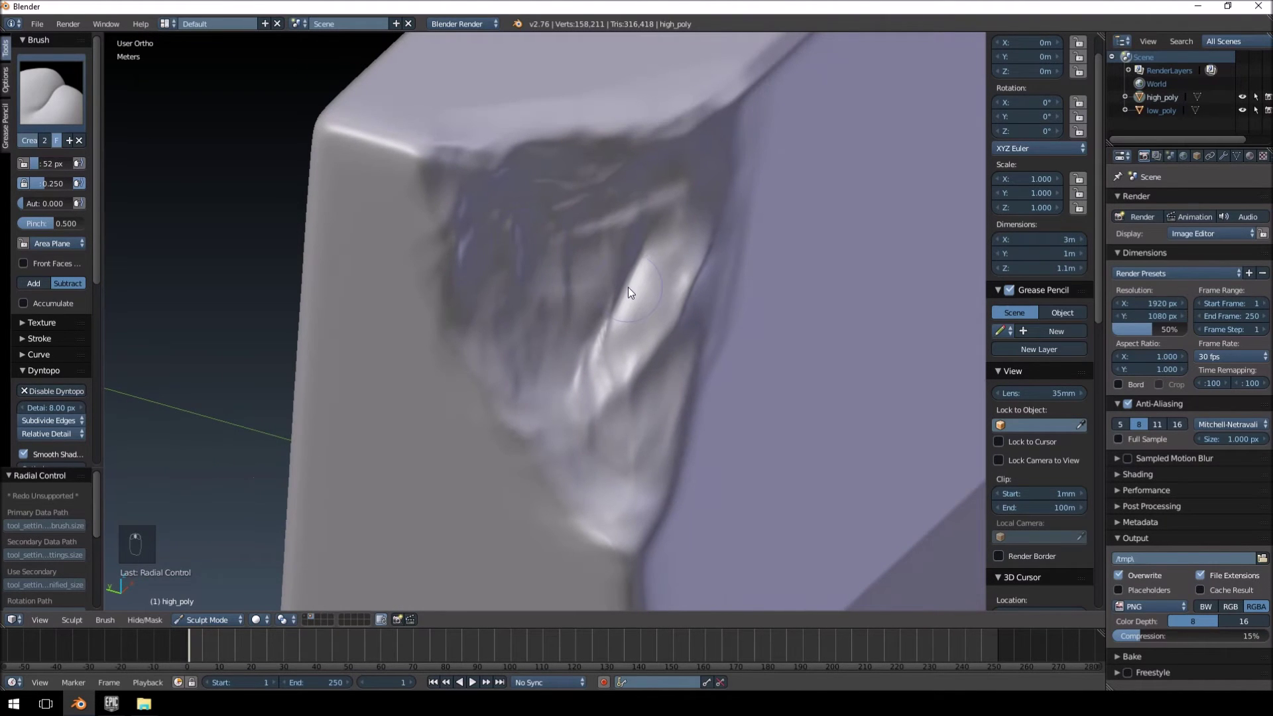
key(ctrl+z)
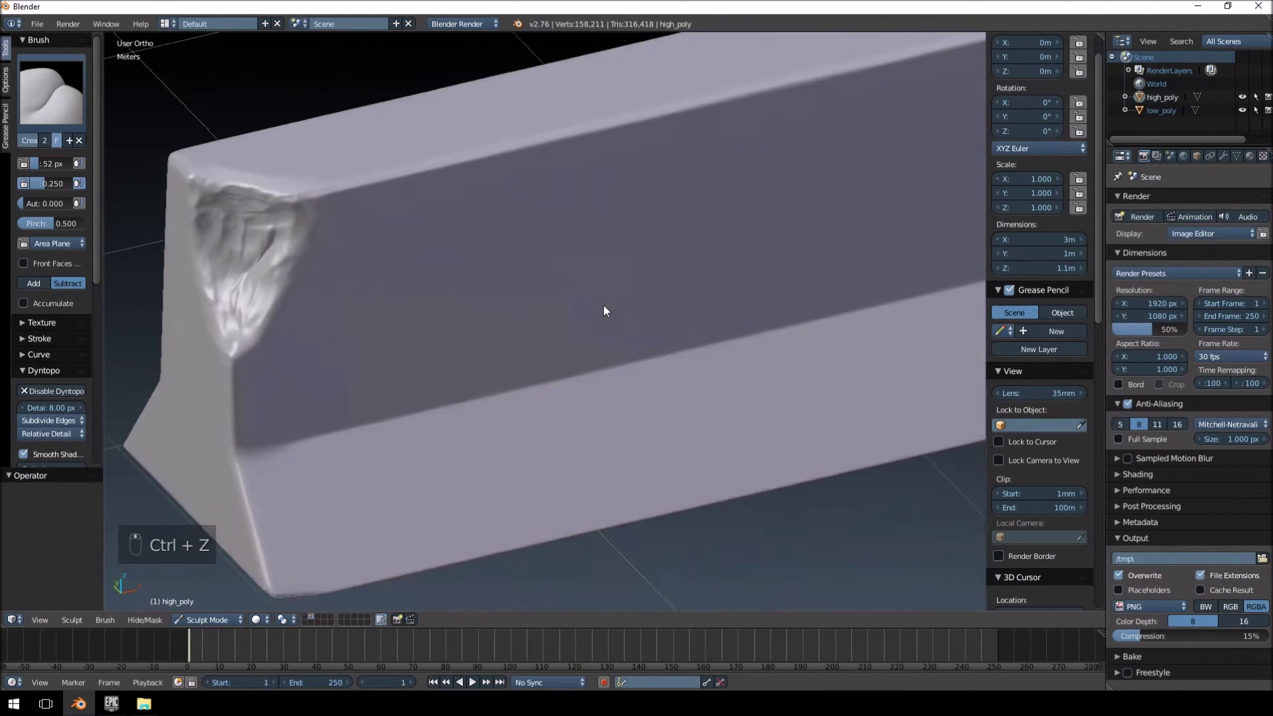
middle_click(595, 320)
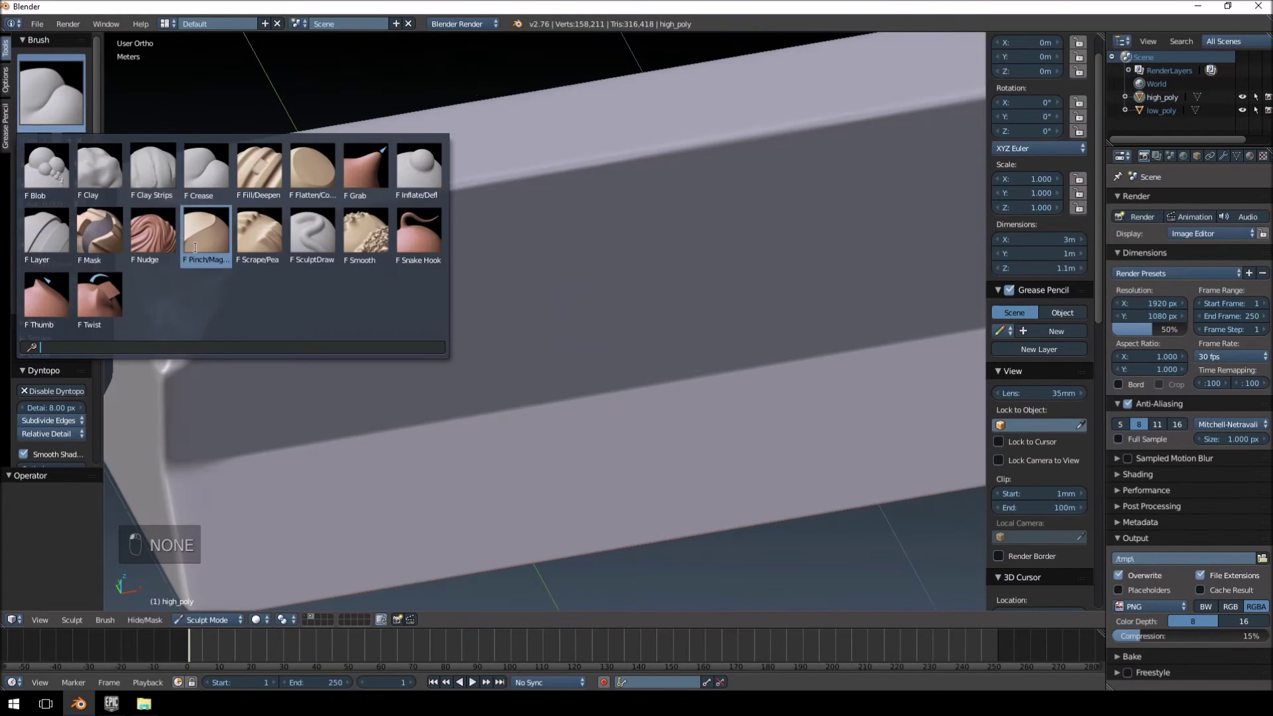
drag(551, 340, 487, 345)
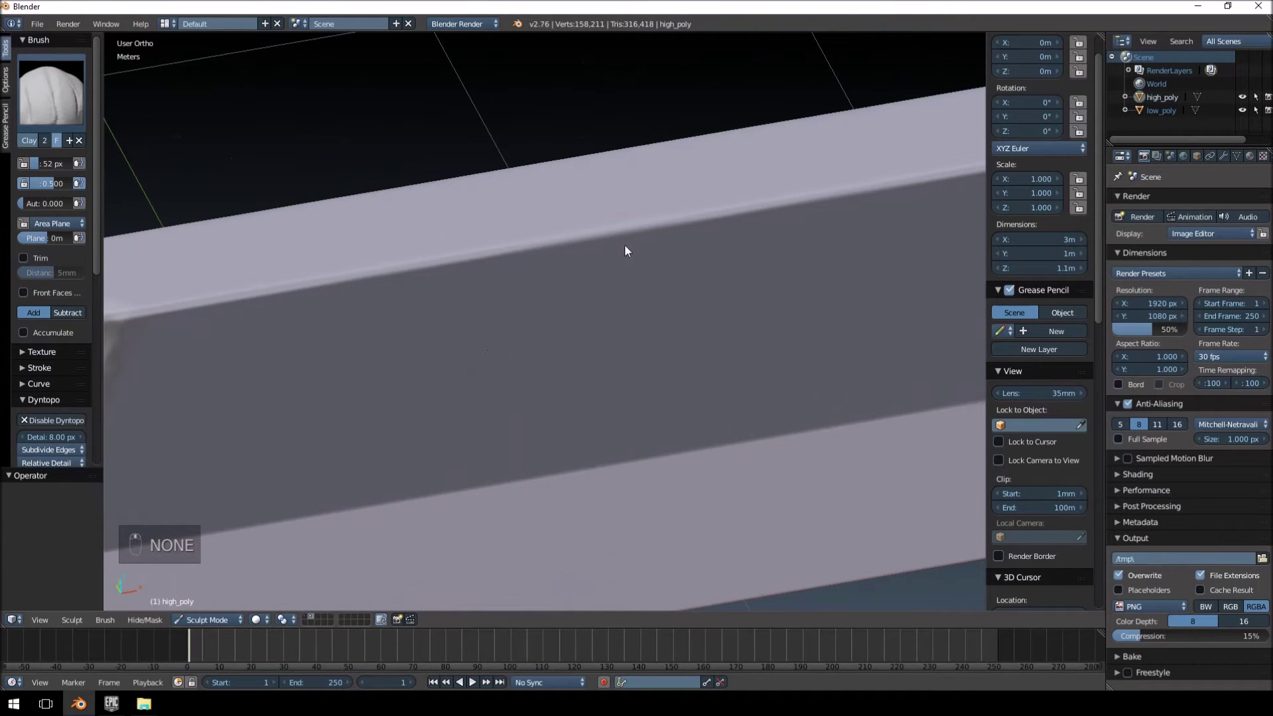
key(f)
drag(627, 261, 535, 280)
click(600, 359)
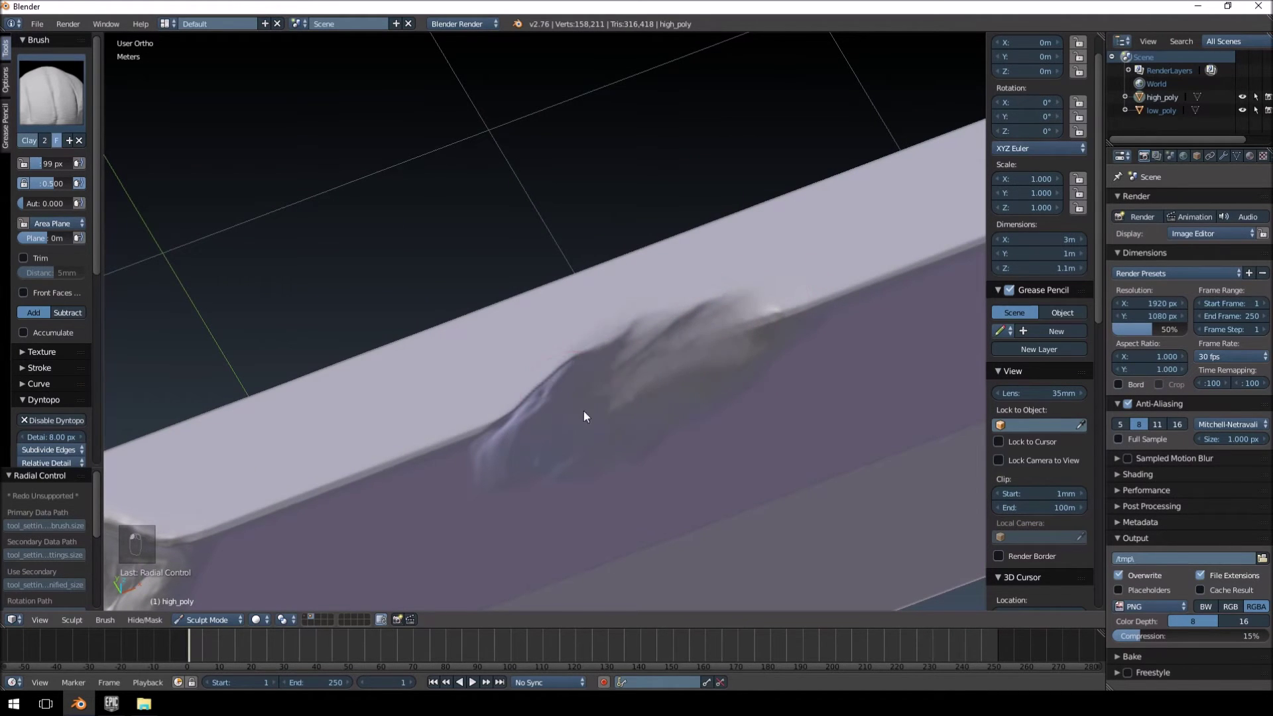
middle_click(615, 419)
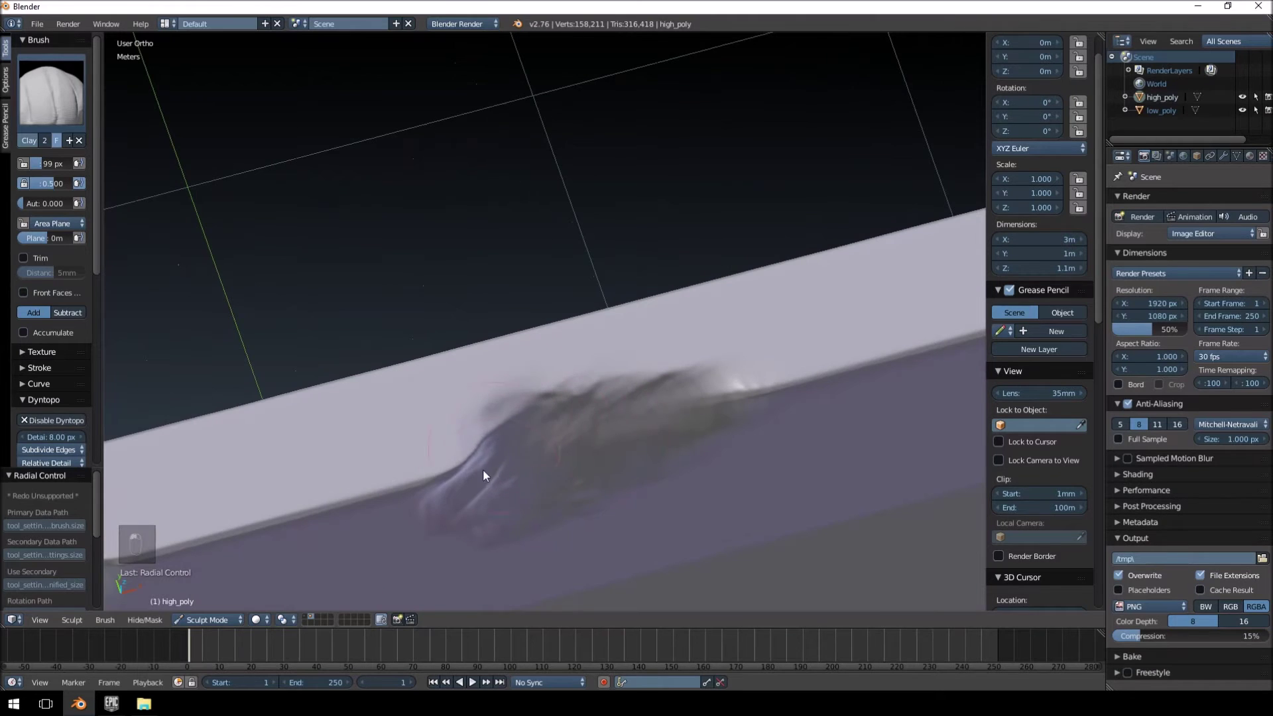
click(559, 427)
middle_click(557, 410)
- Build up and roughen a crumbled dent in the barrier's top face
drag(560, 336, 619, 298)
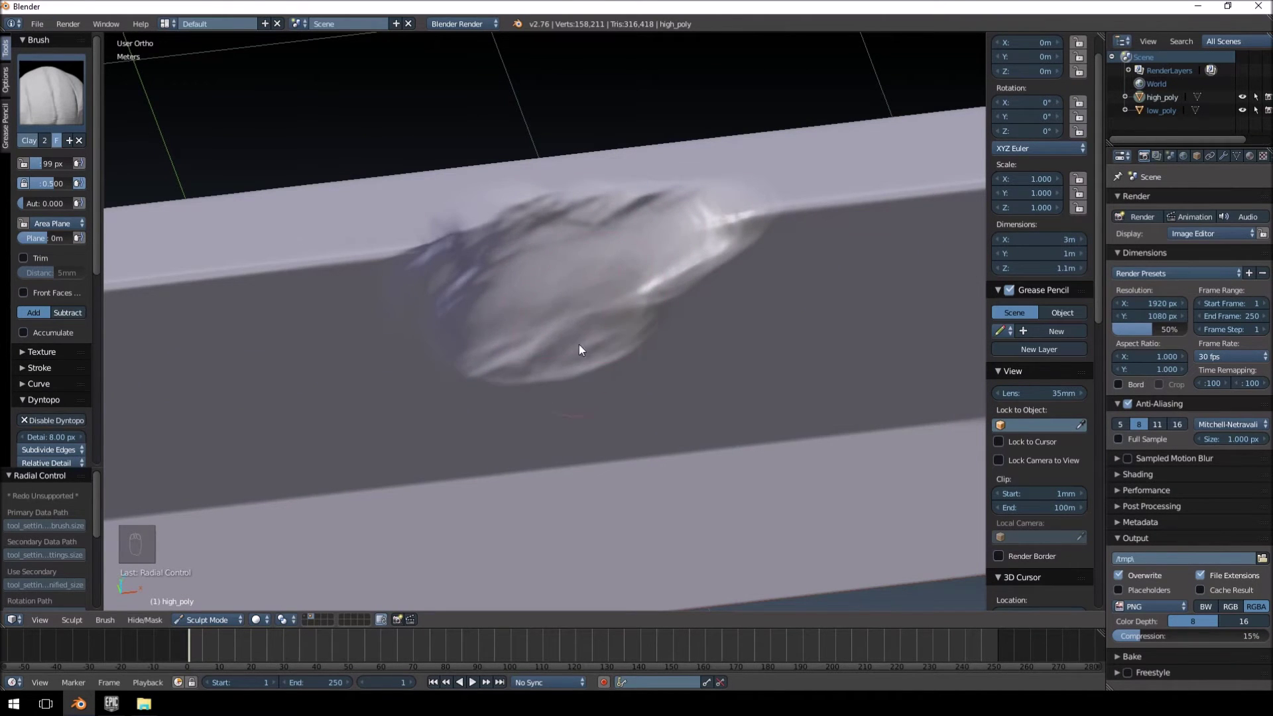
click(567, 294)
drag(557, 275, 585, 361)
drag(586, 325, 551, 275)
drag(562, 387, 564, 427)
drag(529, 450, 525, 372)
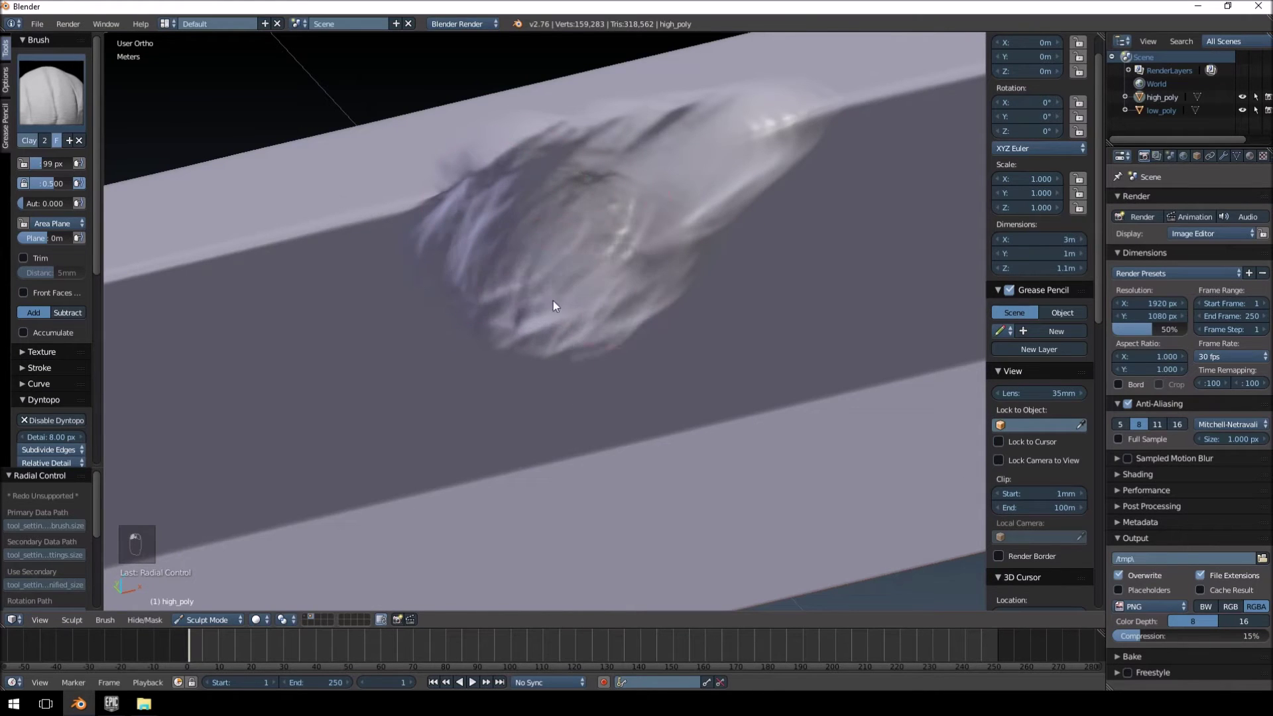
drag(562, 313, 612, 266)
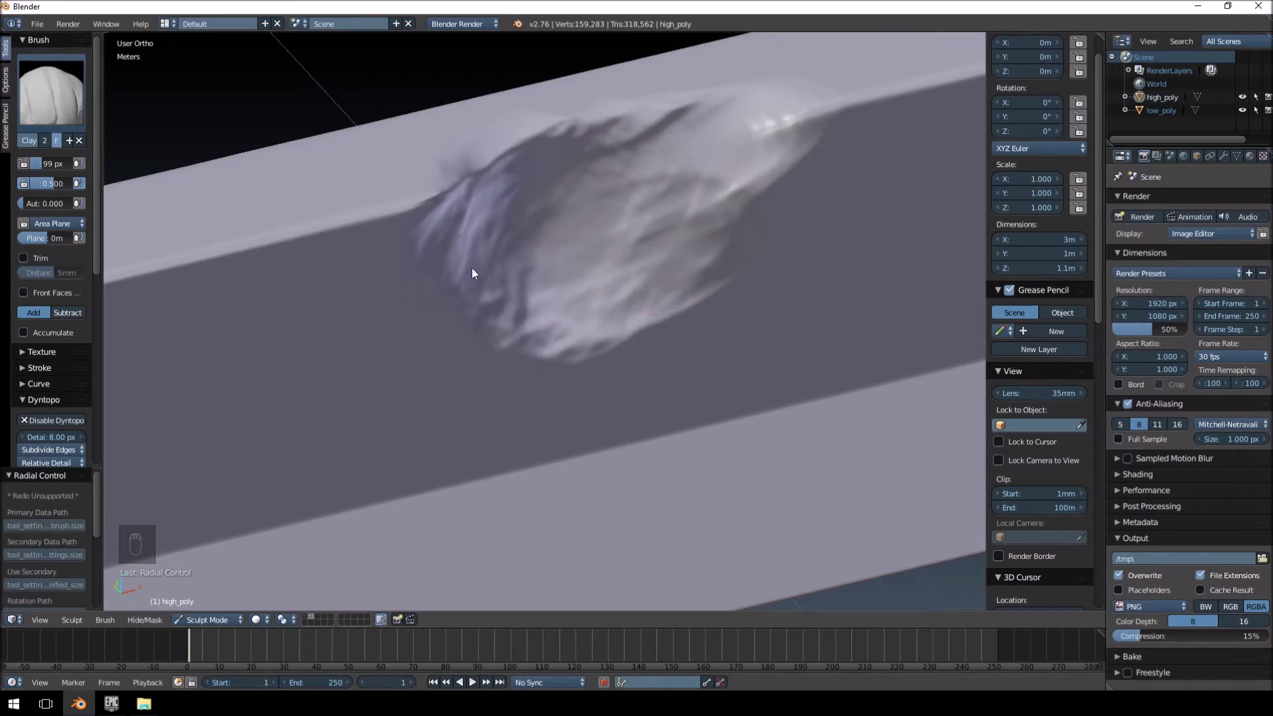
middle_click(629, 322)
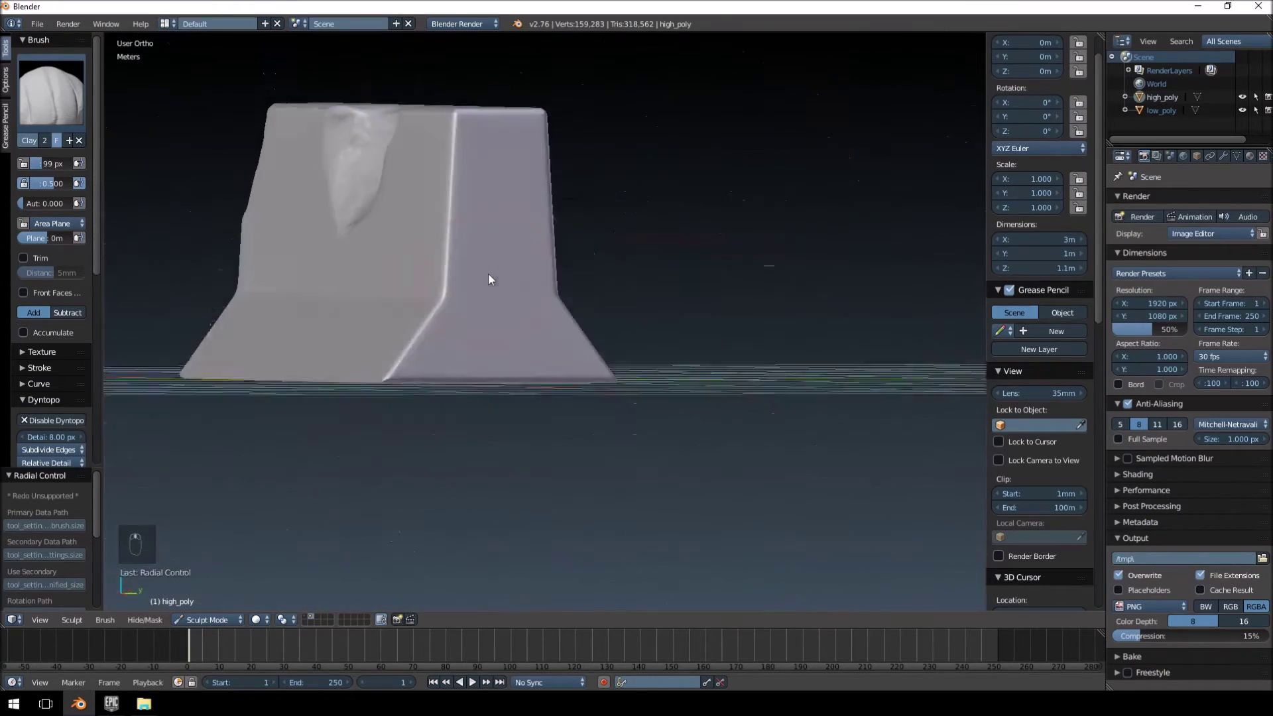
- Undo stray strokes and orbit down to the barrier's sloped base corner
drag(559, 377, 385, 145)
drag(477, 303, 508, 454)
middle_click(482, 320)
key(ctrl+z)
key(ctrl+z)
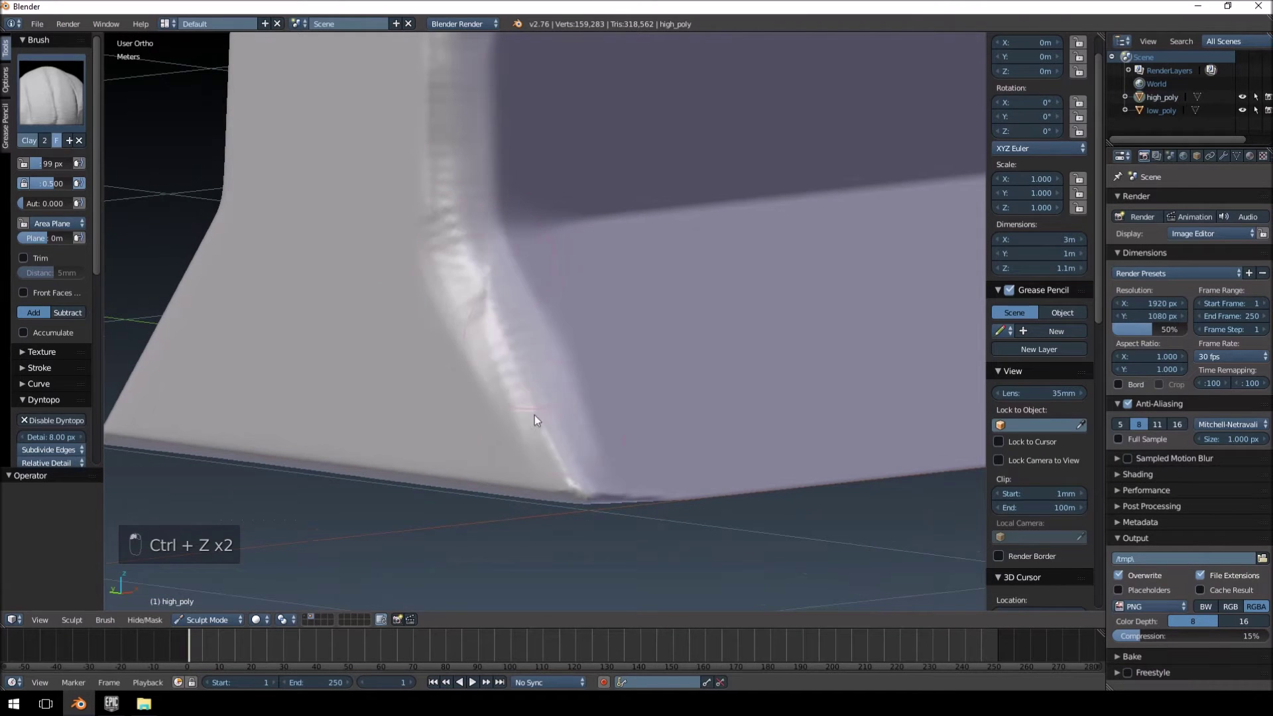
middle_click(372, 282)
middle_click(356, 458)
- Sculpt clay damage where the side meets the sloped base, then switch to smoothing
drag(808, 406, 609, 447)
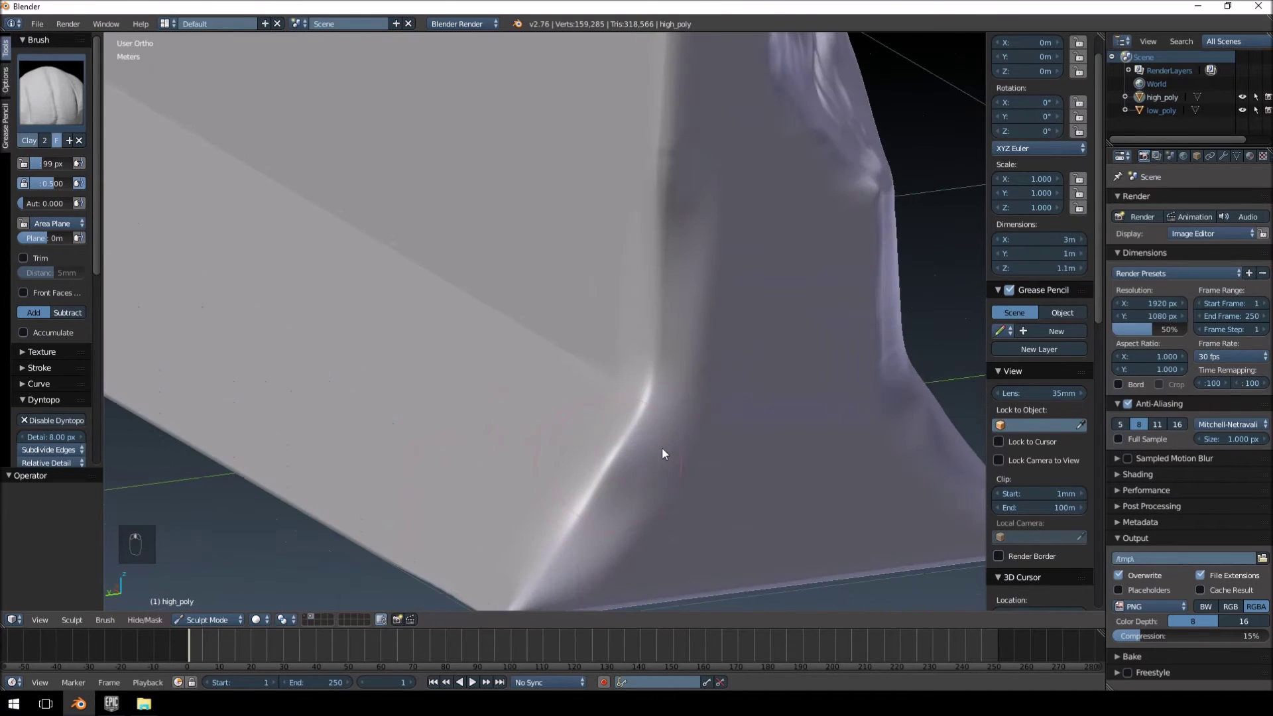
drag(659, 442, 678, 478)
key(ctrl+z)
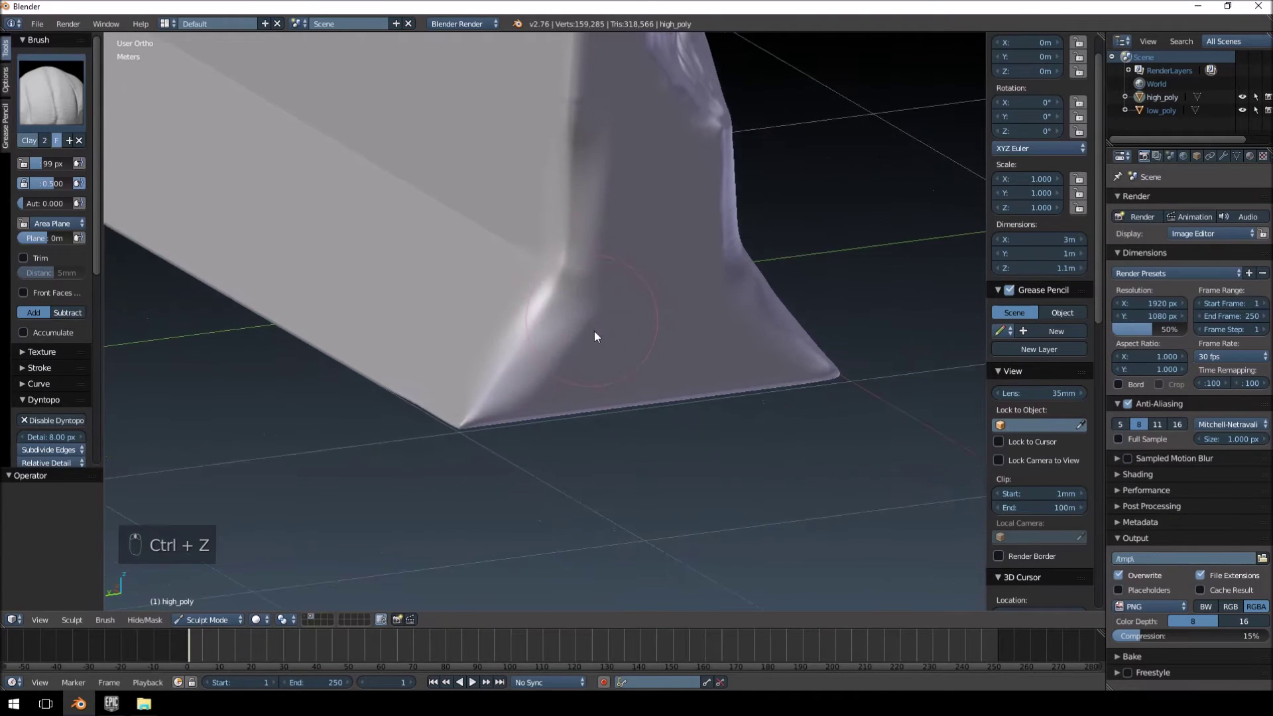
drag(538, 259, 496, 318)
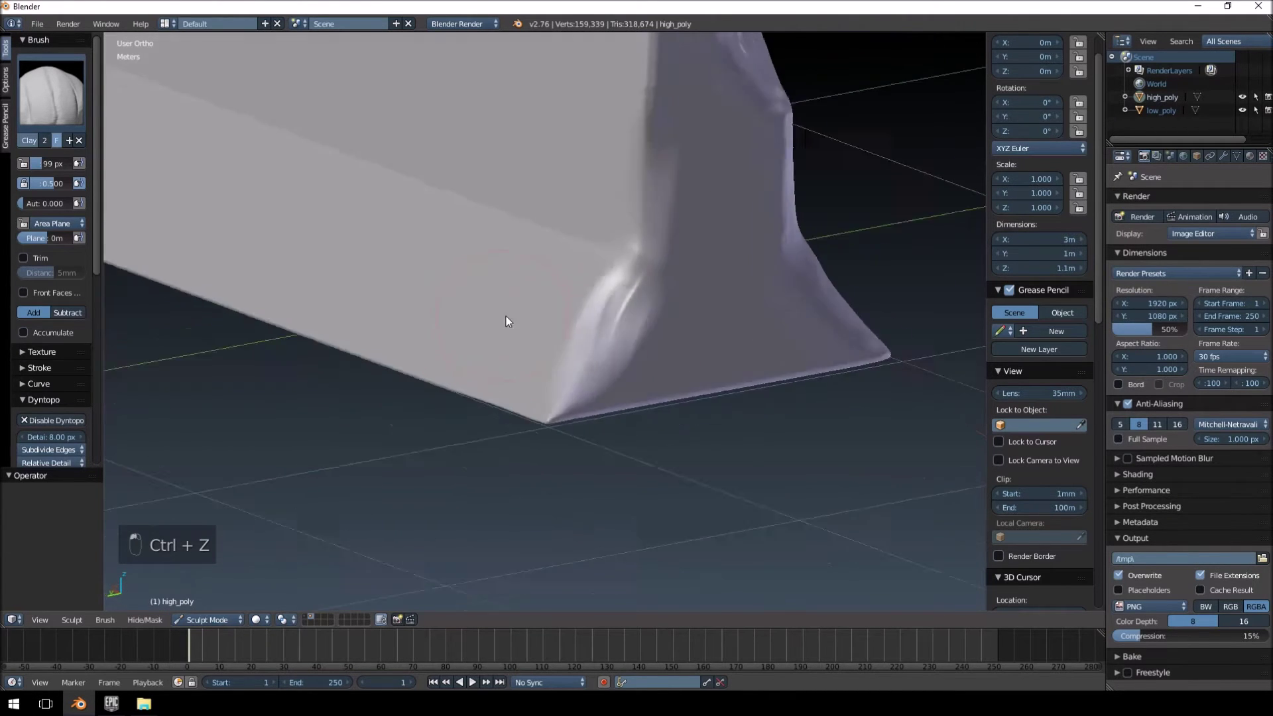
drag(518, 320, 577, 317)
key(ctrl+z)
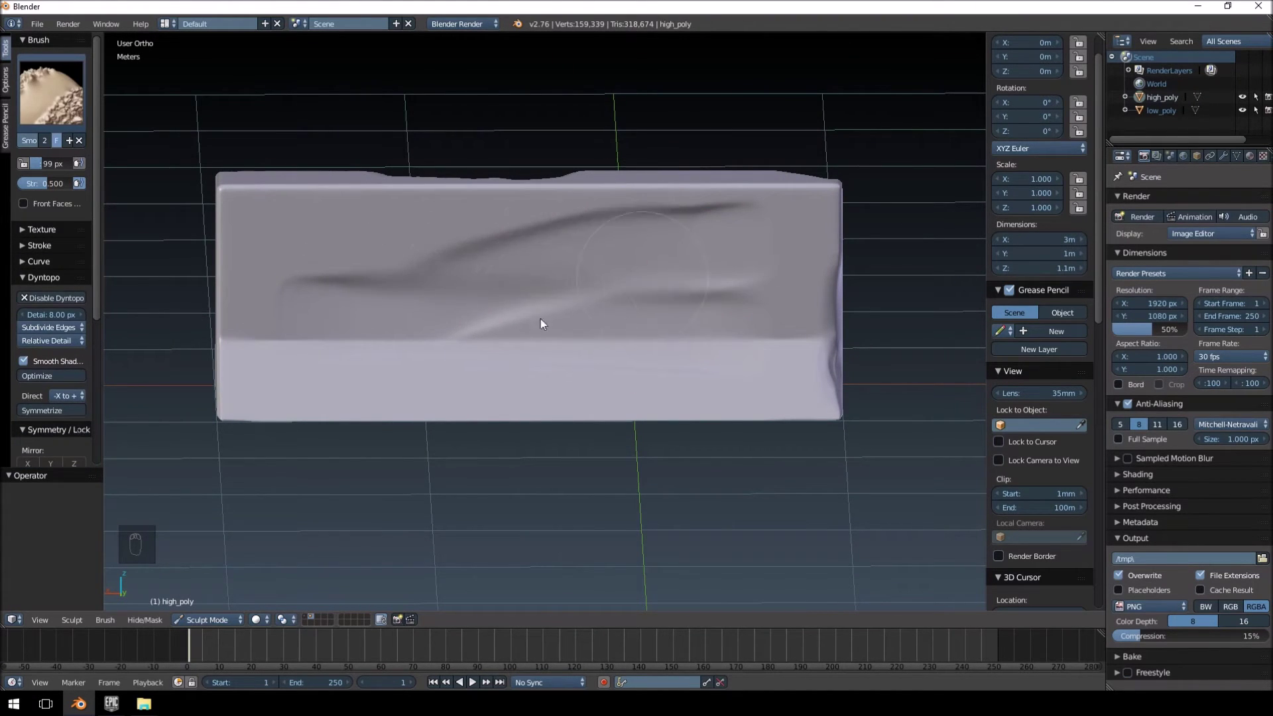
- Carve a gouge into the barrier's side and reframe on its long side
drag(551, 343, 533, 361)
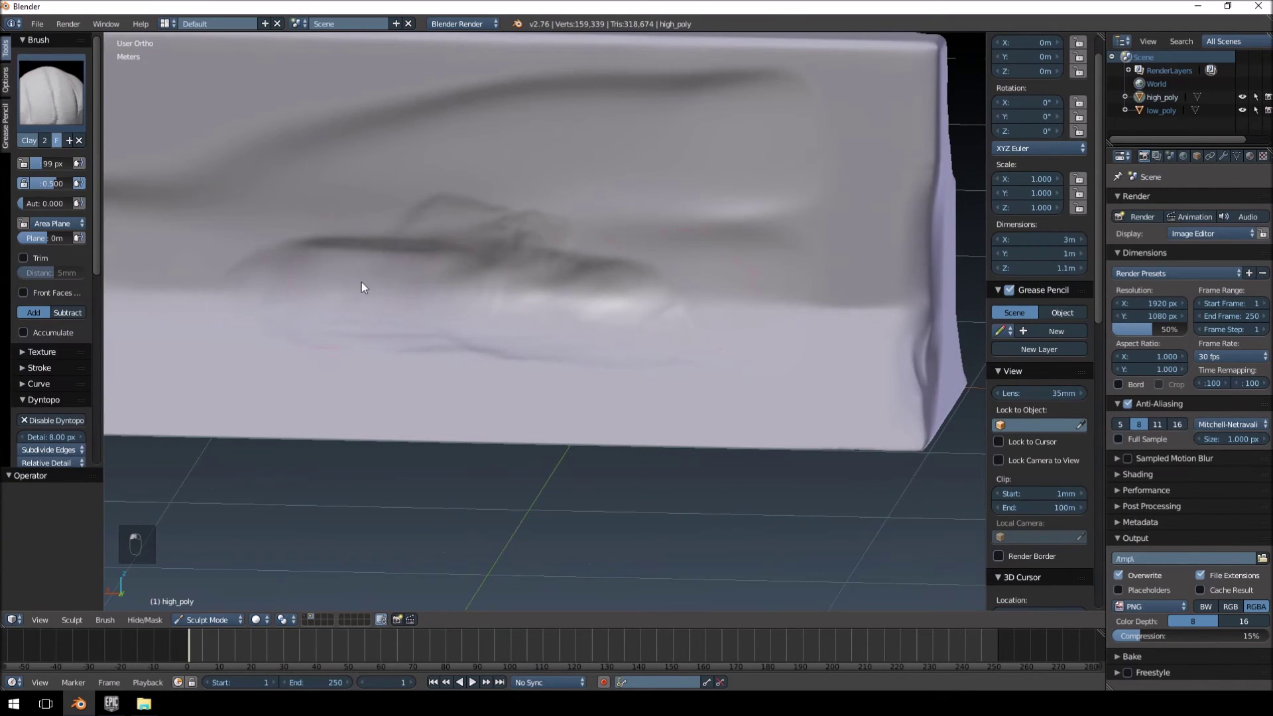
drag(544, 332, 607, 347)
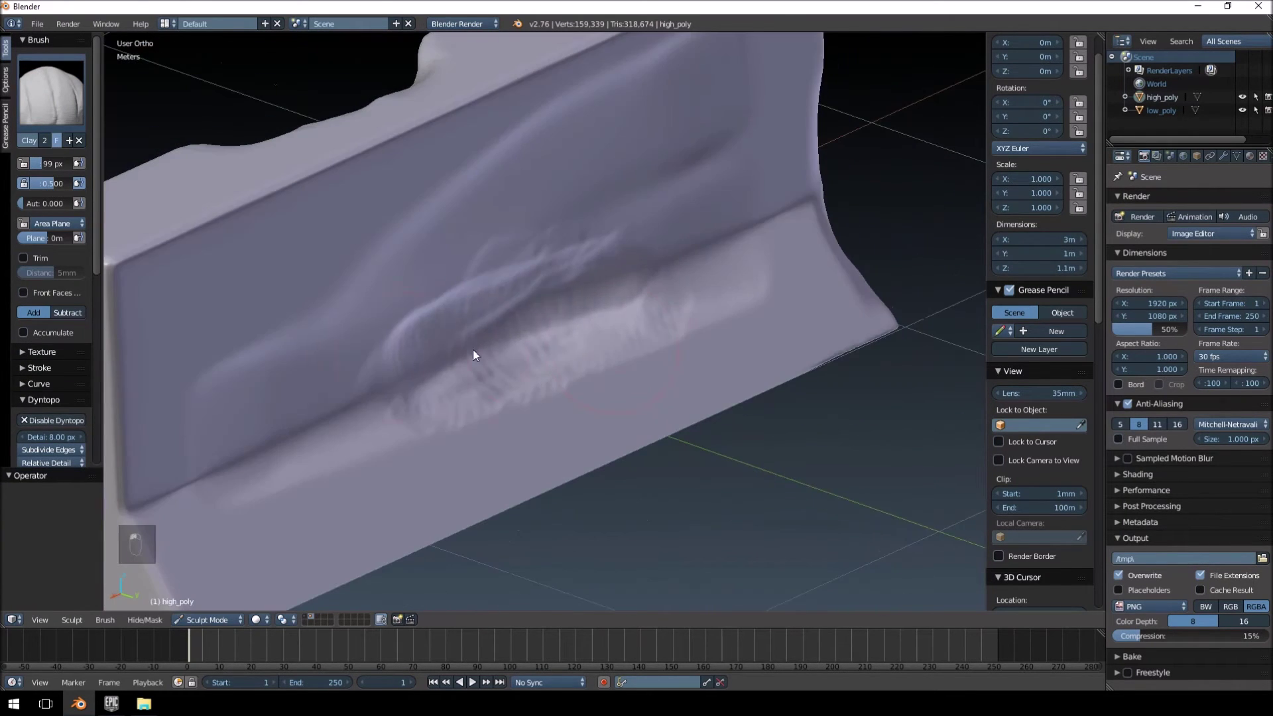
drag(540, 352, 634, 307)
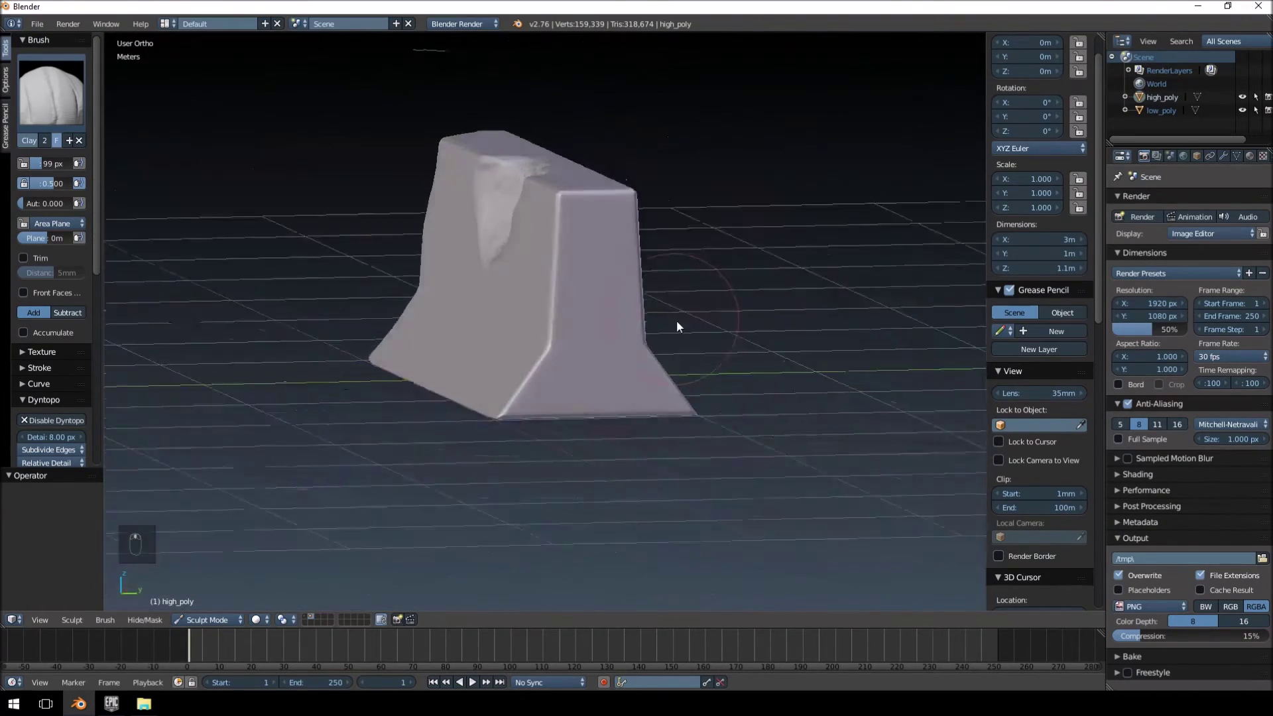
drag(753, 331, 720, 345)
drag(704, 338, 639, 311)
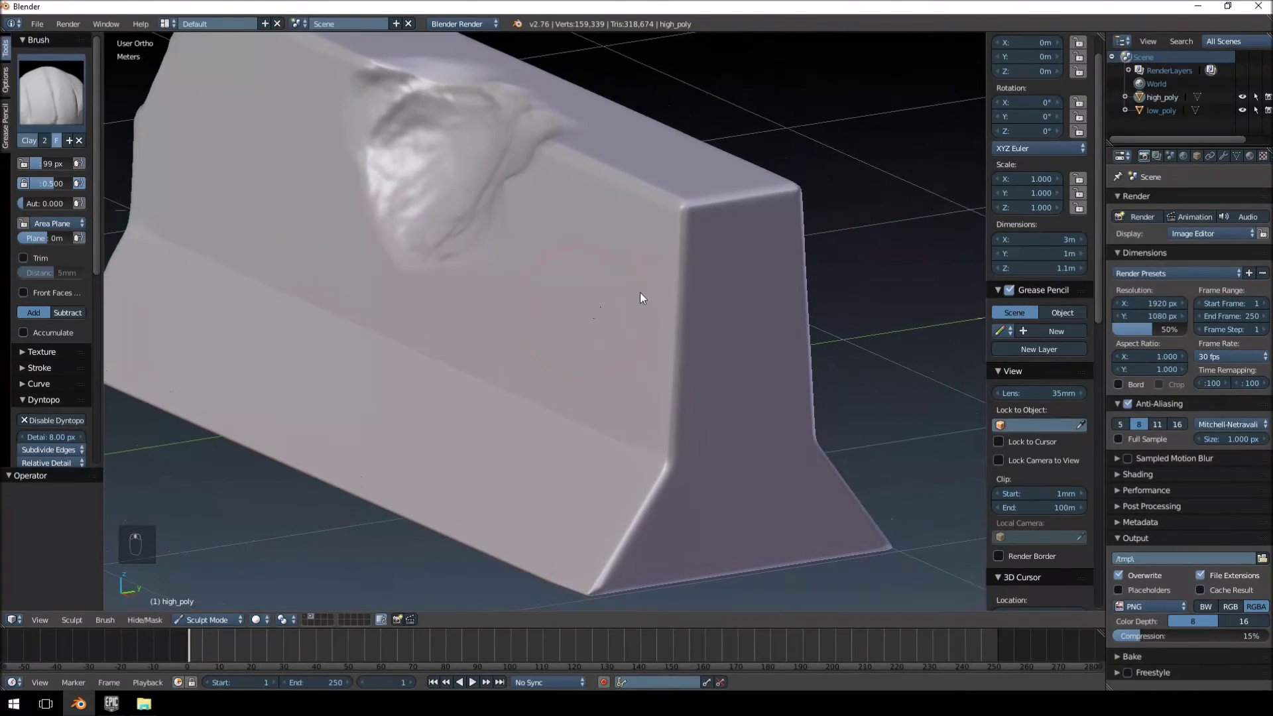
- Sculpt ribbed marks on the lower side and chip the end corner, undoing misfires
drag(709, 231, 698, 395)
drag(477, 362, 685, 401)
key(ctrl+z)
drag(731, 400, 663, 393)
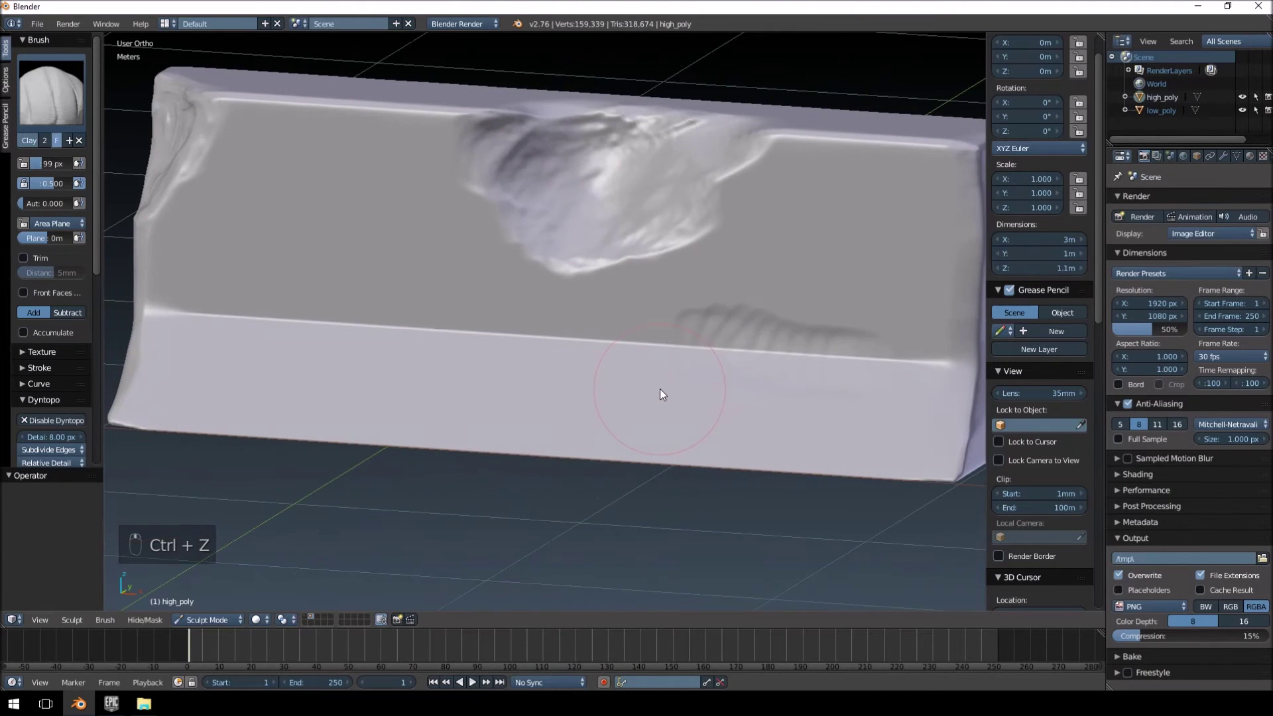
key(ctrl+z)
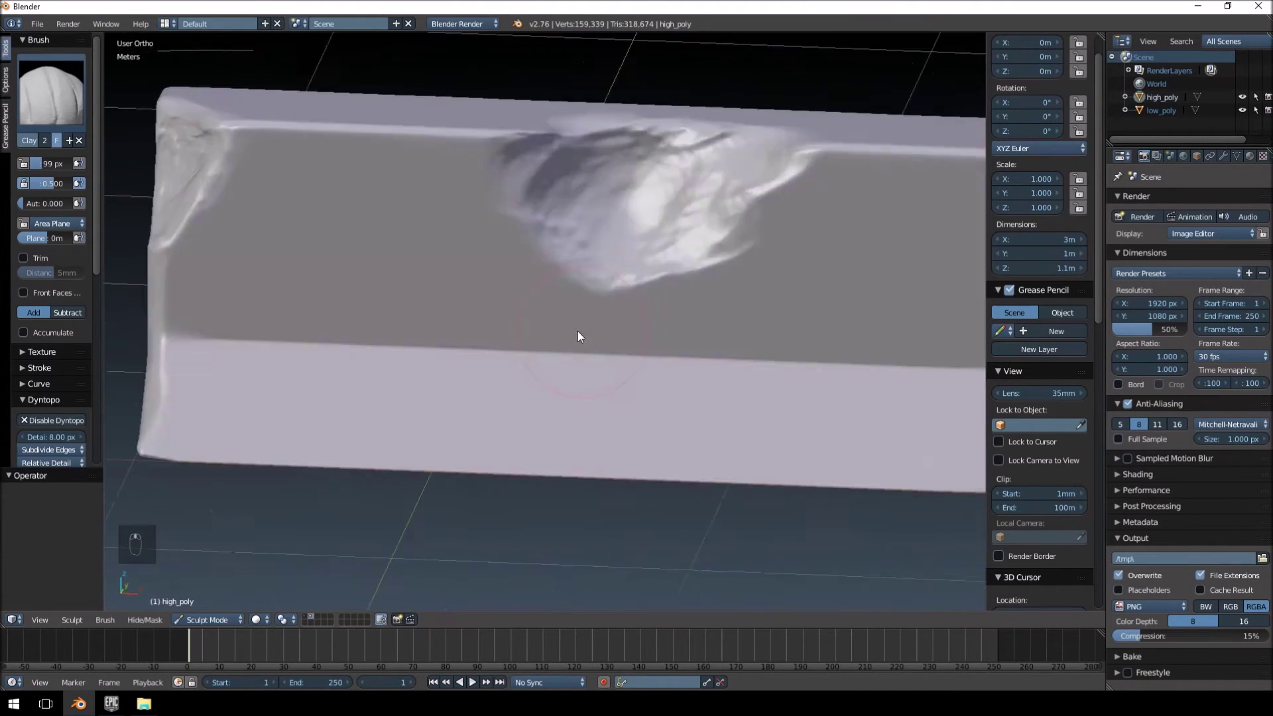
drag(498, 336, 539, 342)
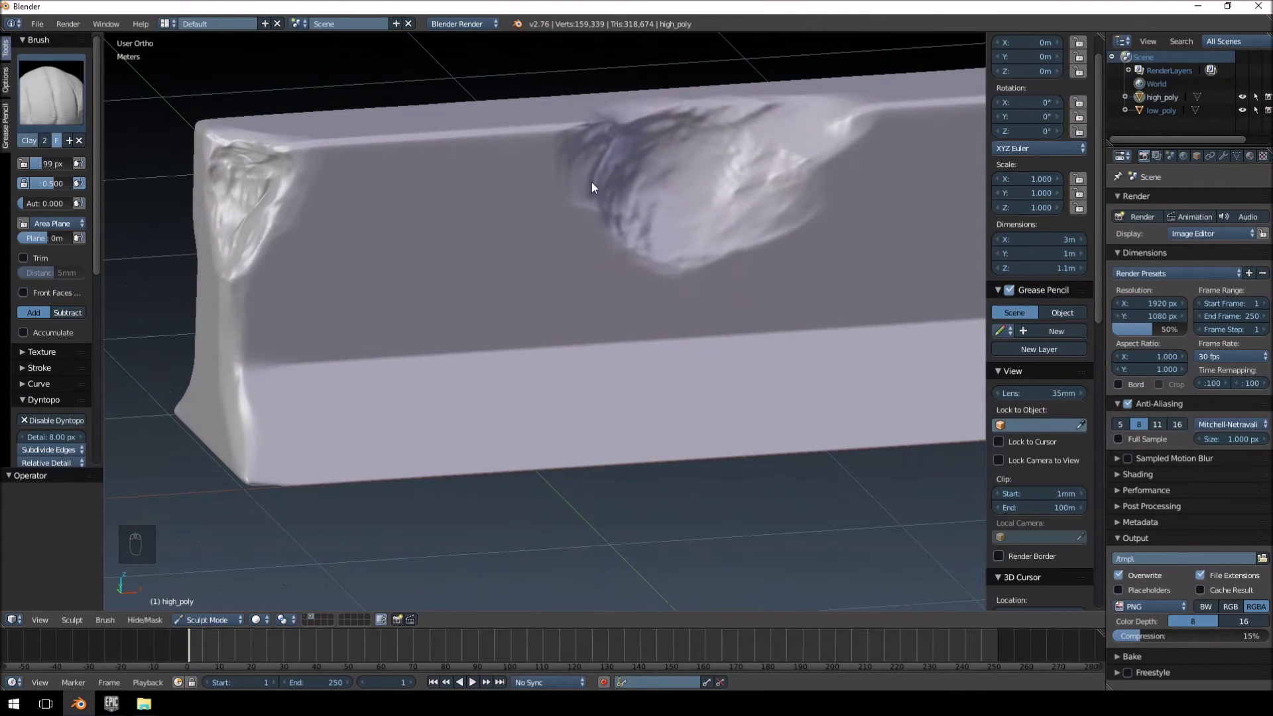
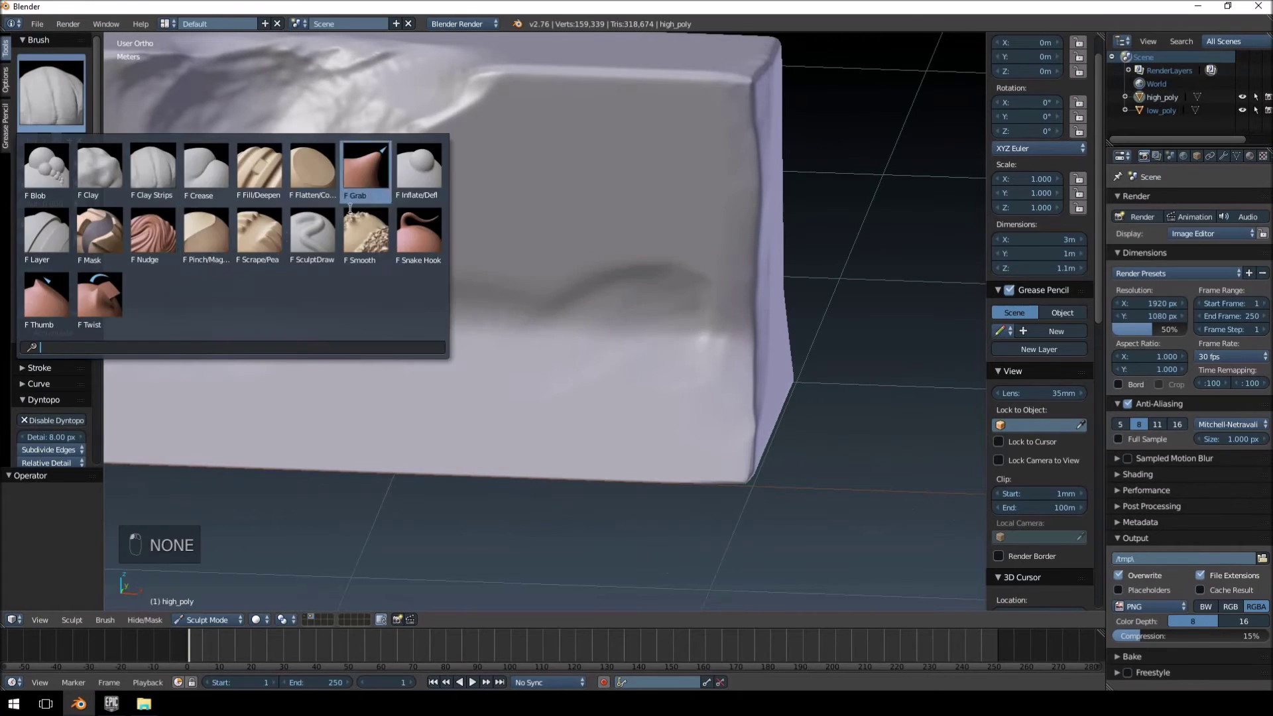
- Sharpen the side scratches with the Crease brush, undo some, and switch to Smooth
middle_click(546, 302)
key(ctrl+z)
key(f)
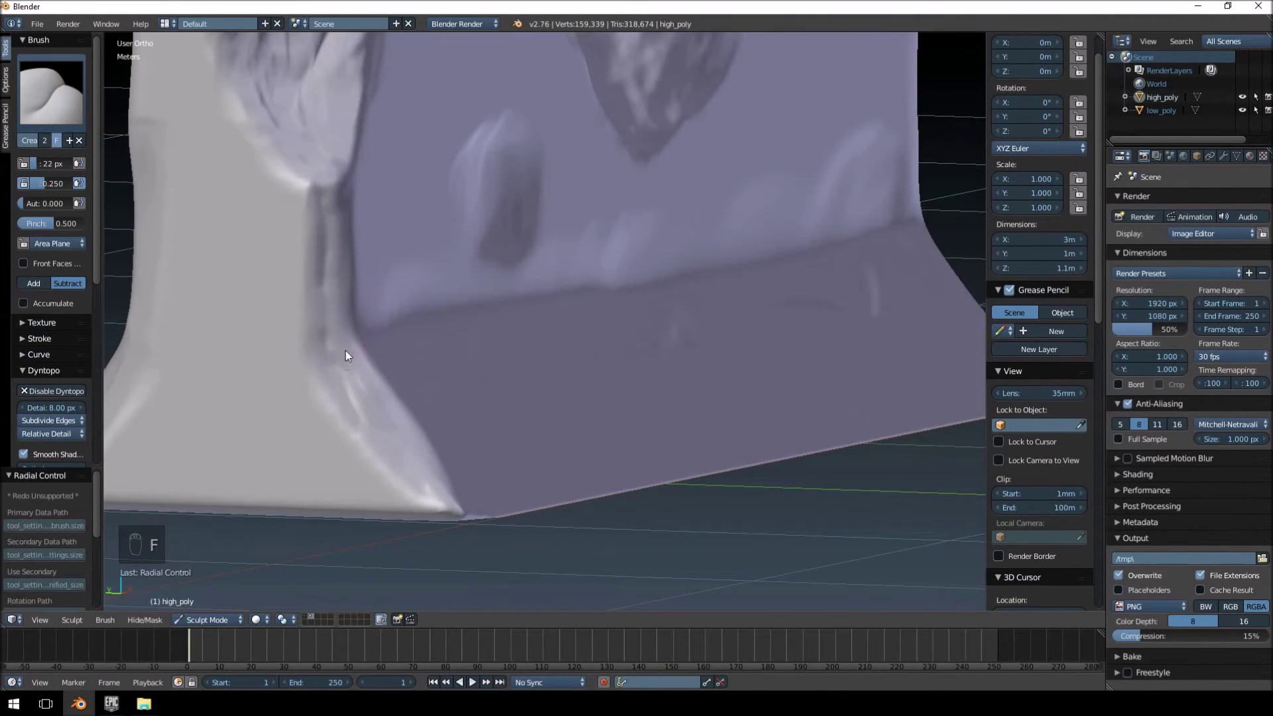
drag(406, 389, 500, 383)
drag(691, 312, 706, 321)
key(f)
key(ctrl+z)
key(f)
key(ctrl+z)
key(ctrl+z)
key(f)
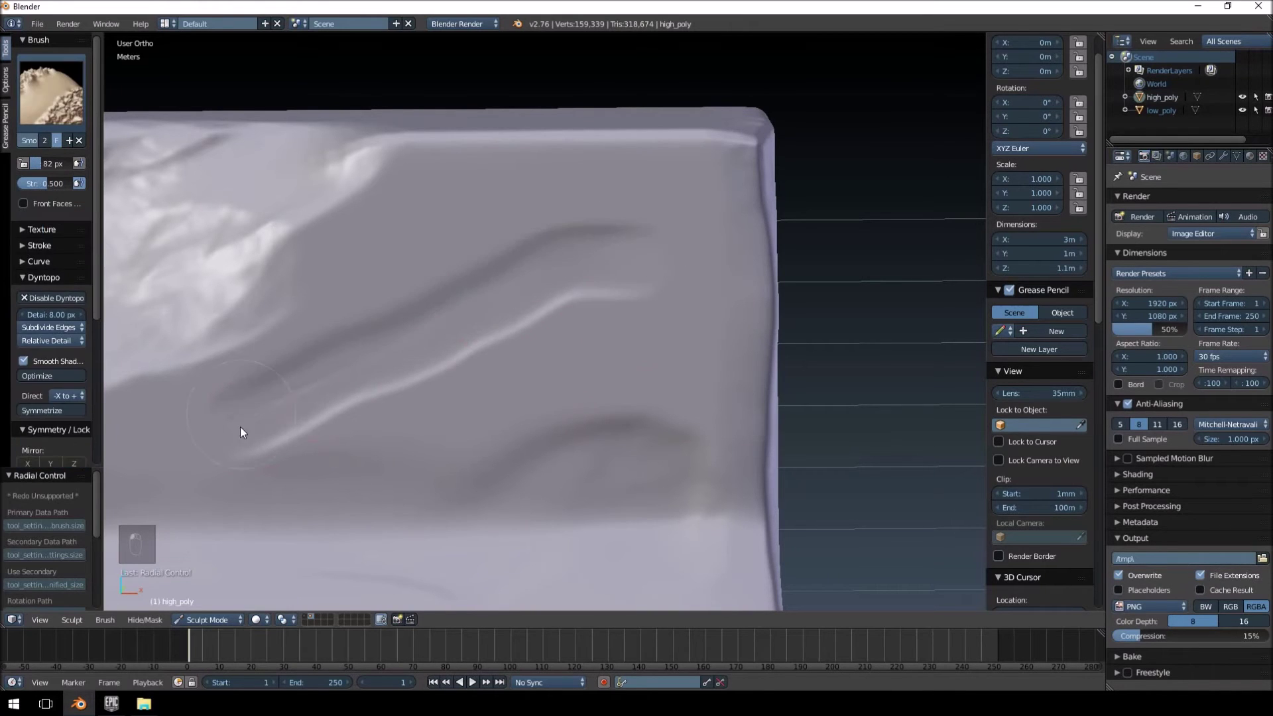
click(455, 473)
click(382, 513)
- Subdivide the whole high_poly mesh in Edit Mode to about 639,000 vertices and resume sculpting
key(Tab)
key(w)
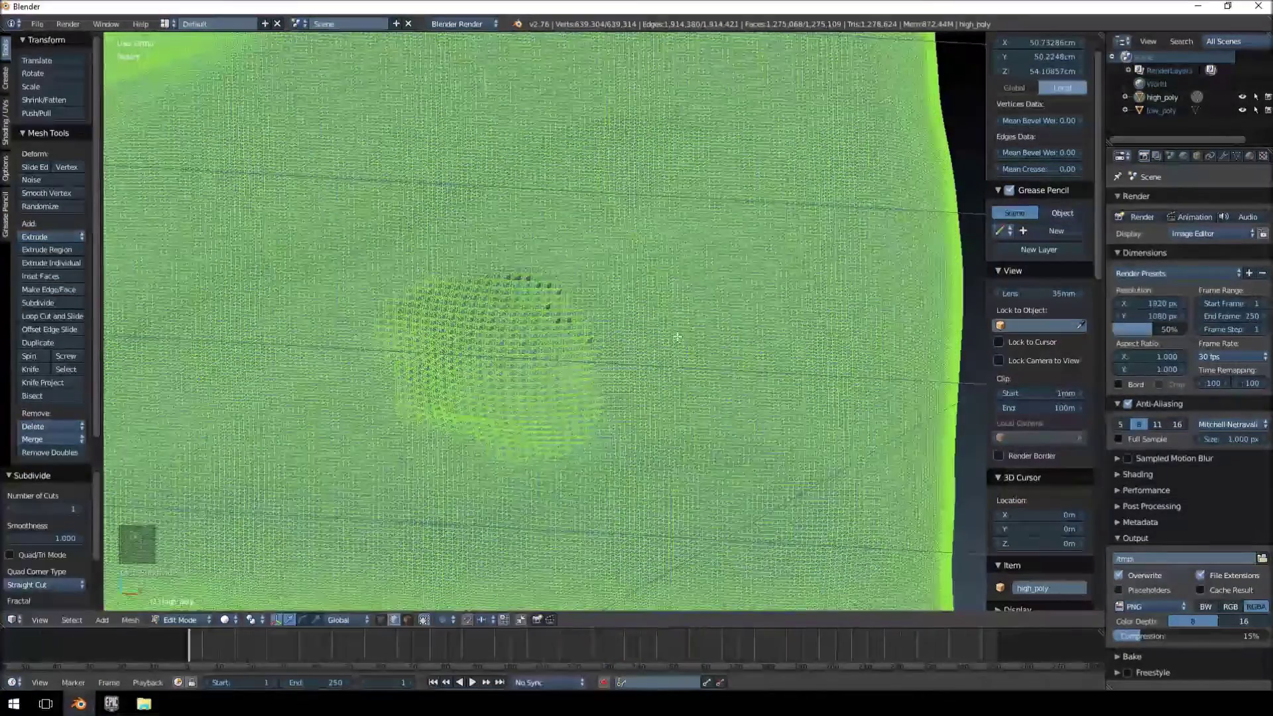
key(Tab)
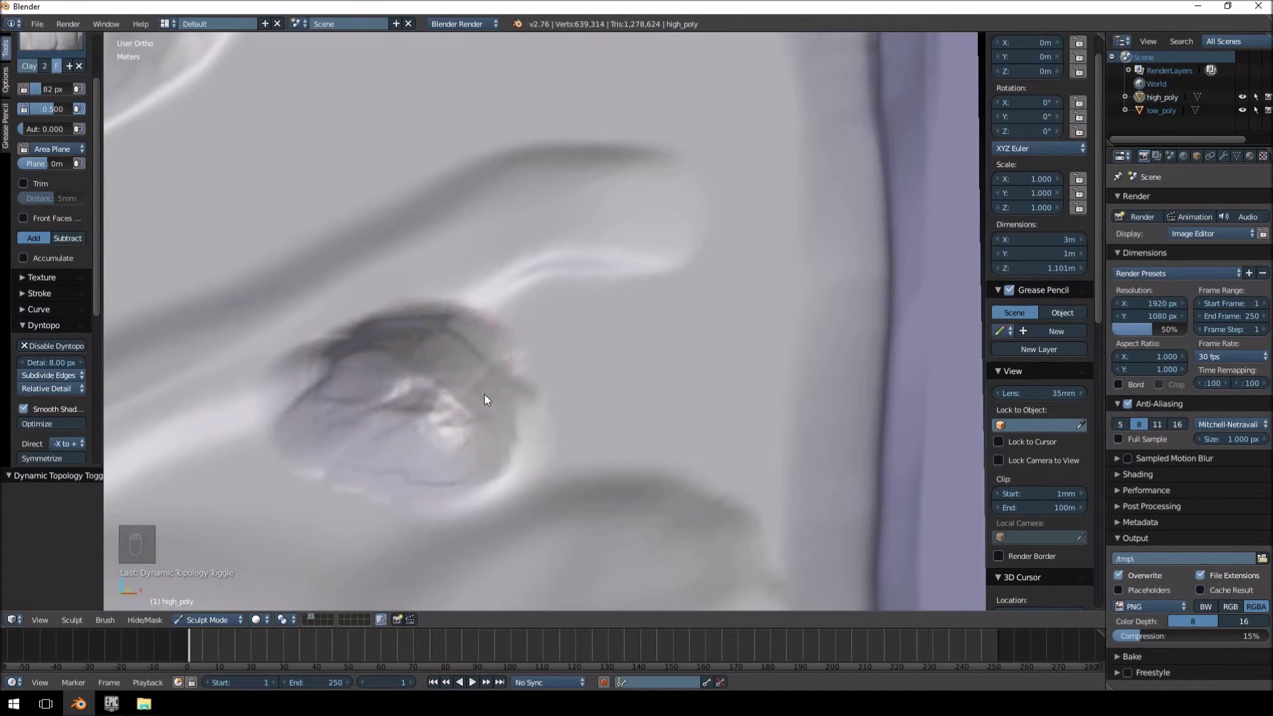
- Refine the side dent and add finer roughness to the top-face dent
drag(598, 376, 605, 283)
middle_click(407, 354)
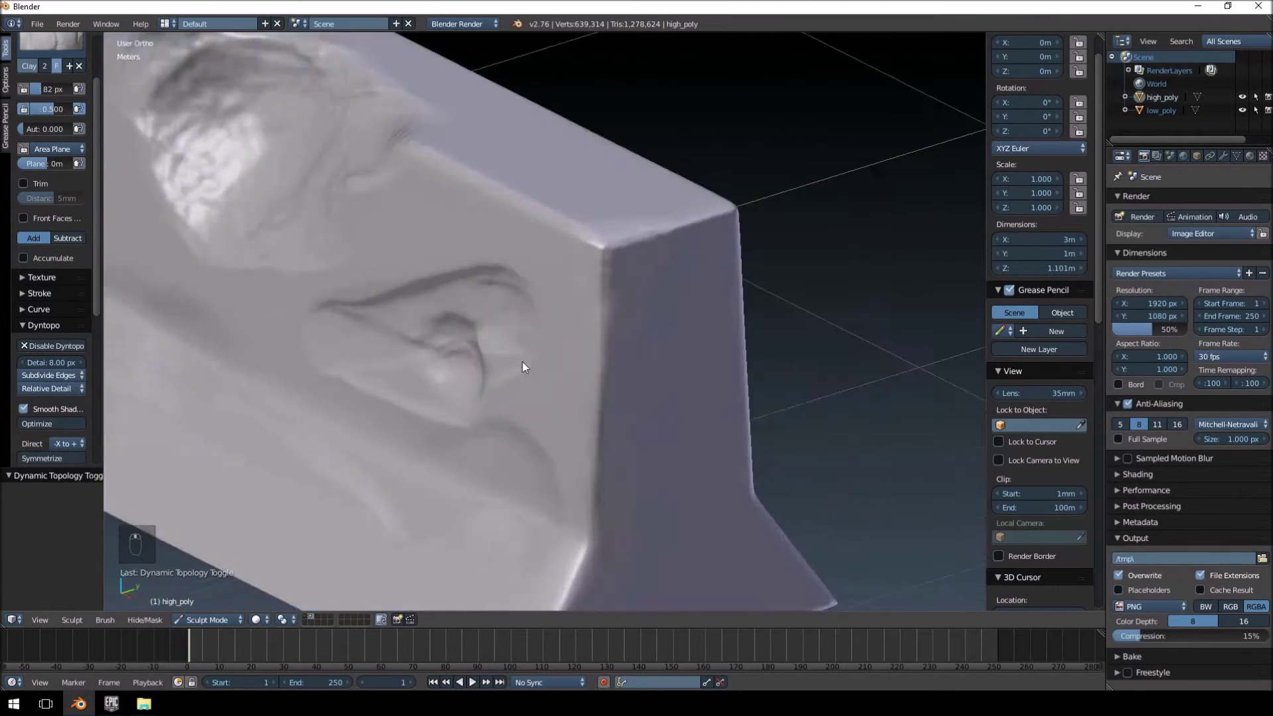
click(458, 261)
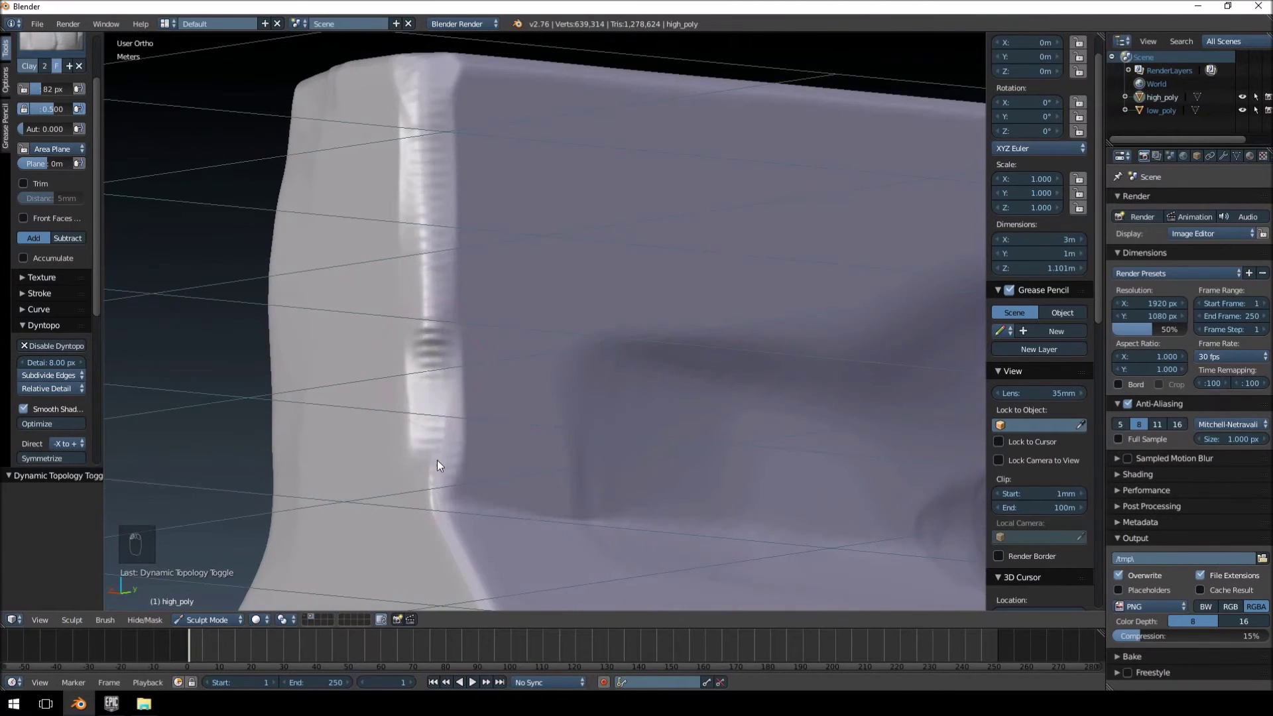
click(489, 339)
drag(502, 377, 583, 386)
middle_click(557, 438)
drag(396, 342, 433, 346)
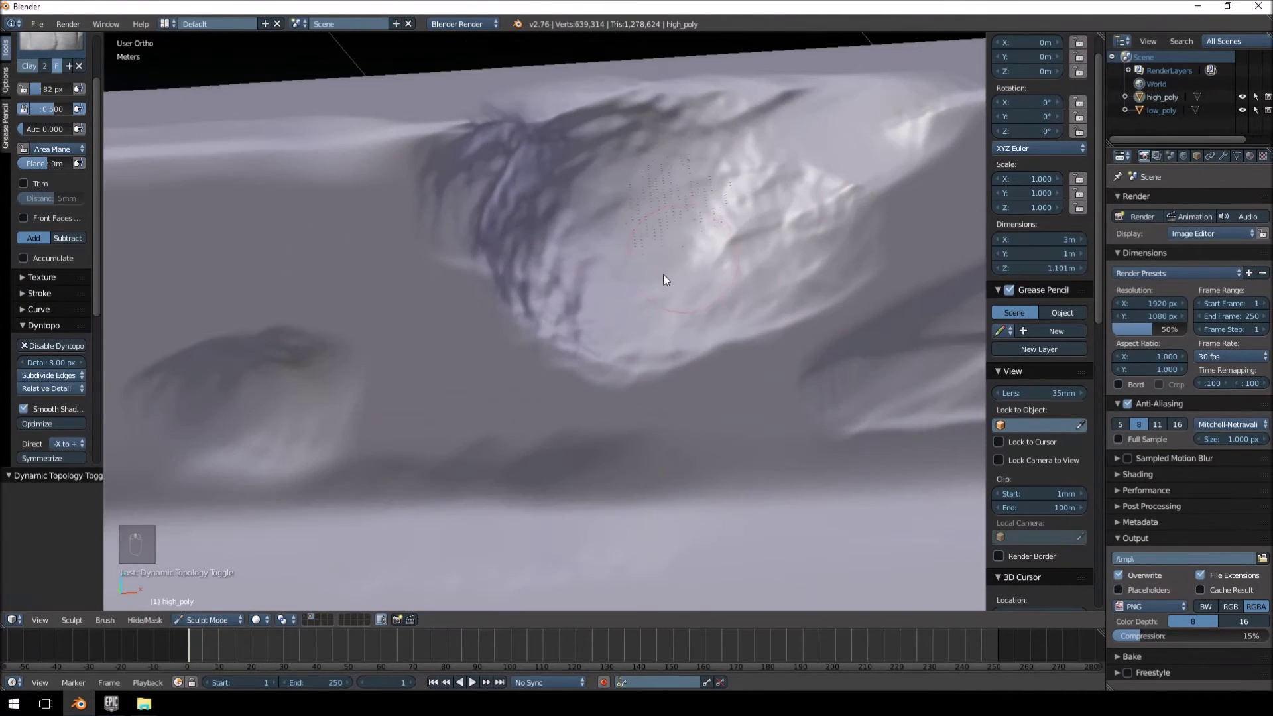
drag(627, 242, 669, 192)
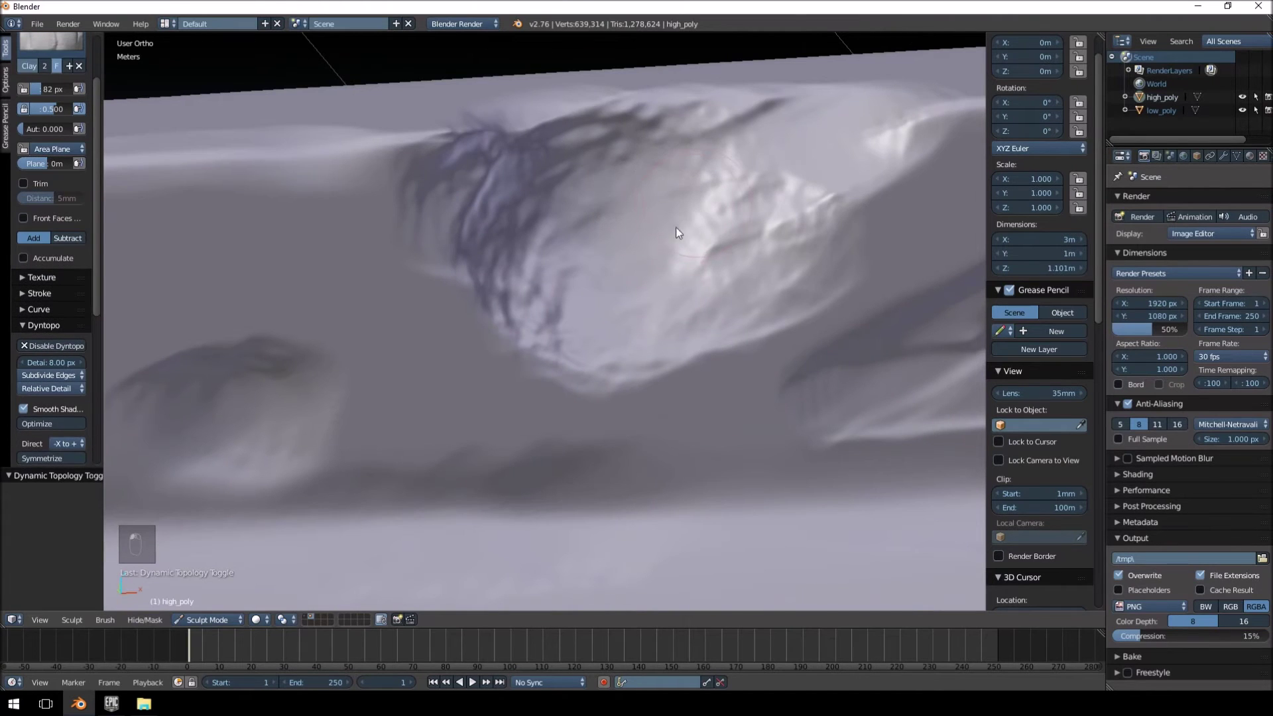
drag(385, 396, 447, 348)
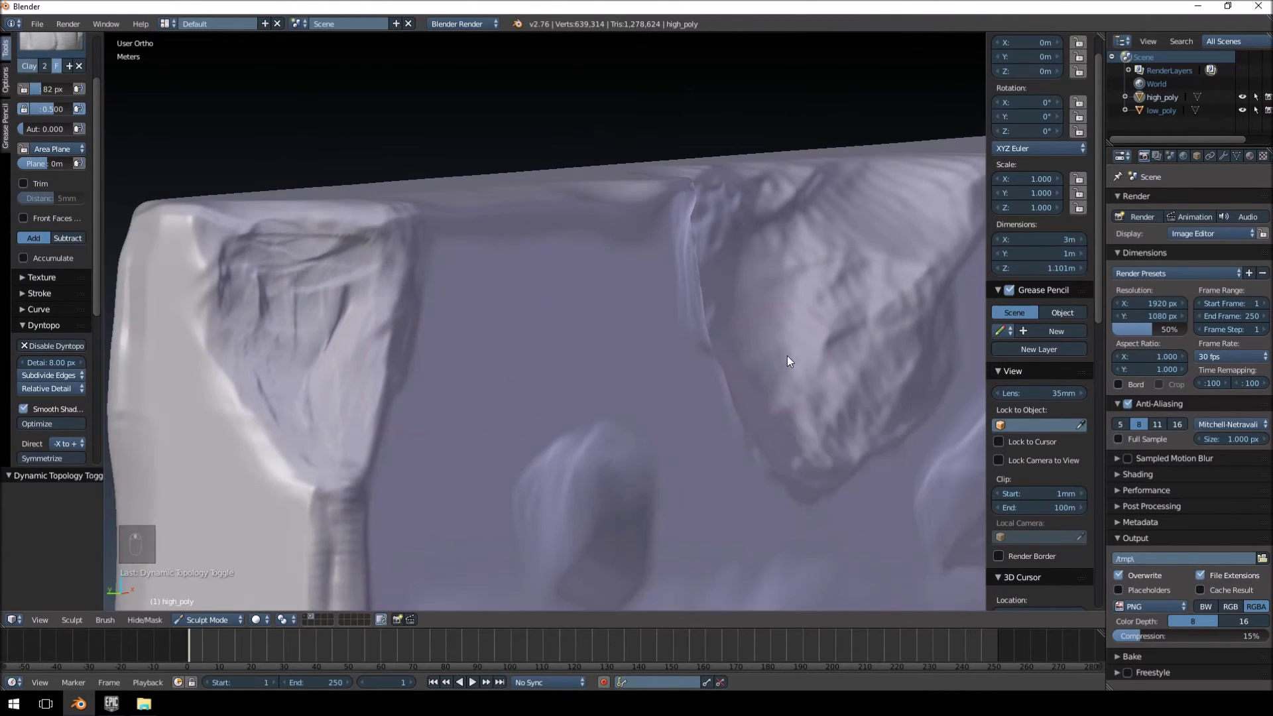
- Sculpt another dent on the lower side, inspect the damage and return to Object Mode
middle_click(748, 383)
middle_click(687, 411)
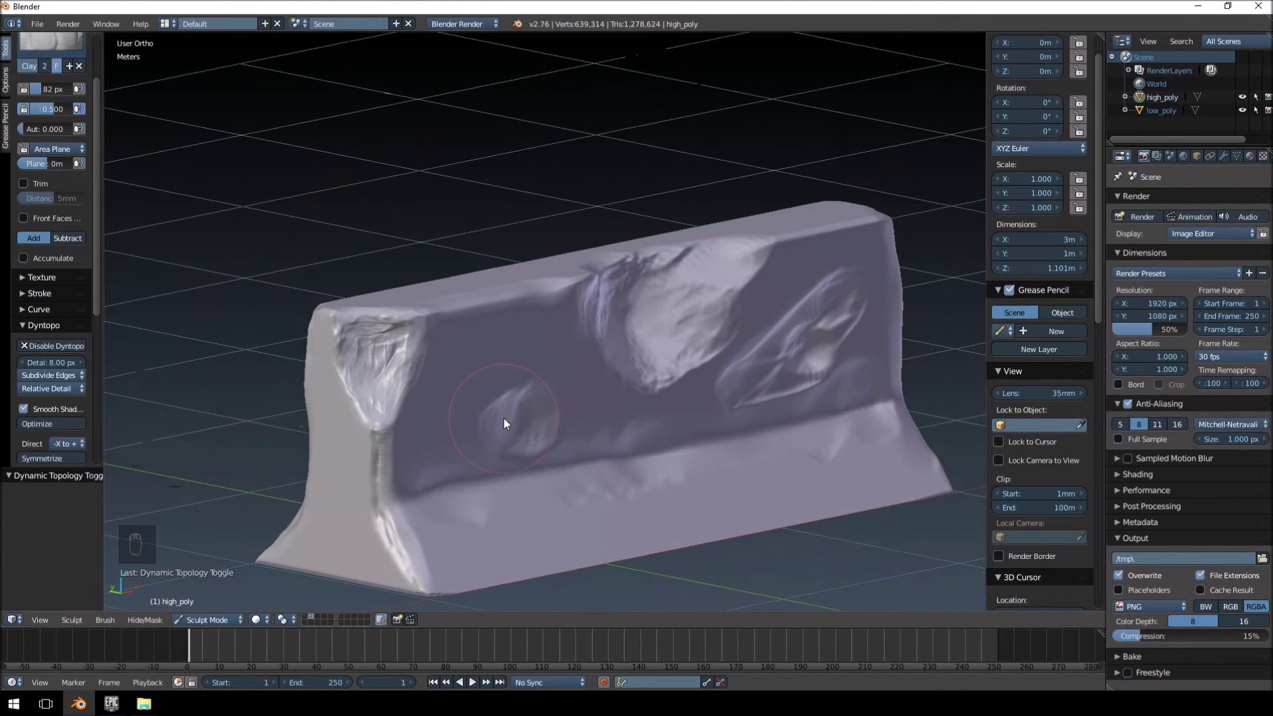
drag(509, 423, 648, 388)
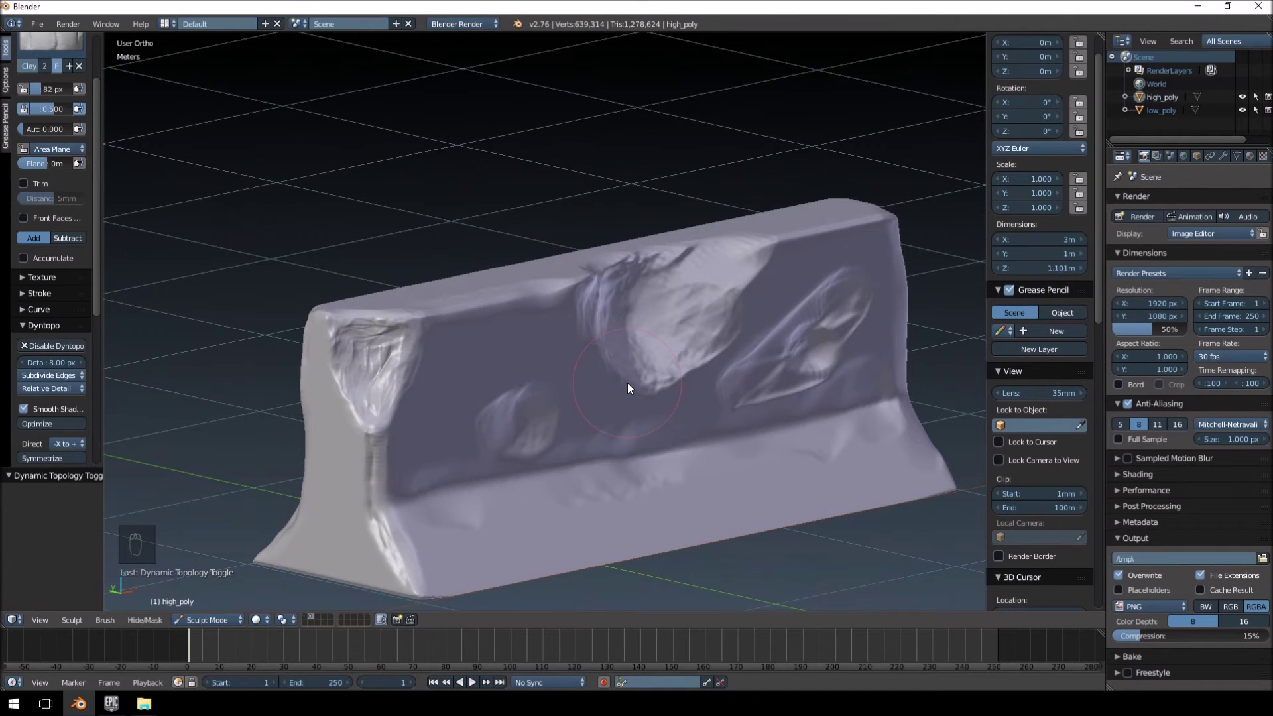
middle_click(632, 388)
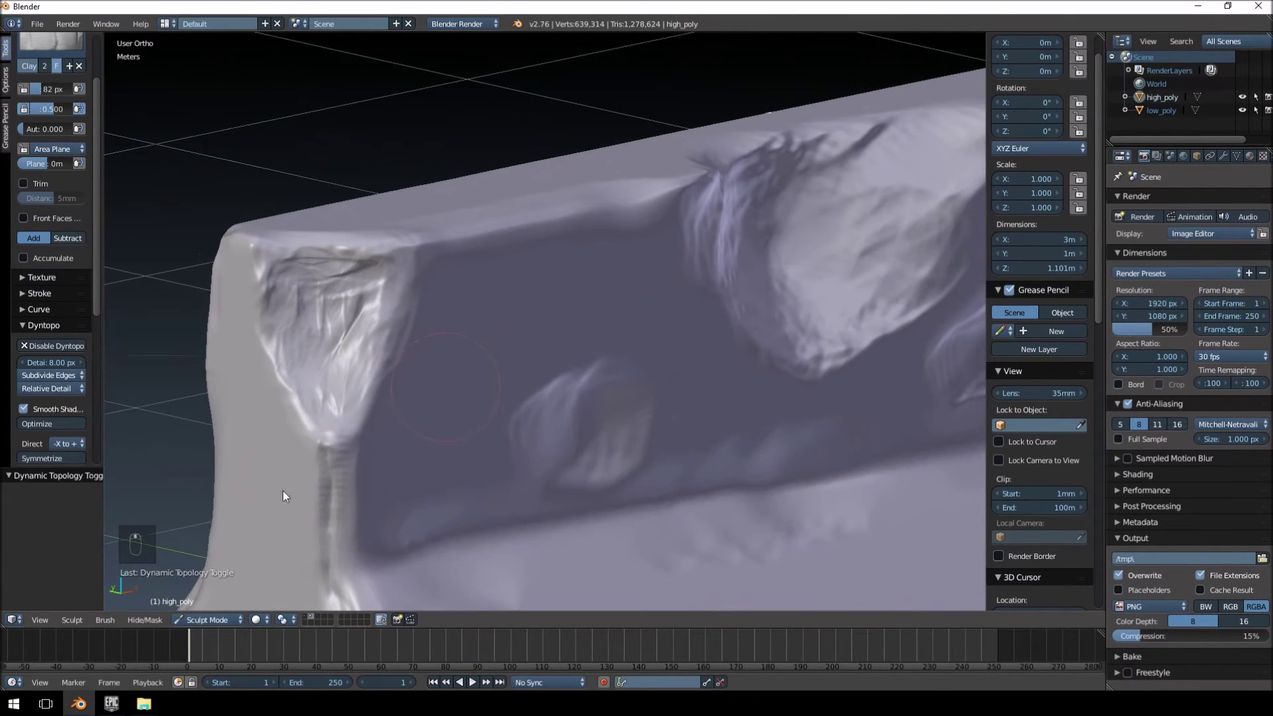
drag(545, 453, 650, 421)
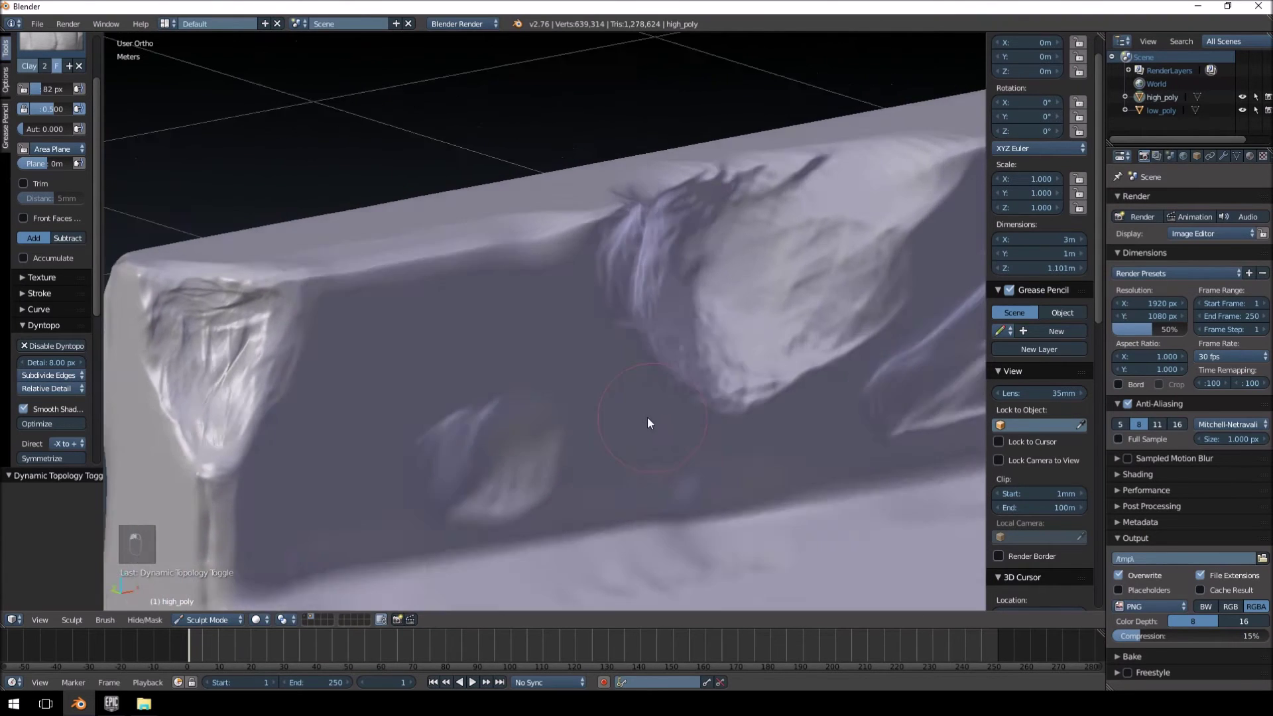
drag(631, 410, 590, 381)
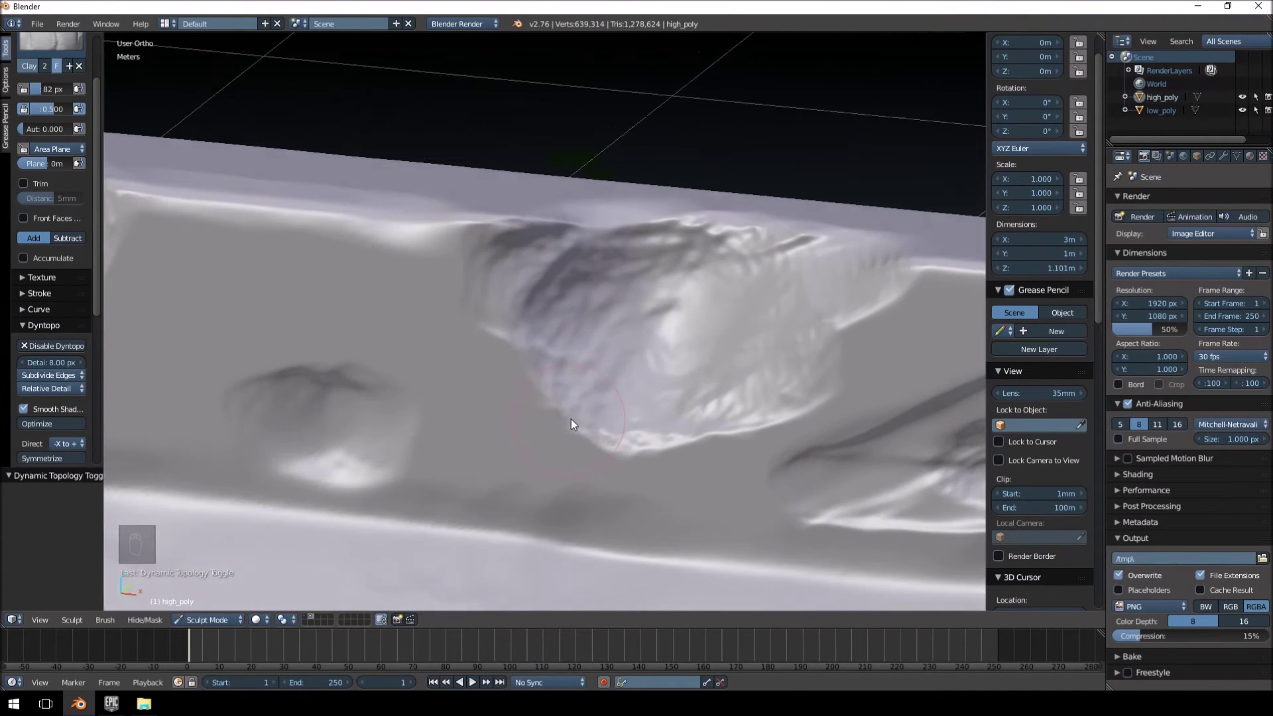
middle_click(603, 413)
drag(603, 414, 247, 502)
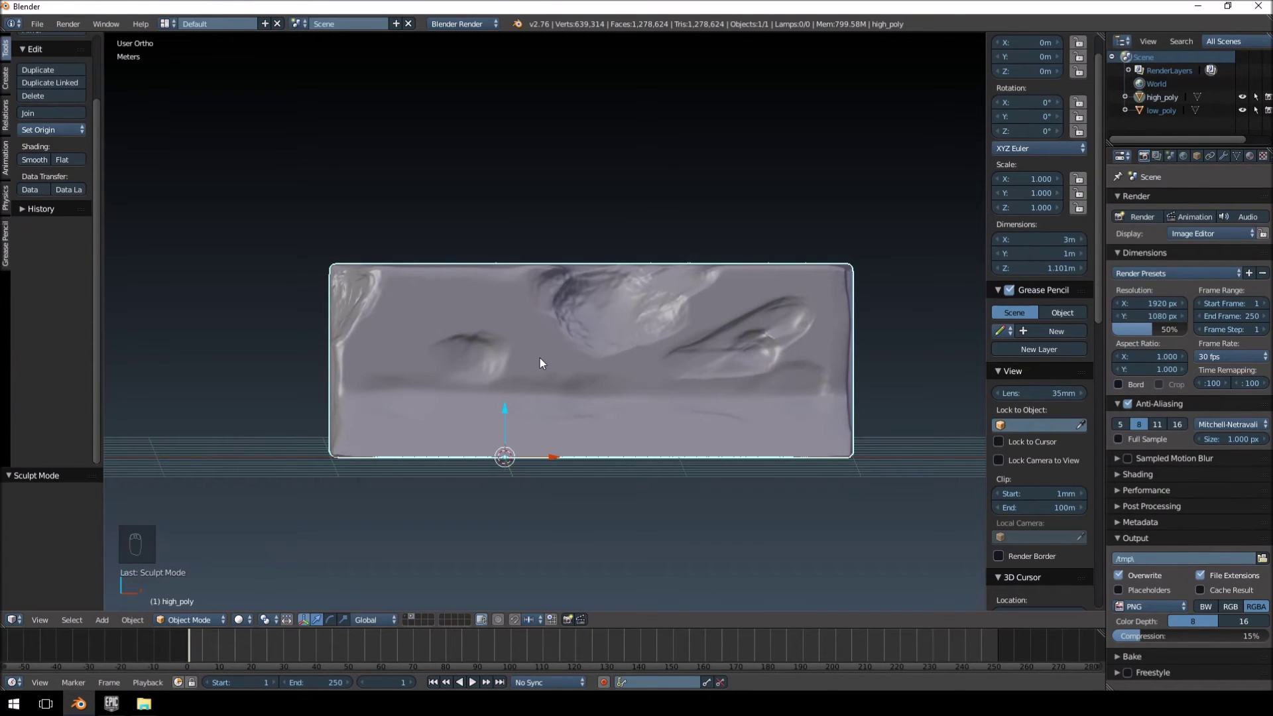
- Move high_poly to another layer with M and select the low_poly barrier
key(m)
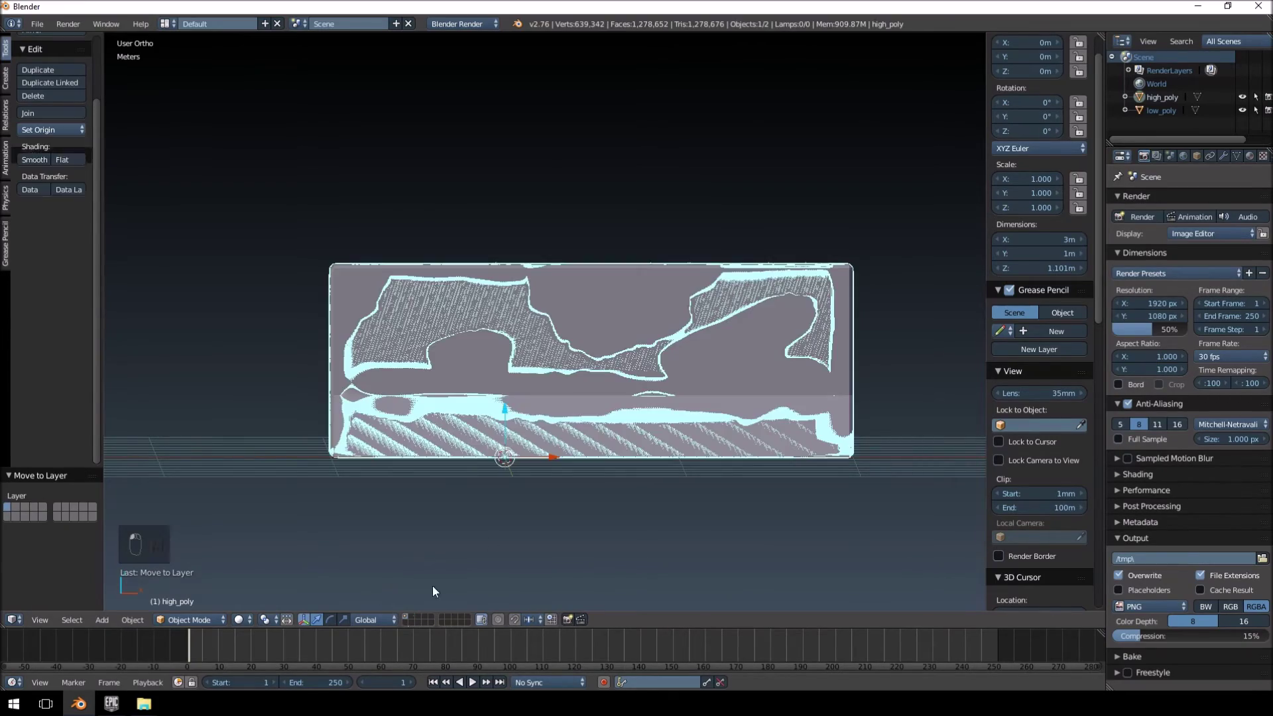
drag(576, 400, 704, 363)
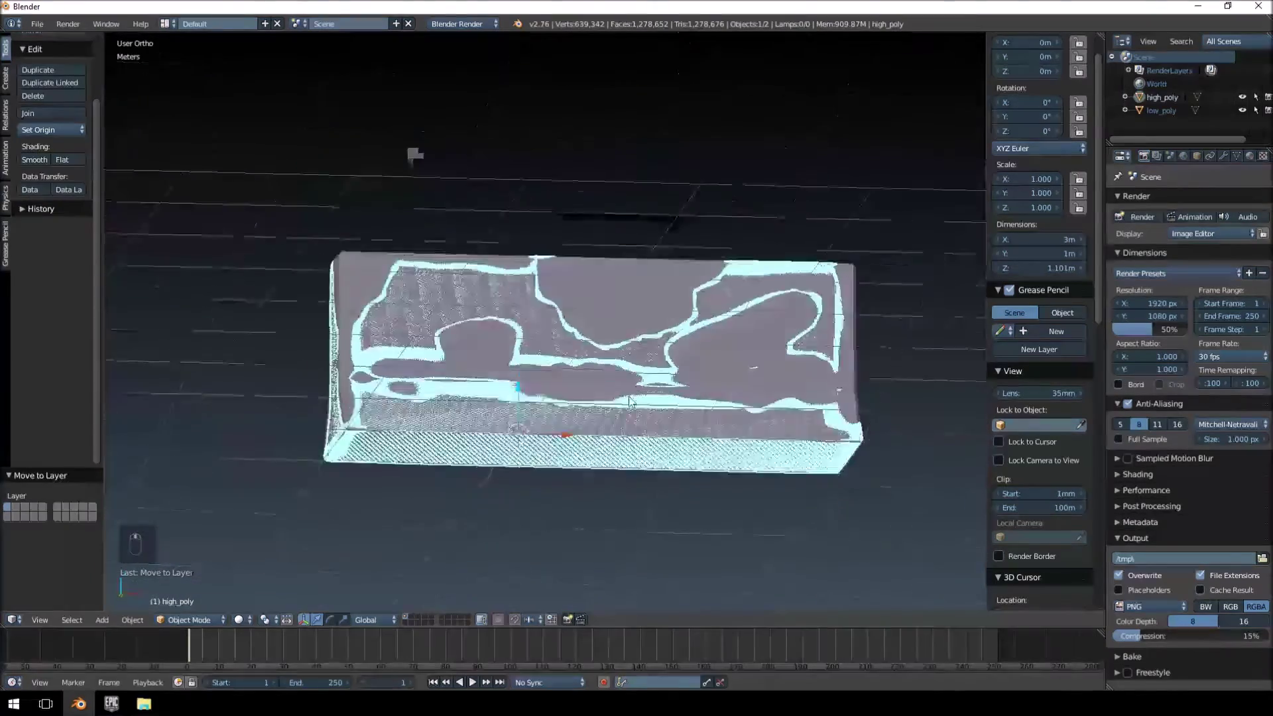
drag(697, 406, 450, 417)
drag(376, 393, 380, 382)
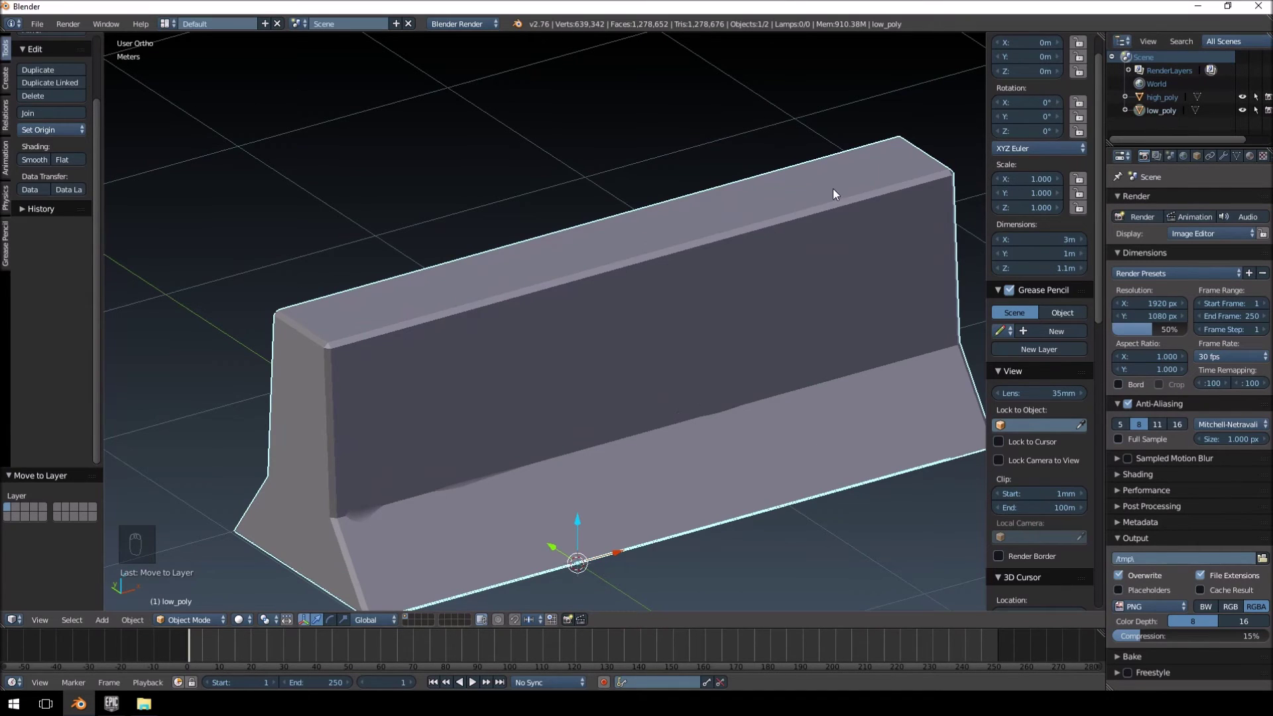
- Select the low_poly barrier and orbit around it before shading it smooth
right_click(49, 165)
drag(547, 322, 509, 313)
drag(569, 266, 1161, 170)
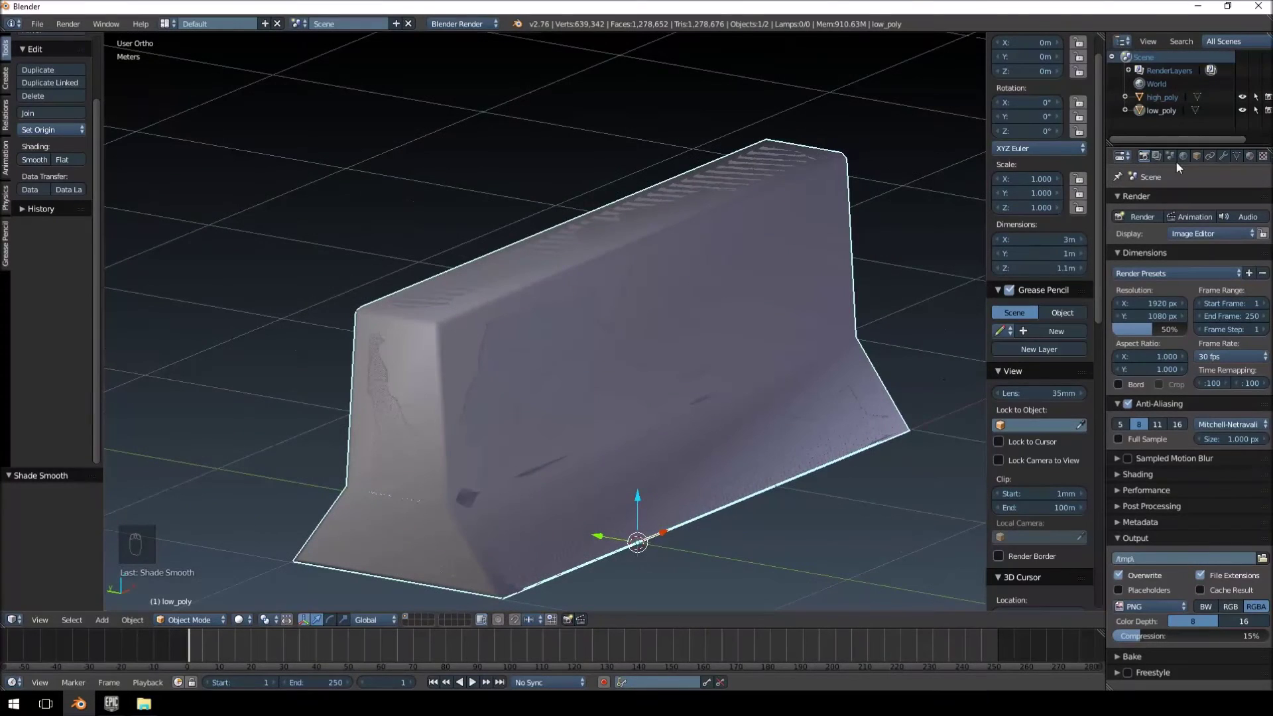
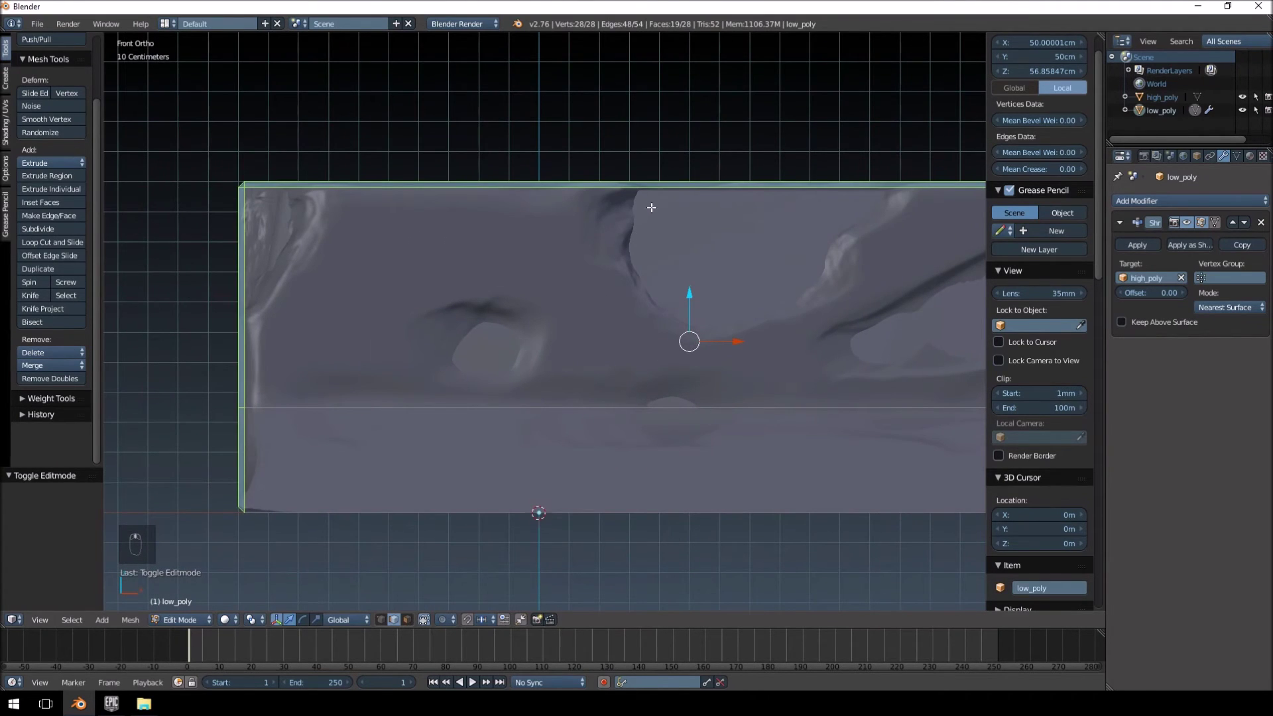
- Add a vertical loop cut through the dent and two horizontal cuts across the barrier
key(a)
key(a)
key(ctrl+r)
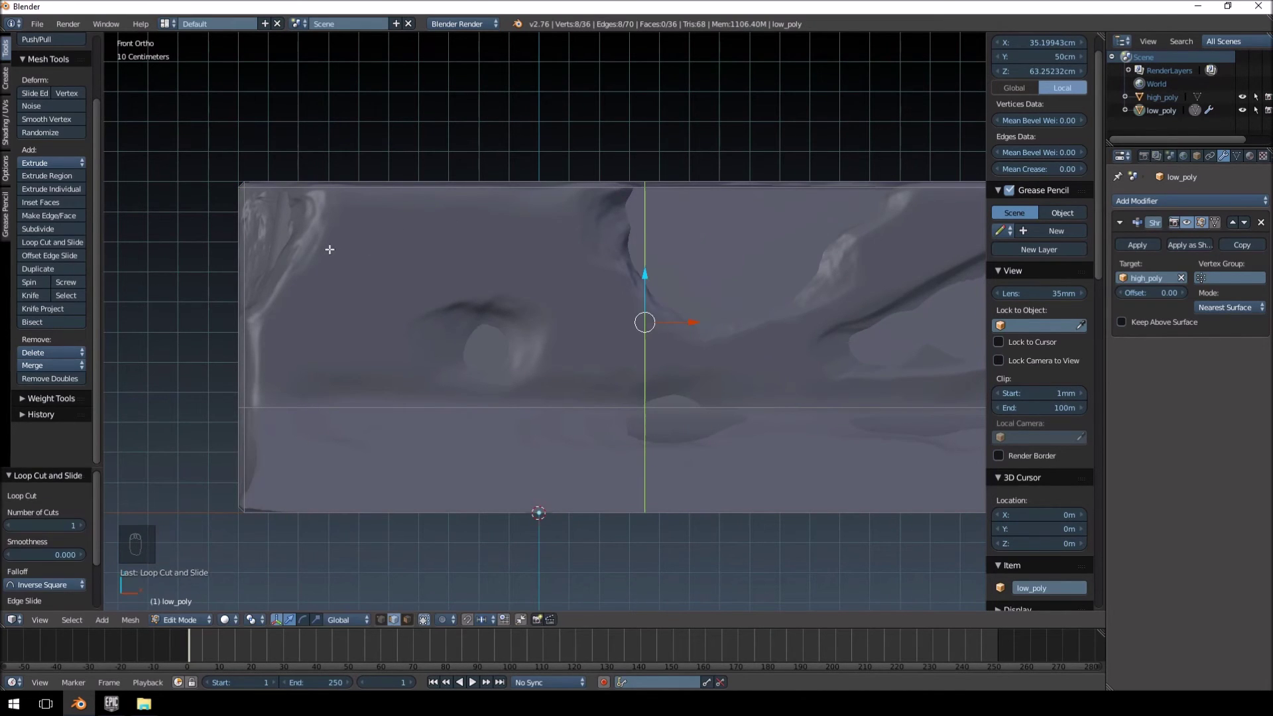
key(ctrl+r)
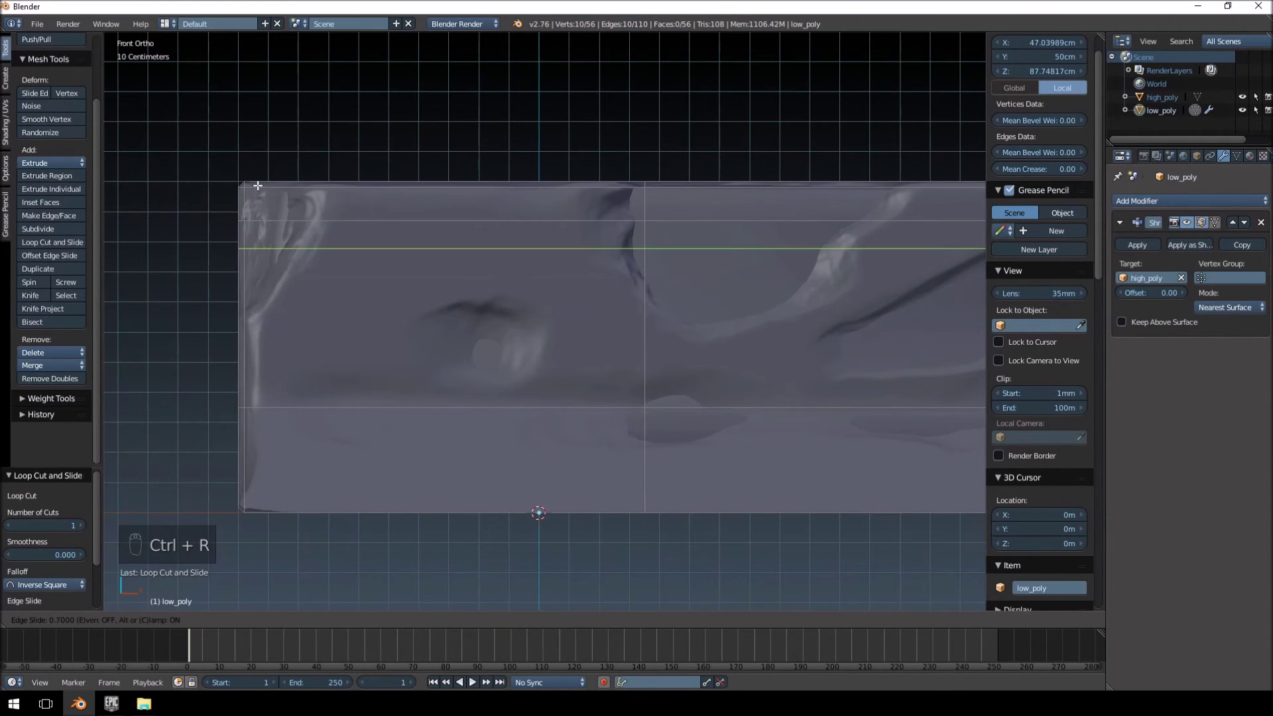
key(ctrl+r)
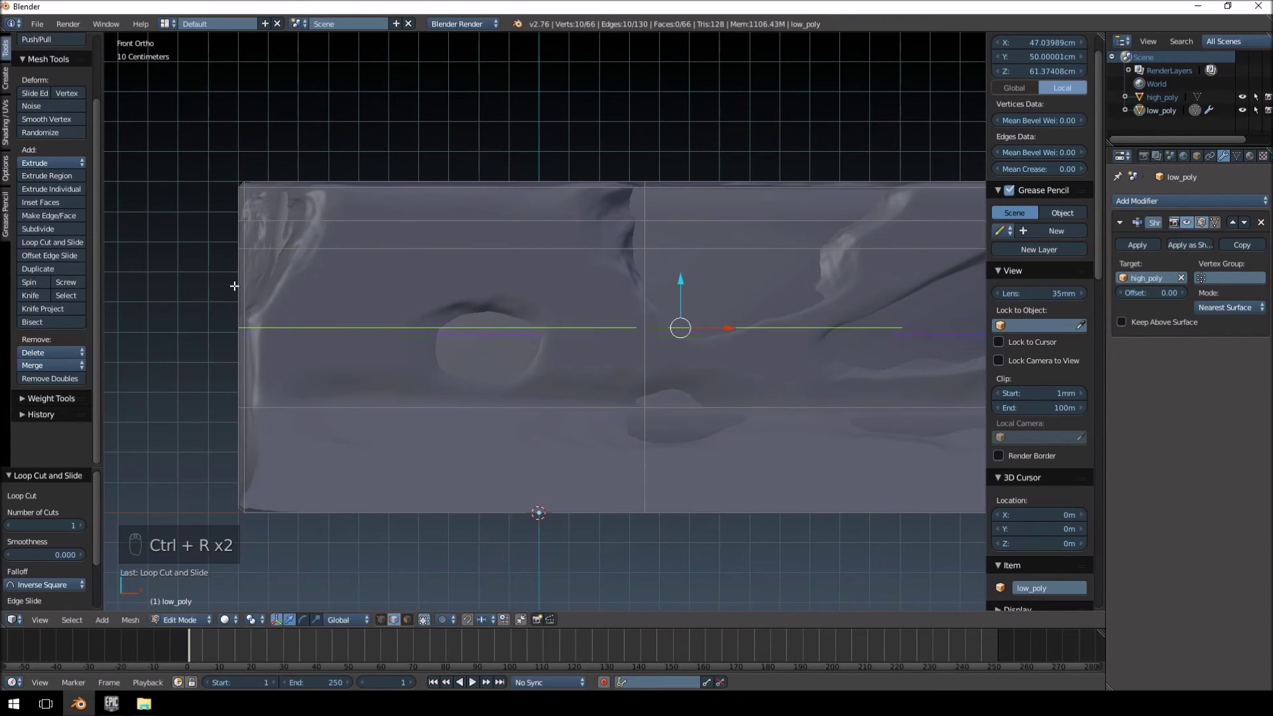
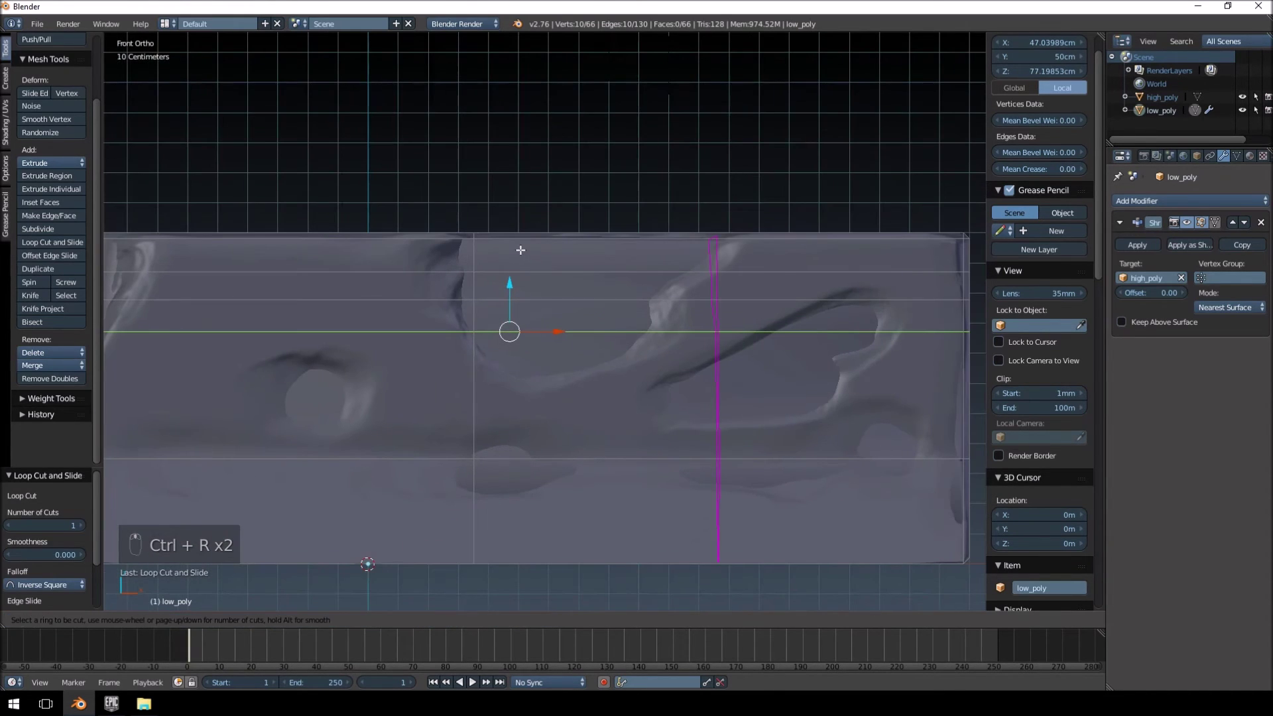
- Add several vertical loop cuts beside the dent, undoing and re-placing one misplaced cut
key(ctrl+r)
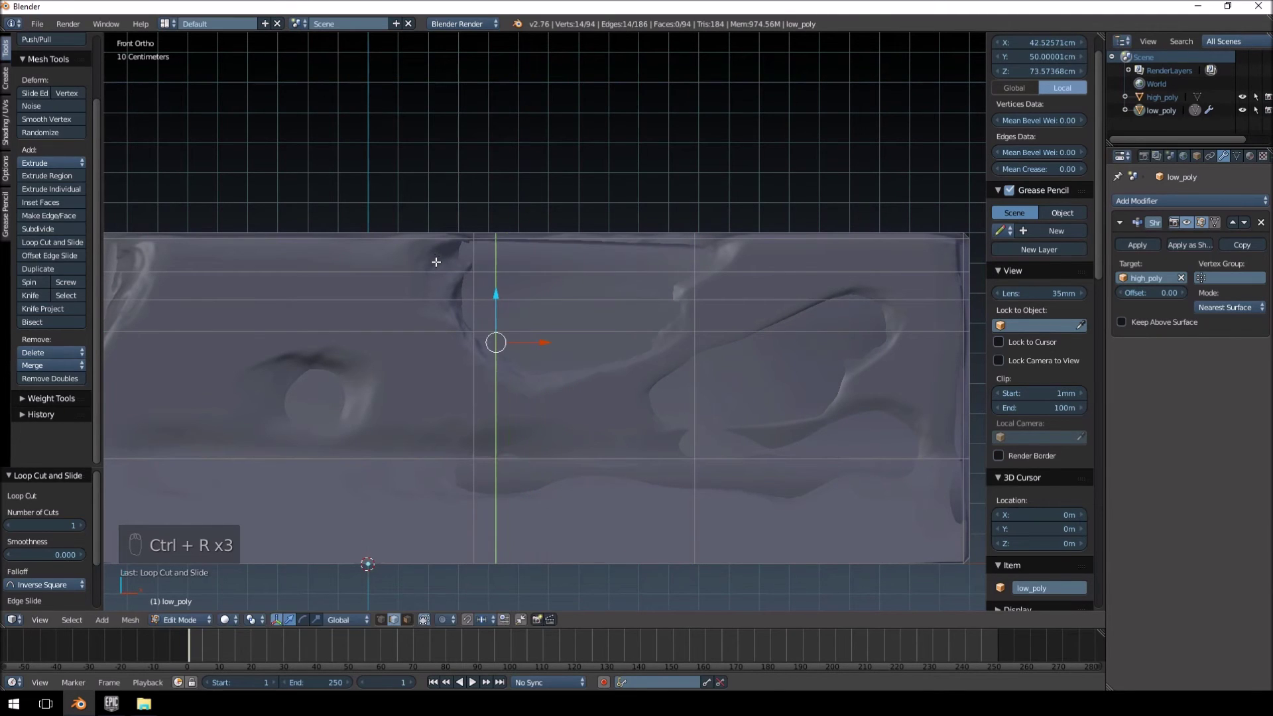
key(ctrl+r)
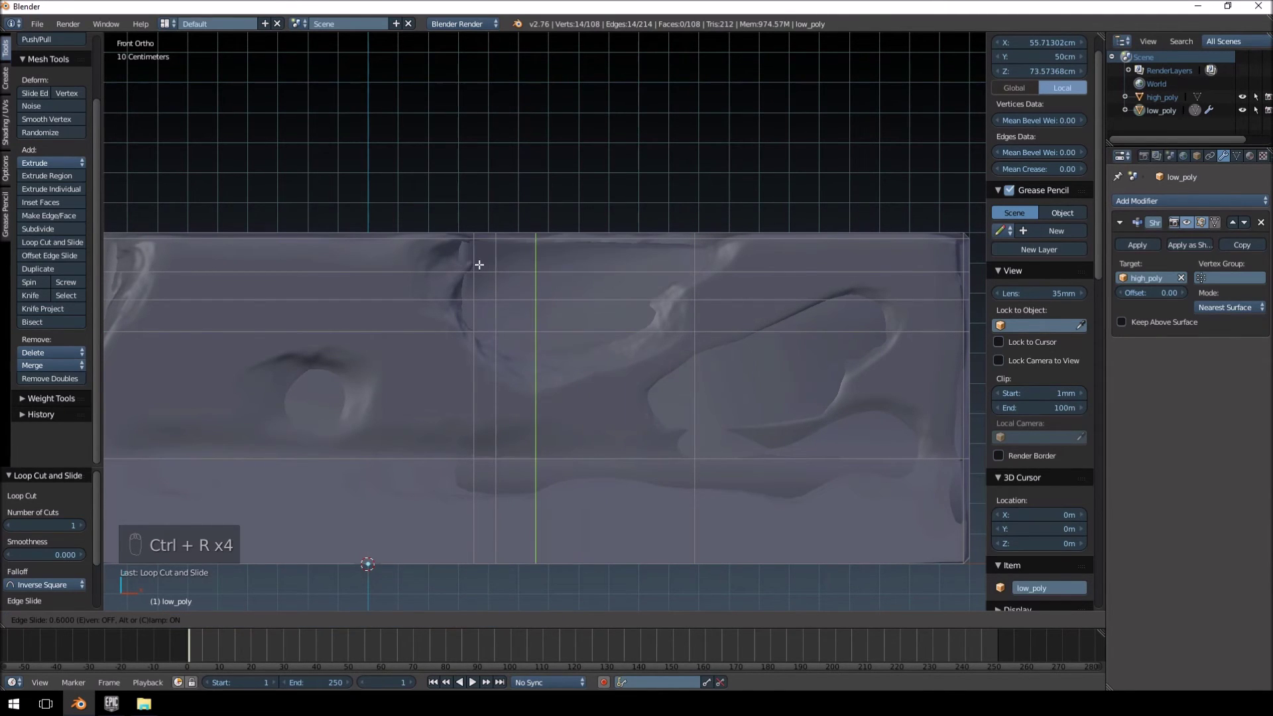
key(ctrl+r)
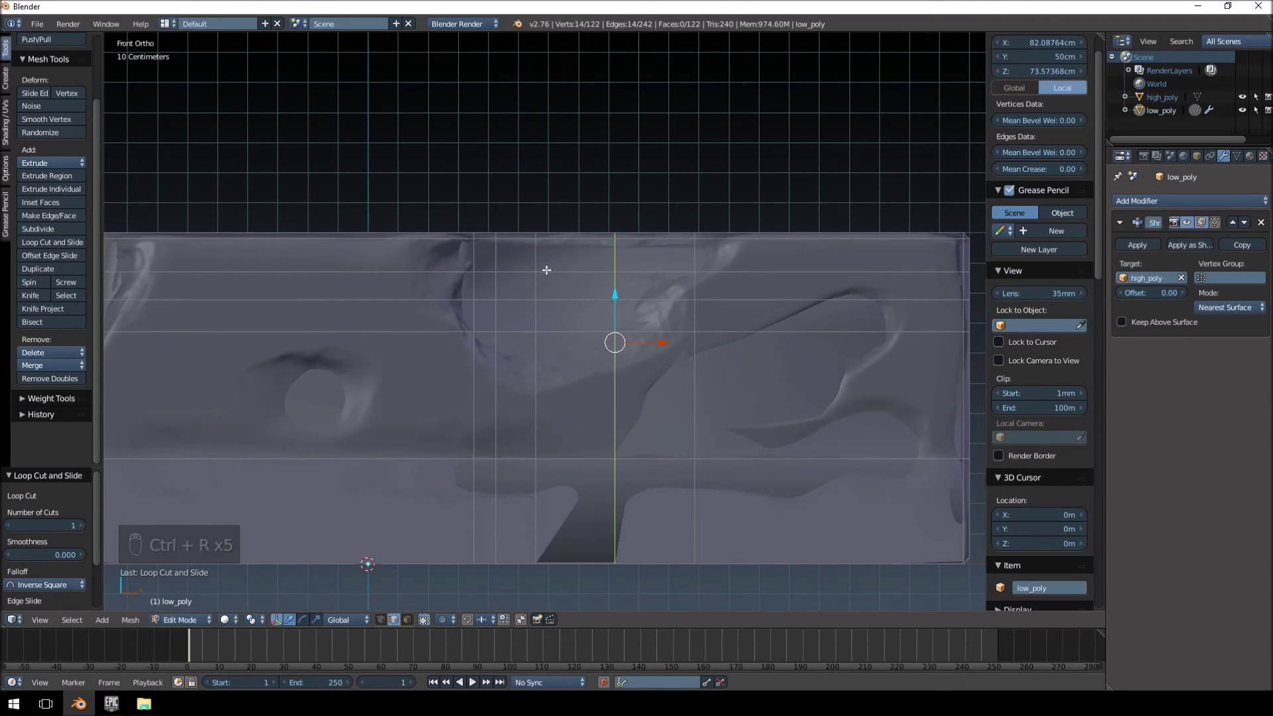
key(ctrl+z)
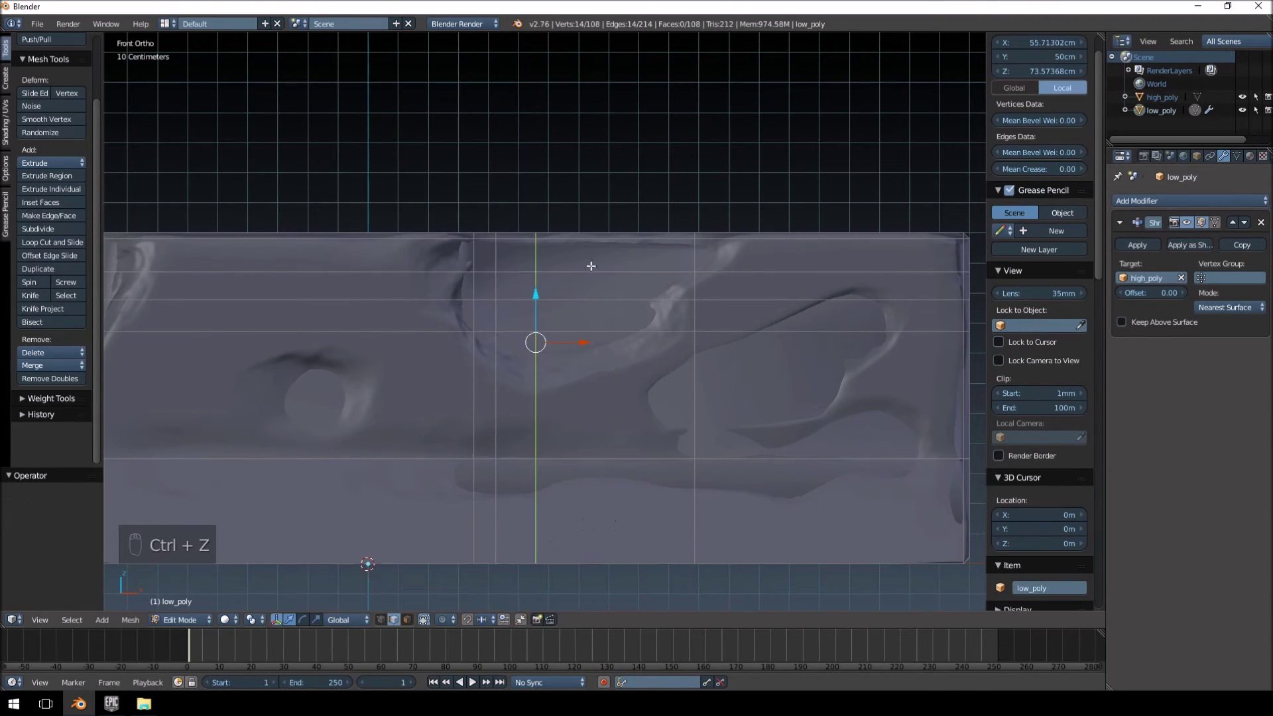
key(ctrl+r)
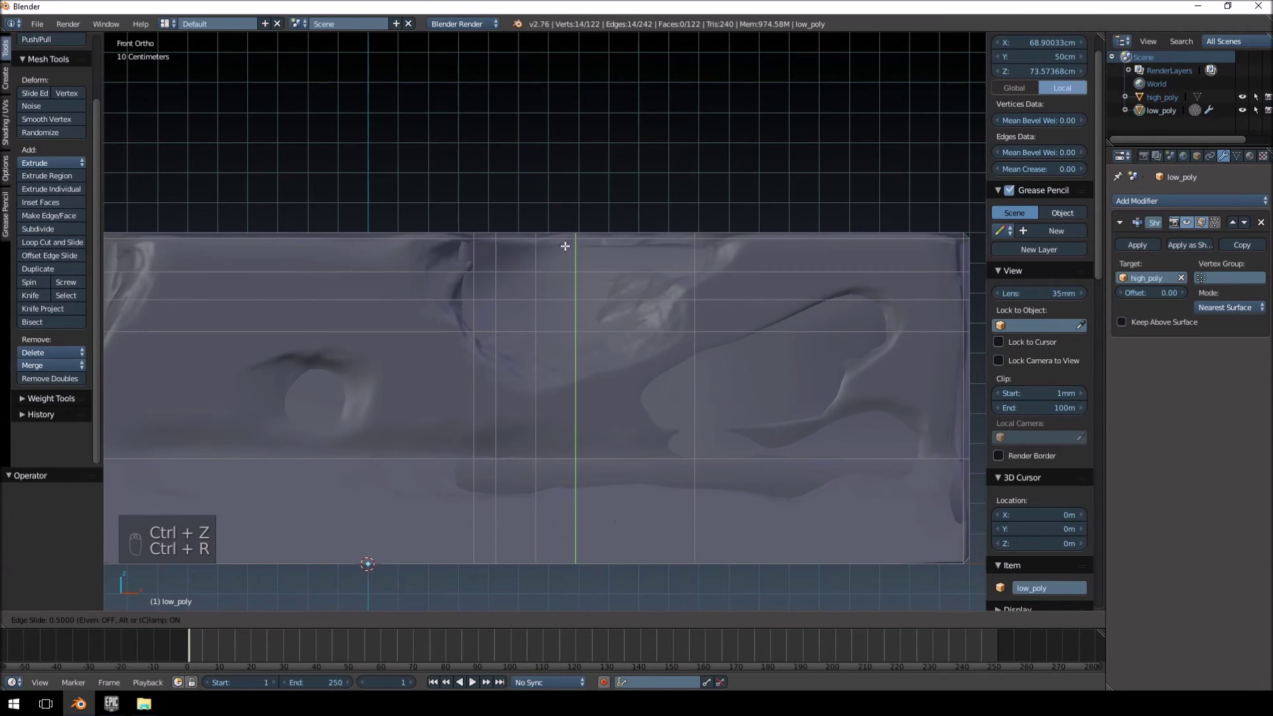
key(ctrl+r)
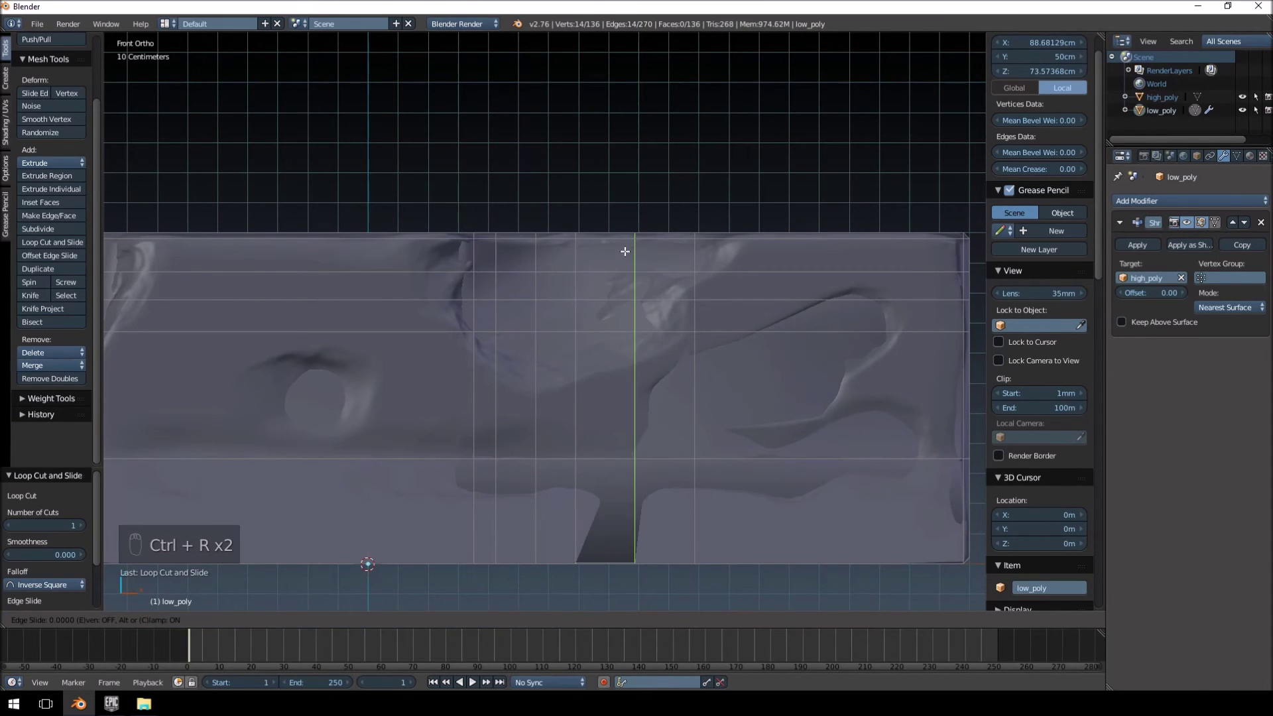
key(ctrl+r)
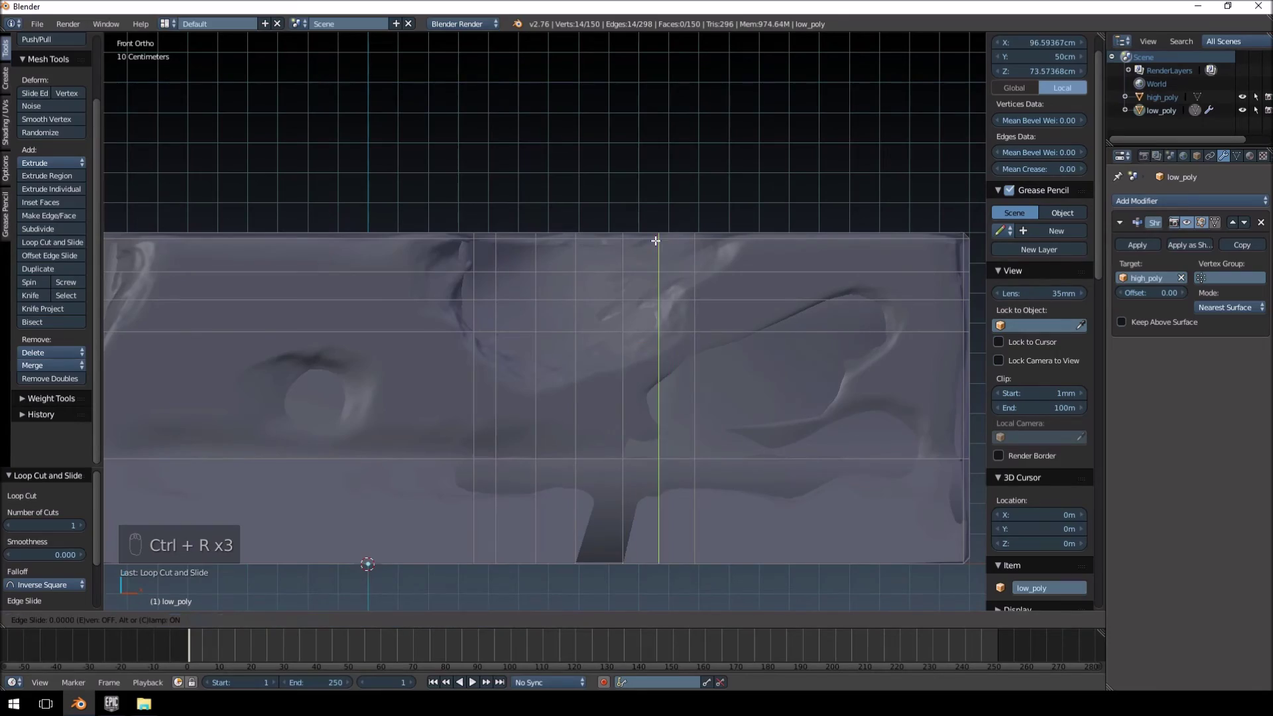
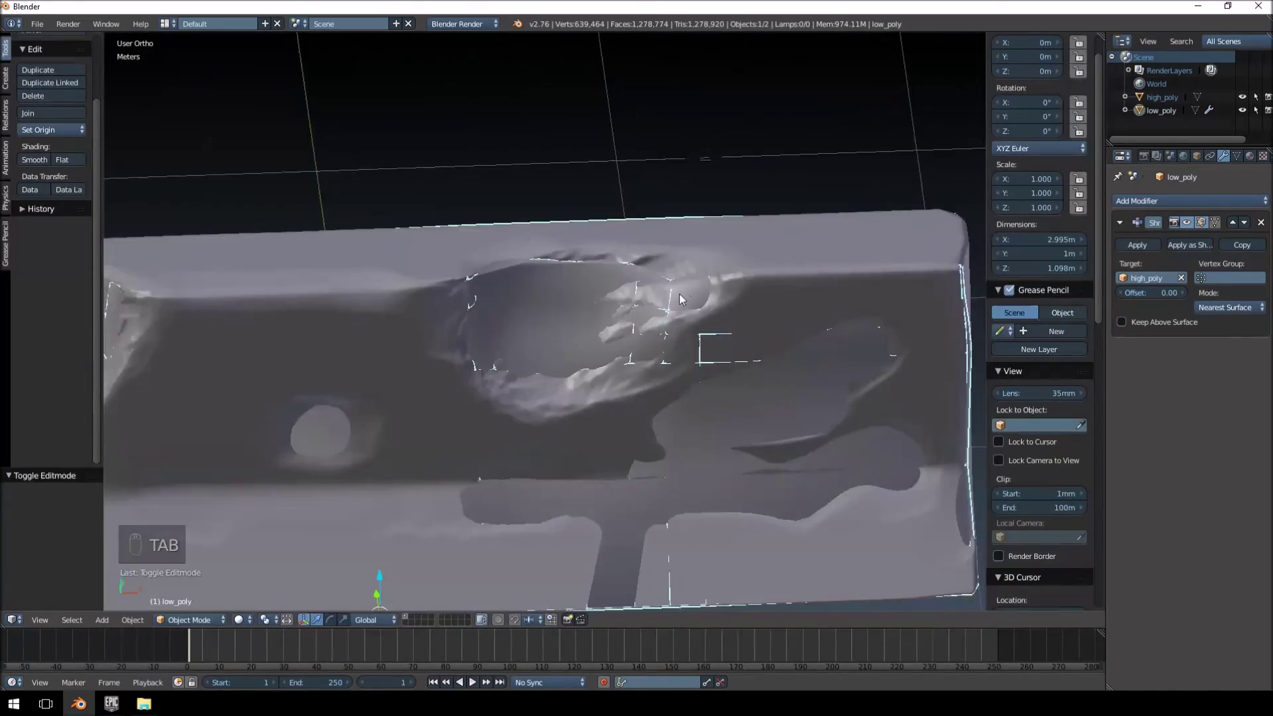
- Enter Edit Mode on the low_poly barrier and add a first horizontal loop cut near its base
drag(627, 281, 601, 256)
middle_click(591, 243)
key(Tab)
middle_click(614, 342)
key(ctrl+r)
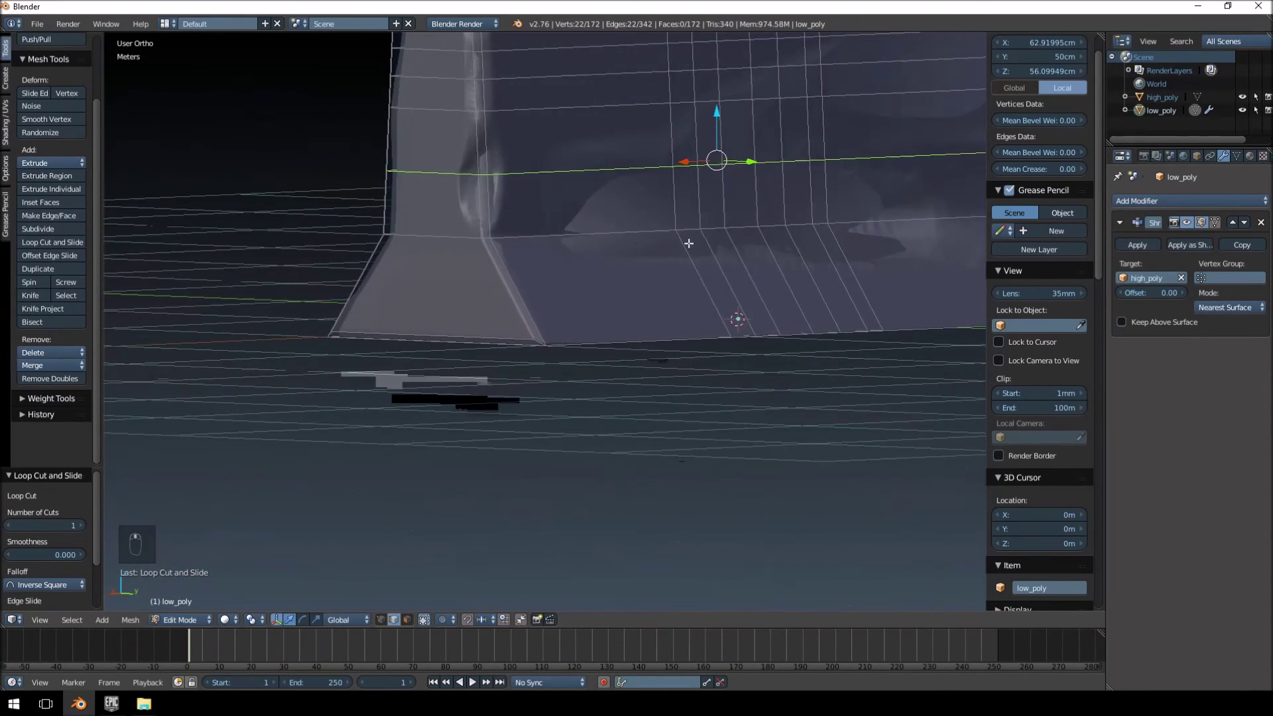
key(Tab)
key(Tab)
- Add more horizontal cuts near the base and one along the slope, undoing a stray vertical cut
key(ctrl+r)
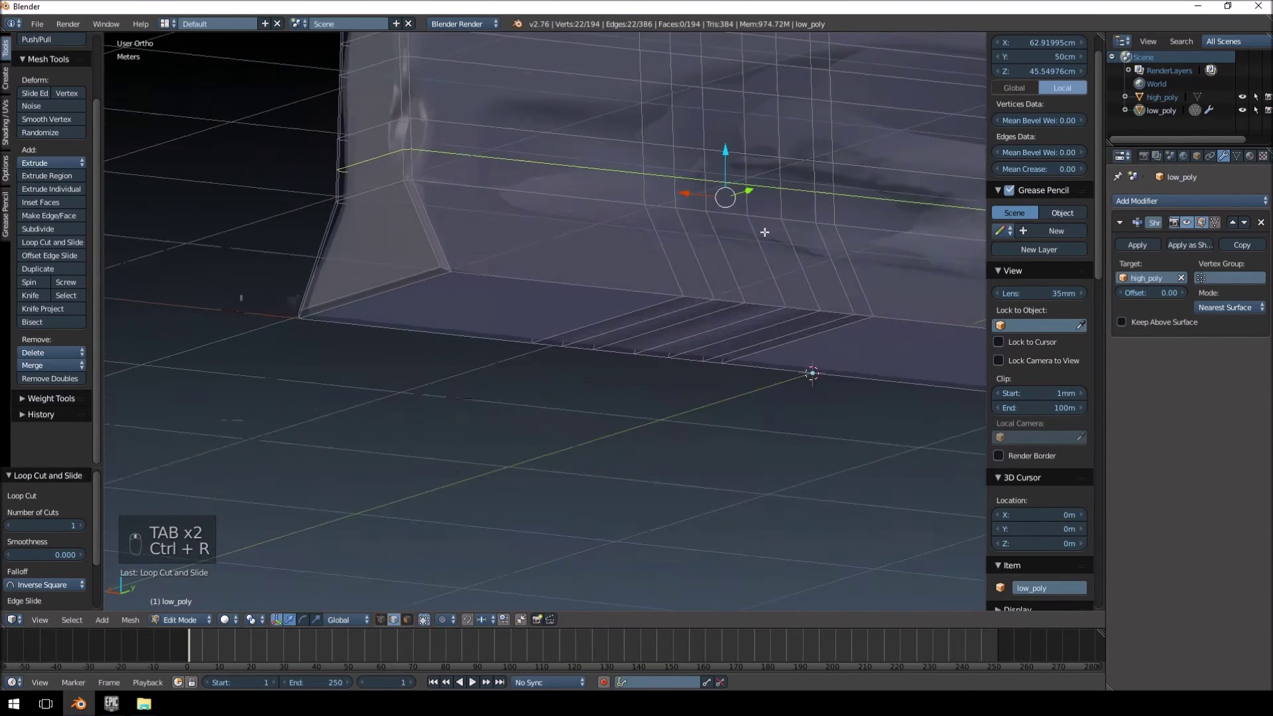
key(ctrl+r)
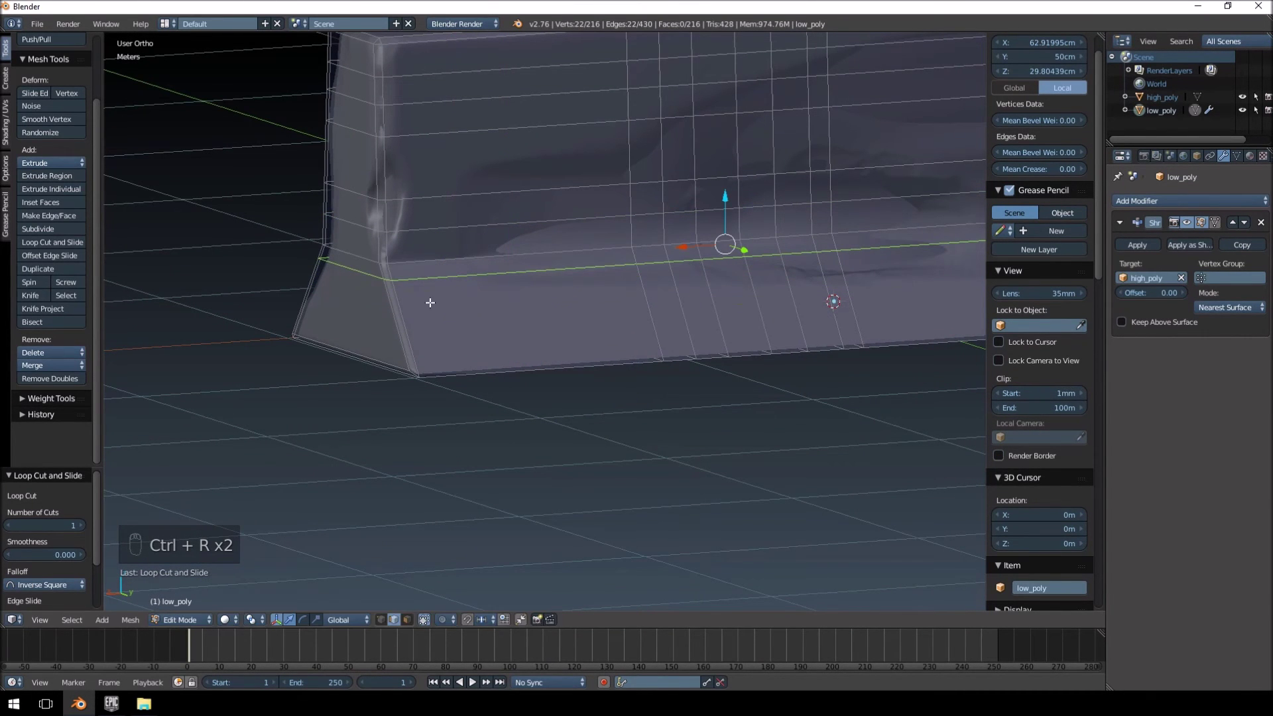
key(ctrl+r)
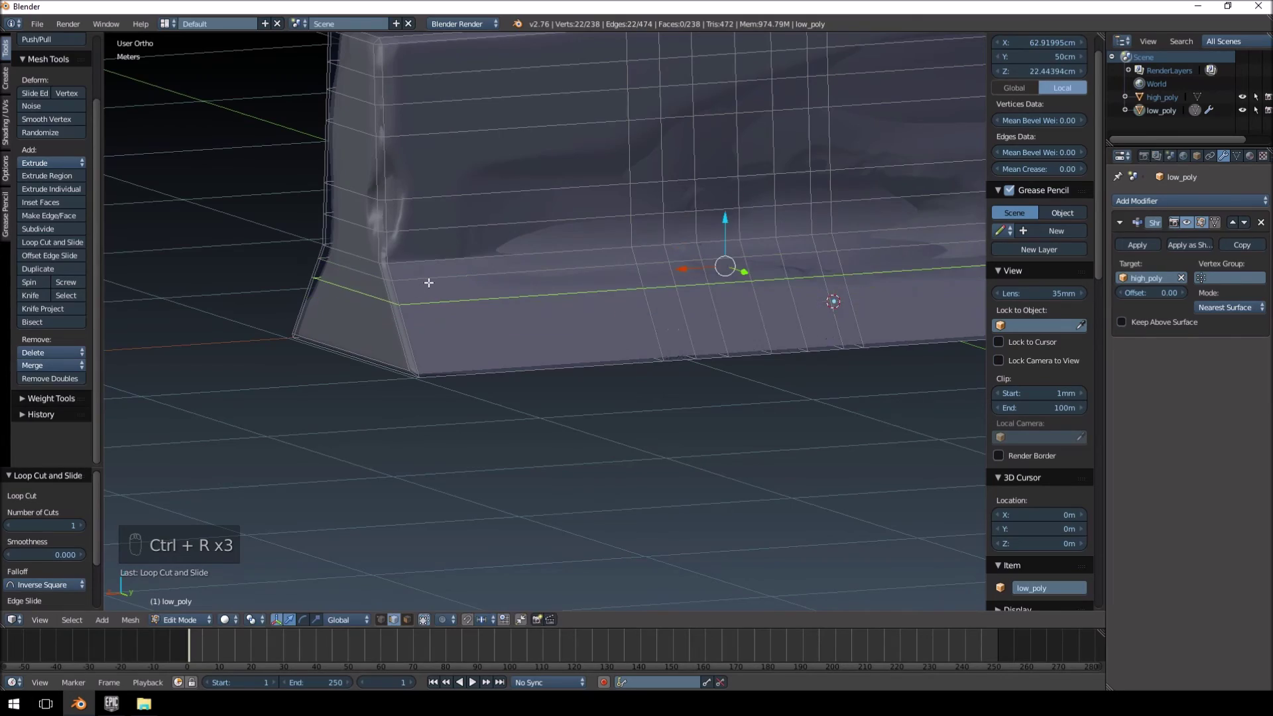
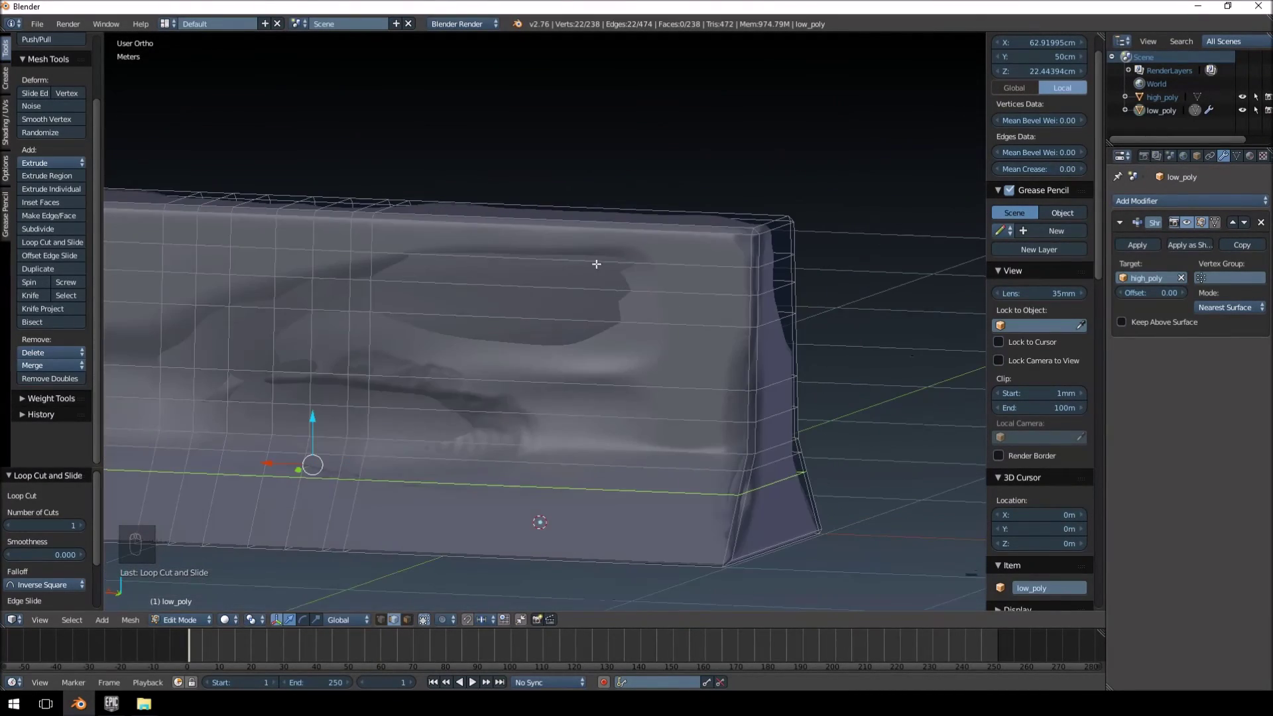
key(ctrl+r)
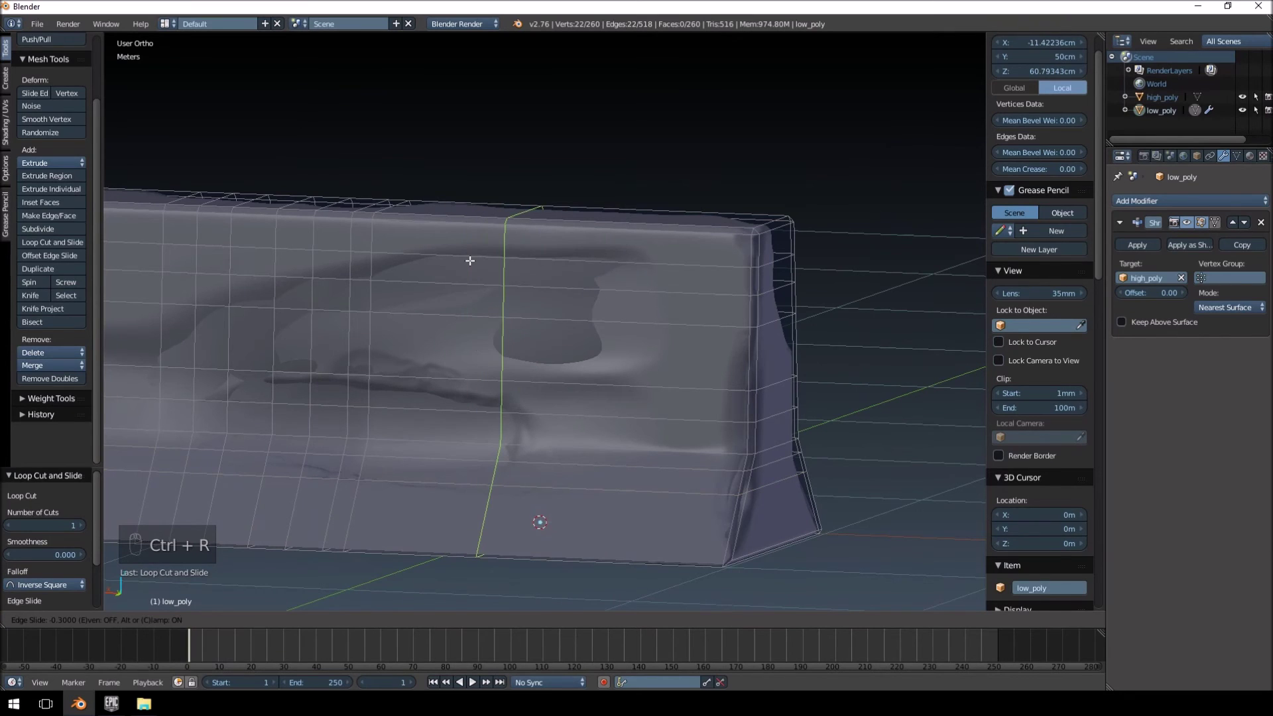
key(ctrl+z)
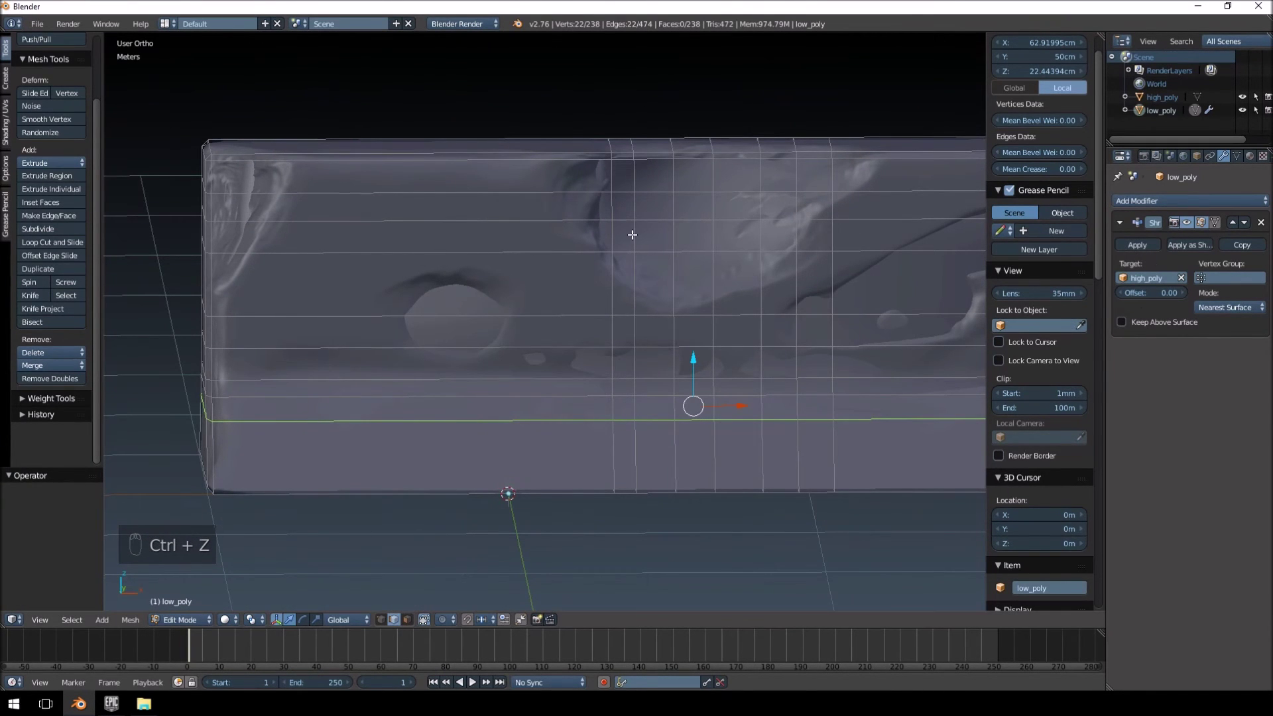
- Isolate low_poly, shrinkwrap it onto high_poly, reveal high_poly again and re-enter Edit Mode
key(Tab)
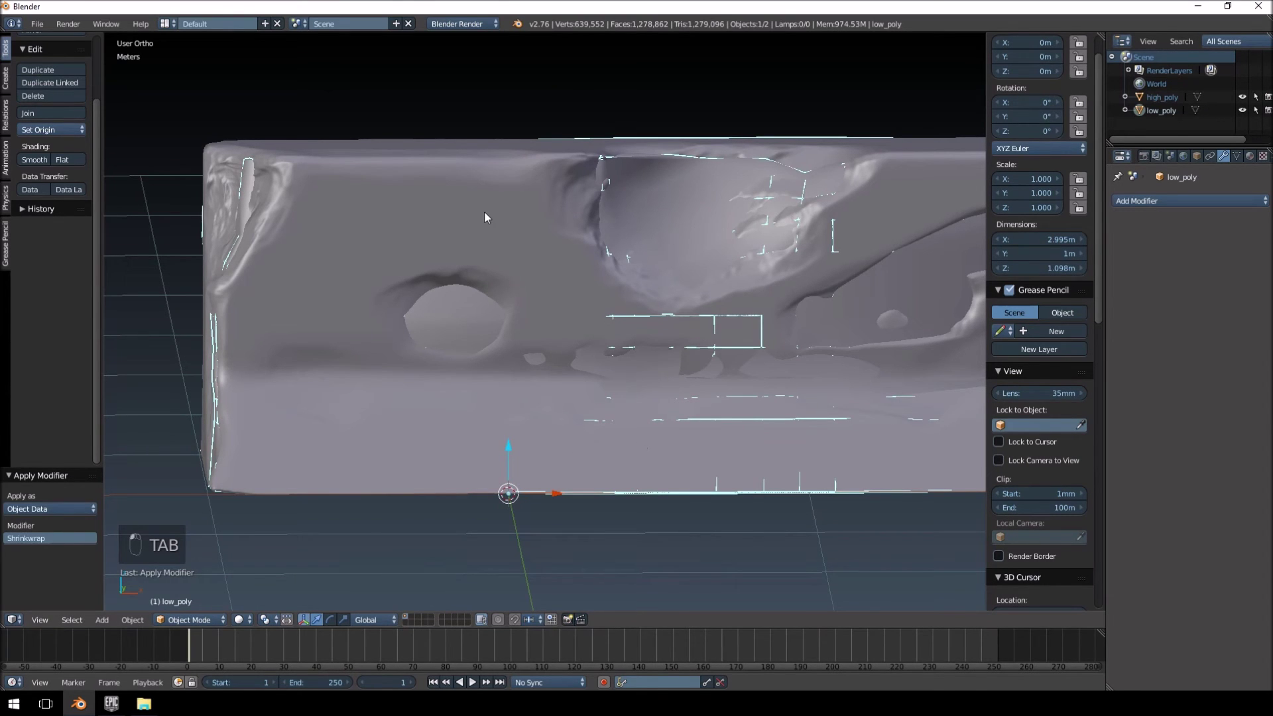
key(h)
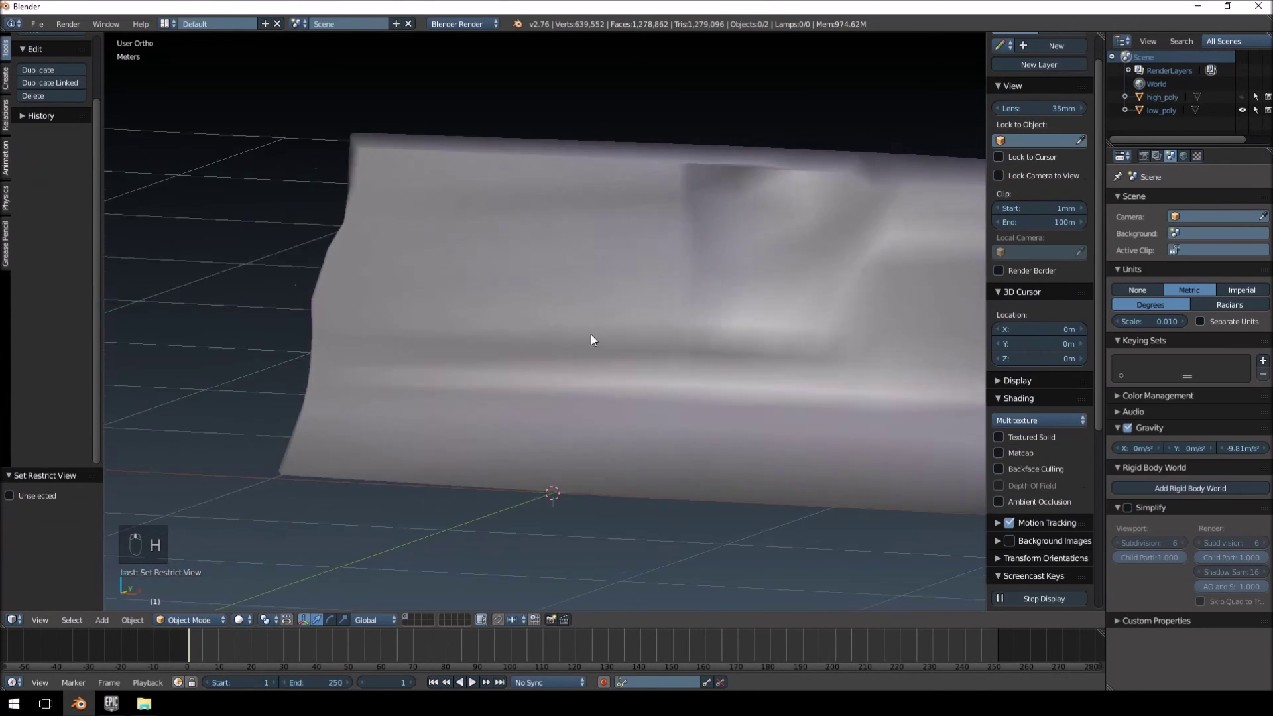
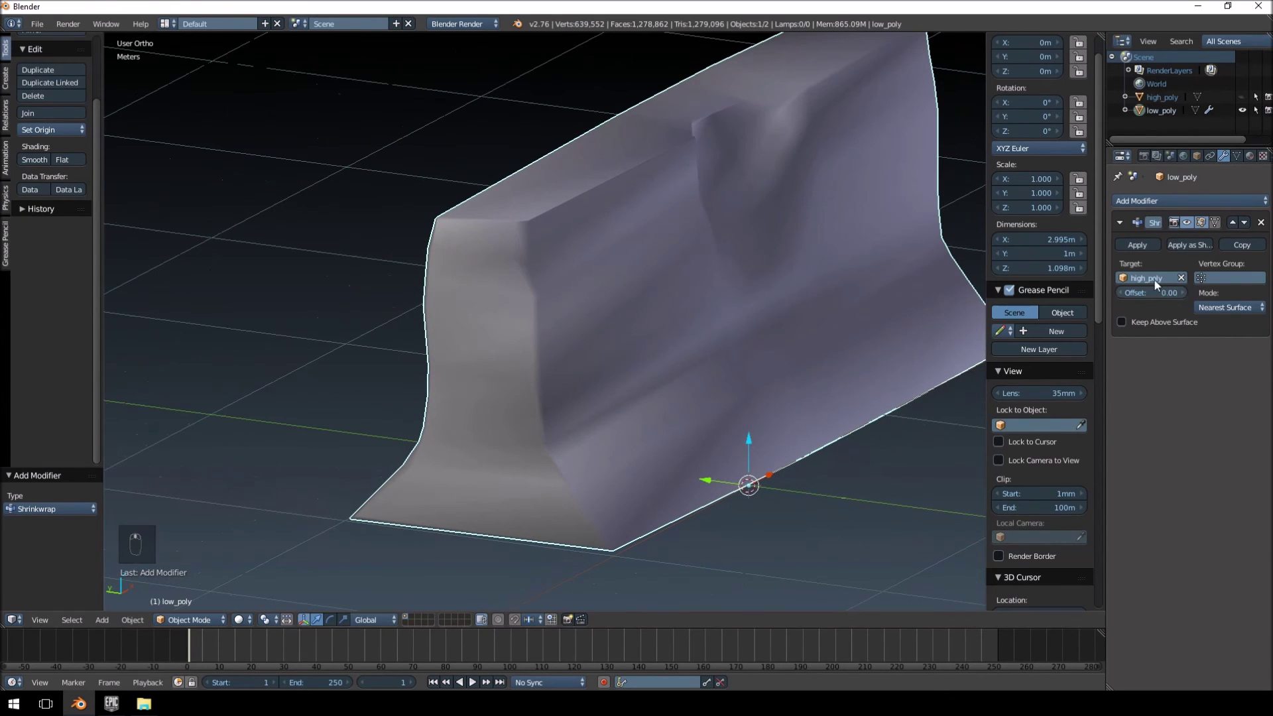
key(alt+h)
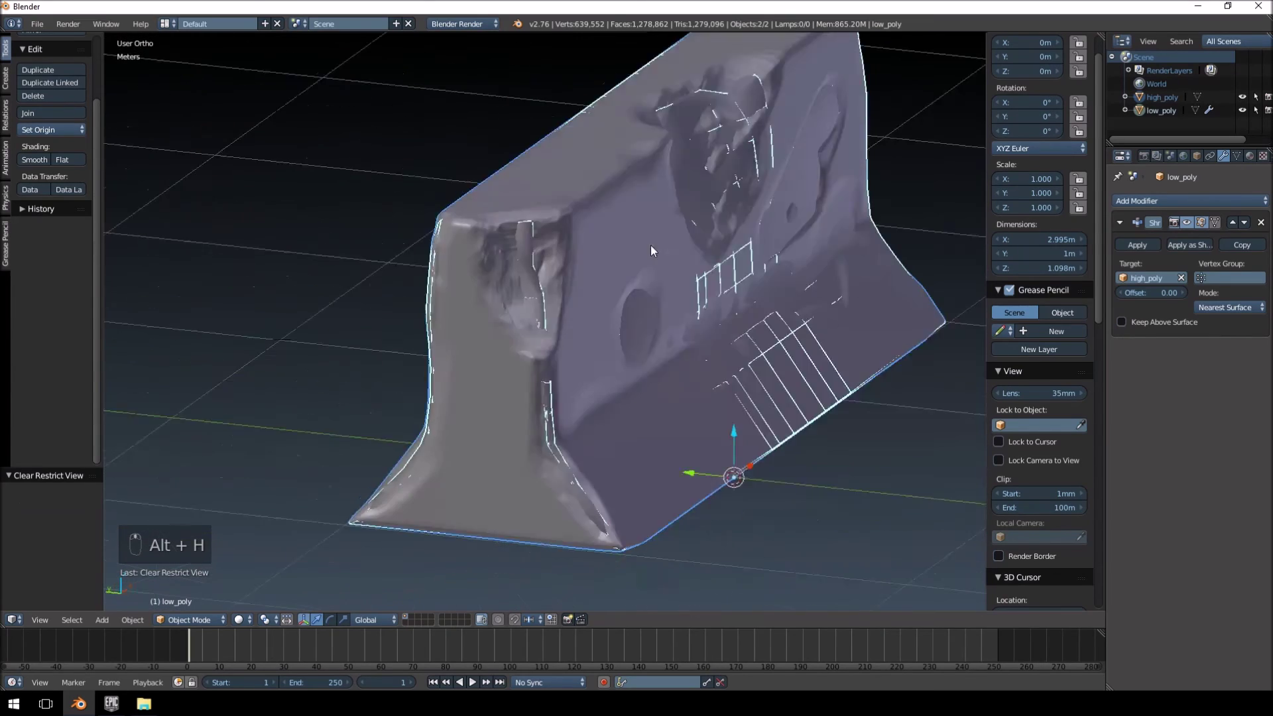
key(Tab)
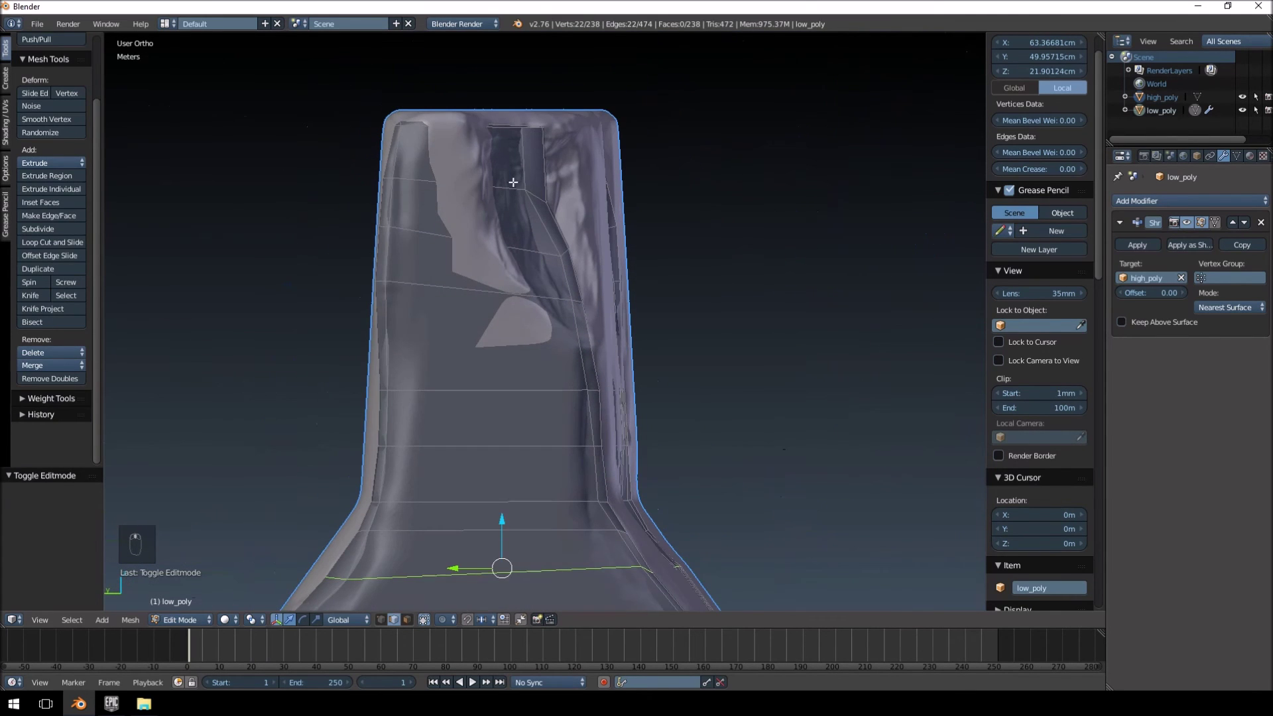
- Add two loop cuts across the damaged end of the barrier and leave Edit Mode
key(ctrl+r)
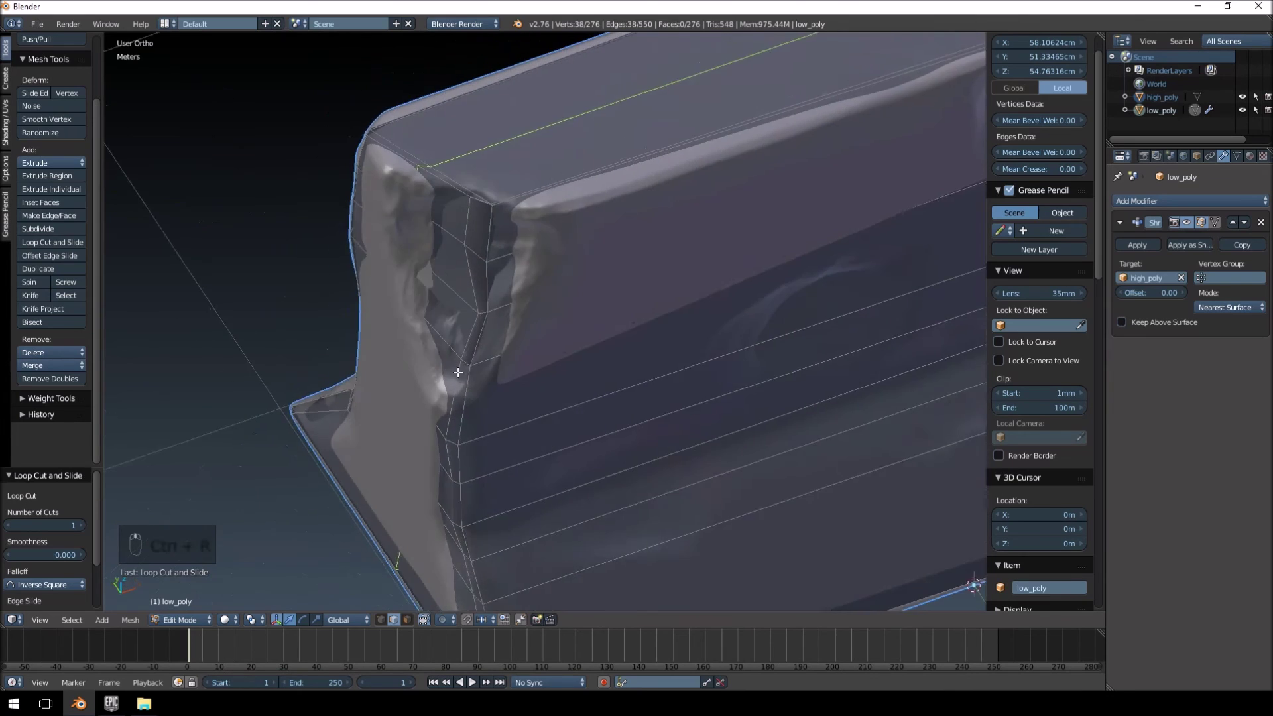
key(ctrl+r)
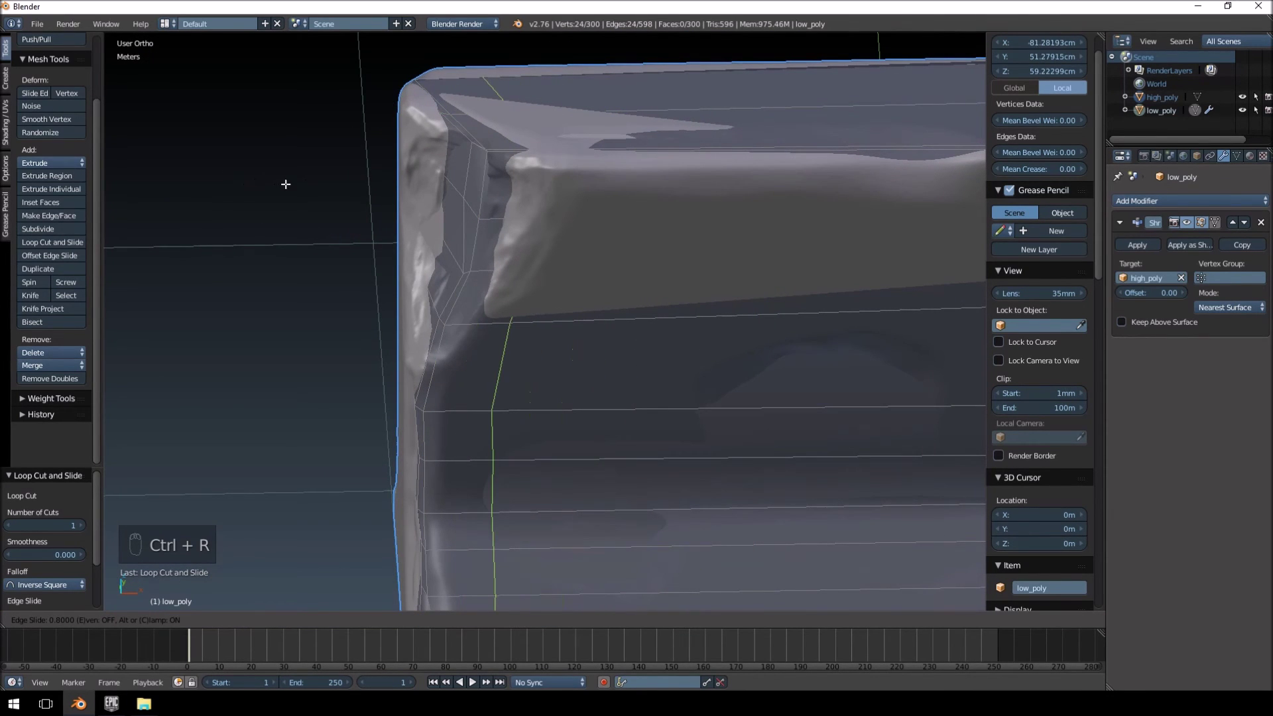
key(Tab)
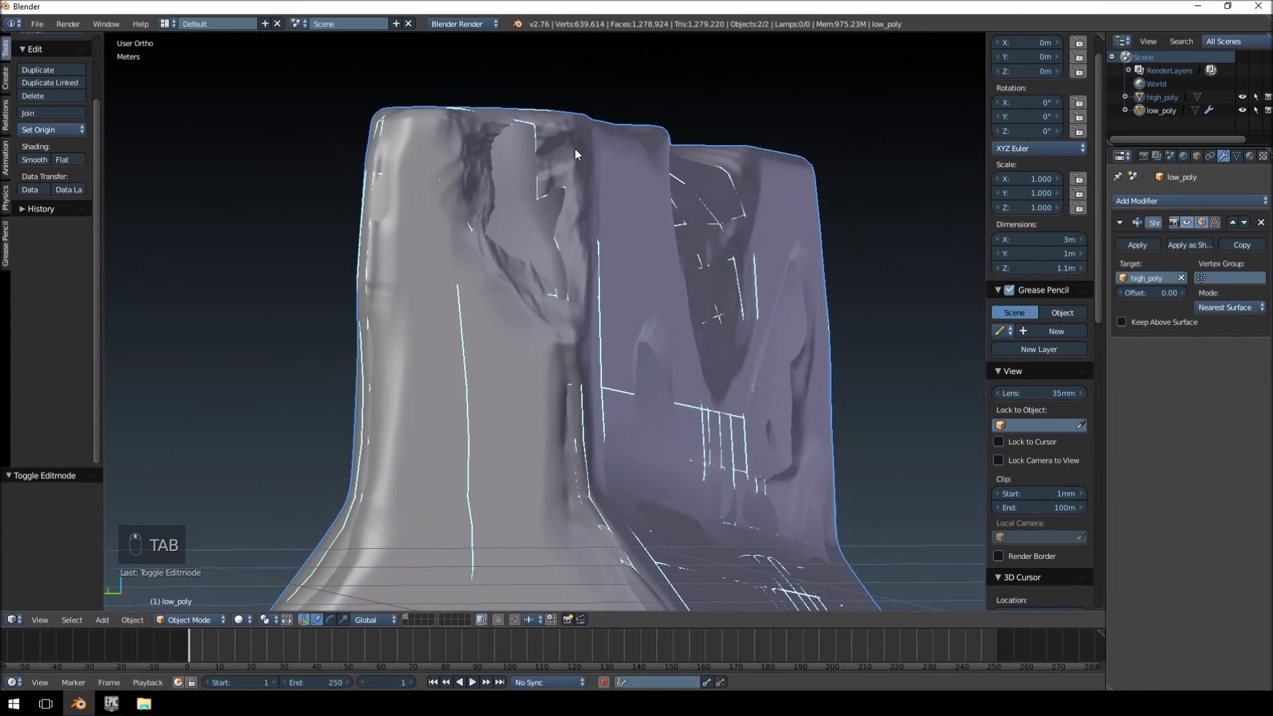
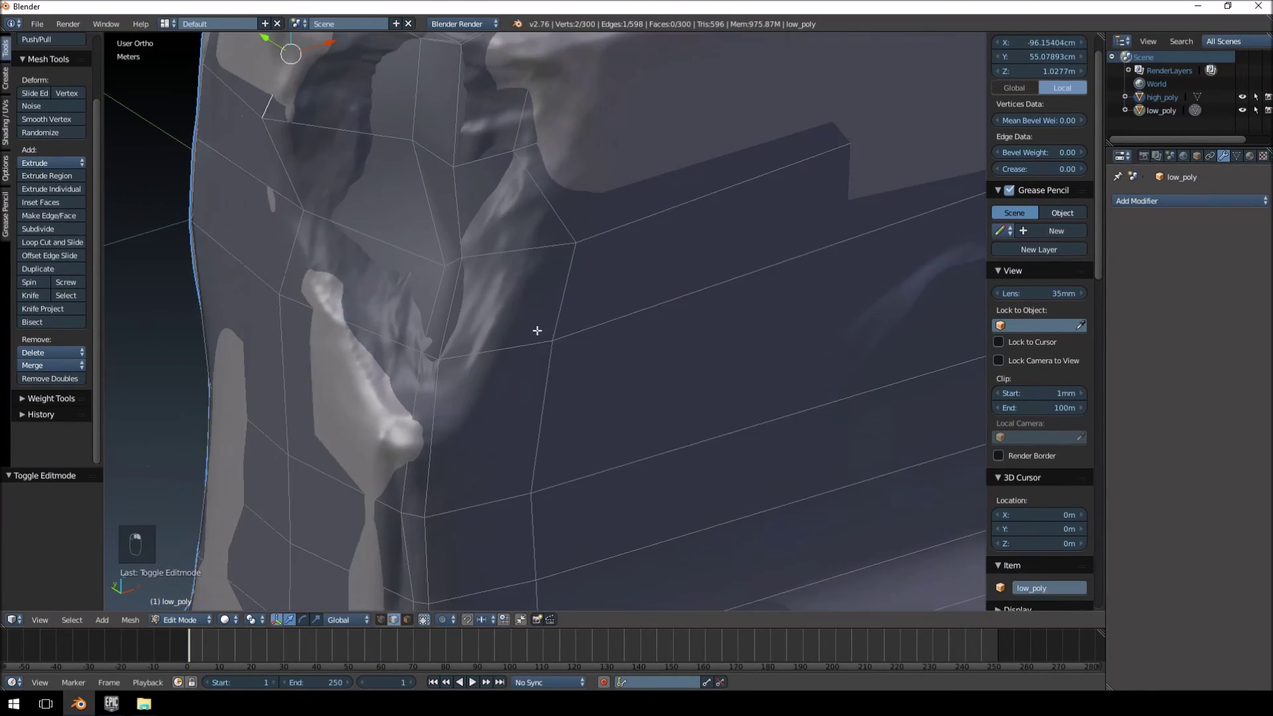
- Apply the Shrinkwrap modifier and toggle through the meshes, ending with low_poly selected
key(Tab)
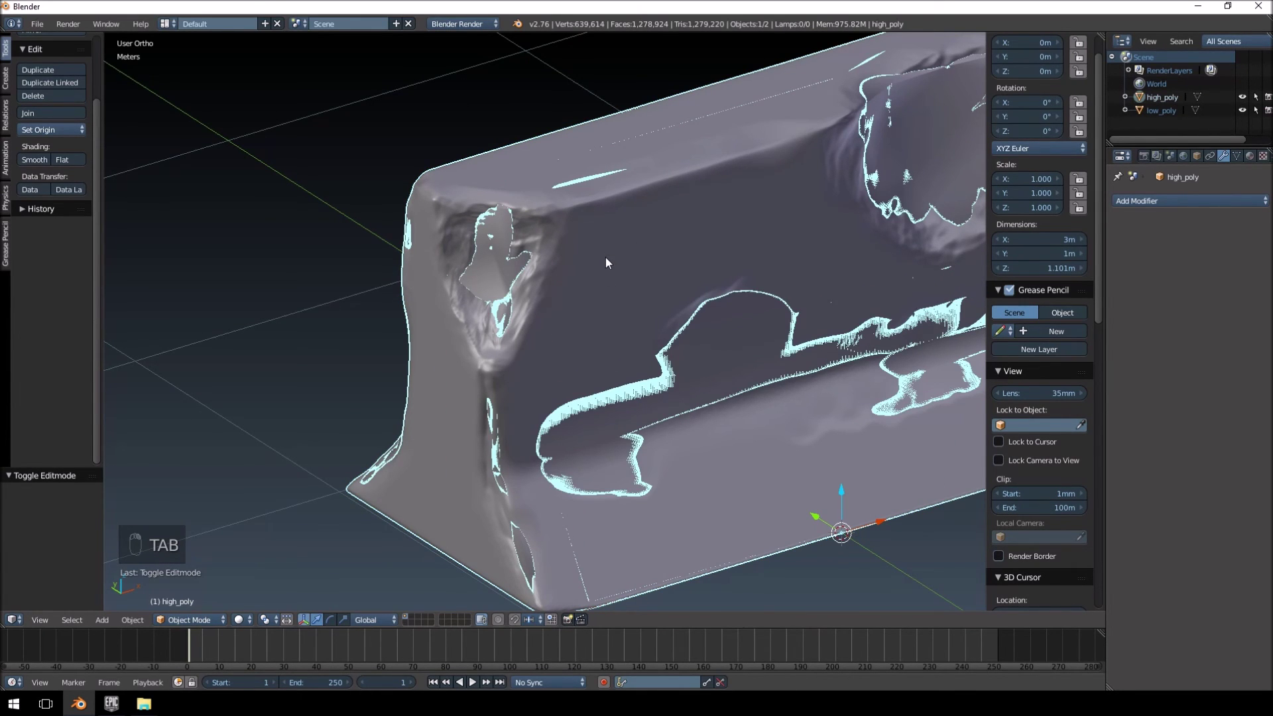
key(Tab)
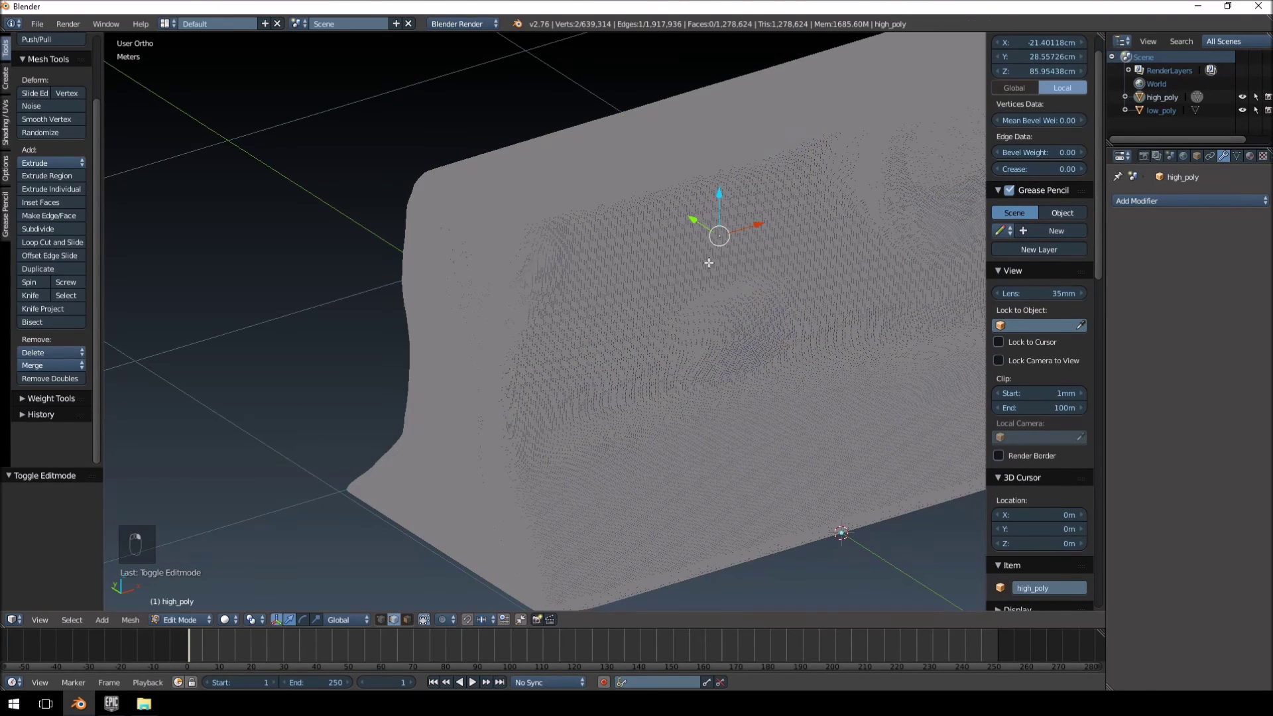
key(Tab)
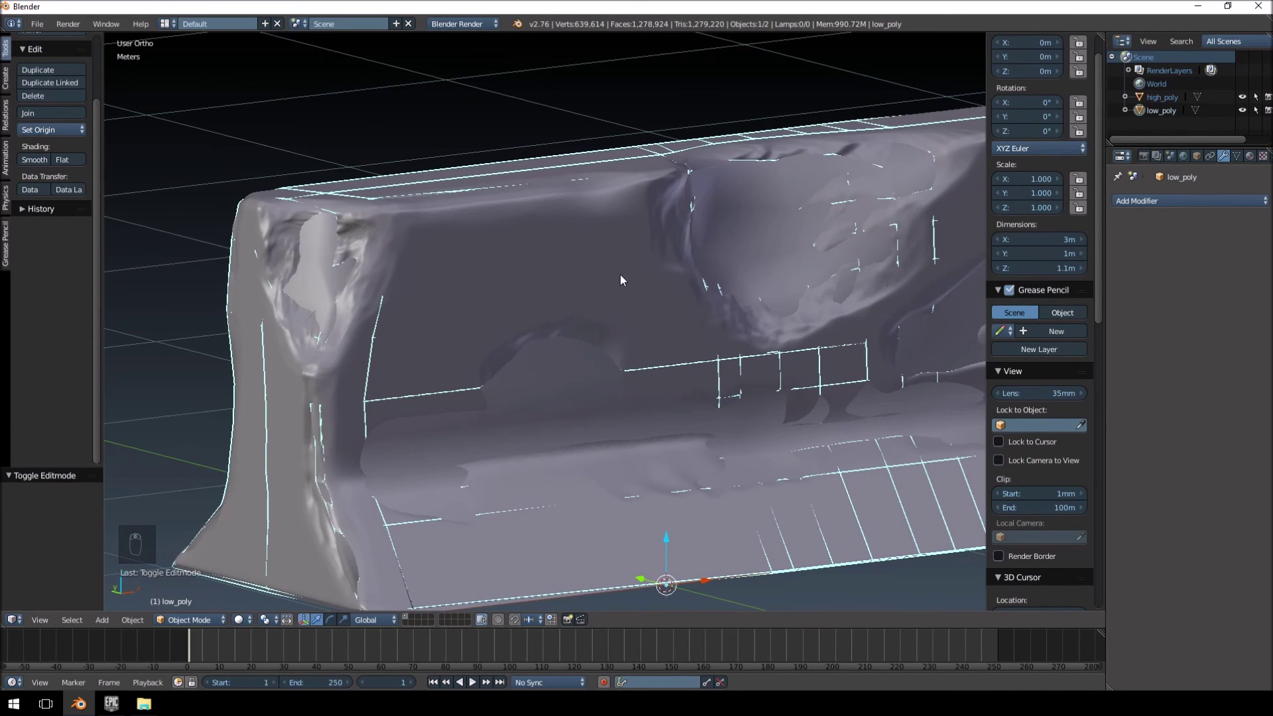
- Select the low_poly barrier, enter Edit Mode and grab vertices around the dent to match high_poly
click(625, 279)
key(h)
drag(645, 283, 620, 285)
key(Tab)
key(a)
key(a)
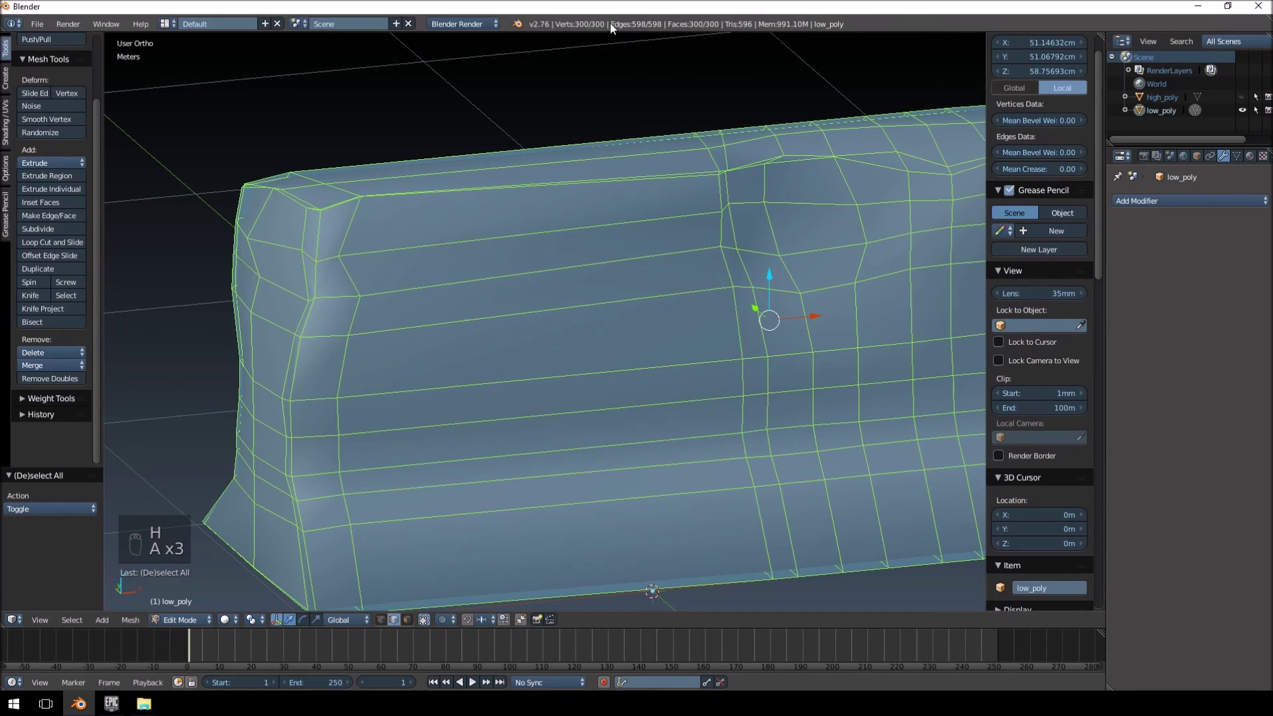
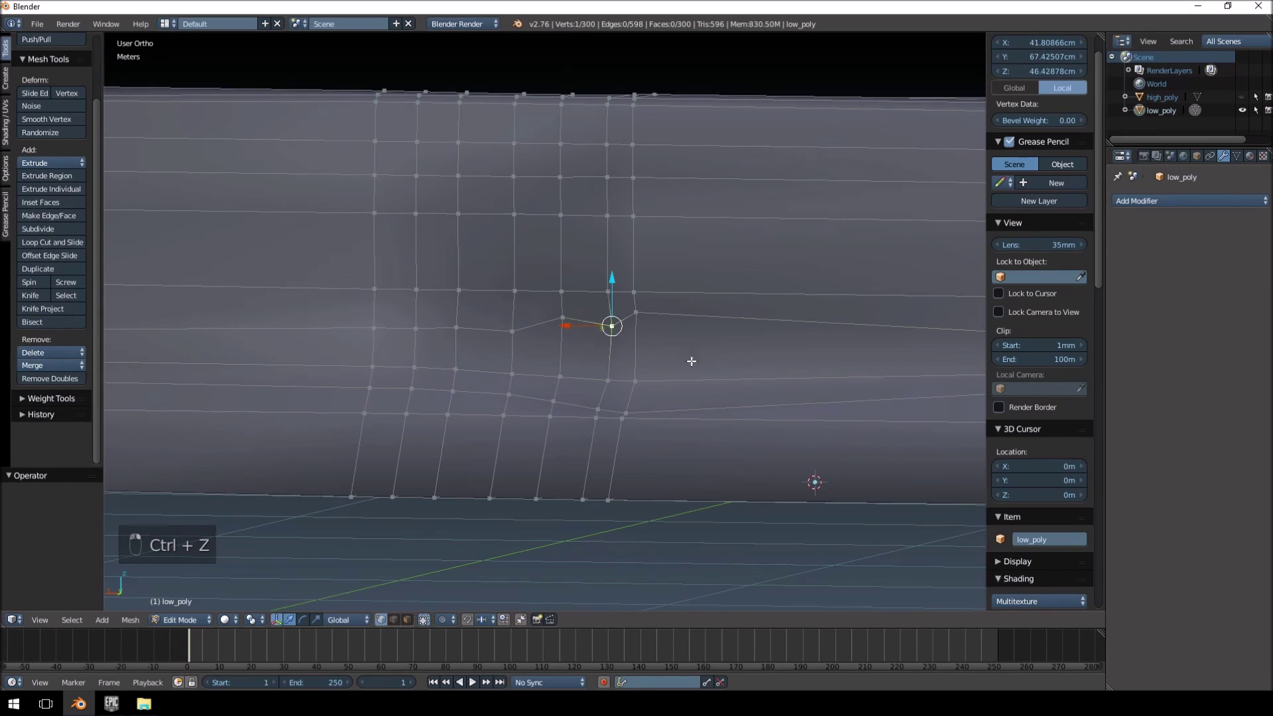
- Undo a few vertex moves, remove an edge loop near the end's bottom and orbit to check it
key(ctrl+z)
key(ctrl+z)
key(ctrl+z)
drag(586, 355, 539, 350)
drag(545, 362, 595, 374)
middle_click(683, 347)
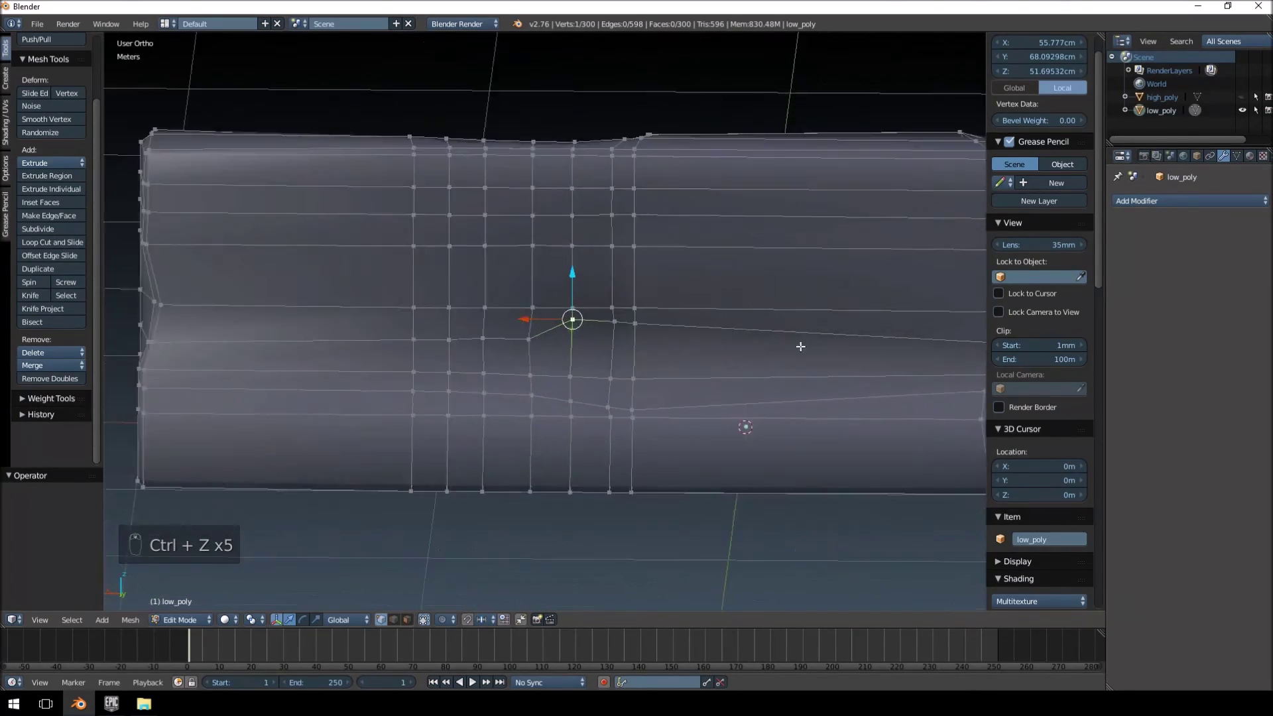
drag(566, 373, 537, 349)
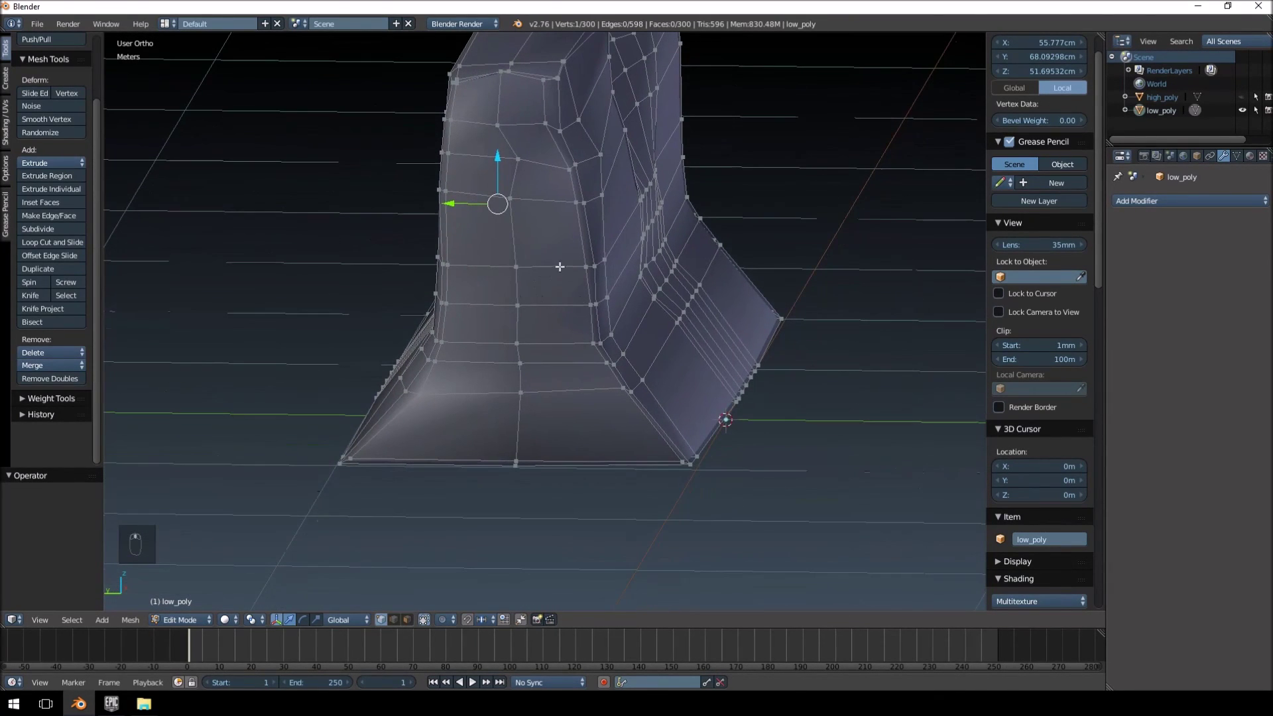
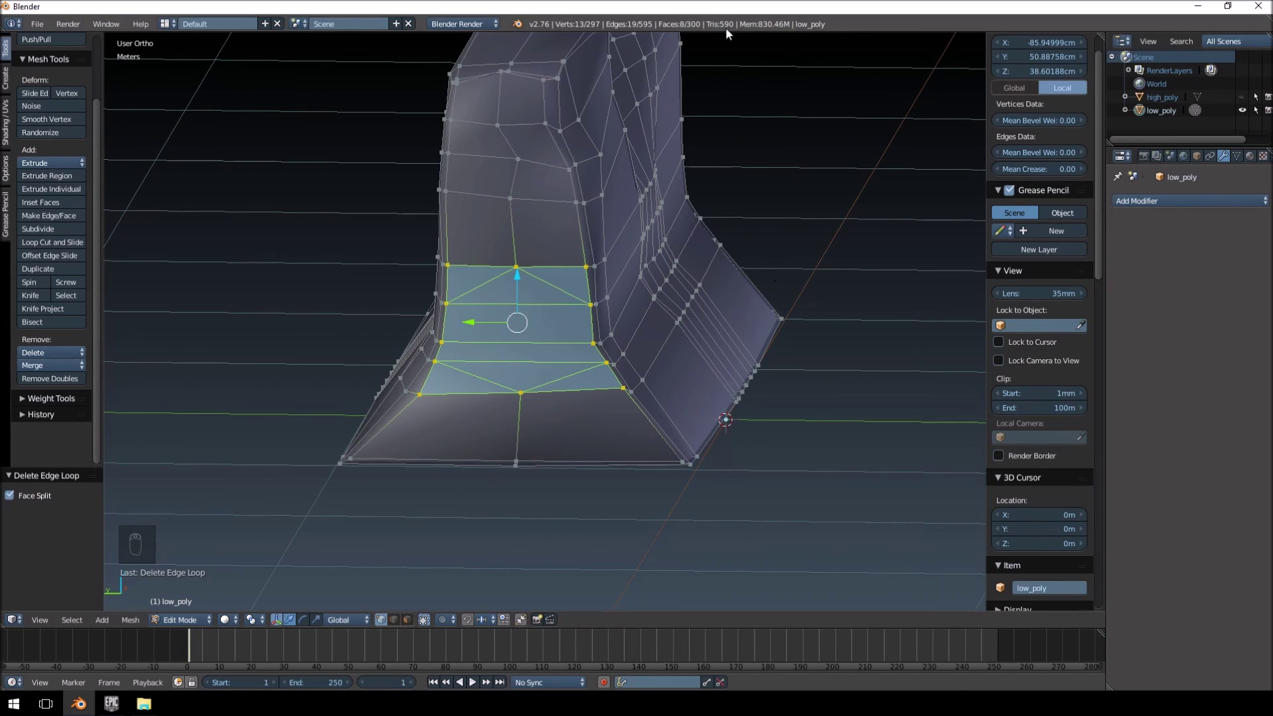
- Undo the edge loop deletion and nudge the top corner vertex of the barrier end along Y
key(ctrl+z)
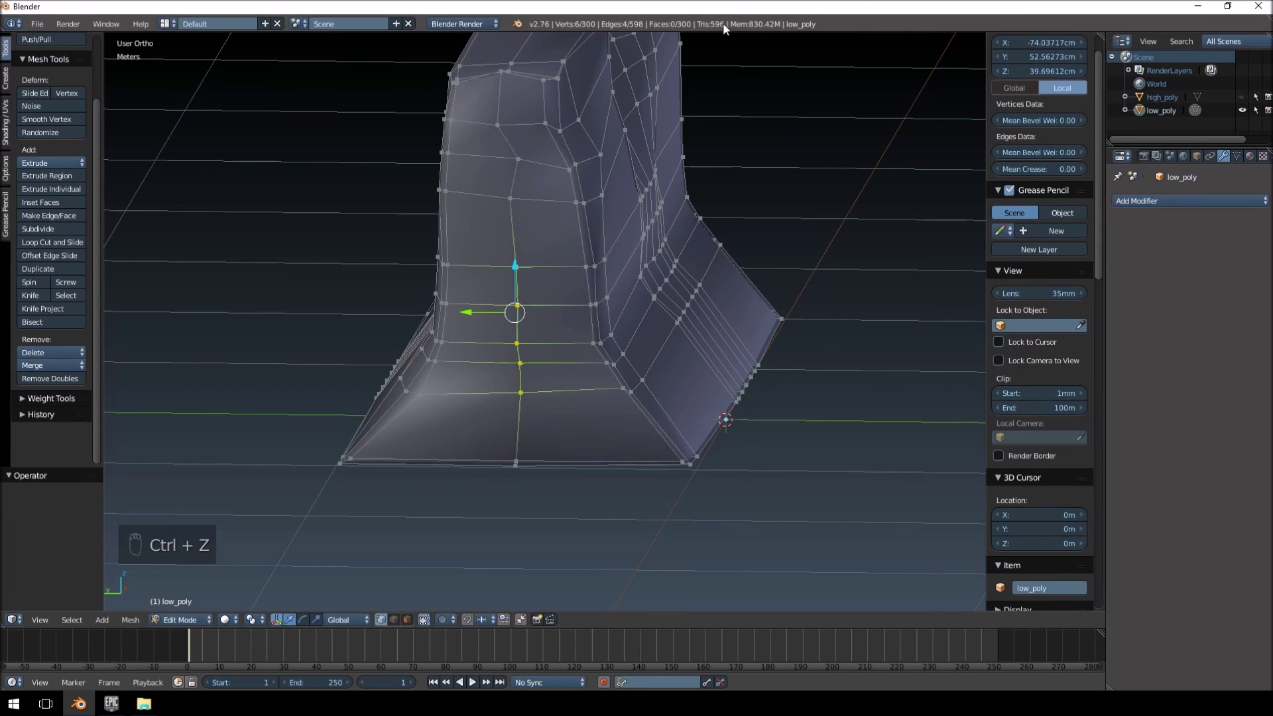
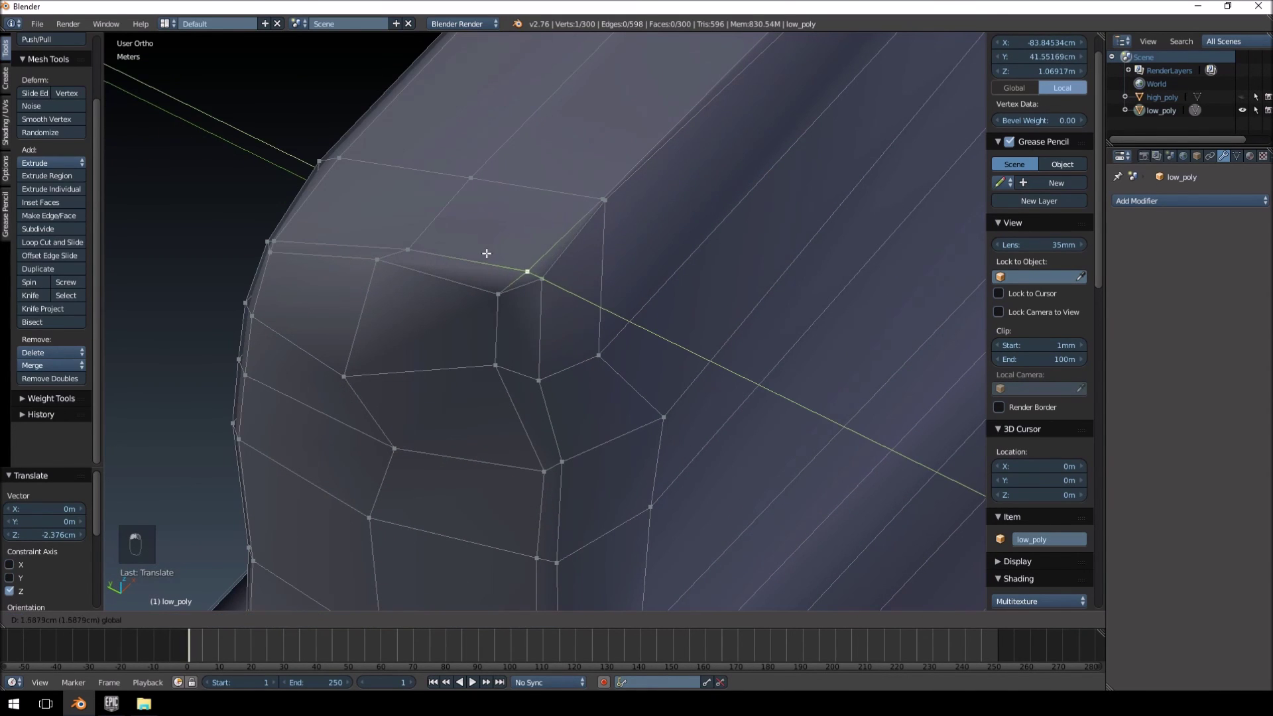
middle_click(616, 201)
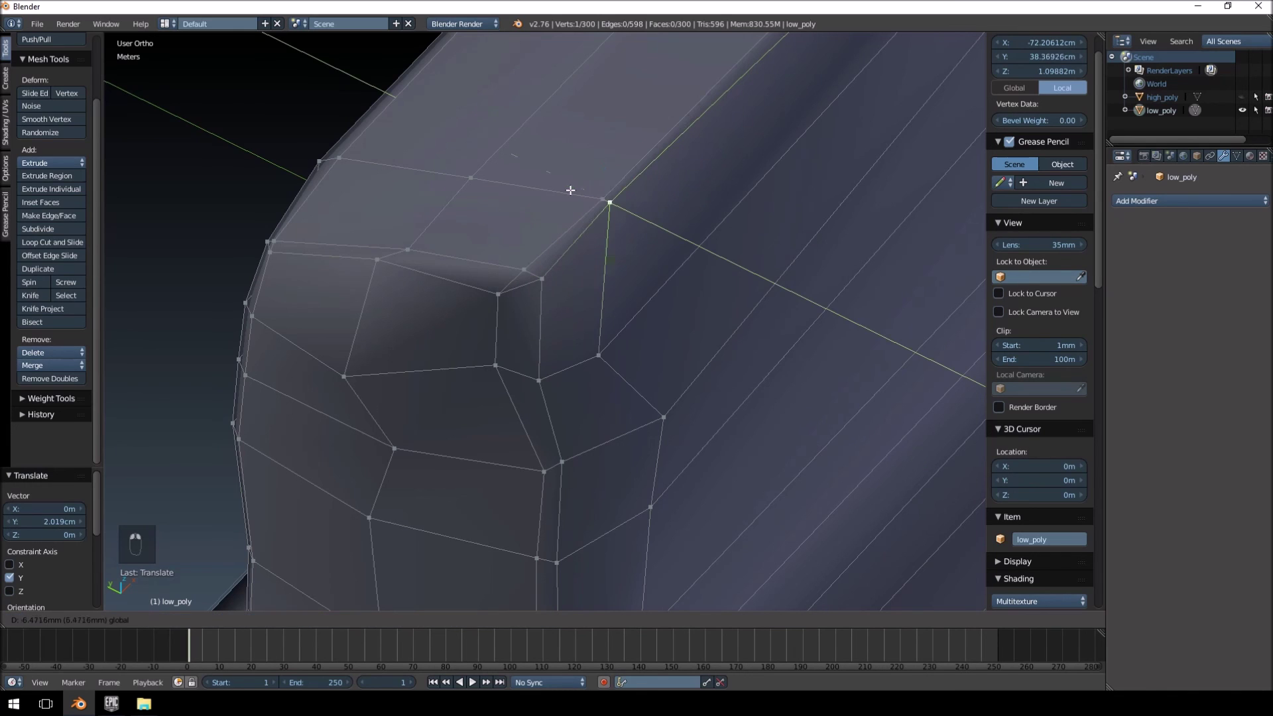
key(ctrl+z)
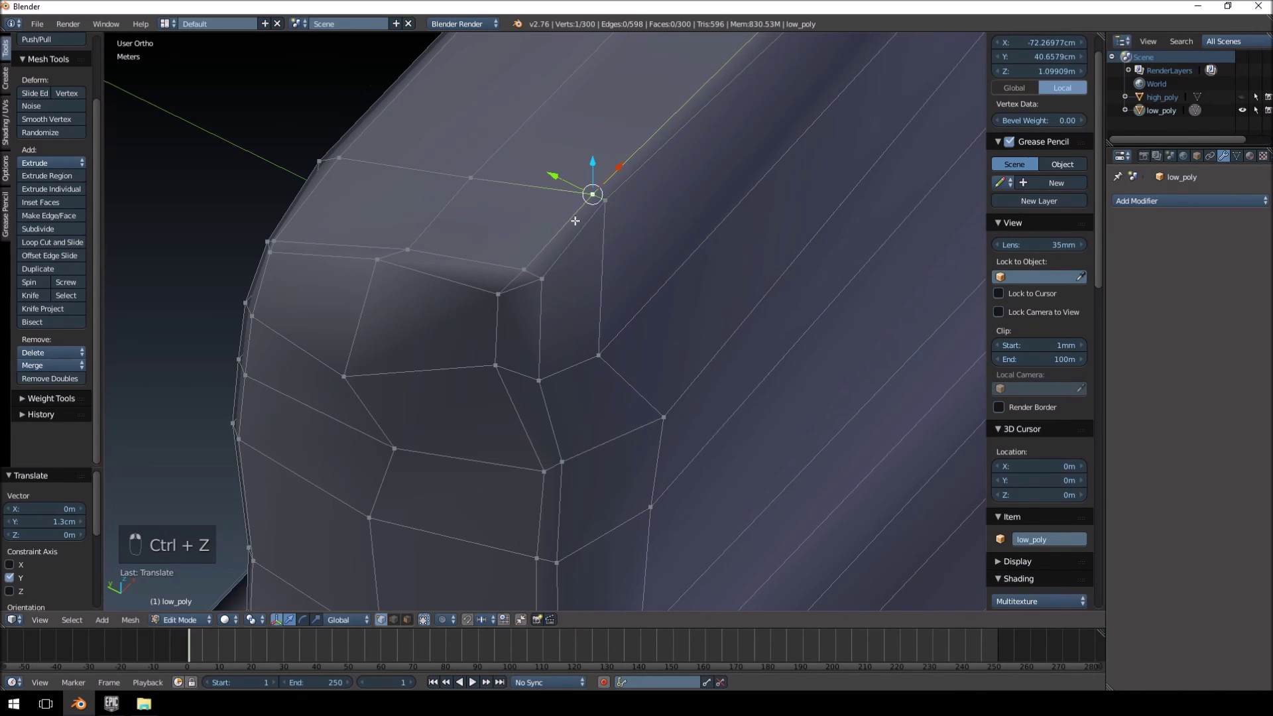
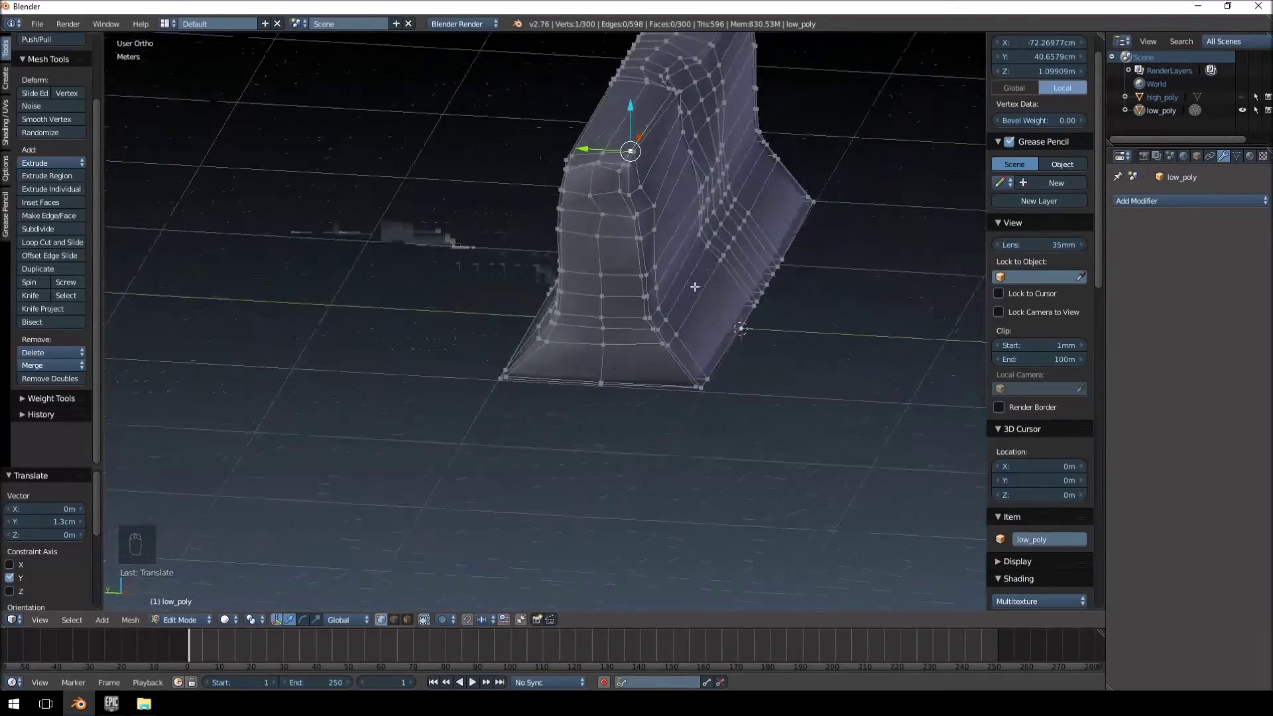
drag(687, 290, 615, 278)
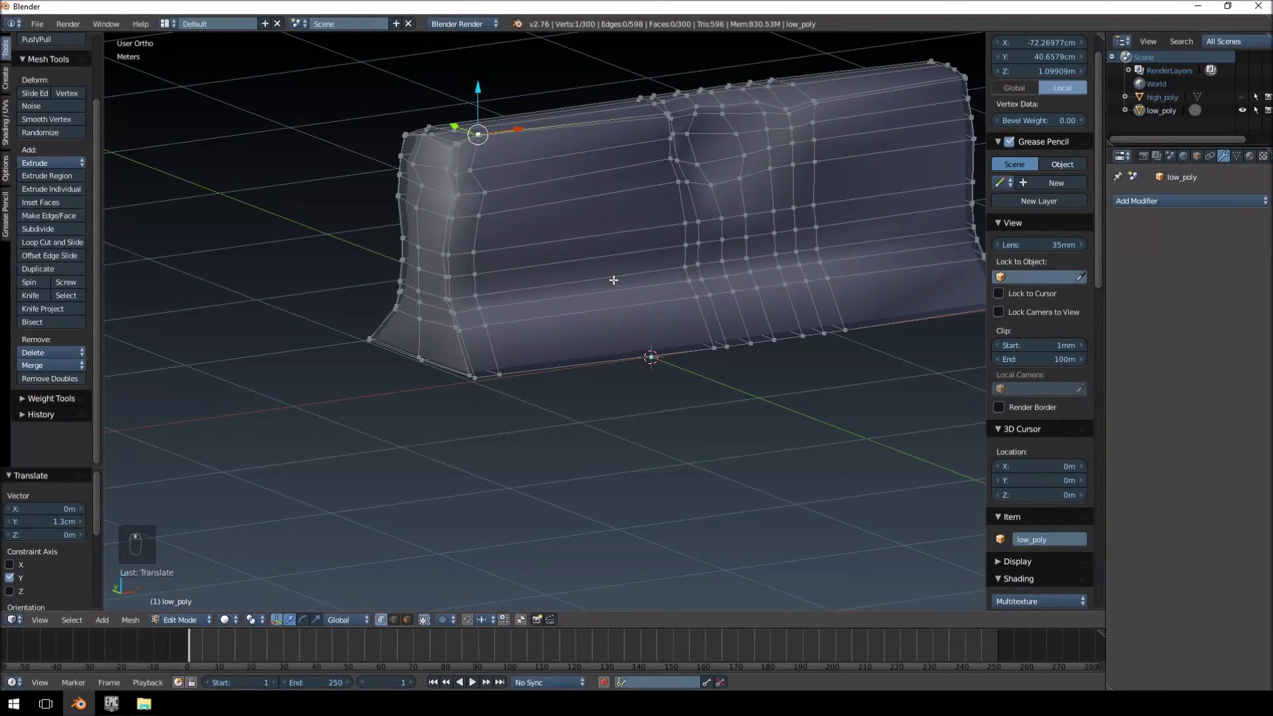